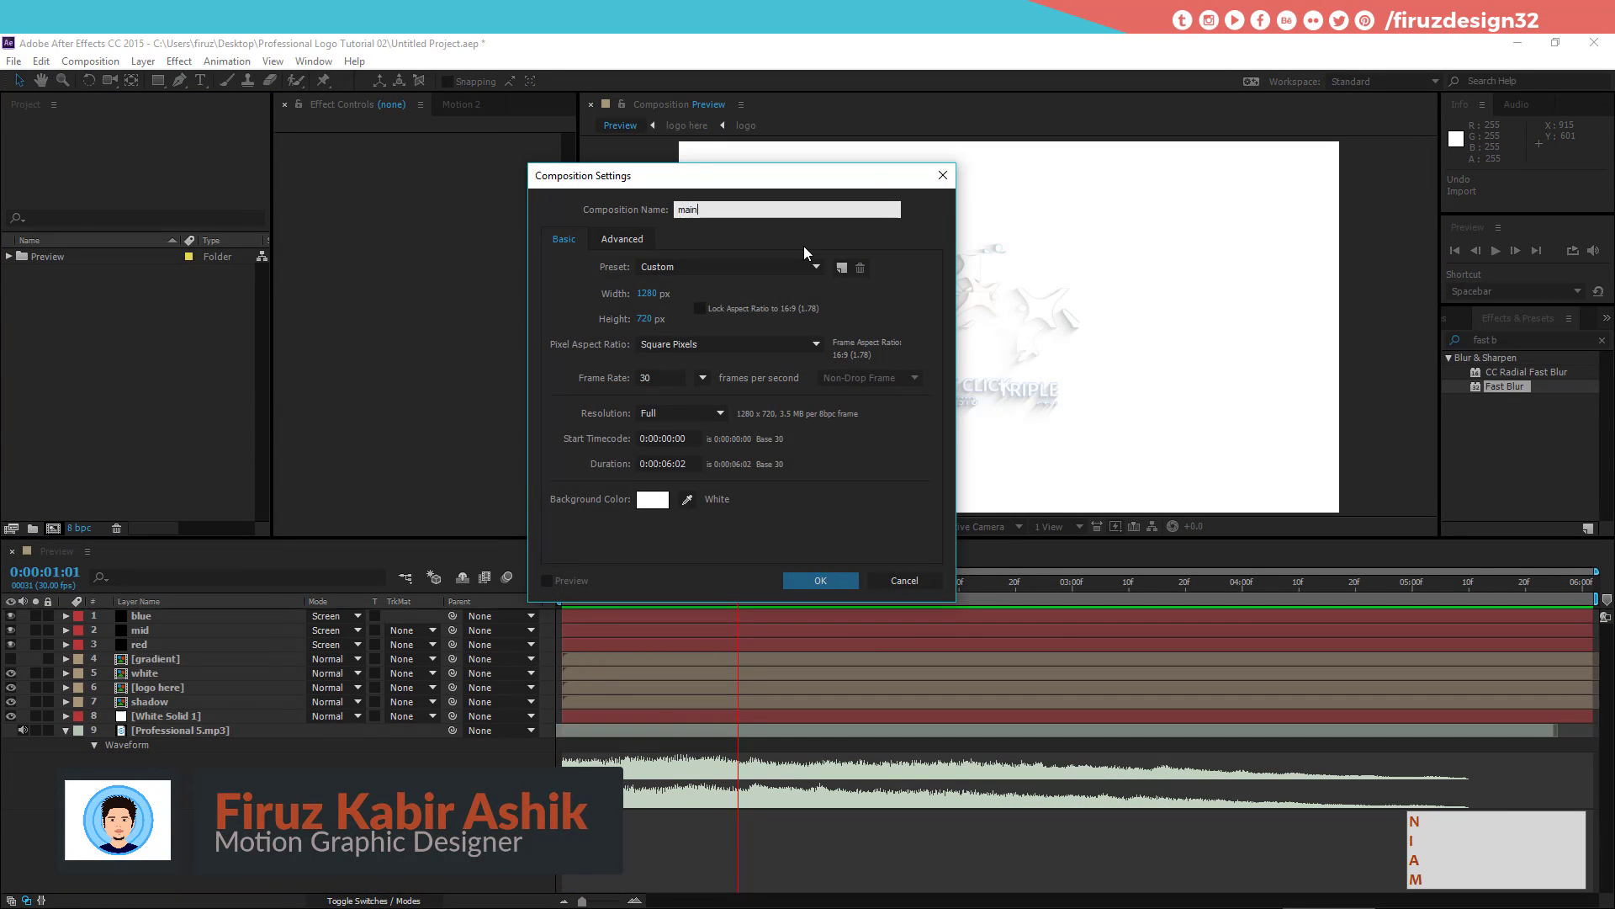
Step: Create the 1280×720 composition named main and import Professional 5.mp3 and Tcs.ai
left_click(715, 297)
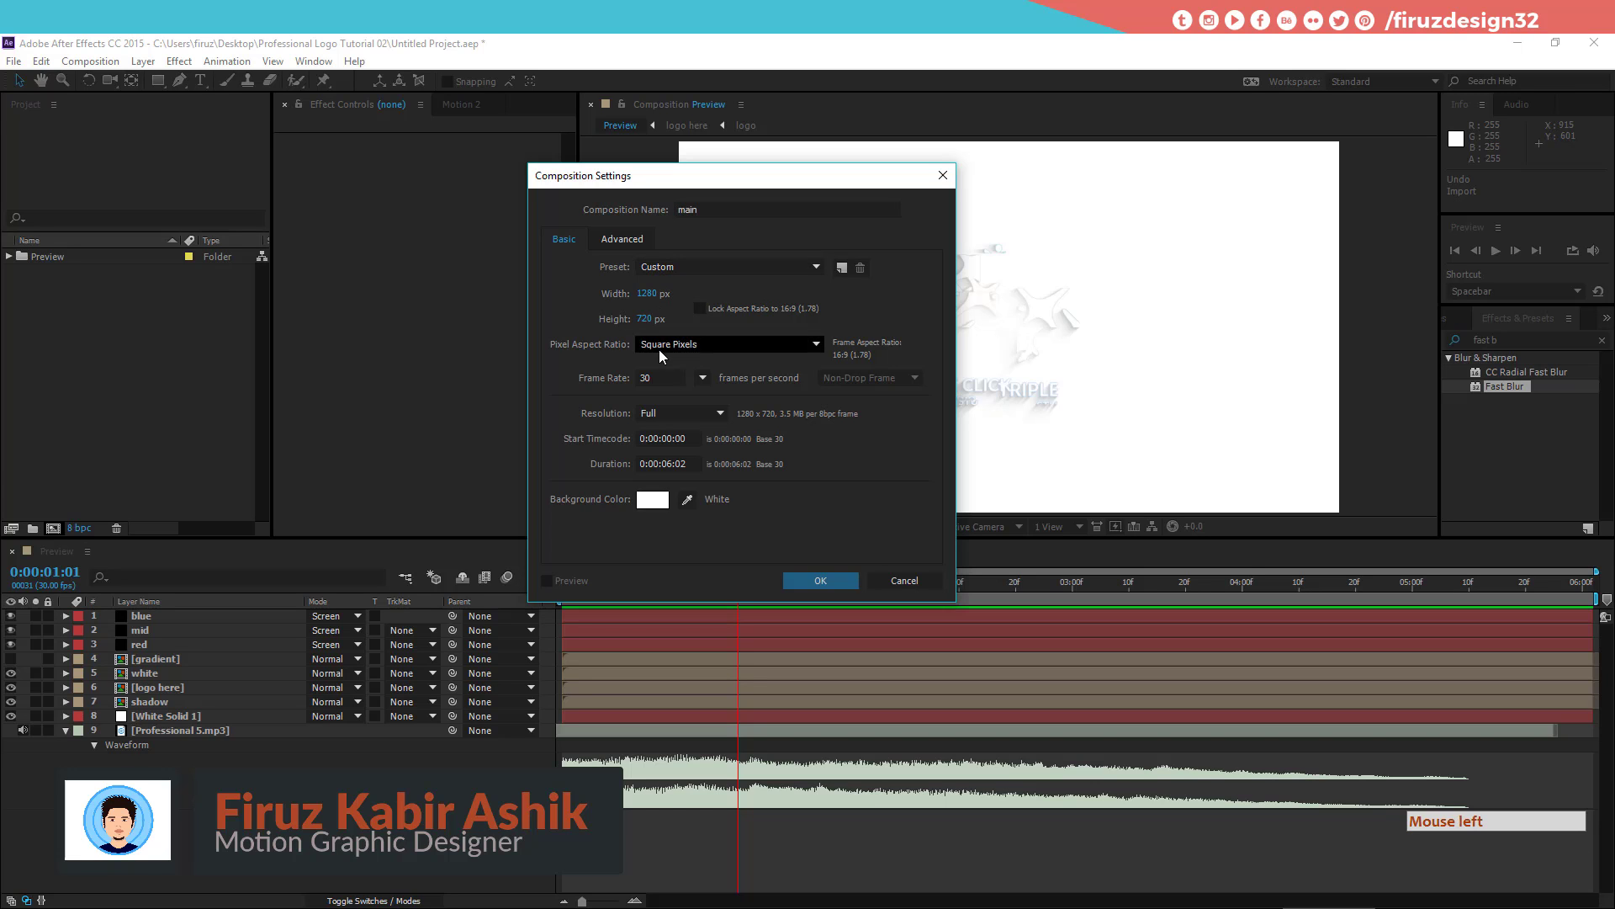
left_click(838, 589)
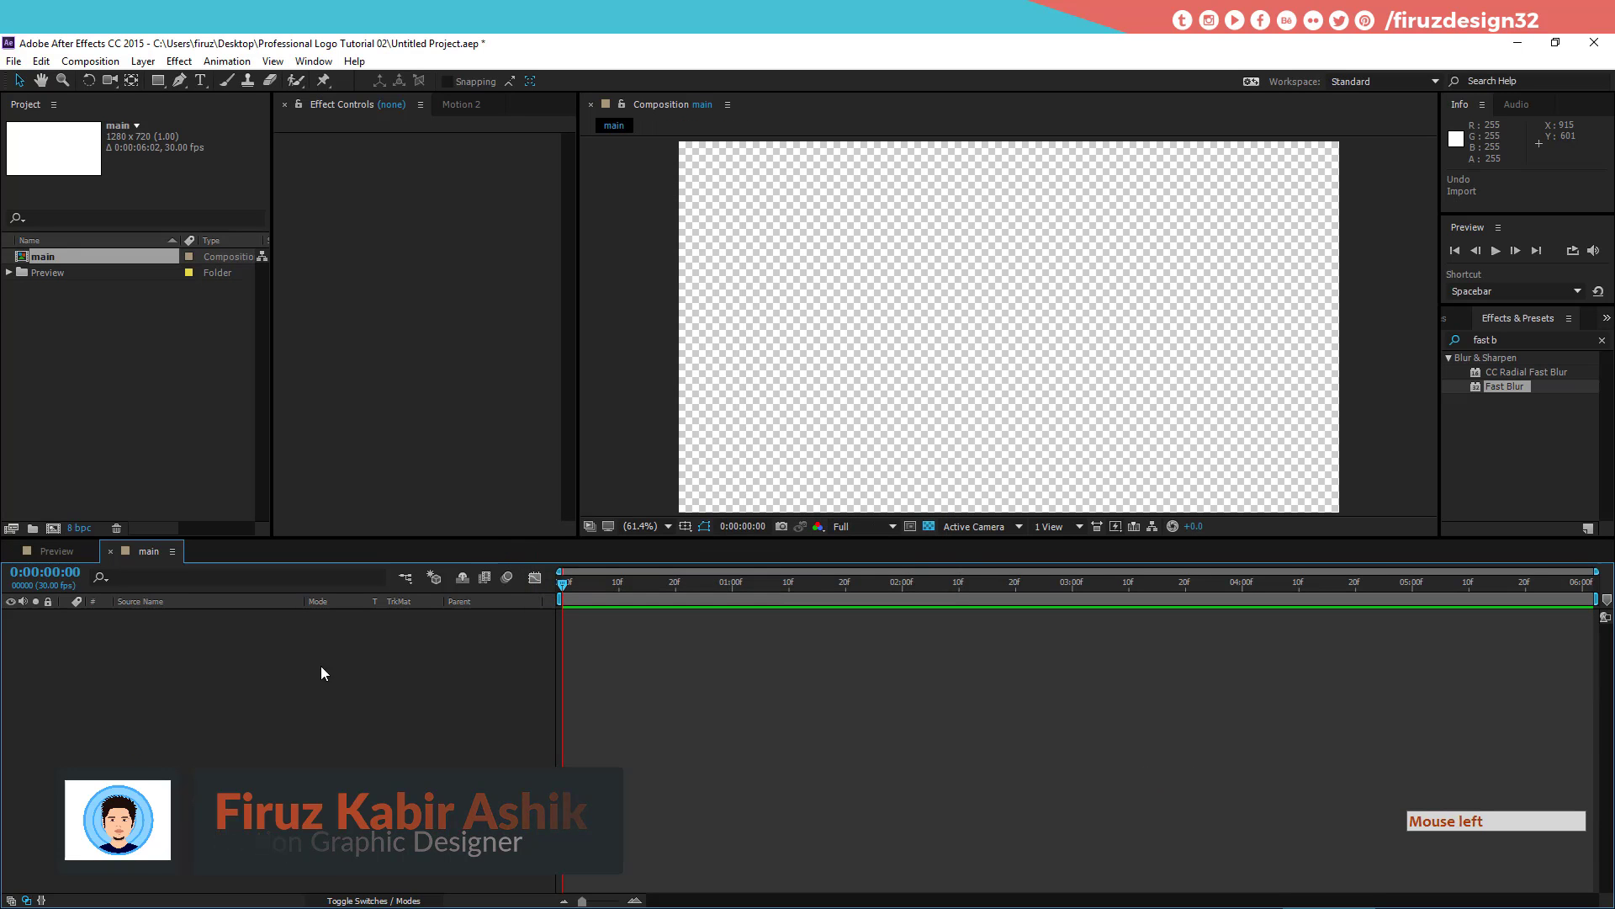
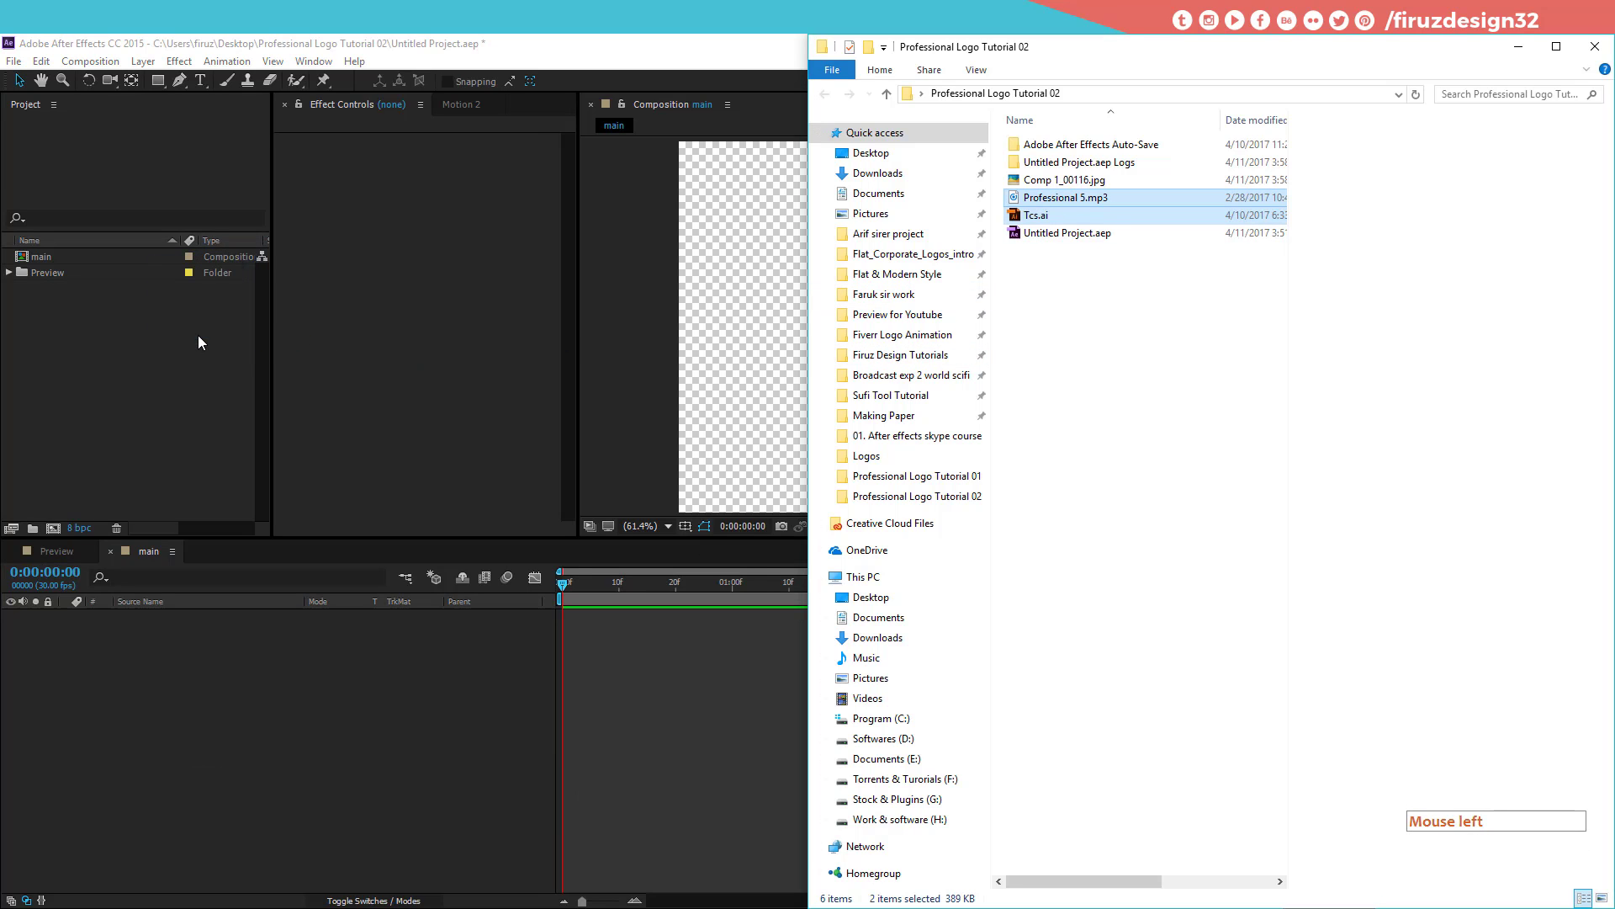
left_click(91, 362)
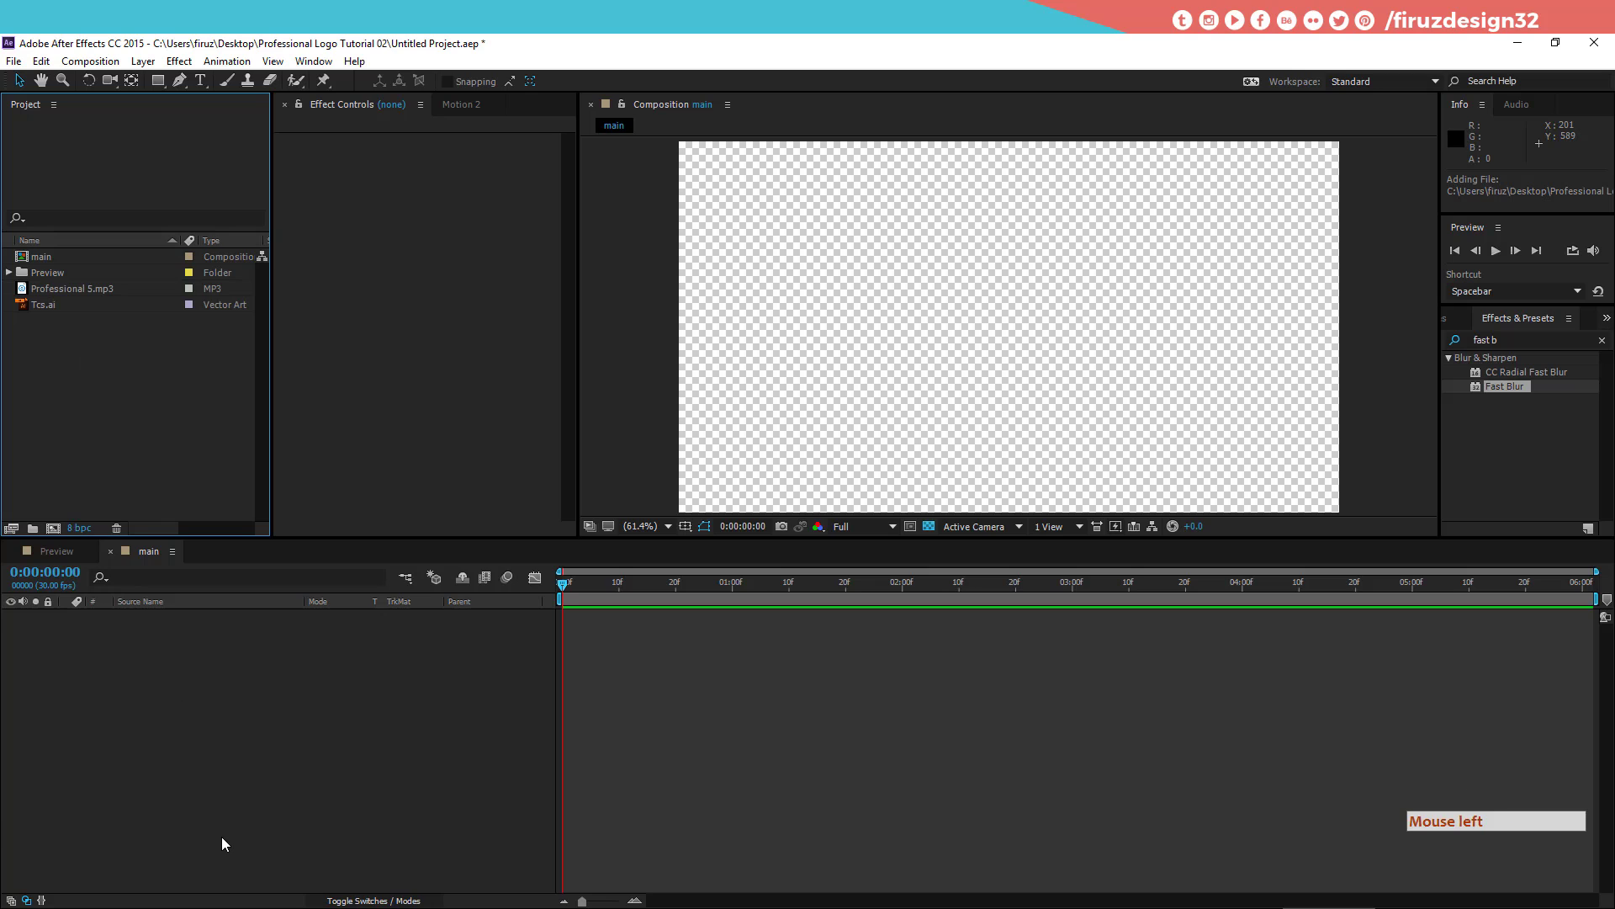
Step: Start a new solid layer with Ctrl+Y and begin naming it
key("ctrl+y")
left_click(274, 766)
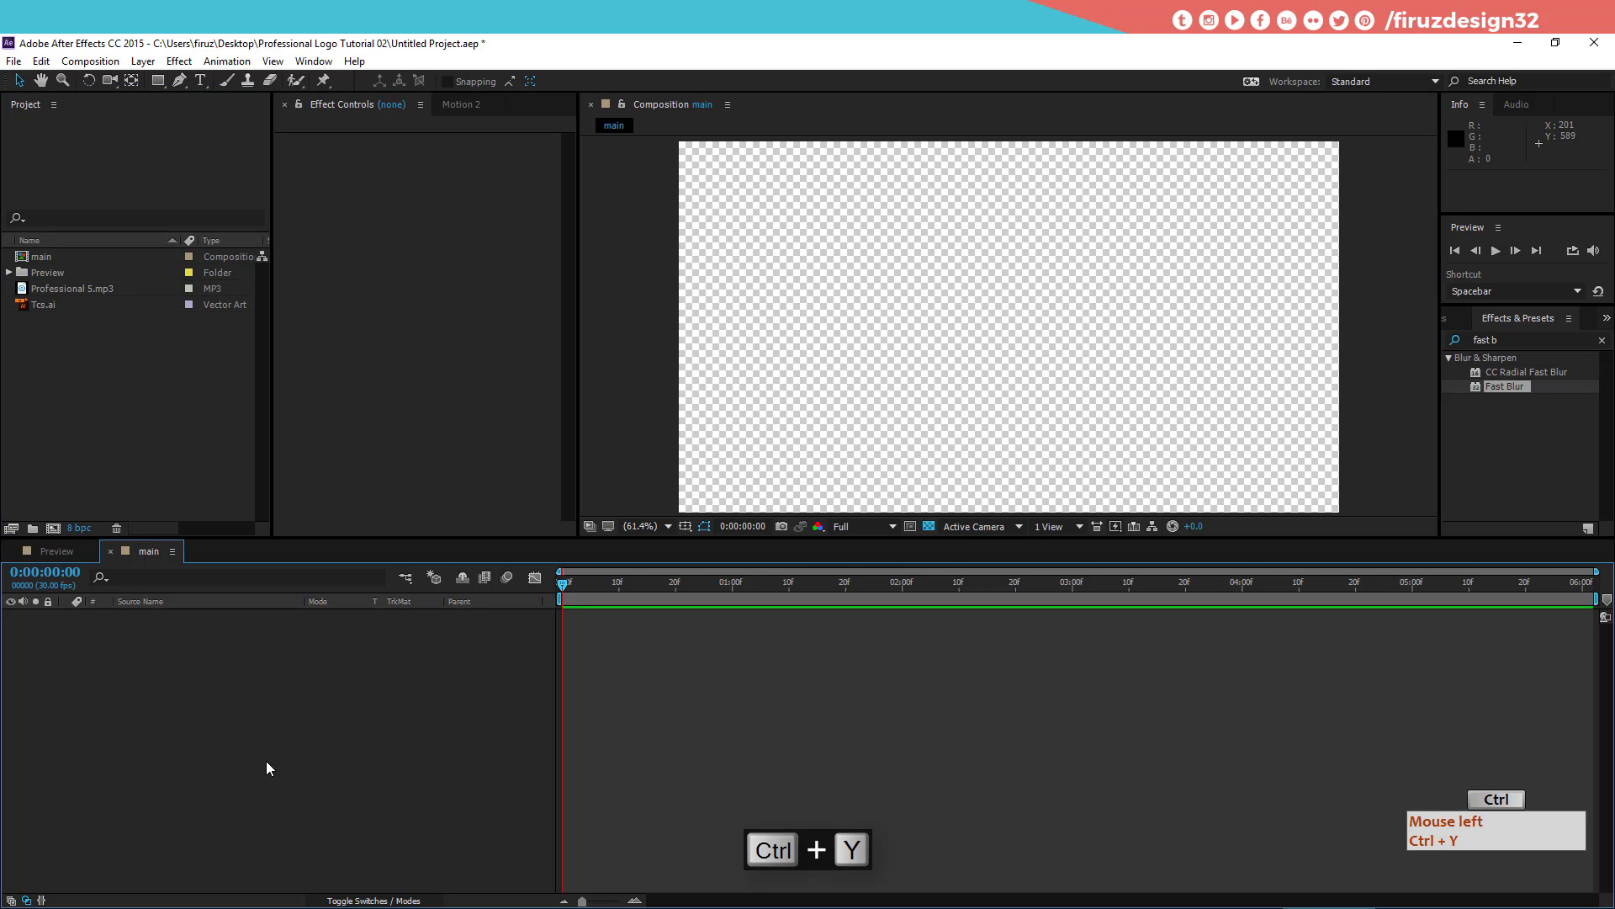
Step: Create the full-frame solid named noise in the main composition
key("y")
left_click(274, 767)
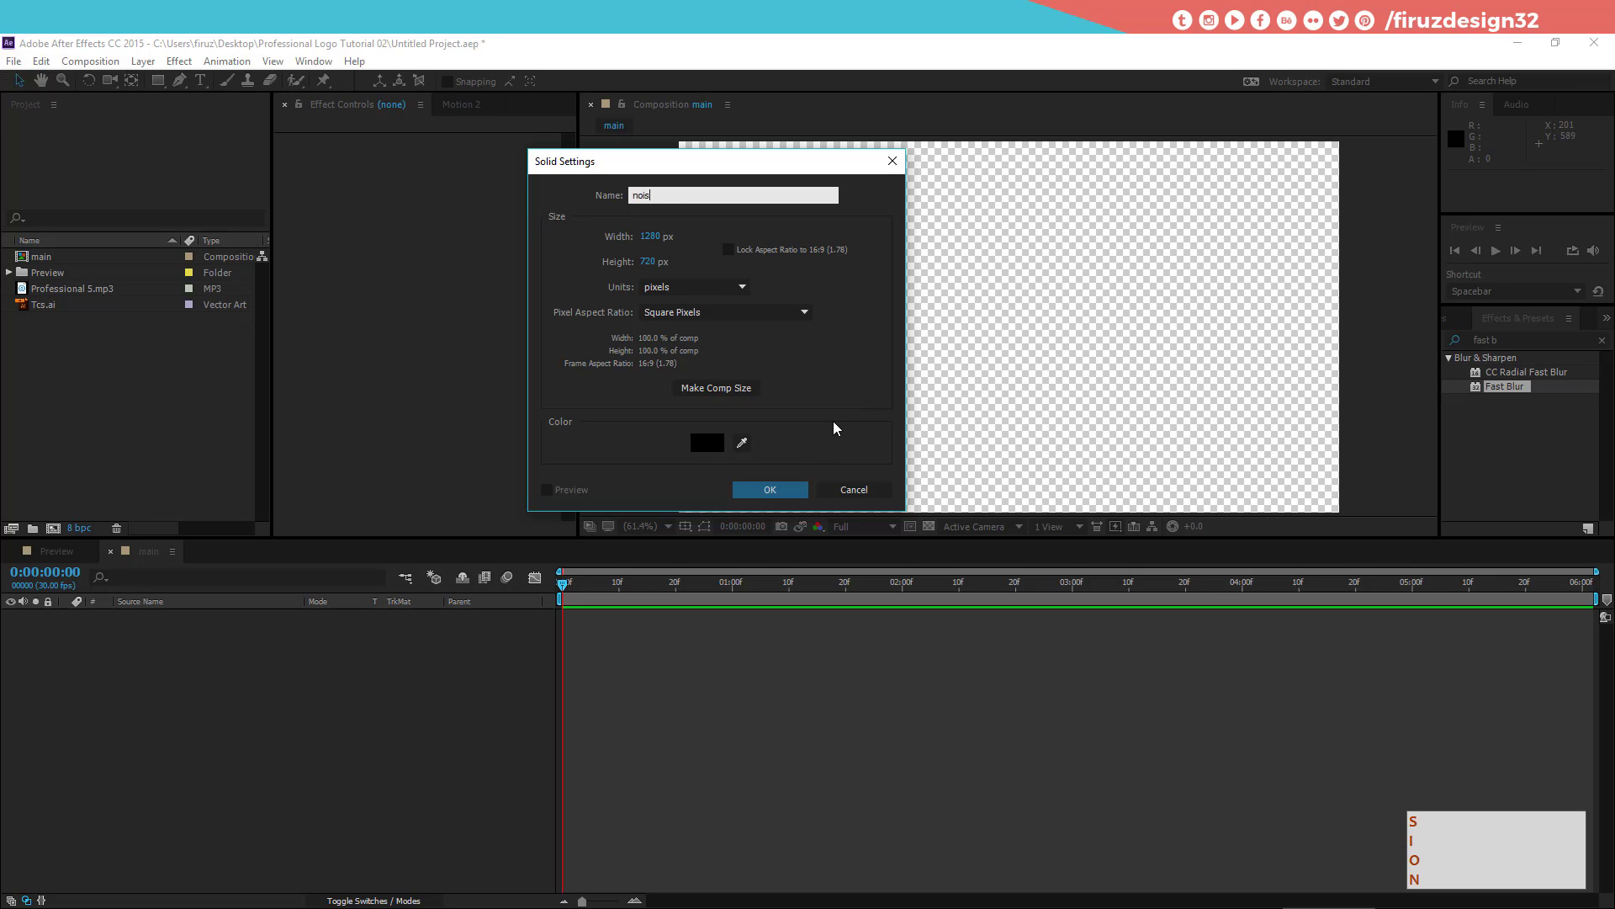
key("Return")
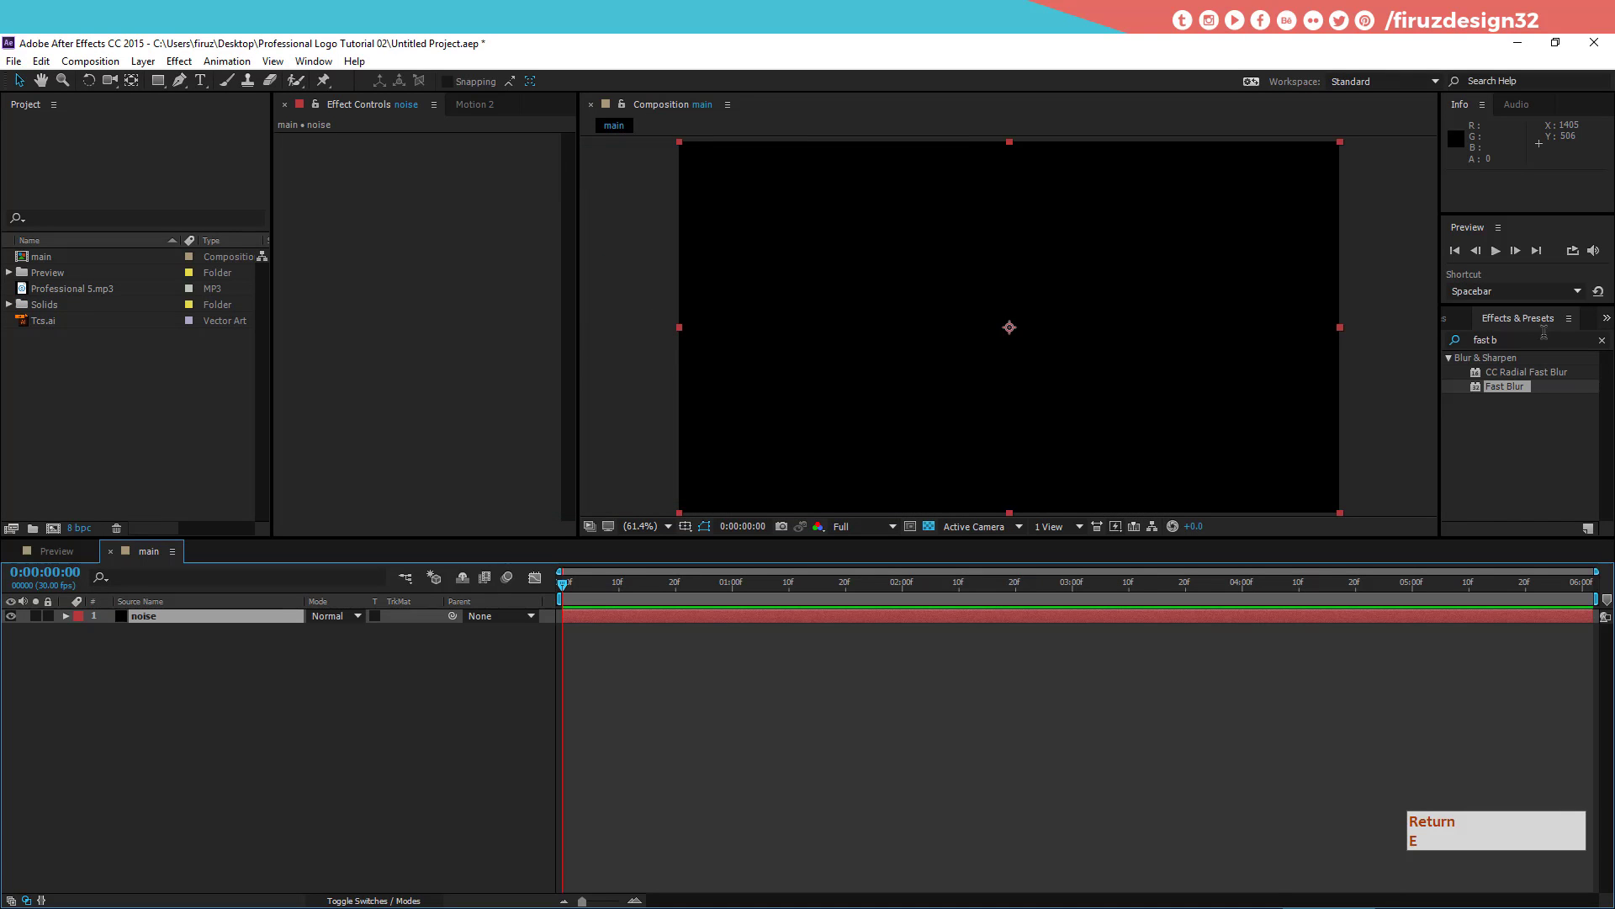
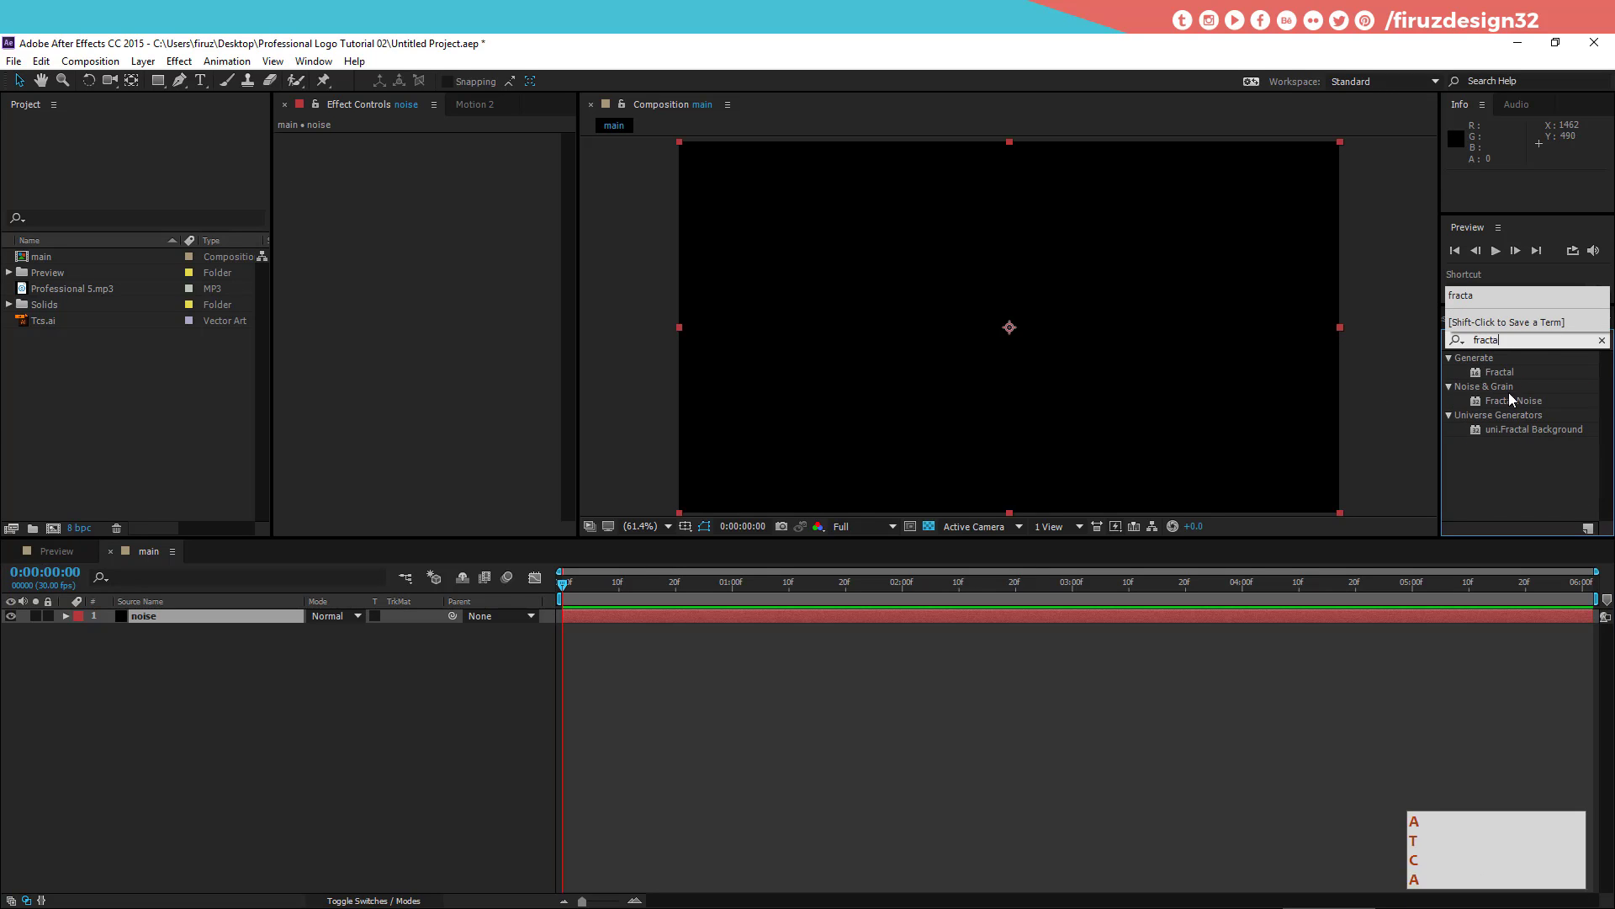
Step: Apply Fractal Noise to the noise solid and raise its Contrast to 200
key("a")
left_click(1524, 408)
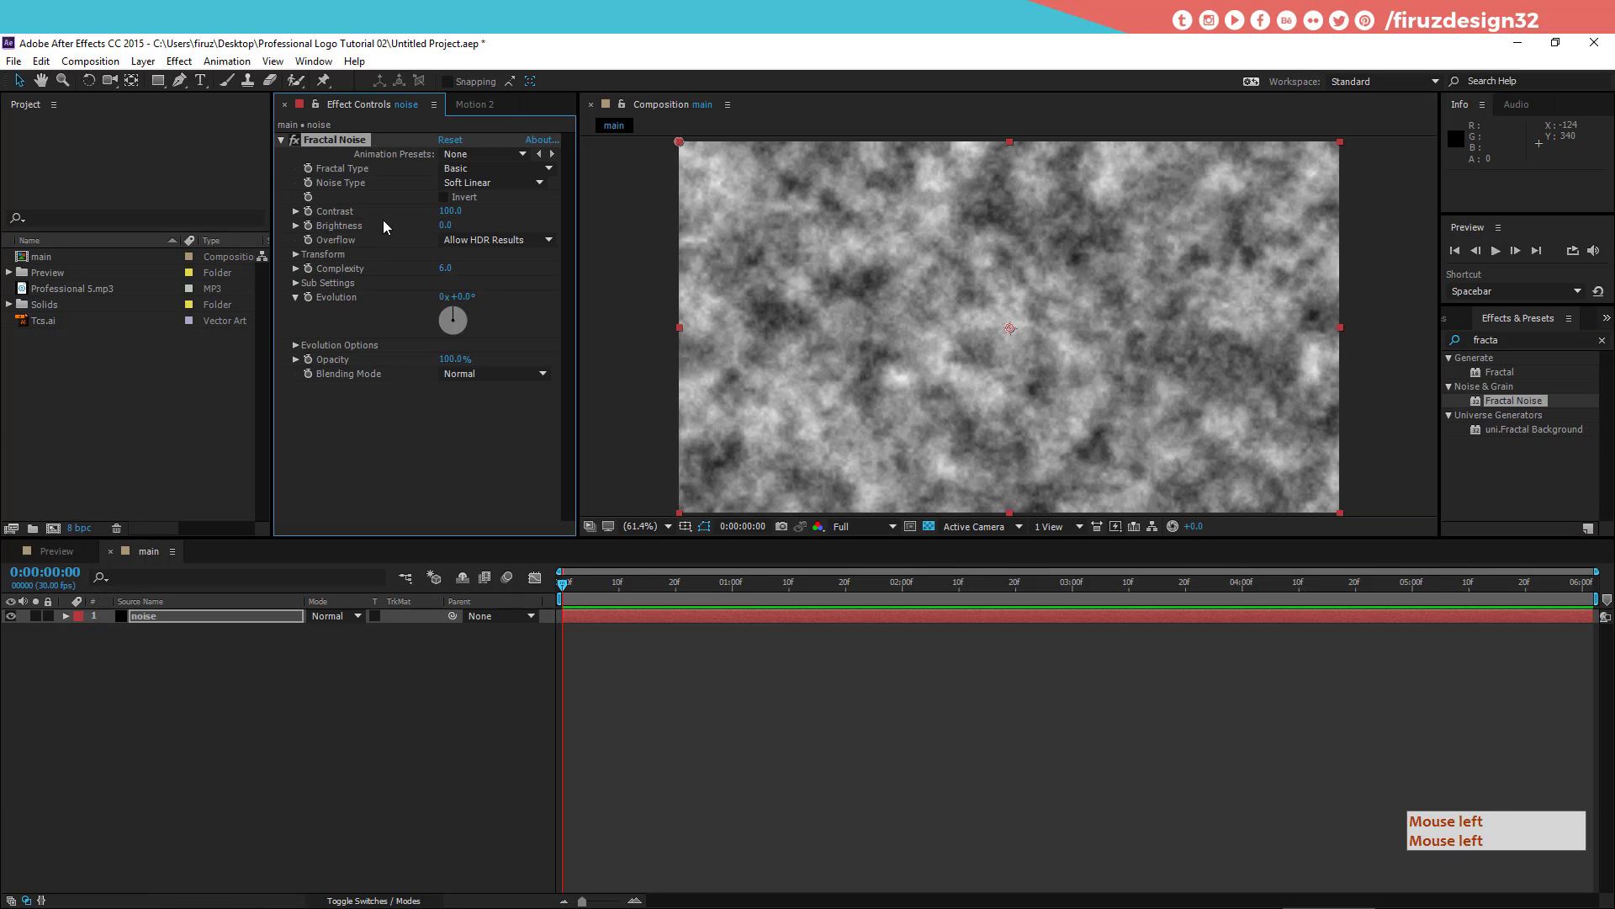
left_click(454, 181)
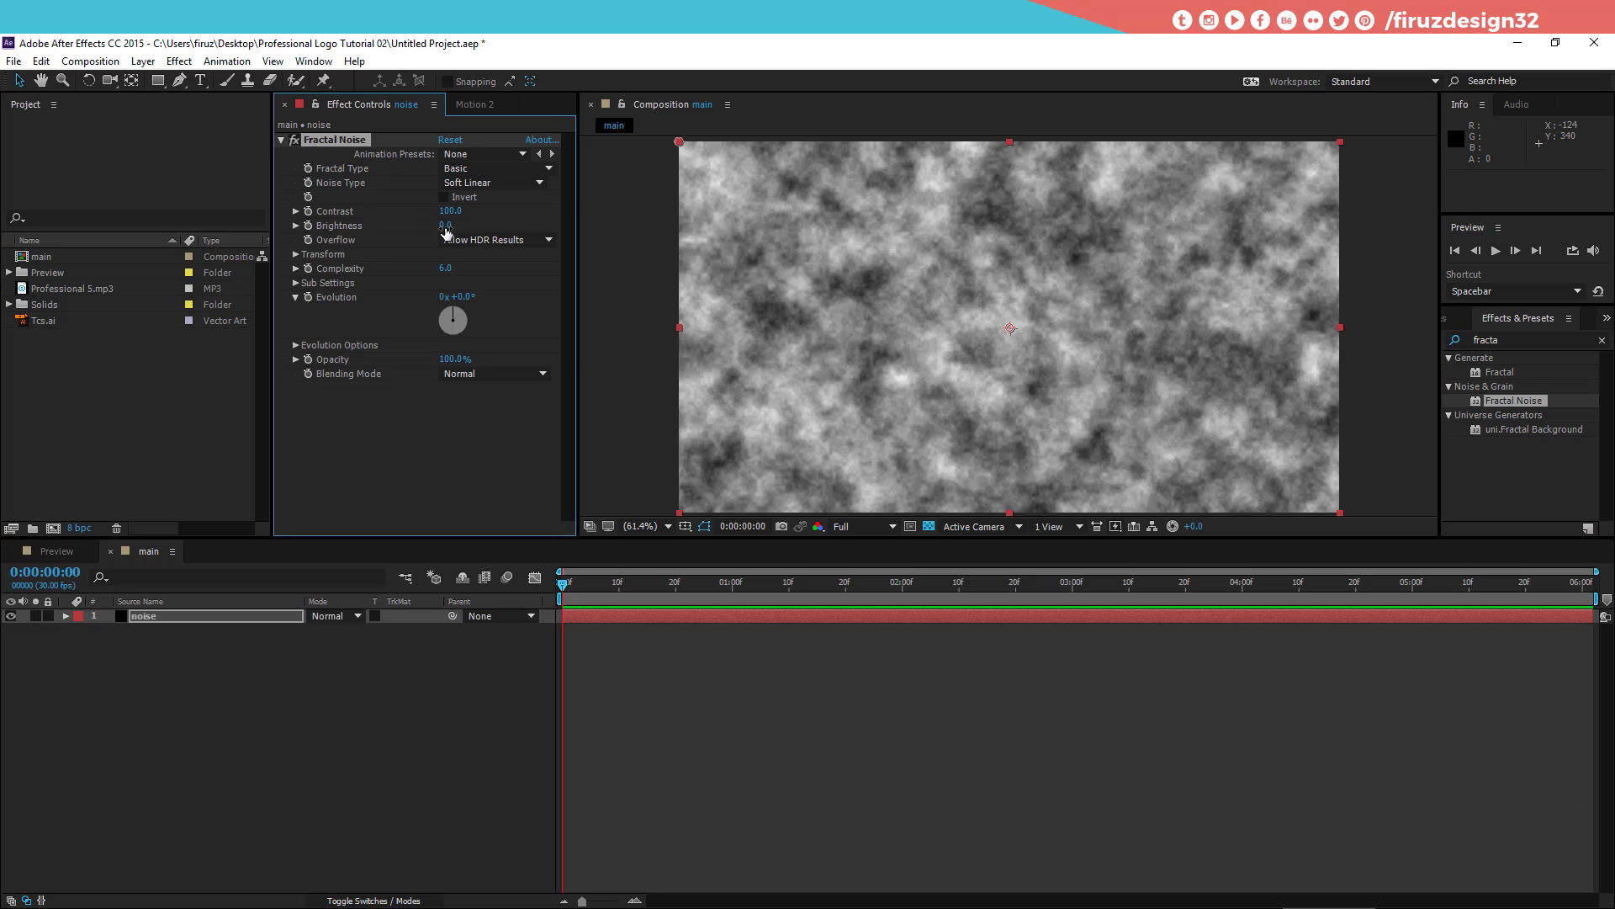
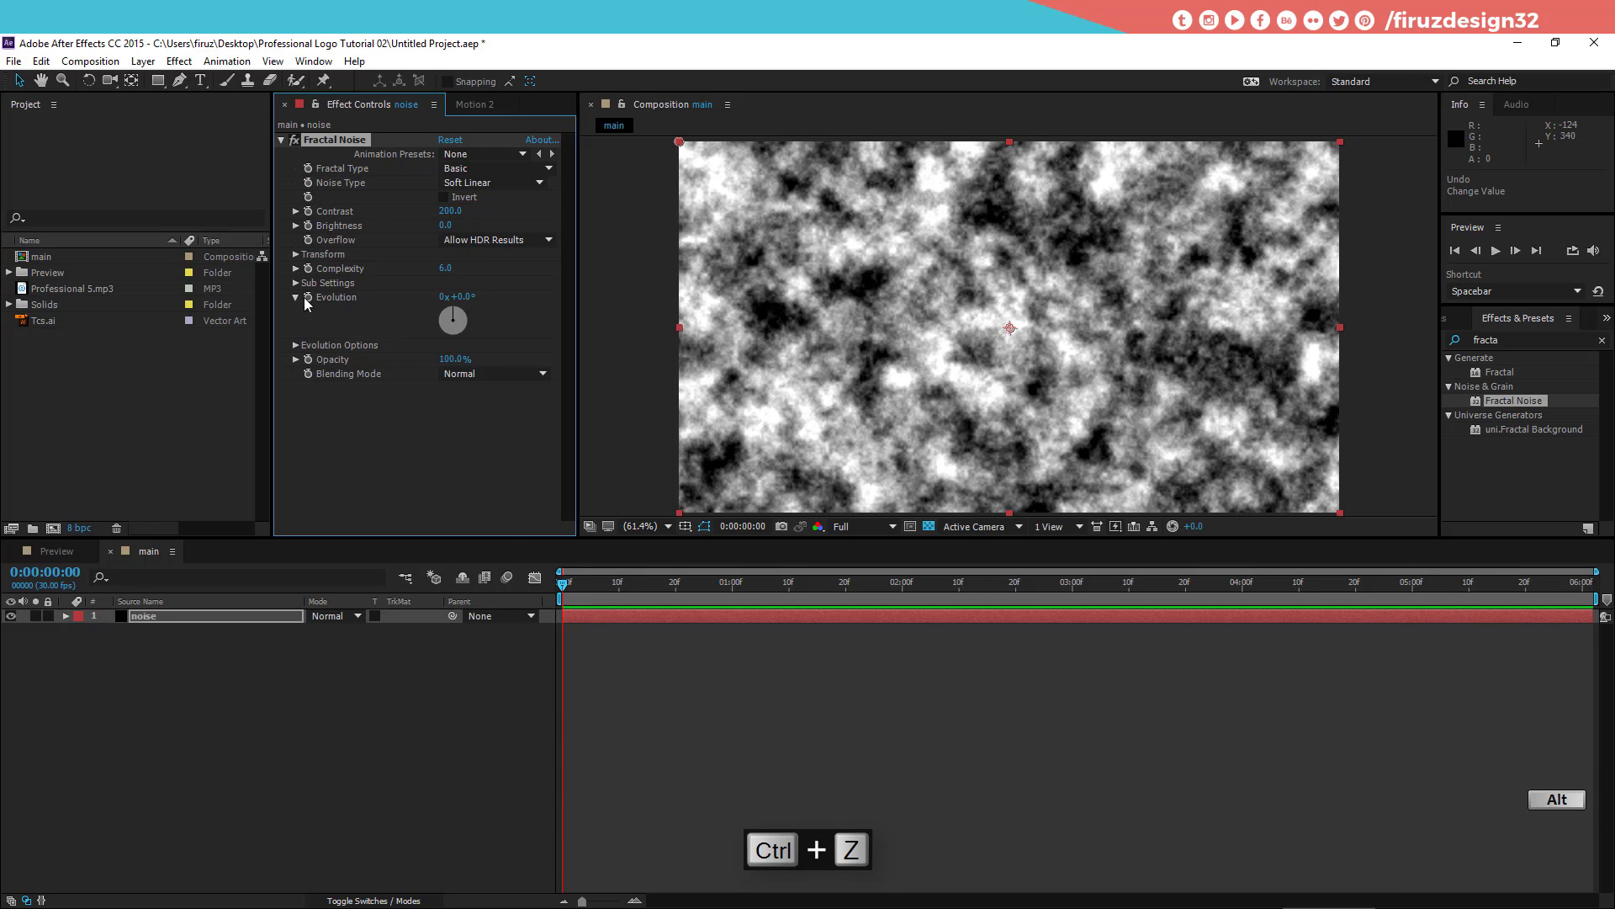
Step: Add a time*200 expression to the Fractal Noise Evolution property
left_click(316, 303)
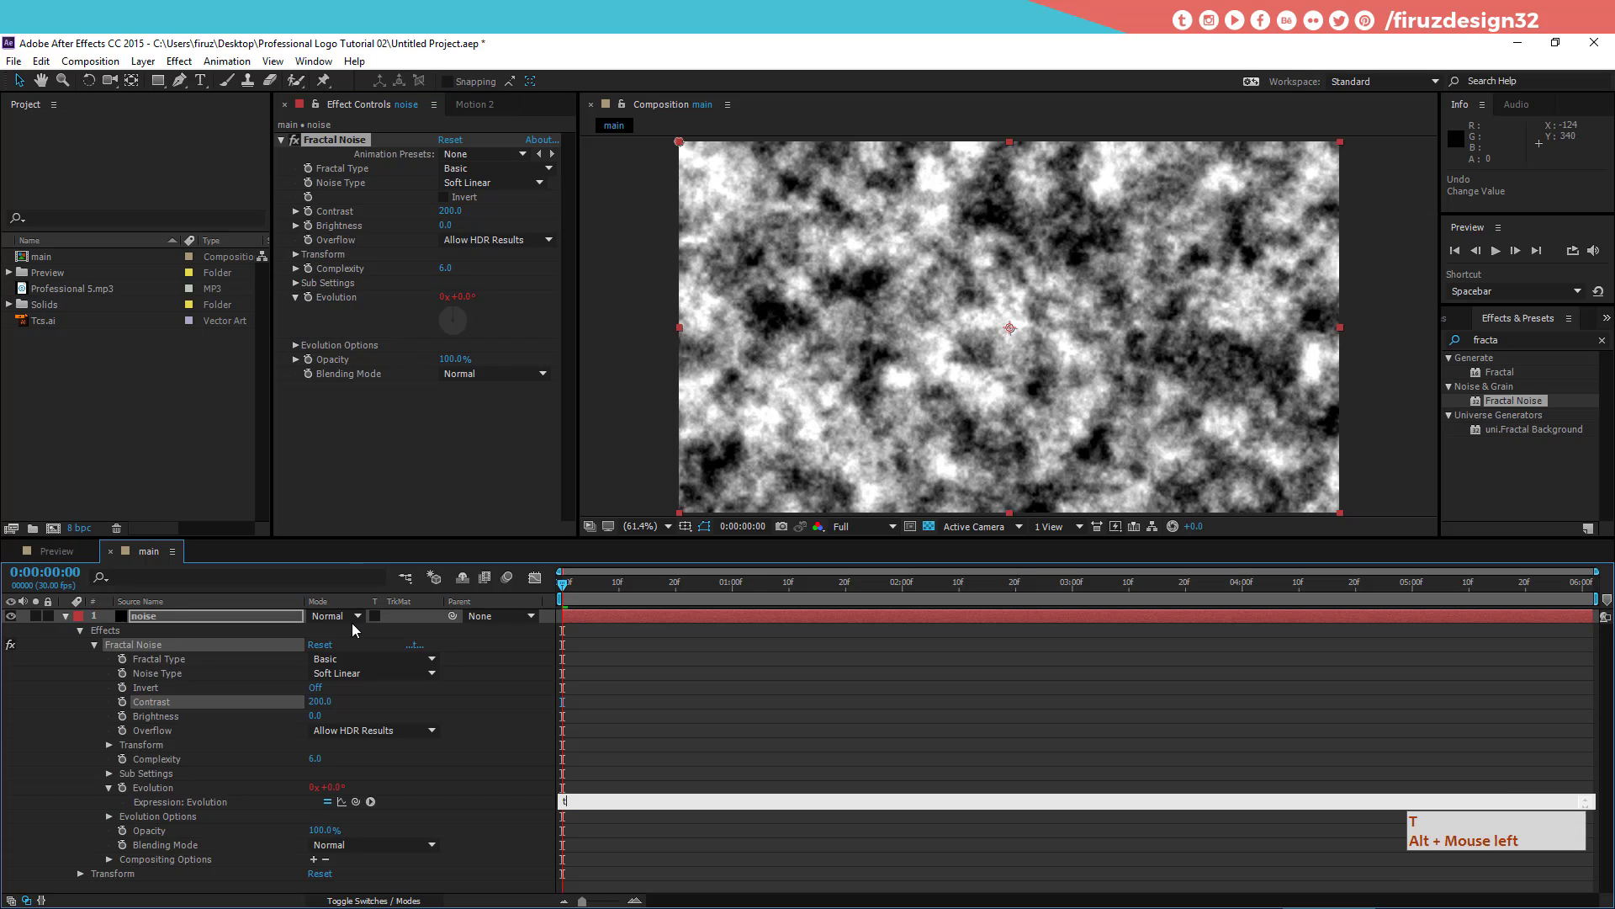
left_click(360, 628)
key("KP_Multiply")
key("KP_2")
key("KP_5")
key("KP_0")
key("KP_5")
key("KP_2")
key("Return")
left_click(633, 678)
Step: Preview the animated noise, then select the noise layer
key("space")
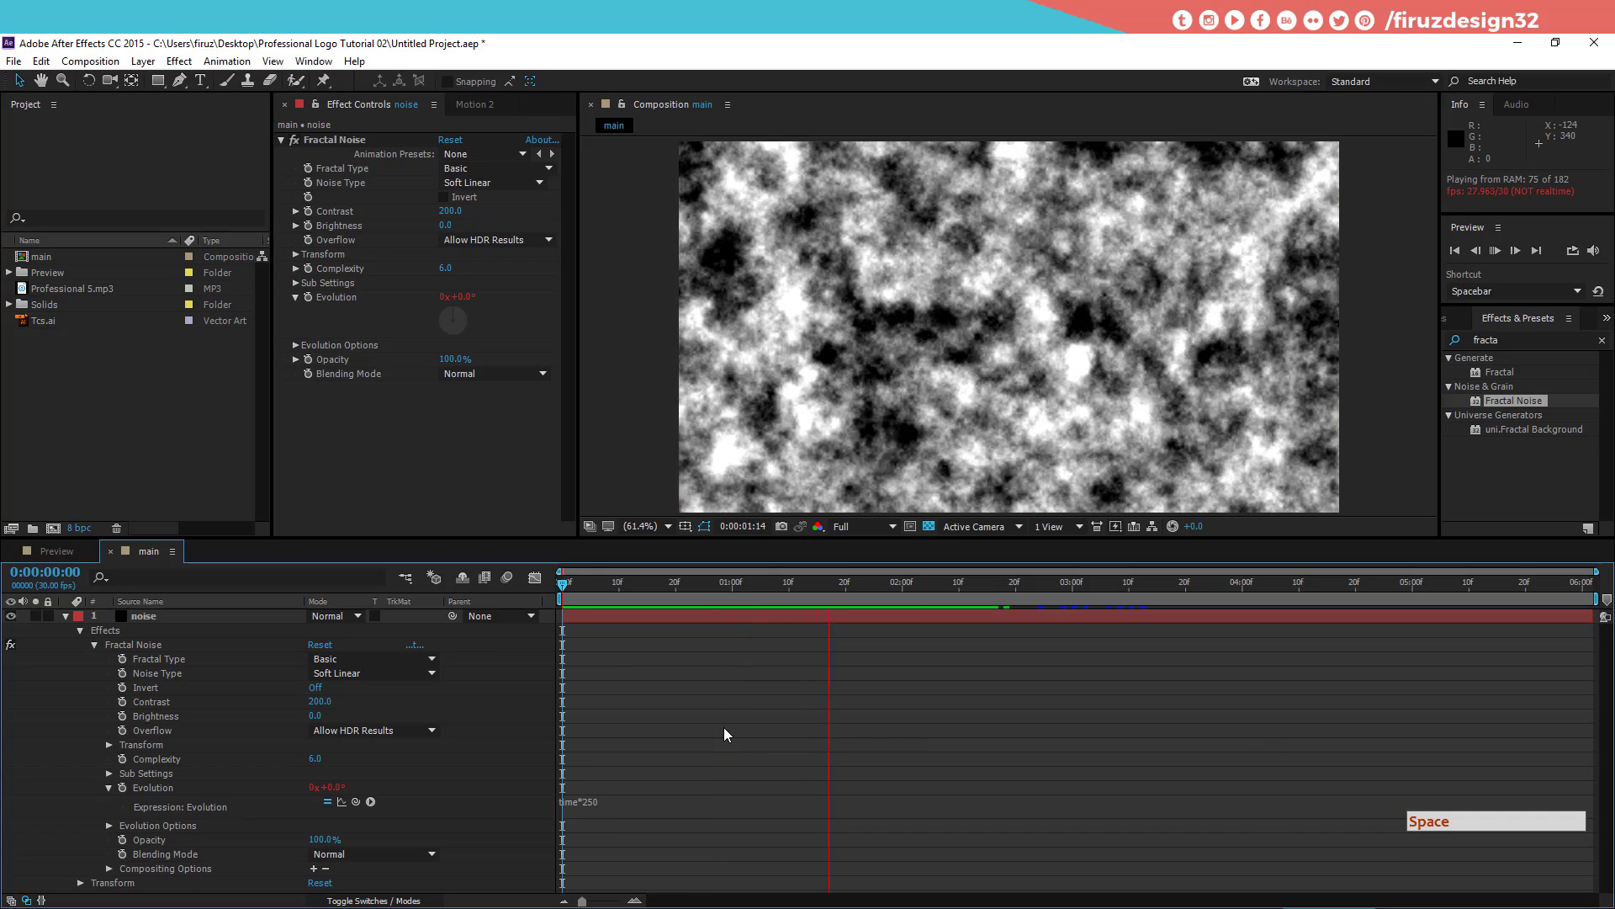
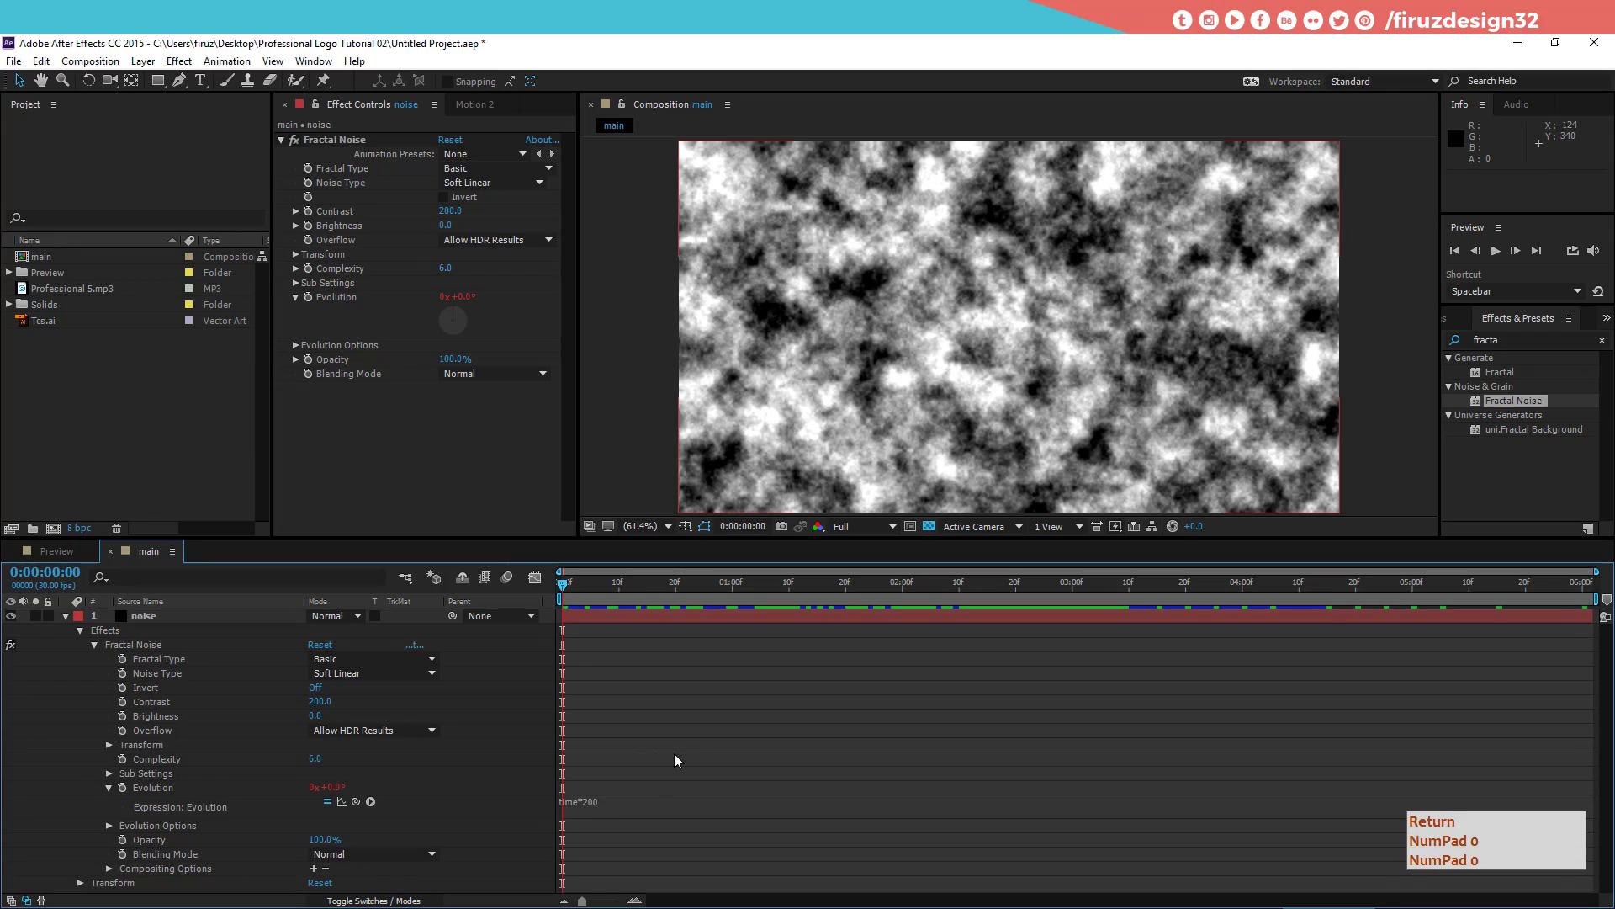
key("space")
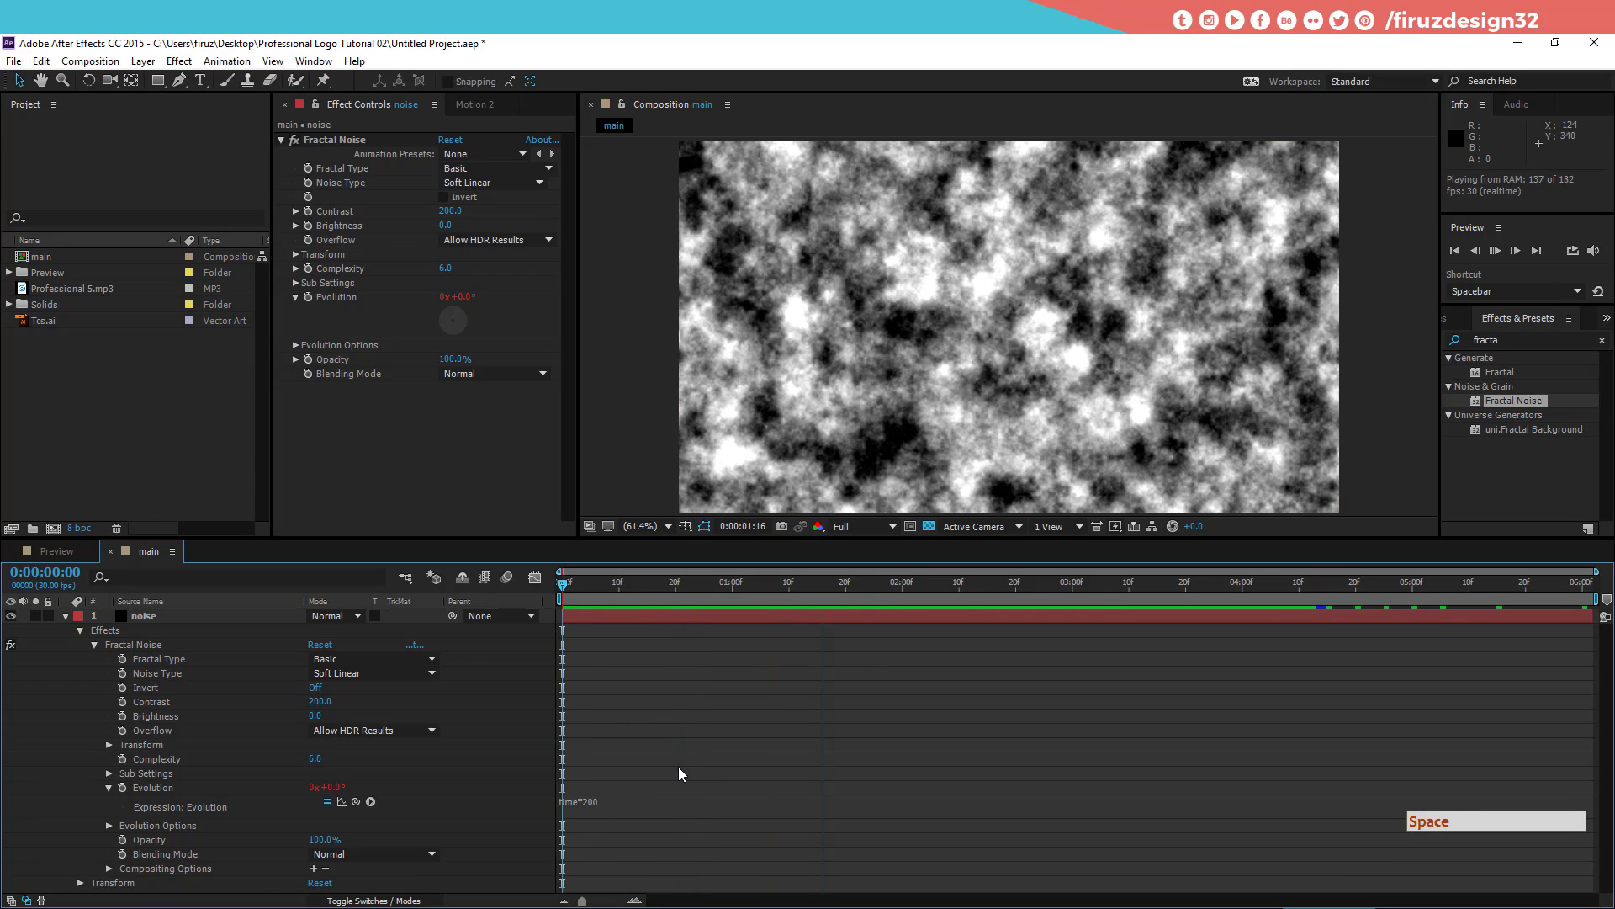
left_click(556, 591)
left_click(75, 621)
left_click(144, 617)
Step: Precompose the noise layer as noise with Move all attributes
key("ctrl+shift+c")
left_click(229, 694)
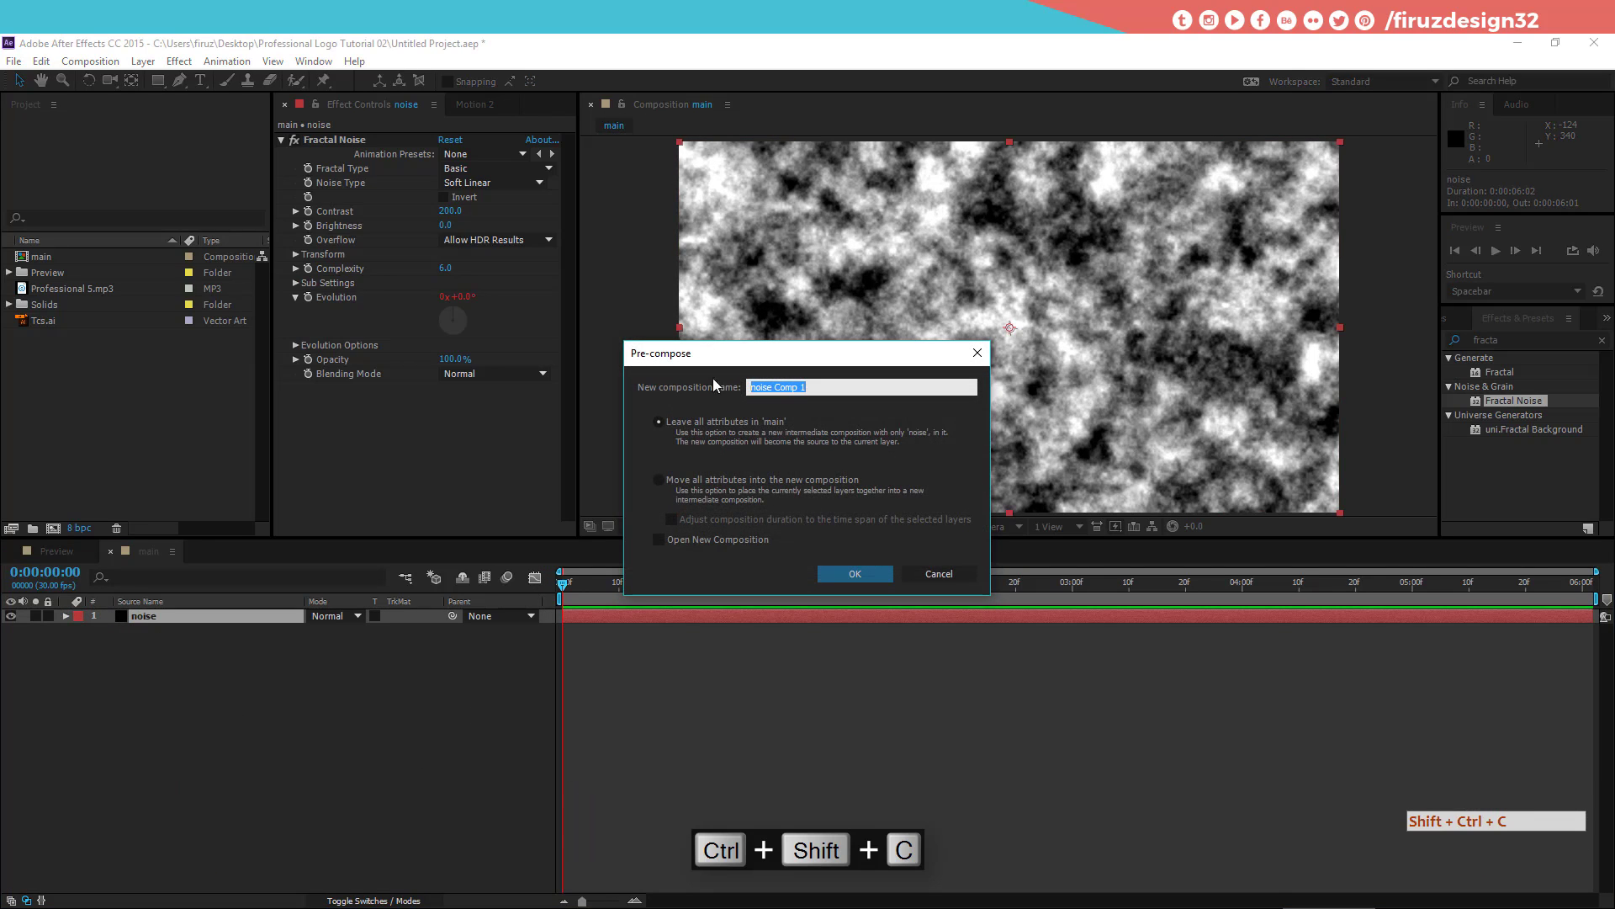
left_click(705, 488)
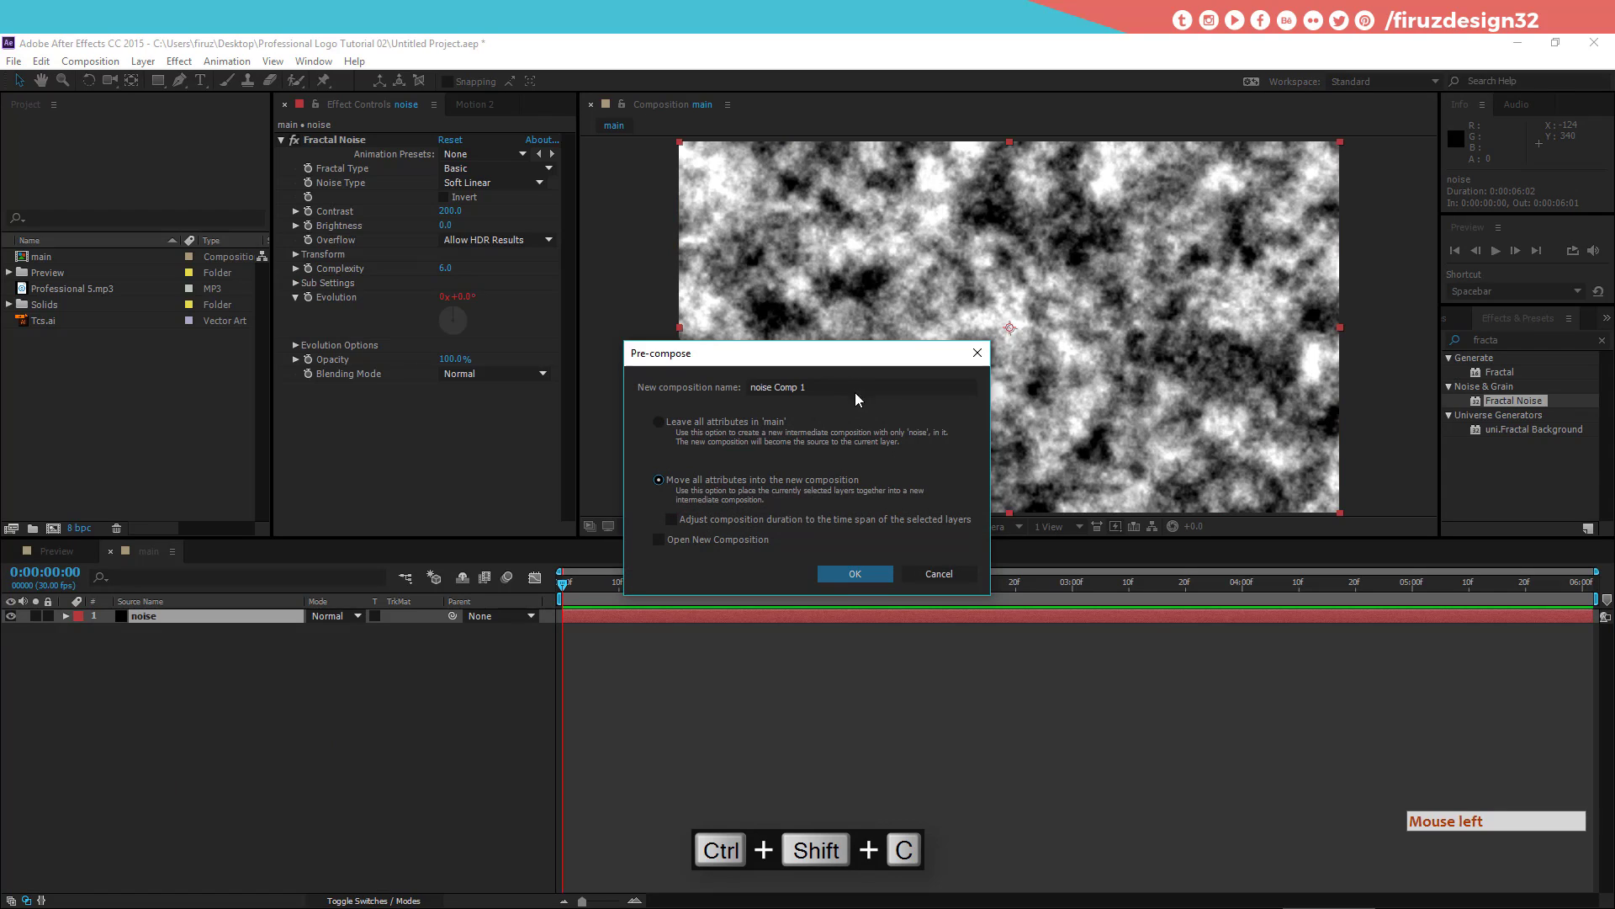
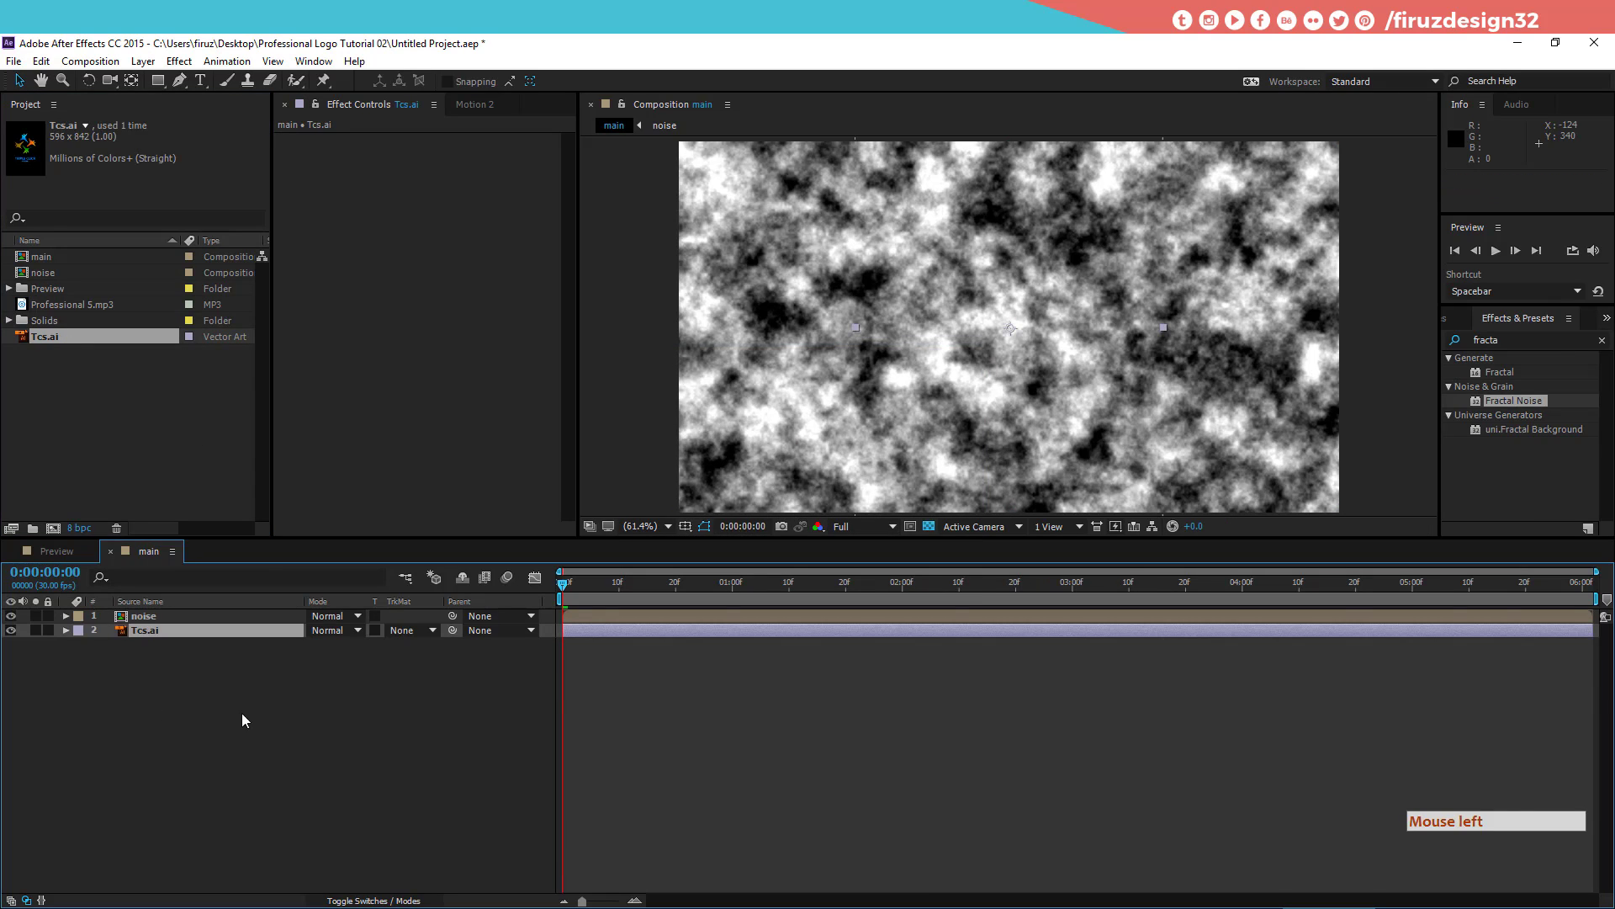
Step: Add Tcs.ai to main and precompose it as logo here
key("c")
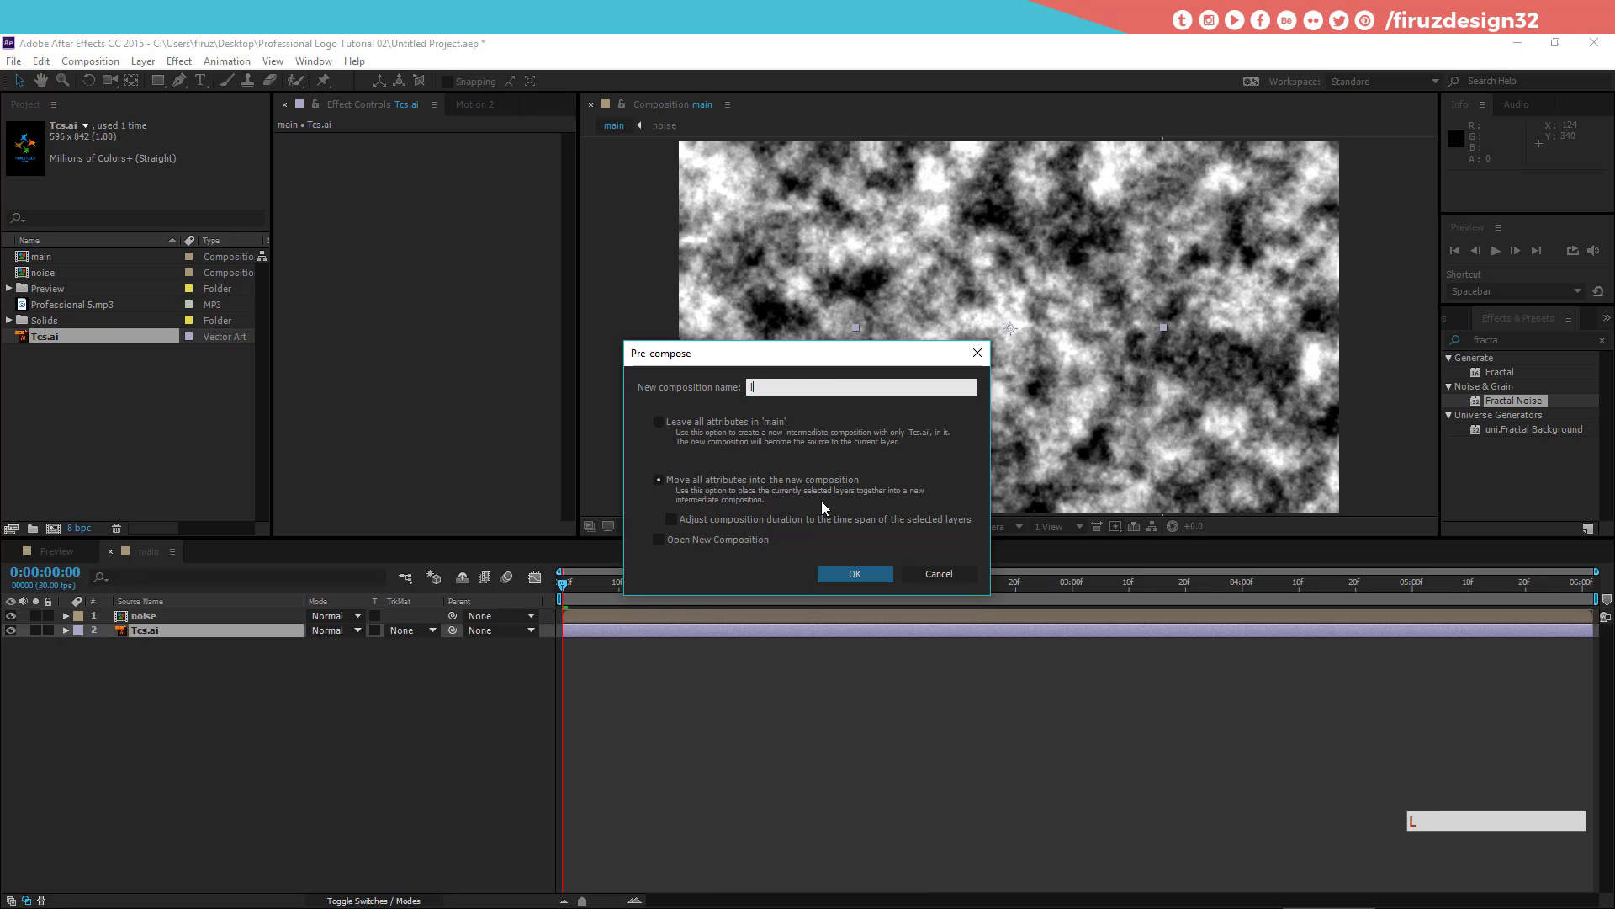
key("space")
key("h")
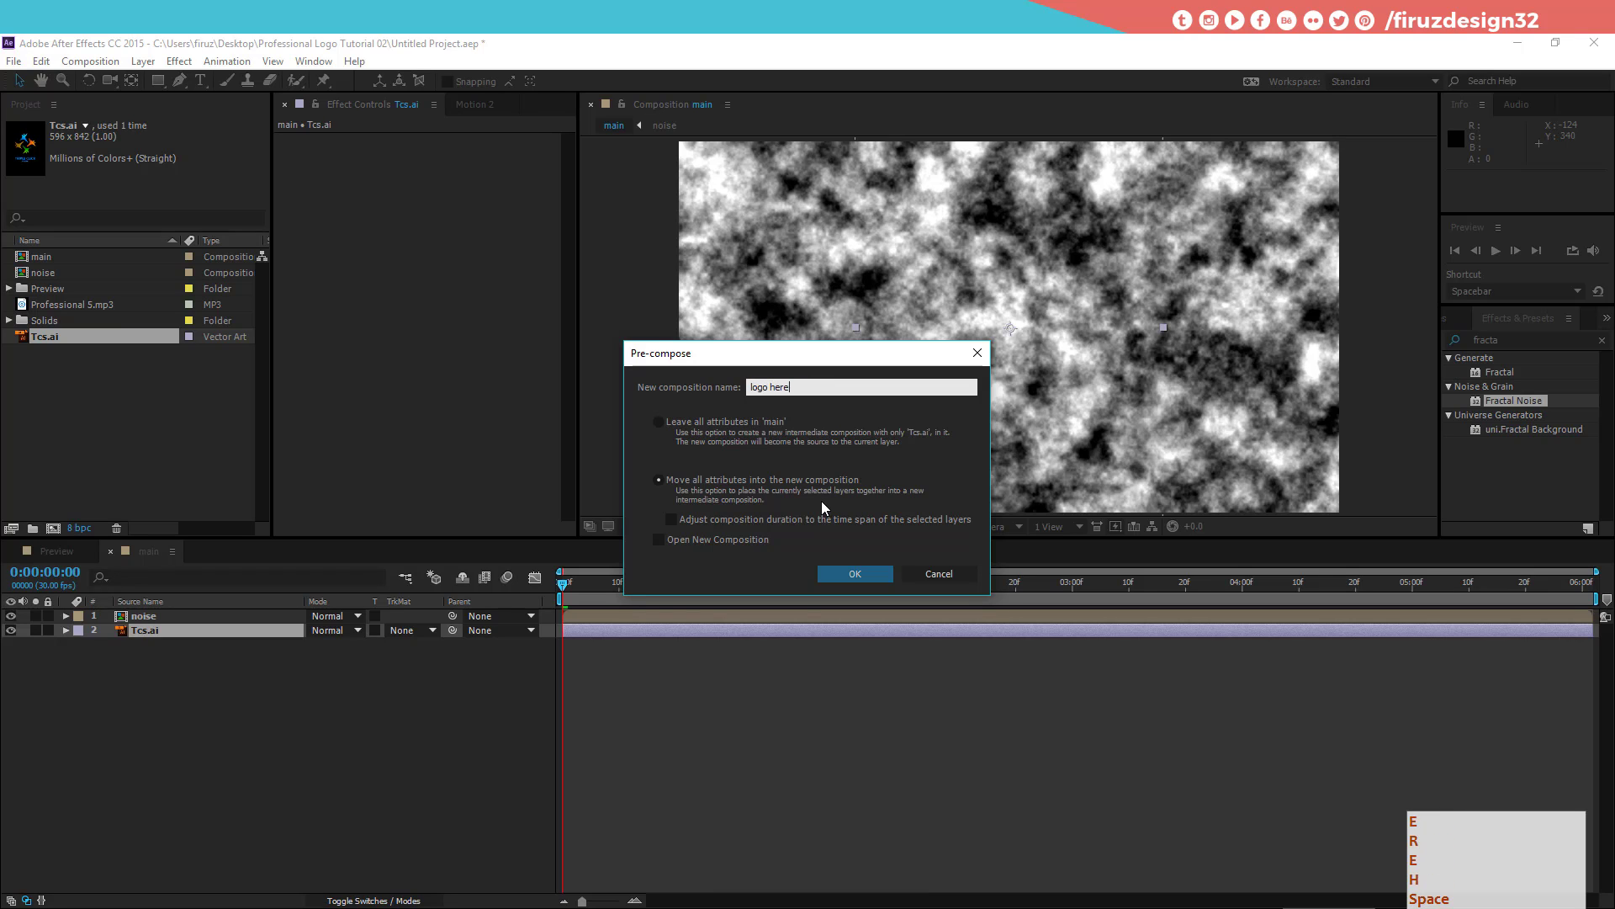
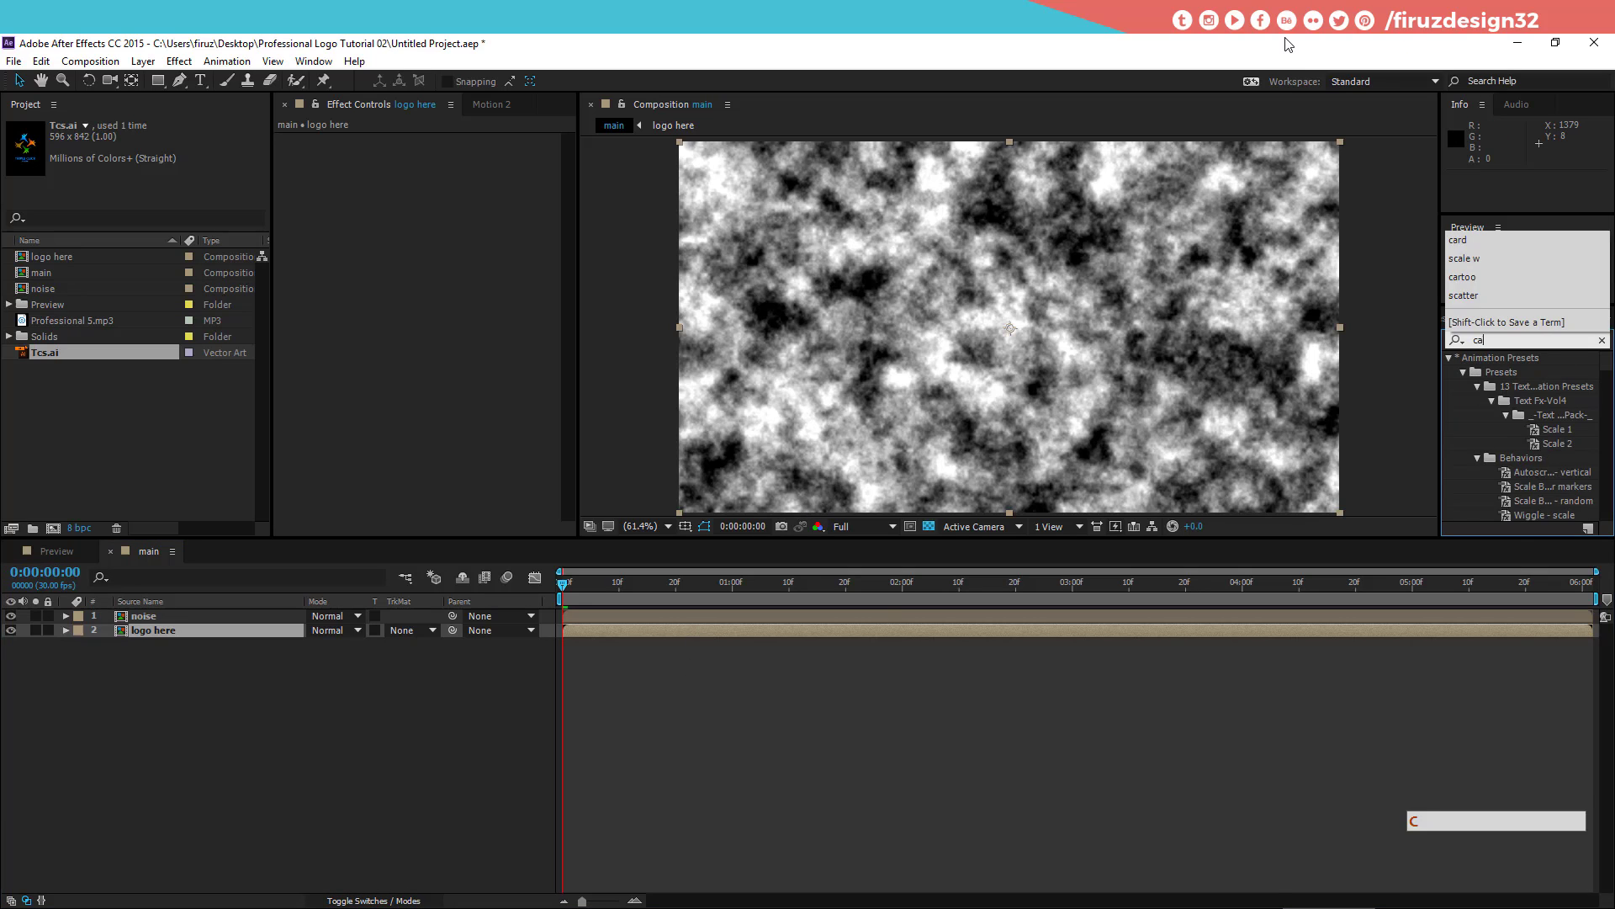
Step: Apply Card Dance to logo here with noise as Gradient Layer 1 and hide the noise layer
key("space")
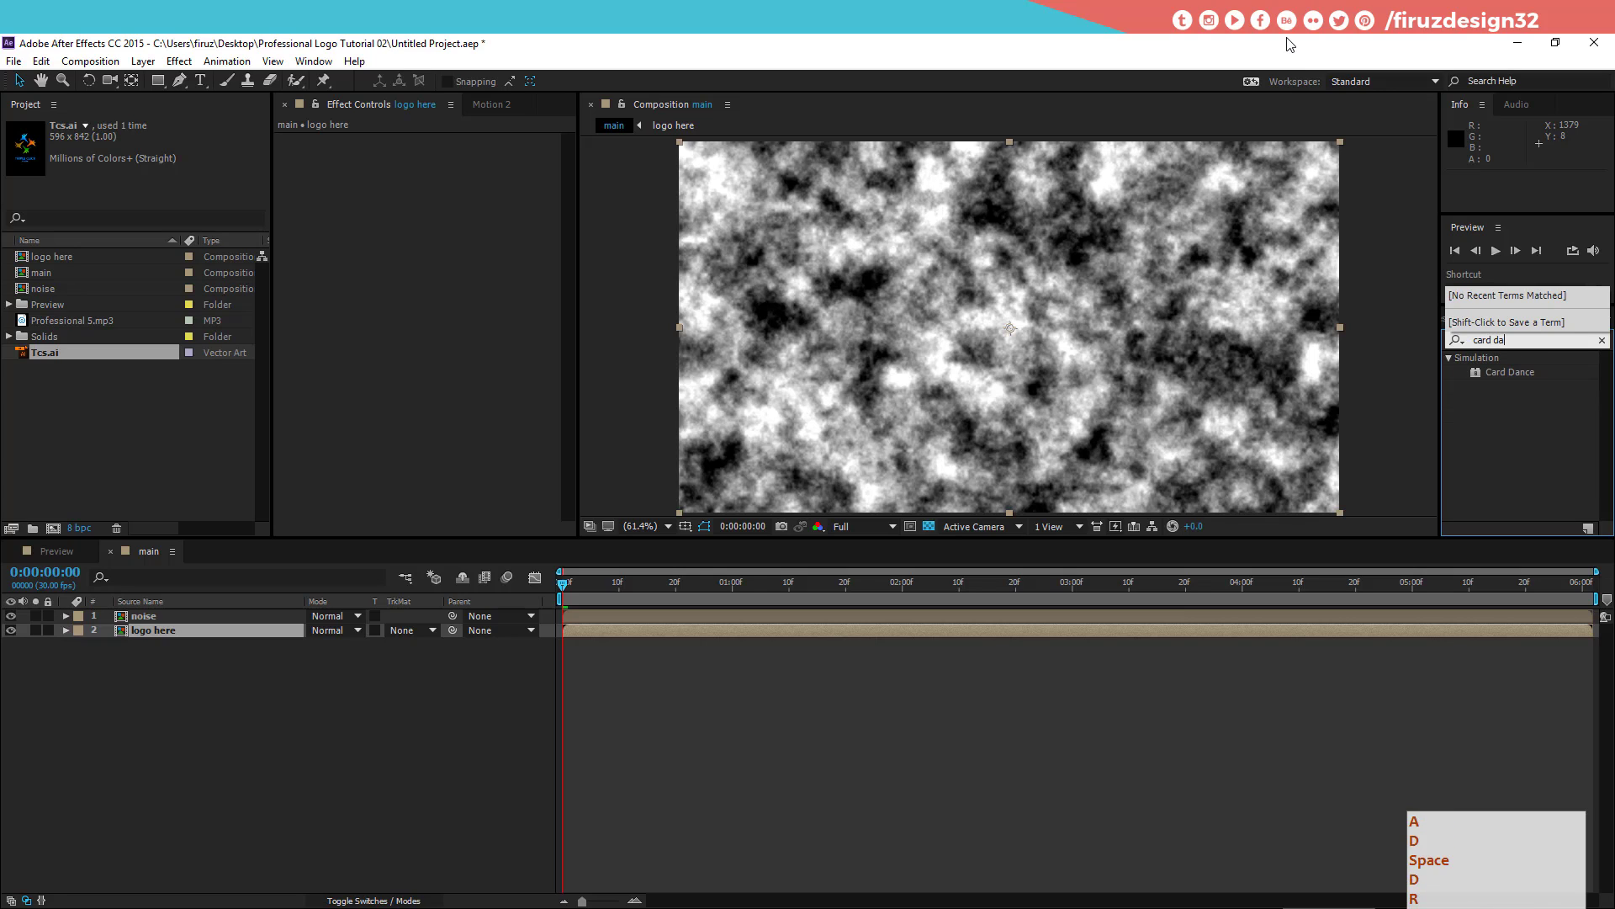
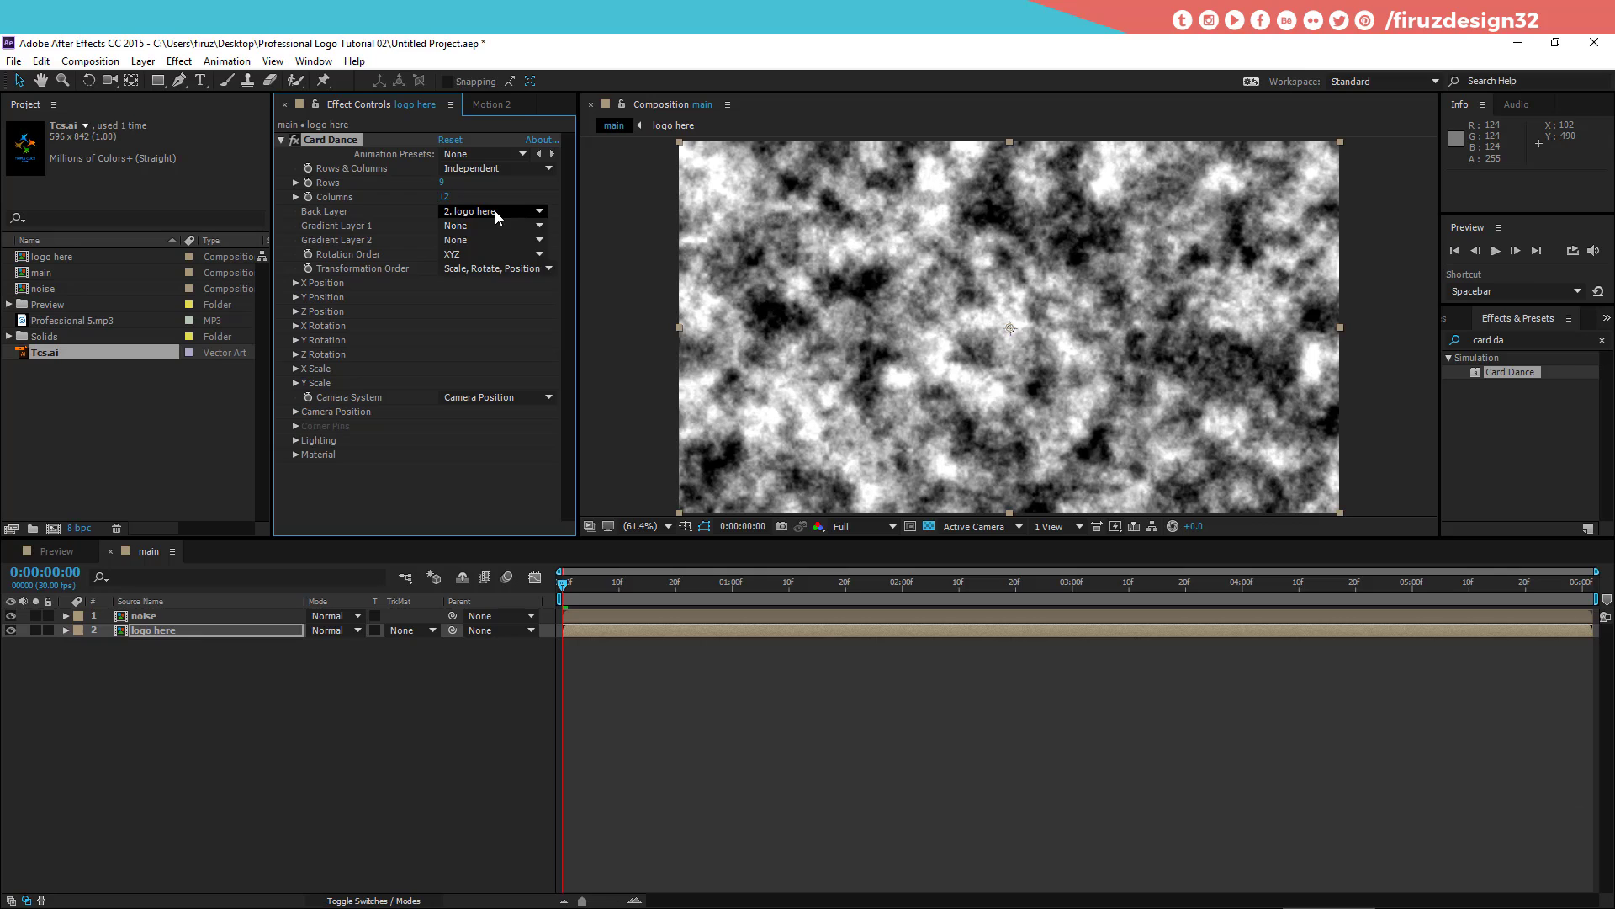
left_click(503, 215)
left_click(398, 317)
left_click(515, 277)
left_click(283, 626)
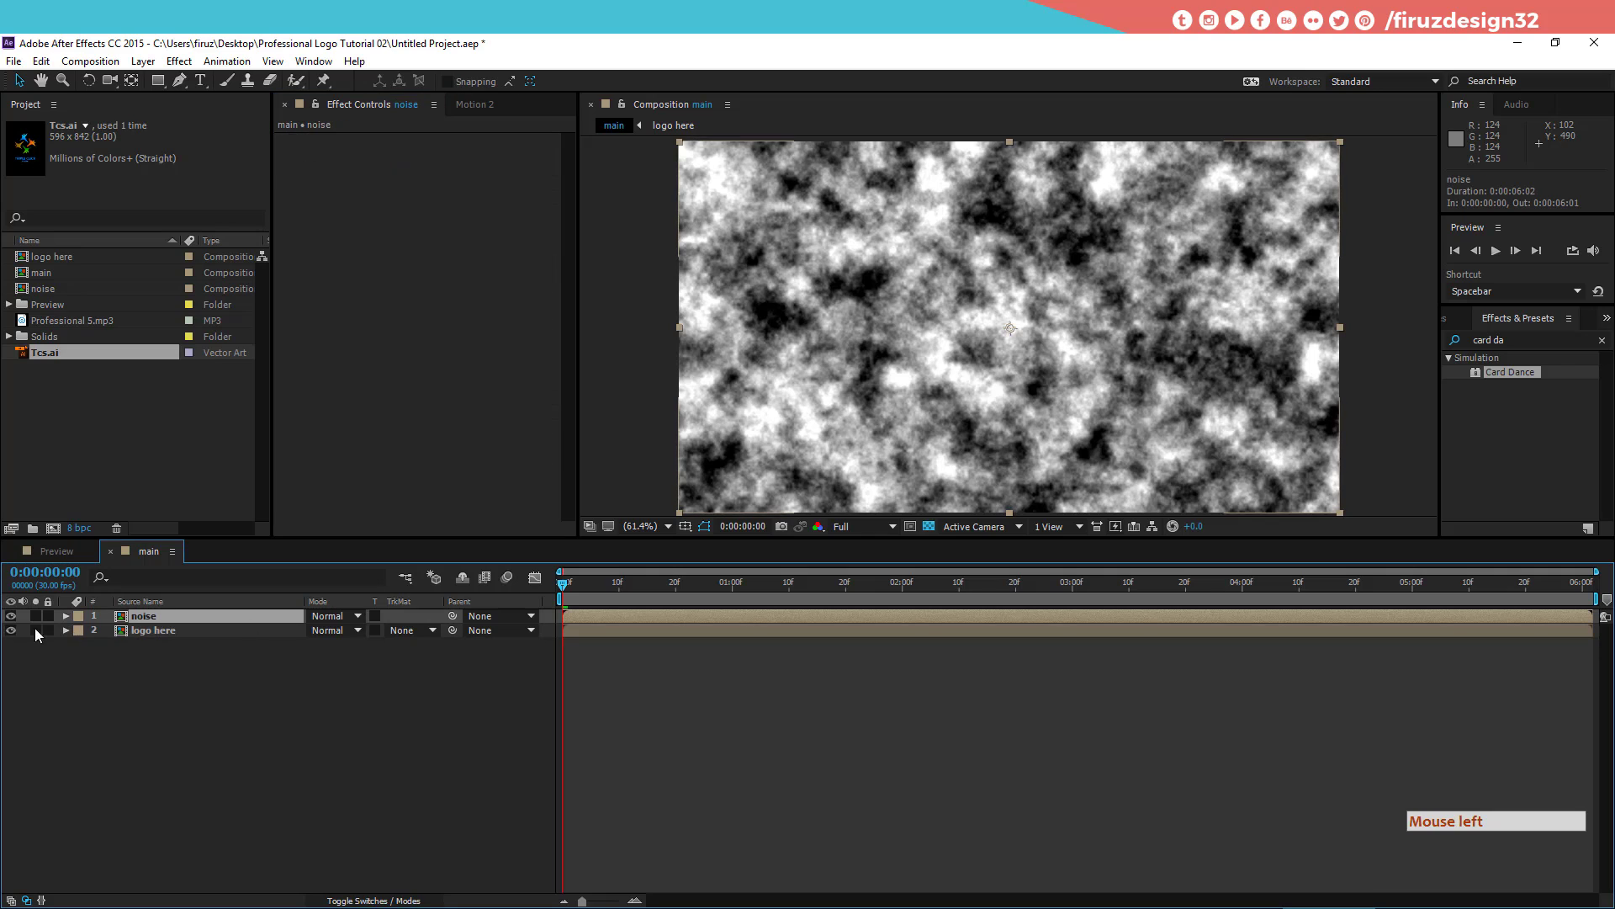
left_click(19, 619)
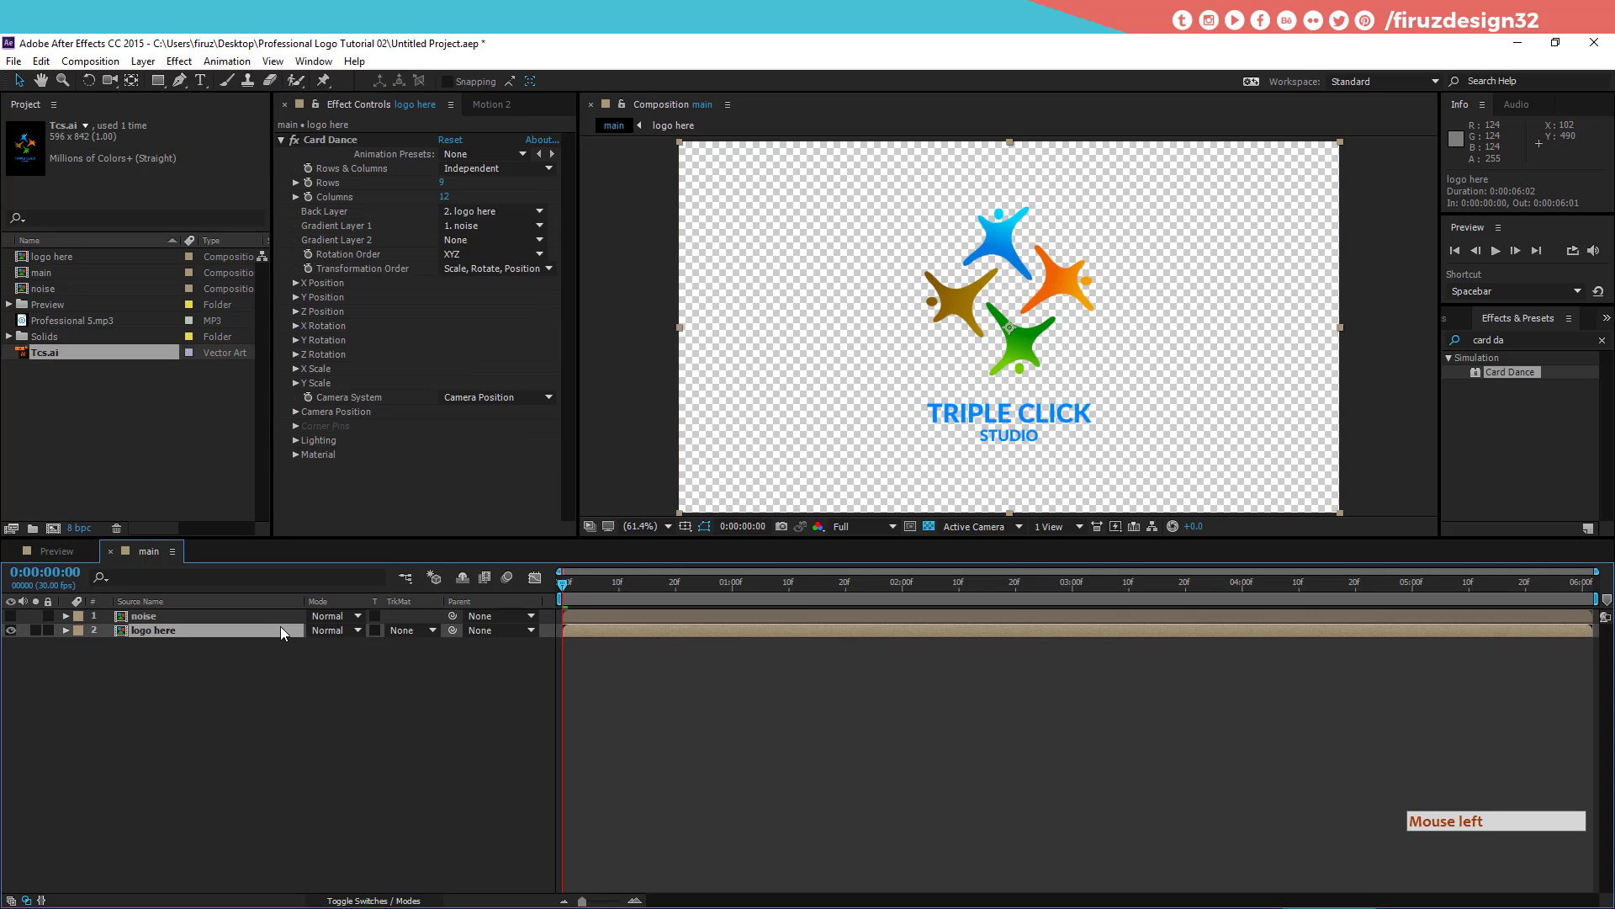
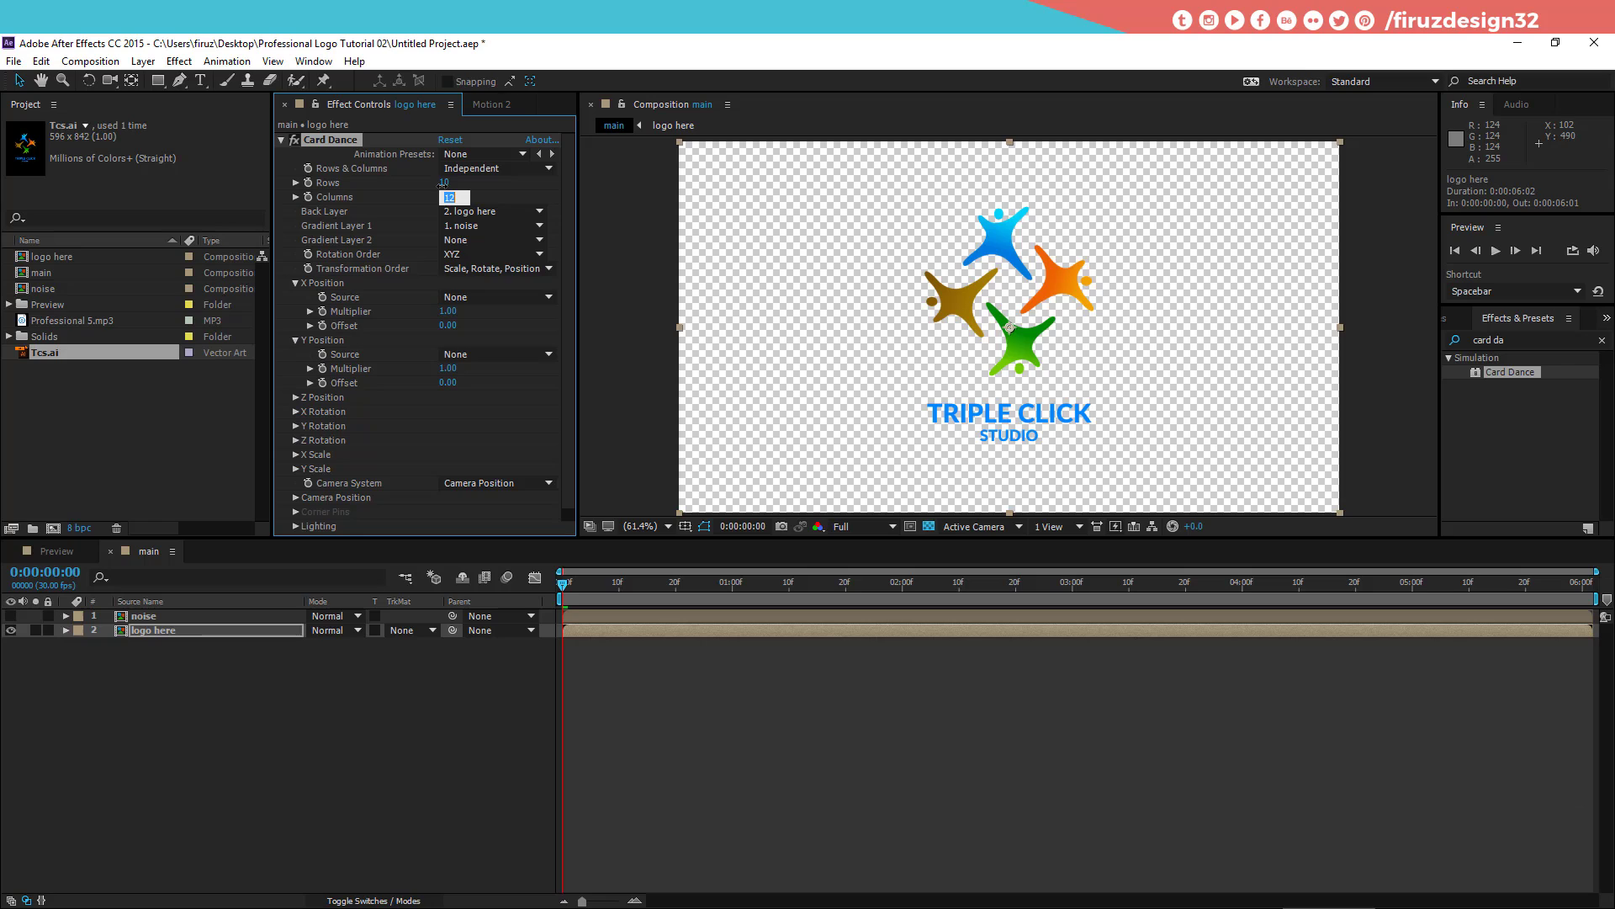
Step: Set Card Dance to 10 rows by 33 columns with Z Position driven by Intensity 1
key("KP_6")
key("KP_3")
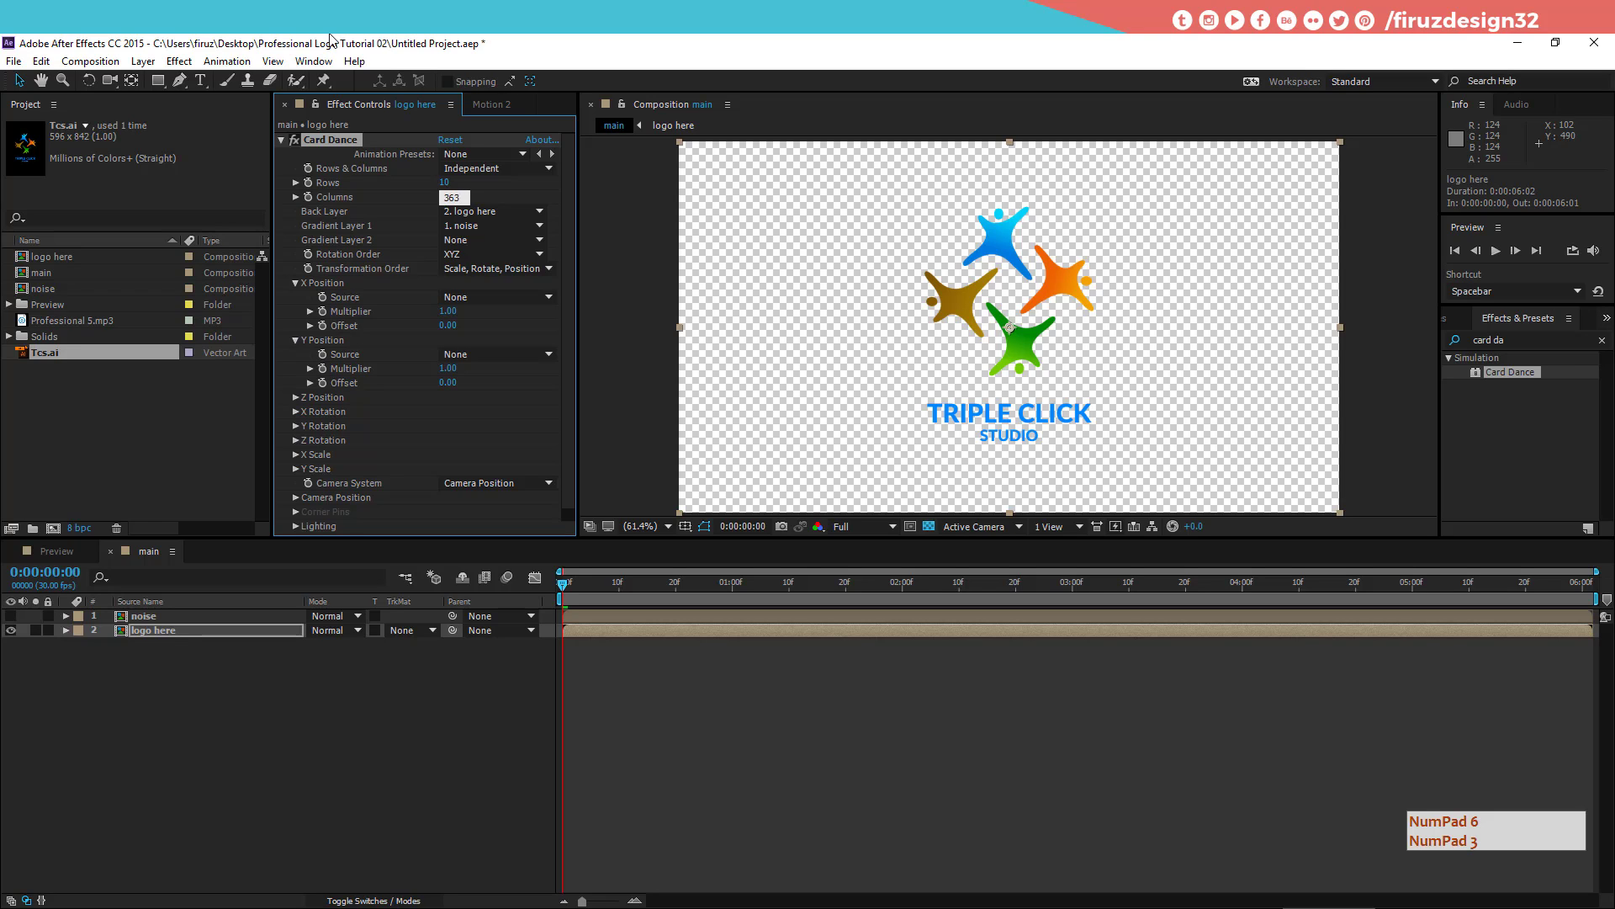
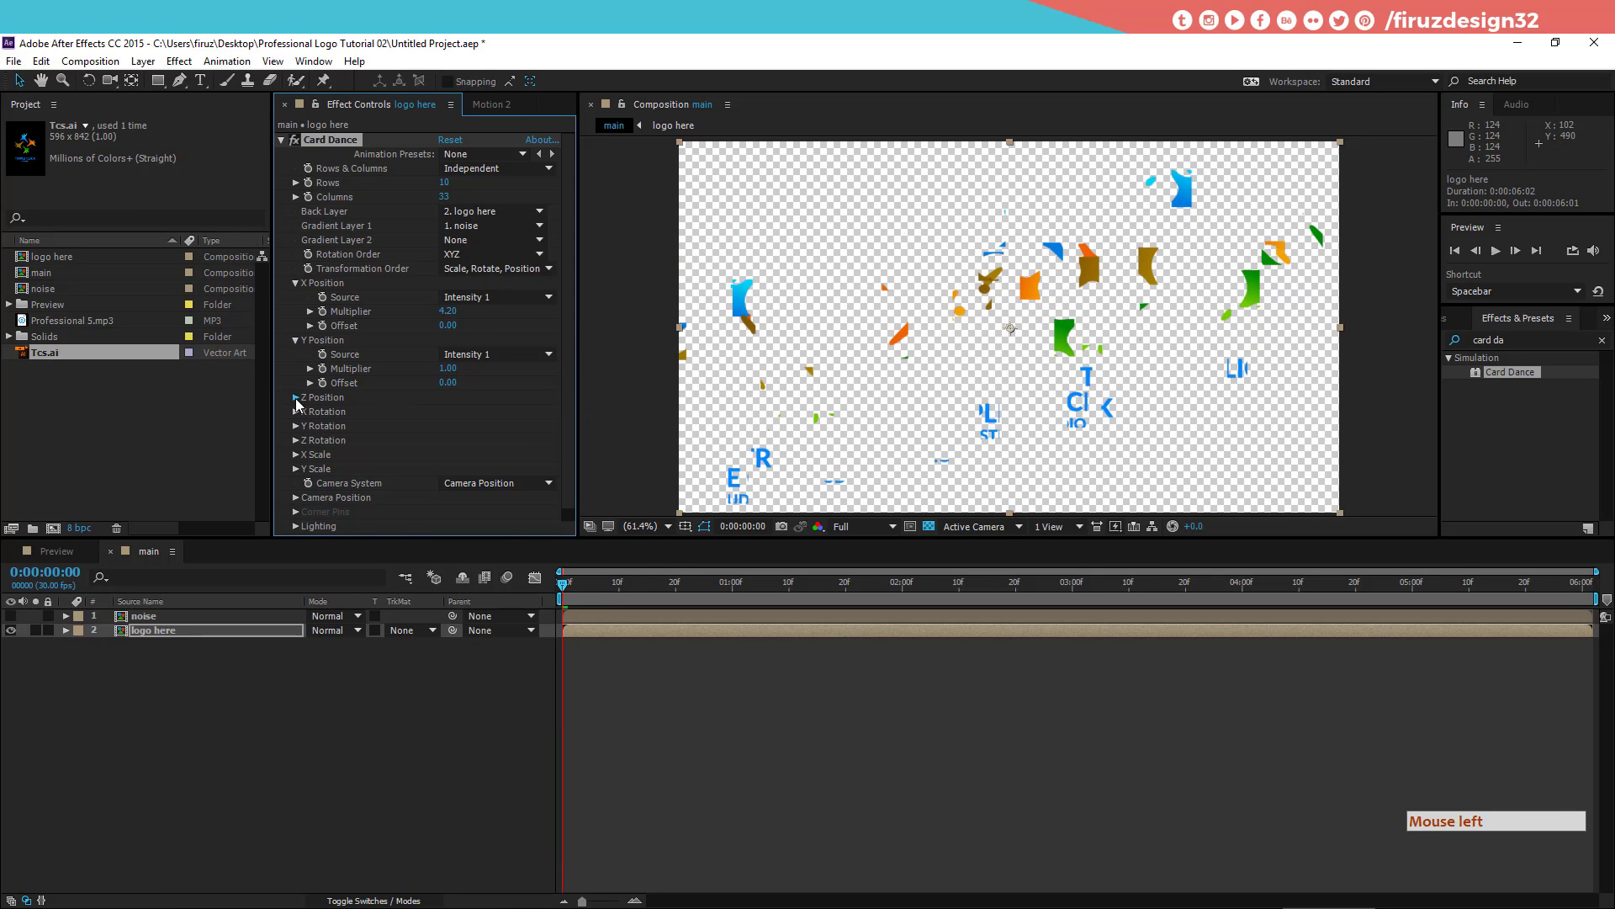
left_click(514, 423)
left_click(531, 459)
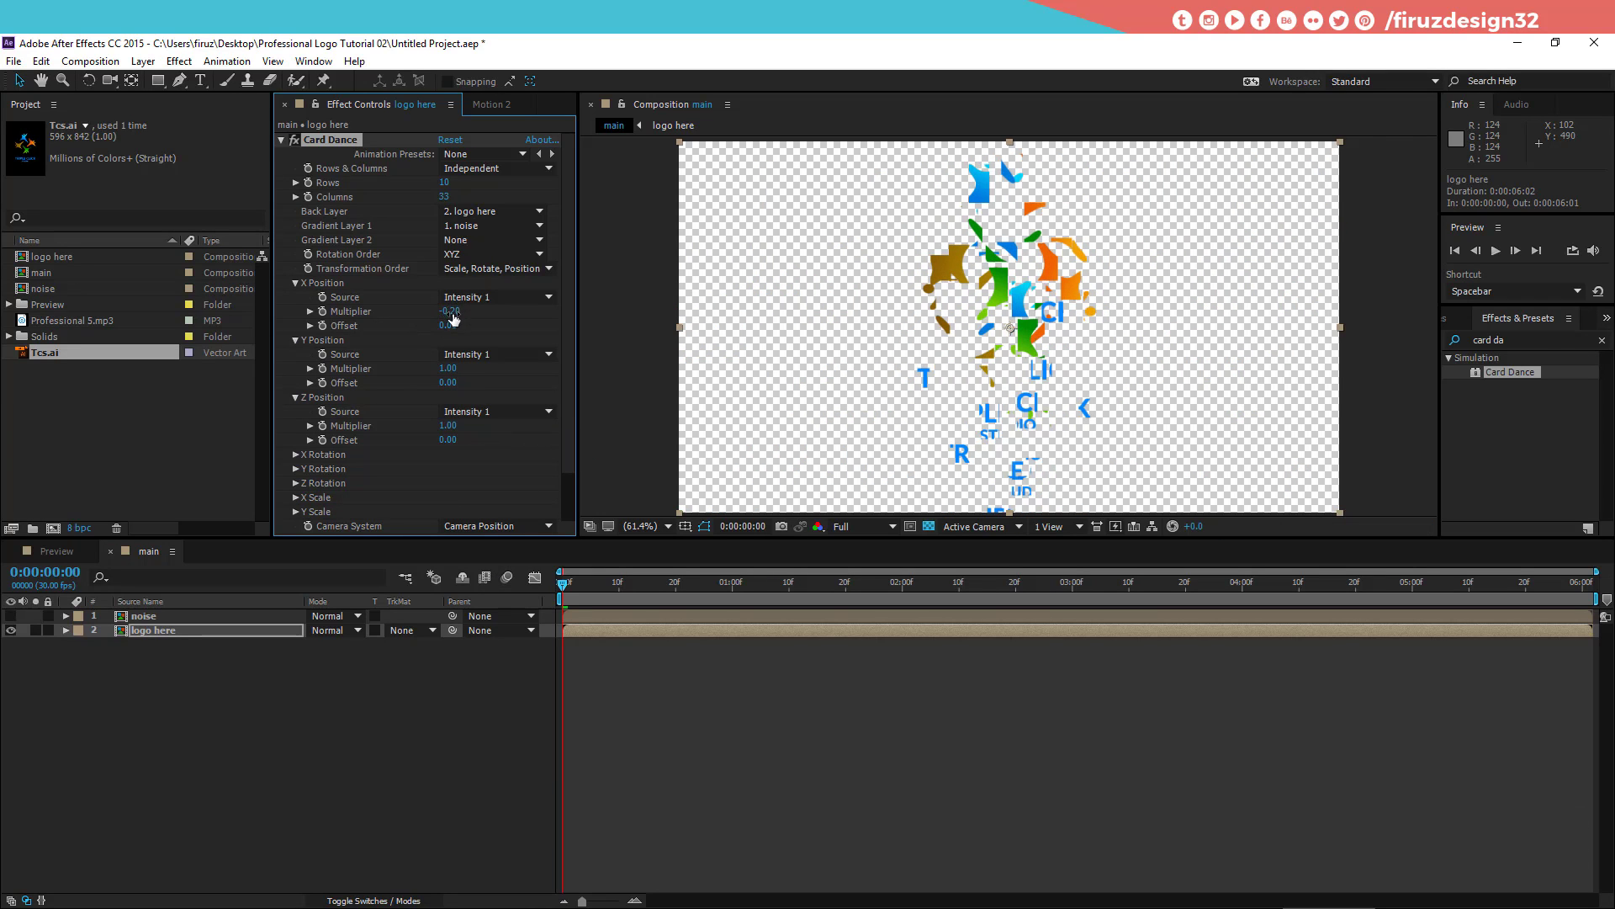
Step: Set the X and Z Position multipliers to 1 so the noise scatters the cards
key("KP_1")
key("KP_Decimal")
key("KP_1")
key("KP_5")
key("Return")
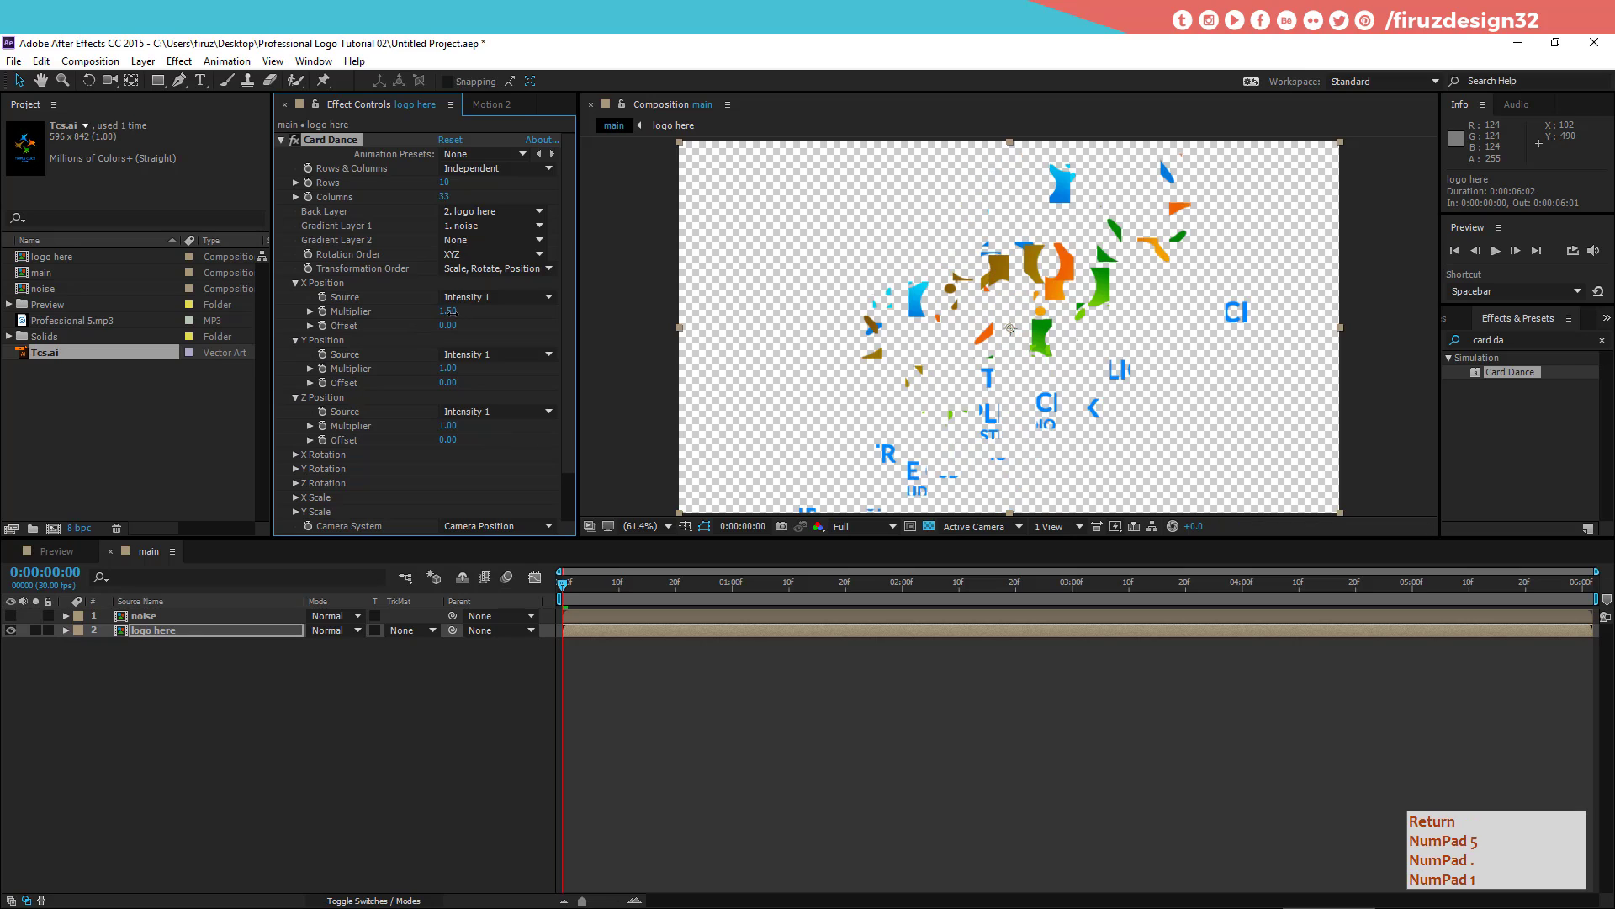
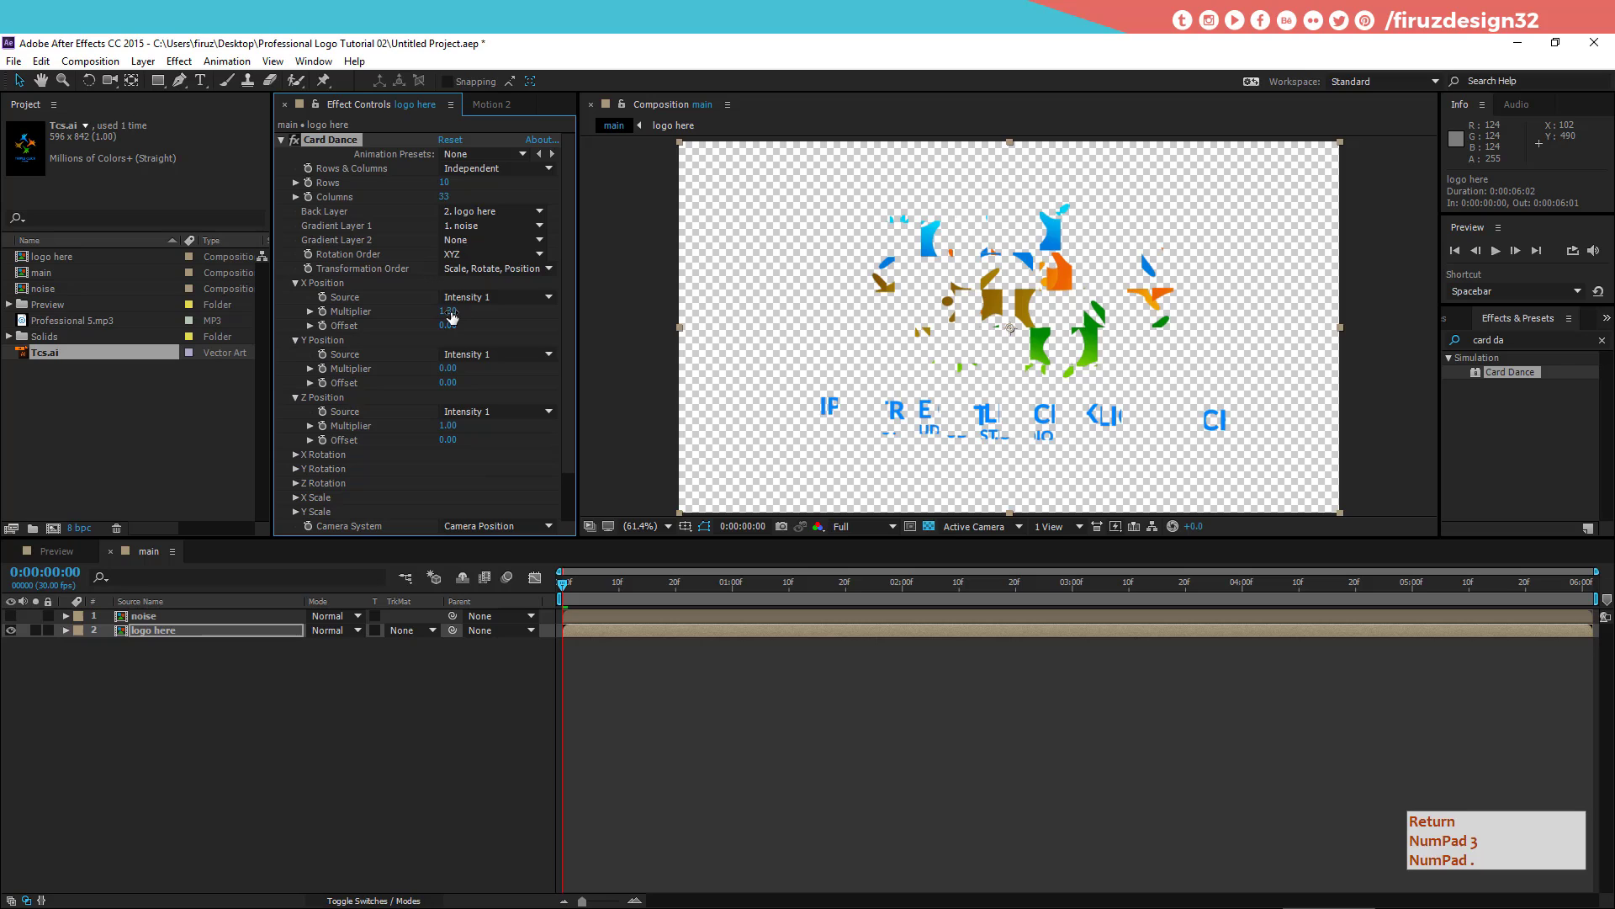
left_click(458, 318)
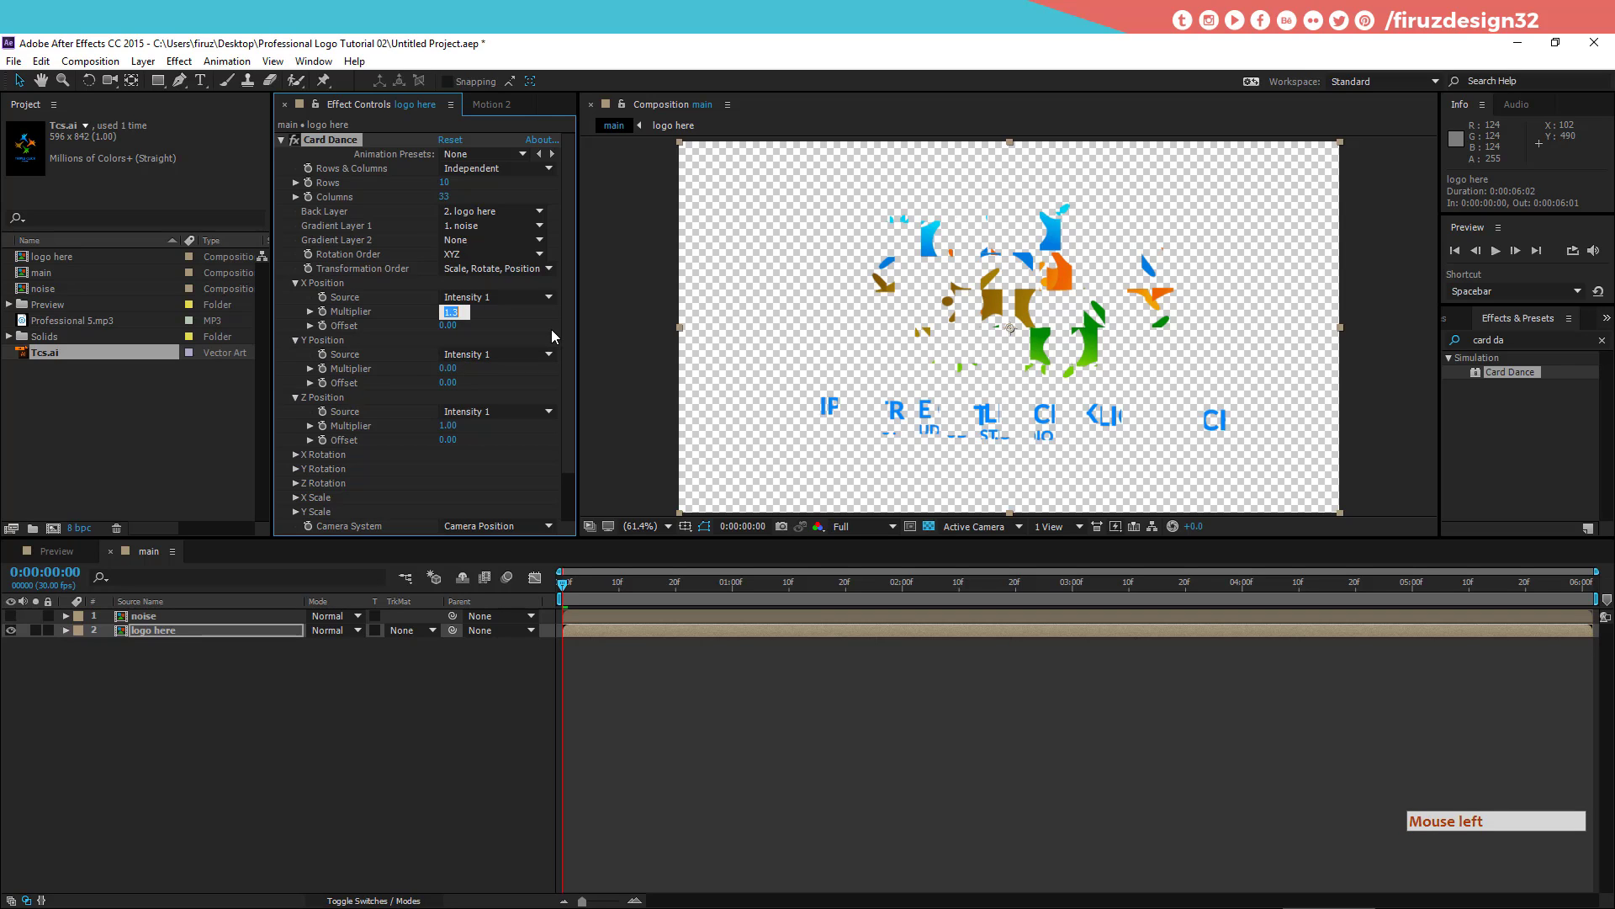
key("KP_1")
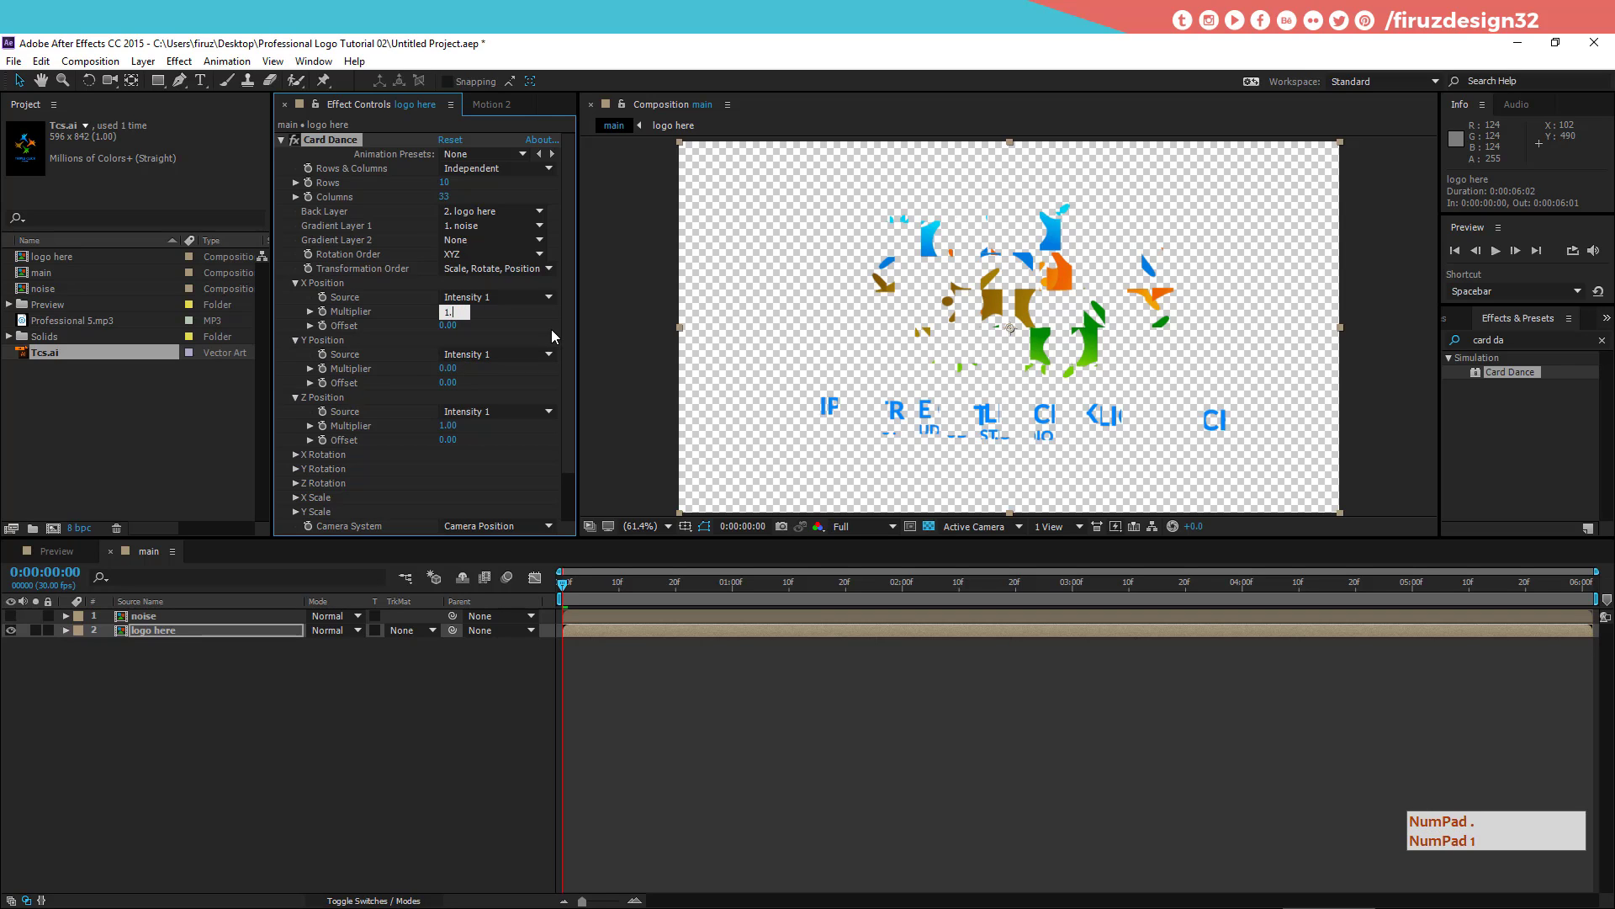
key("KP_0")
key("KP_Decimal")
key("KP_1")
key("Return")
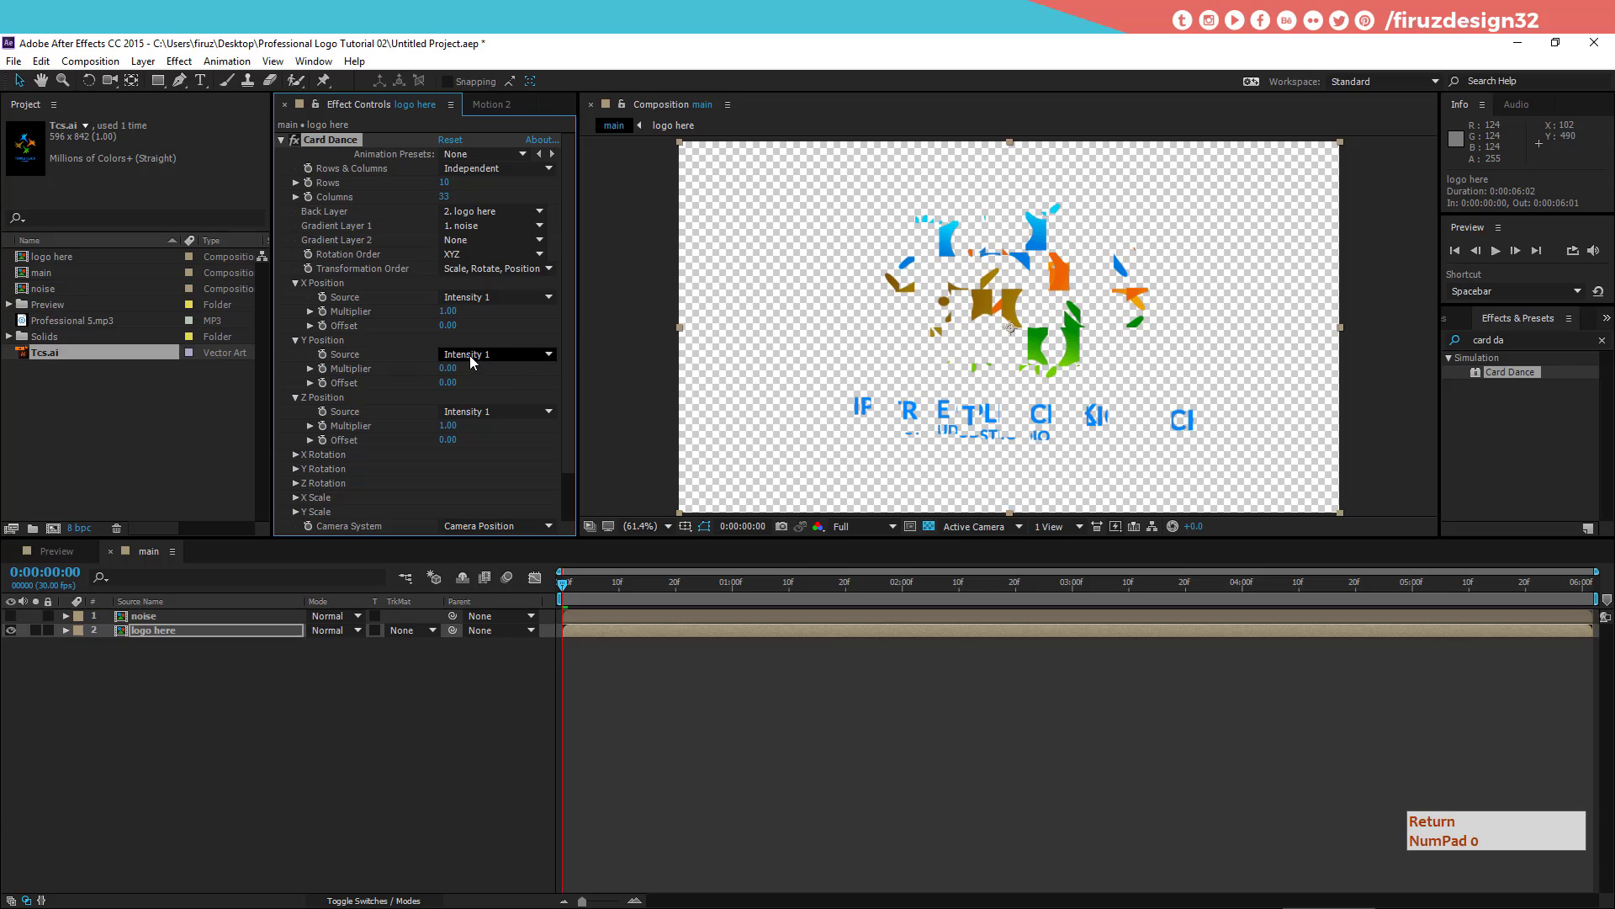
key("Return")
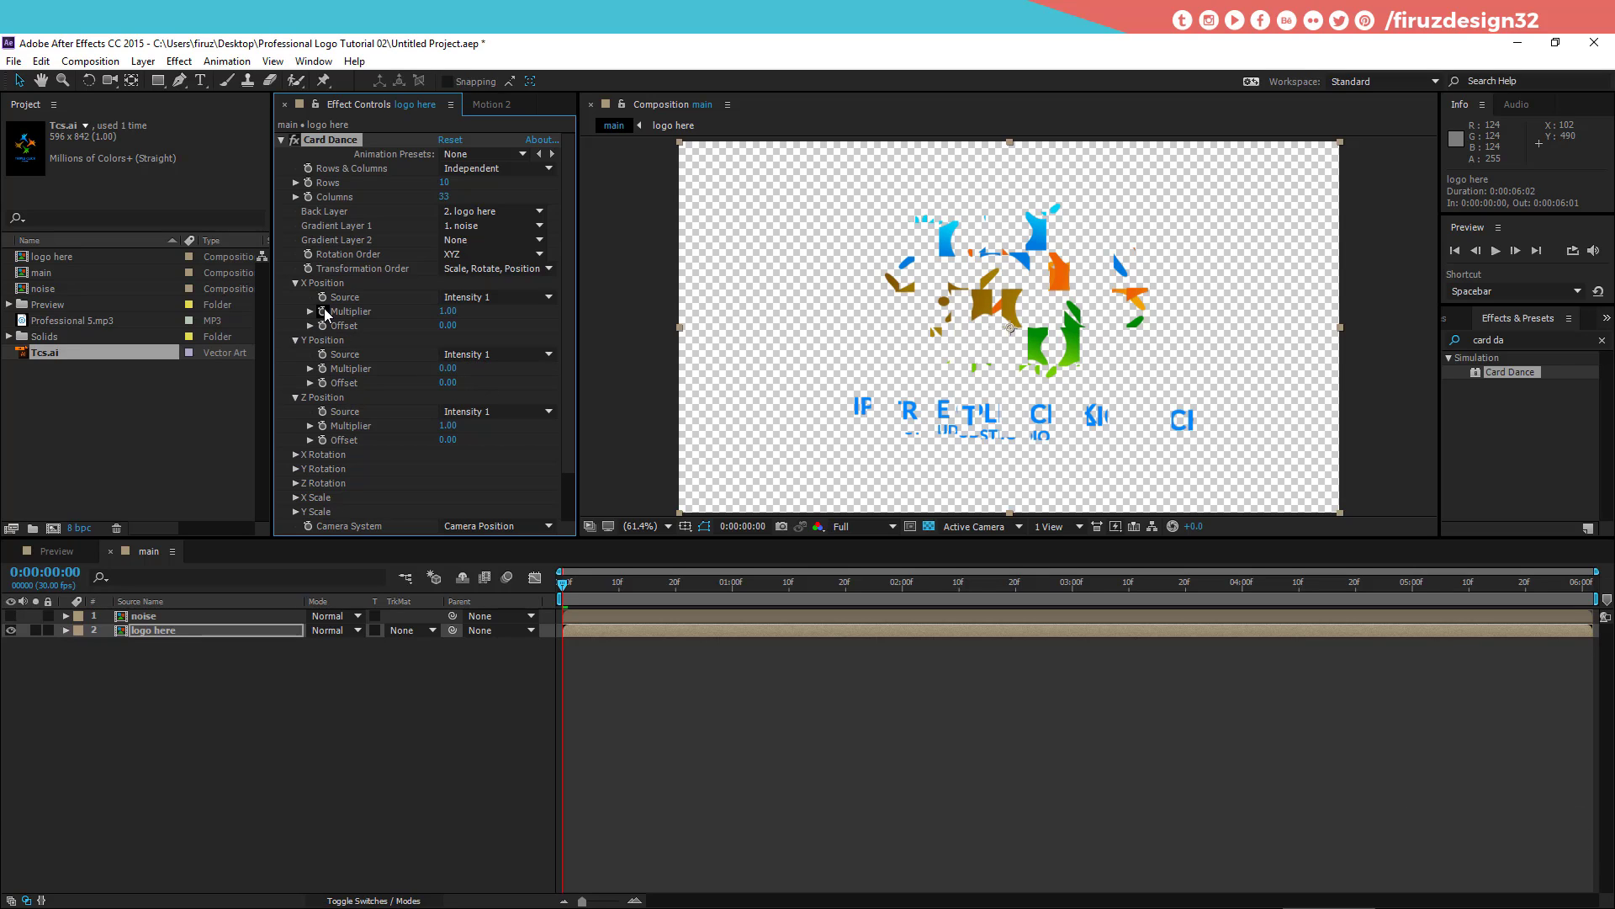
Step: Keyframe the X/Z multipliers from 1 at 0s to 0 at 3s with Easy Ease
left_click(331, 318)
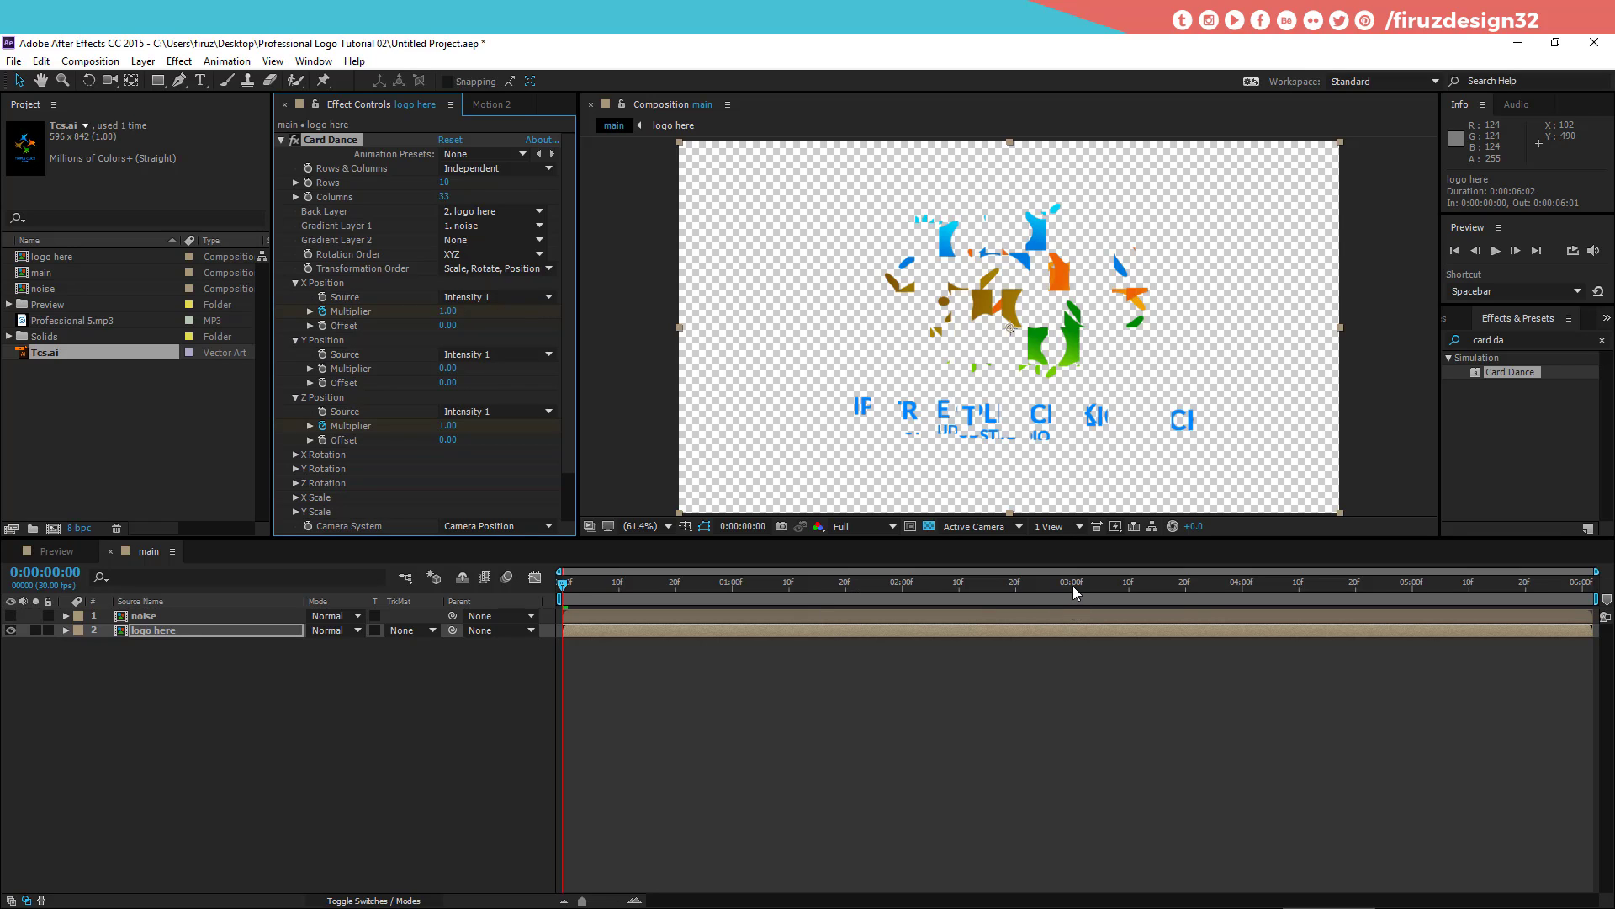
left_click(1081, 590)
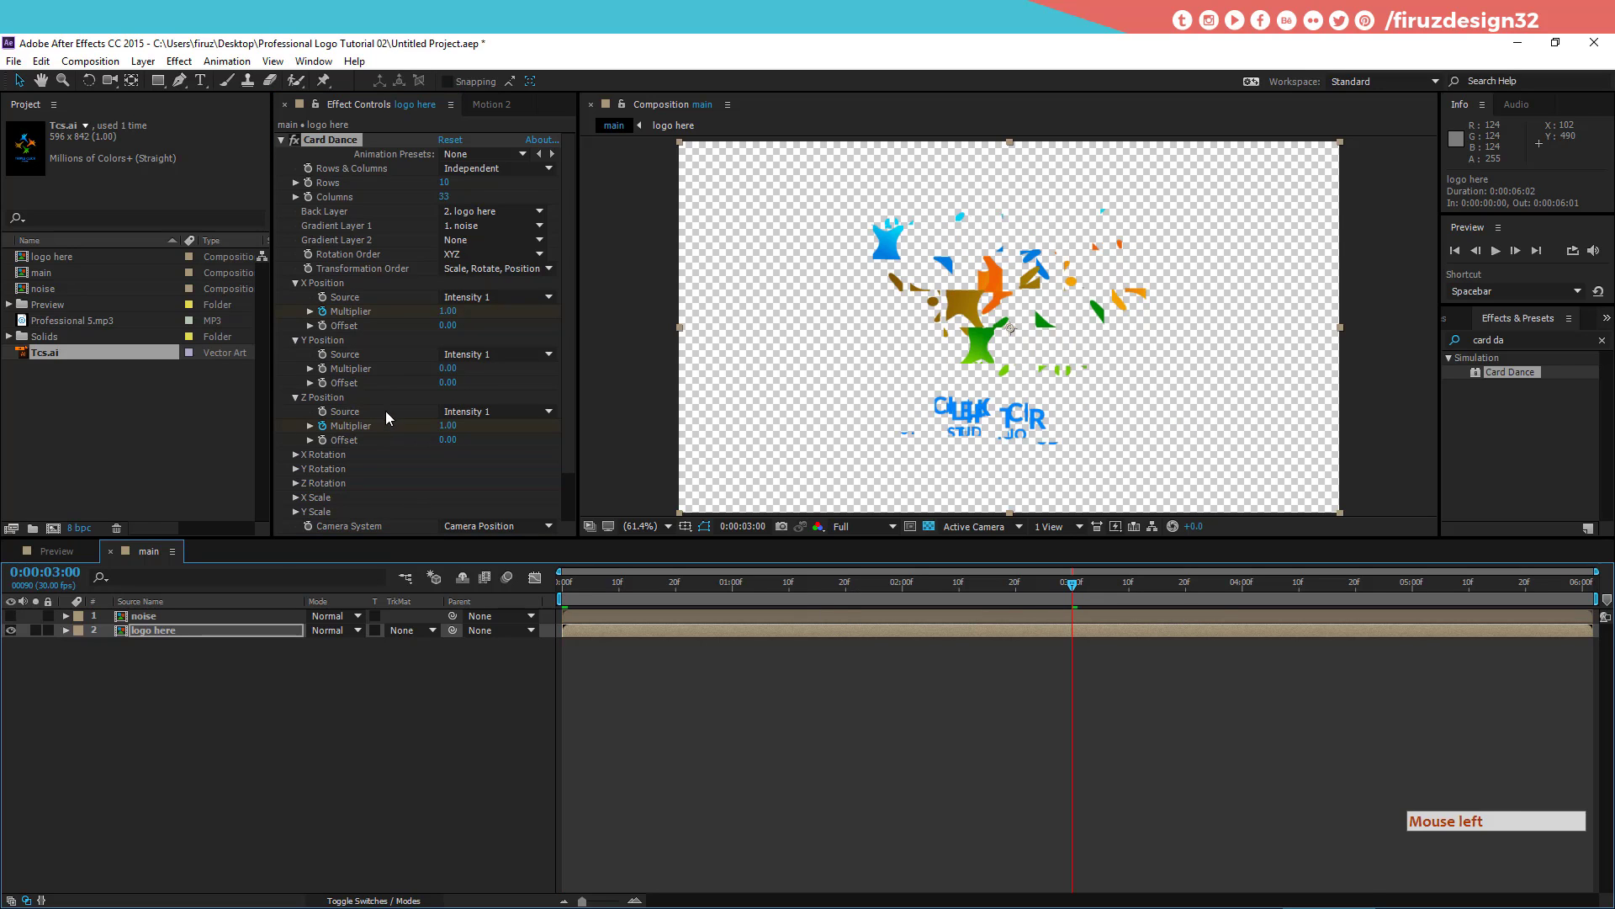
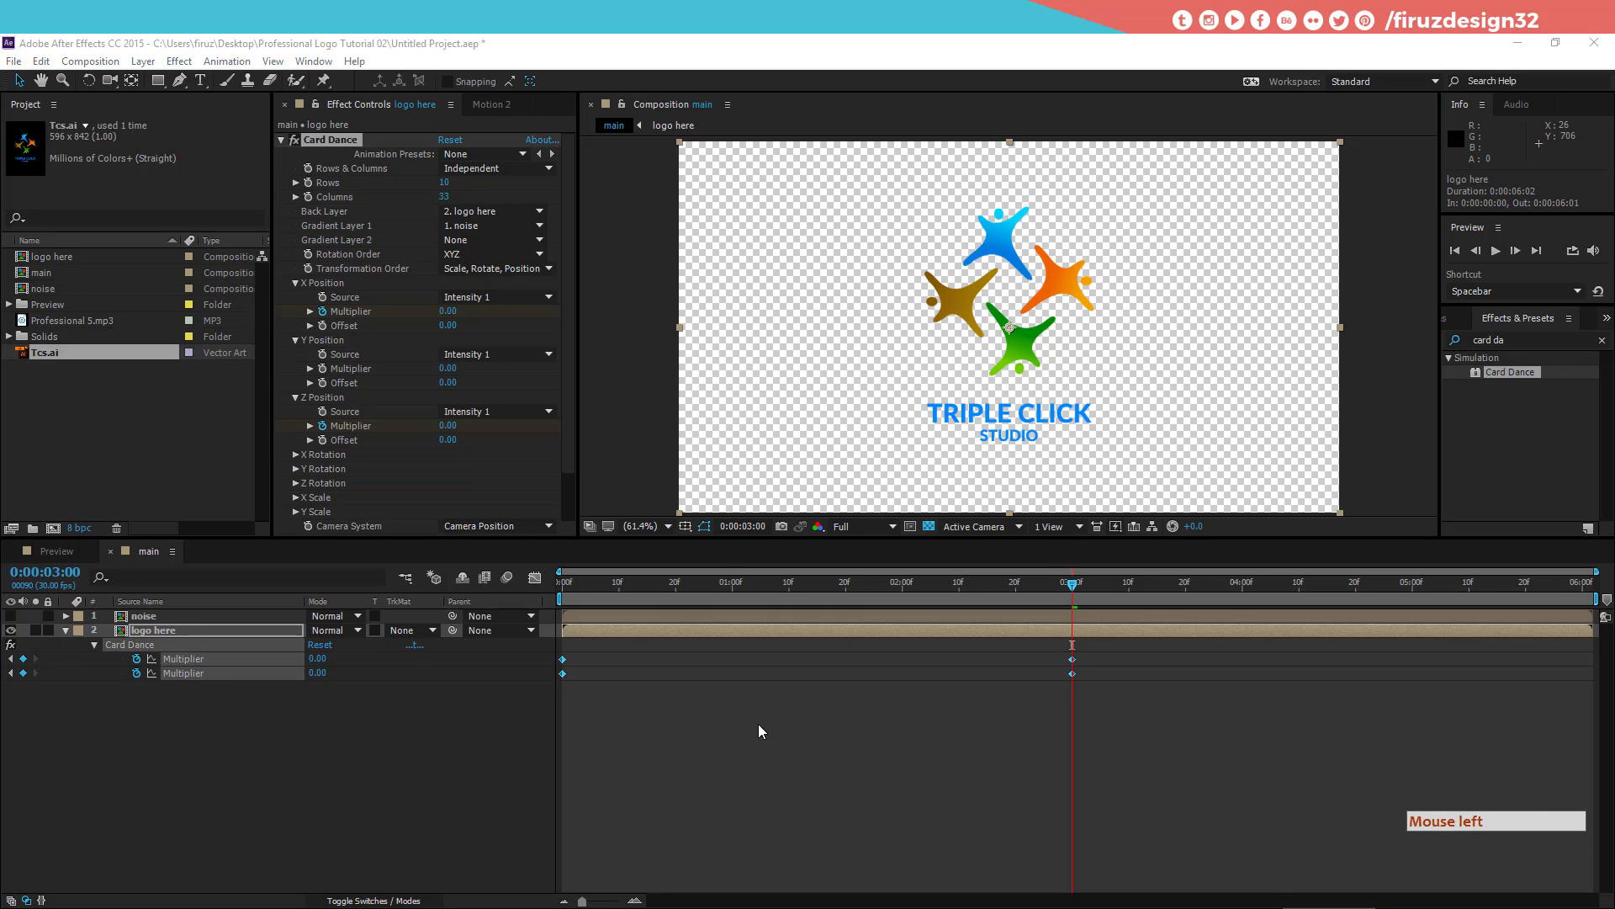
right_click(1076, 681)
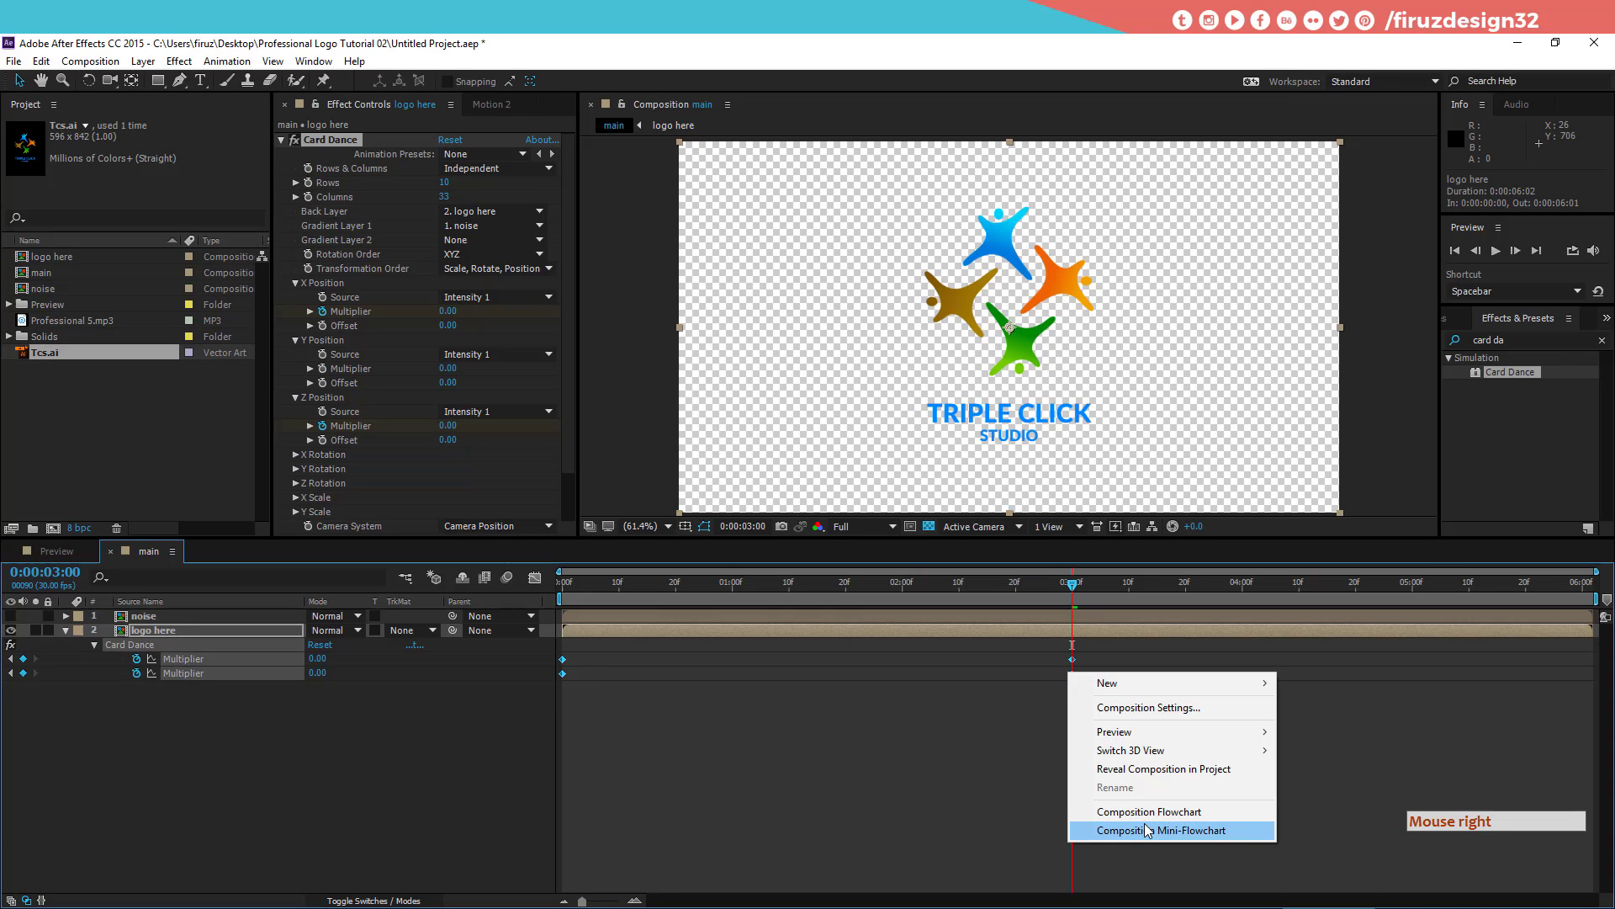
right_click(1079, 669)
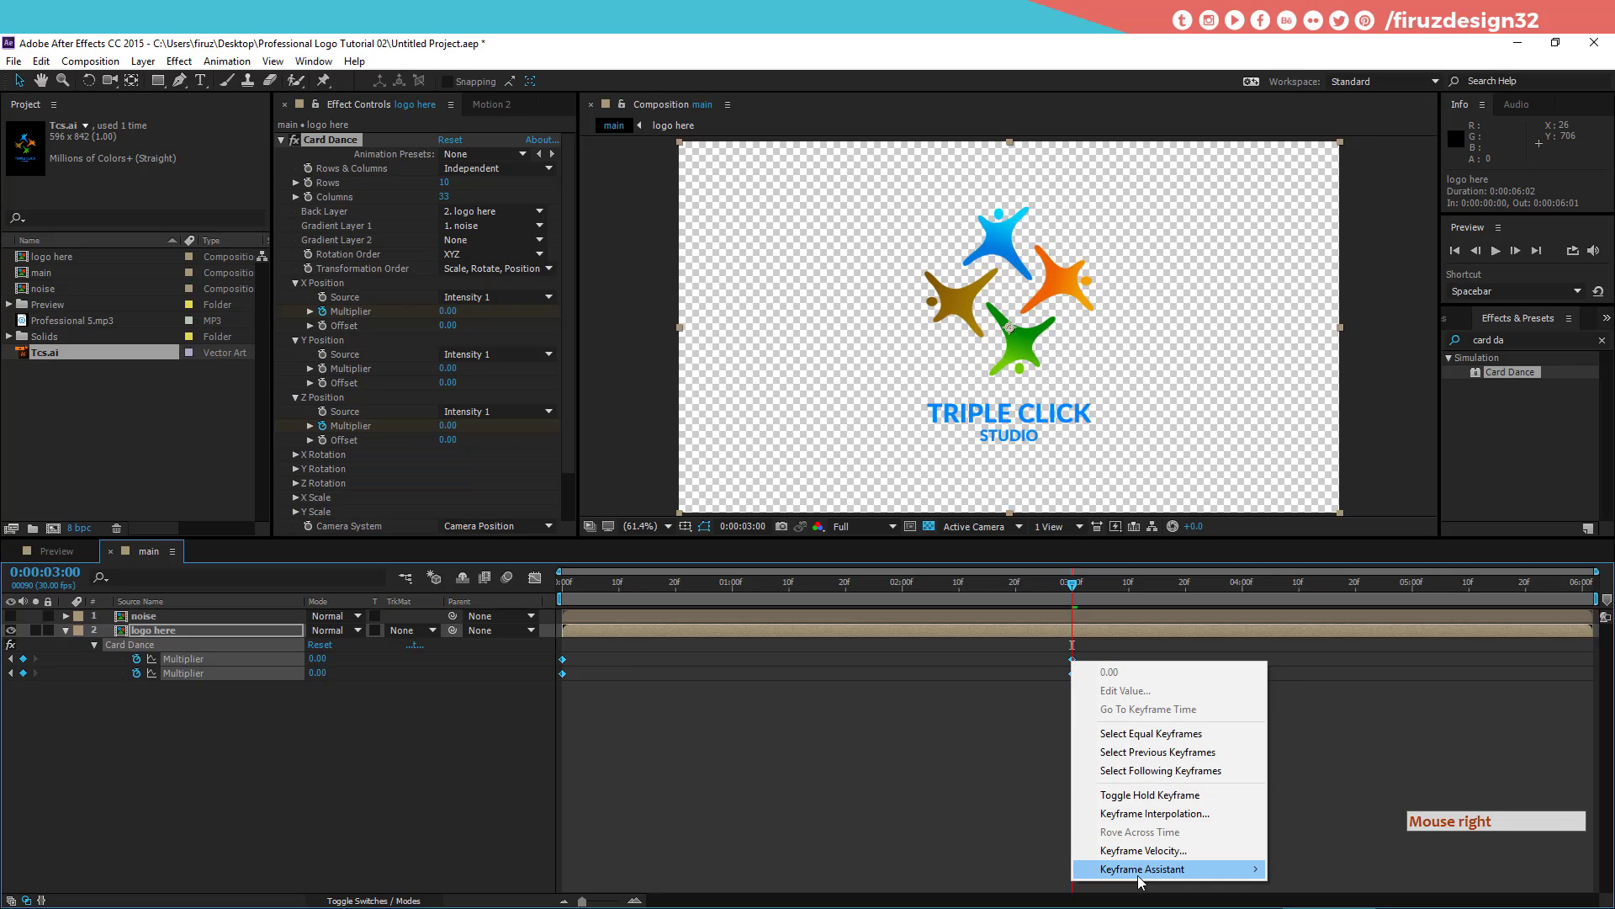
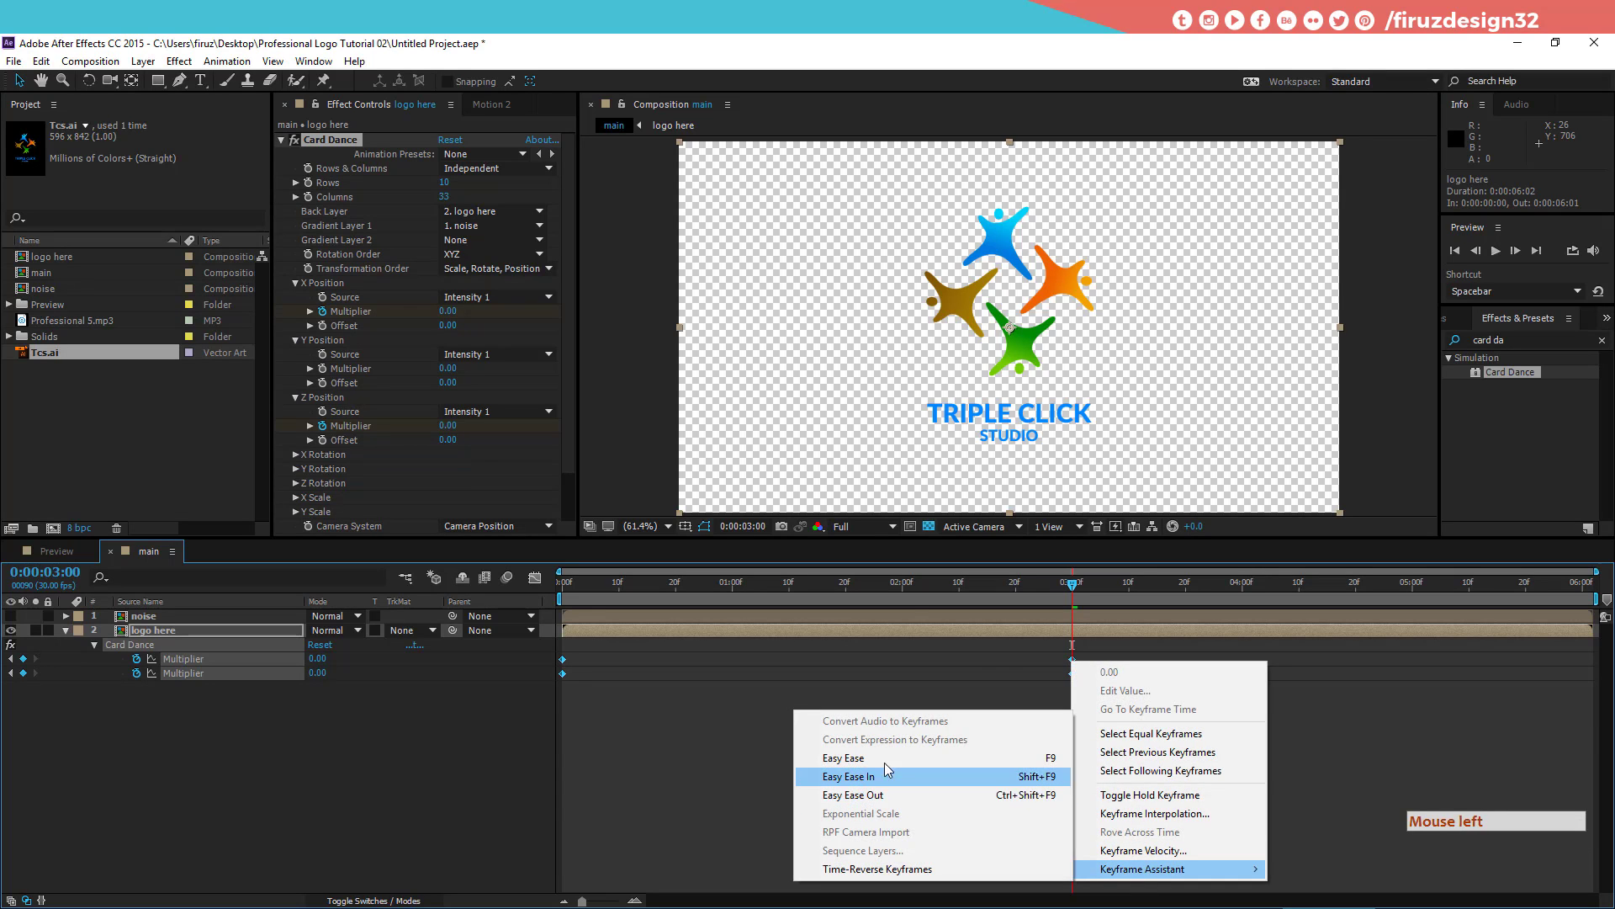
left_click(892, 773)
left_click(858, 597)
Step: Preview the cards reassembling into the logo and select the logo here layer
key("space")
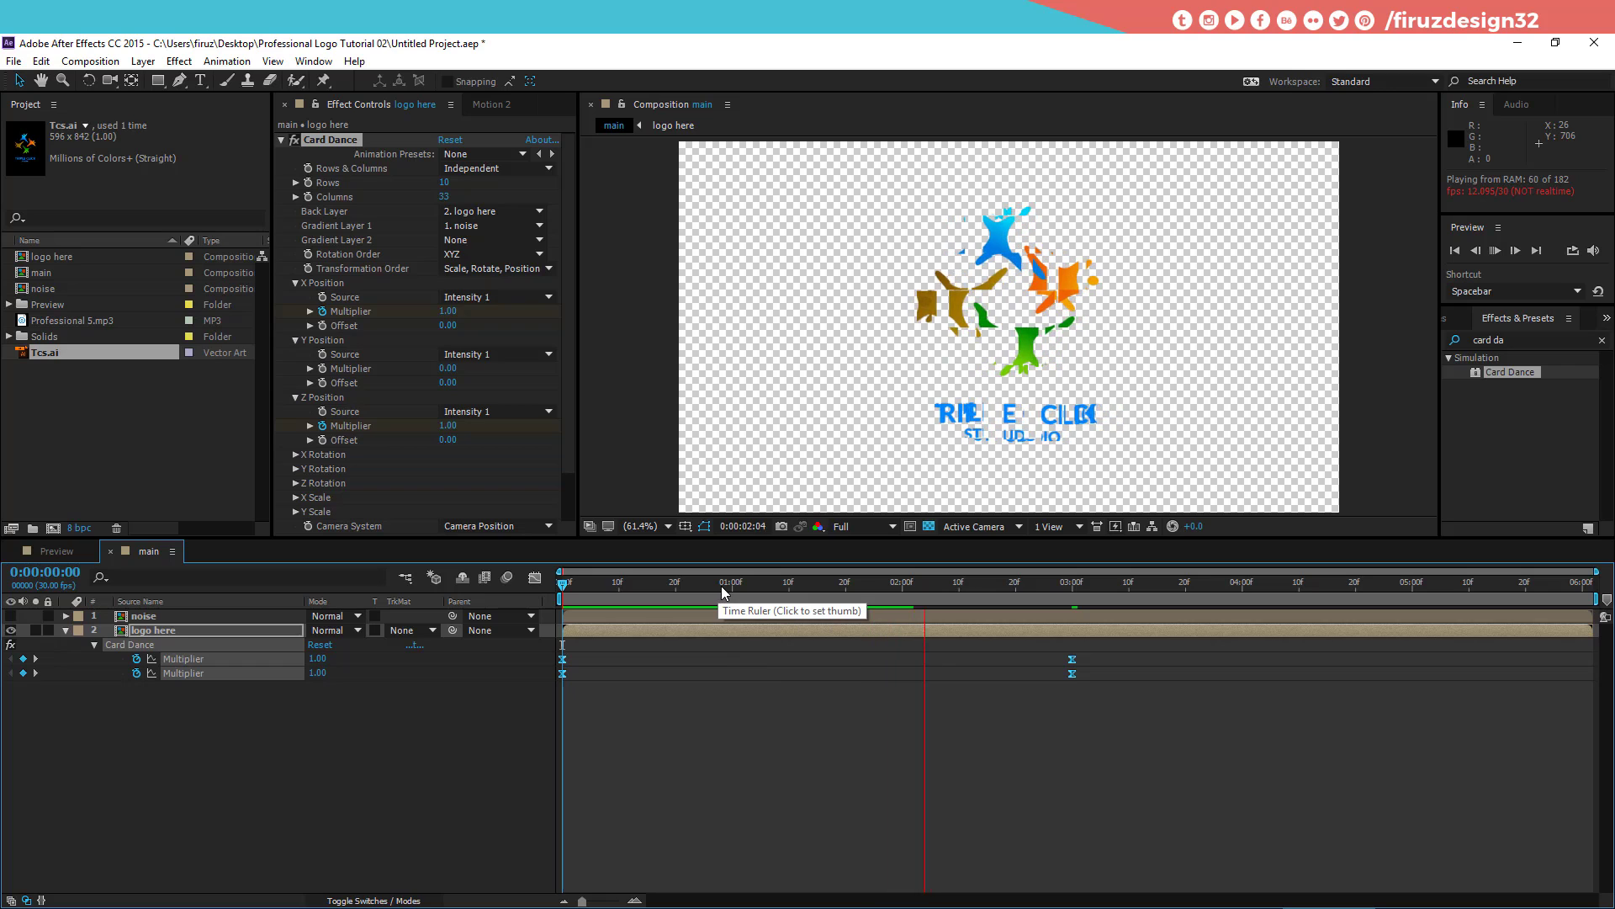
left_click(715, 595)
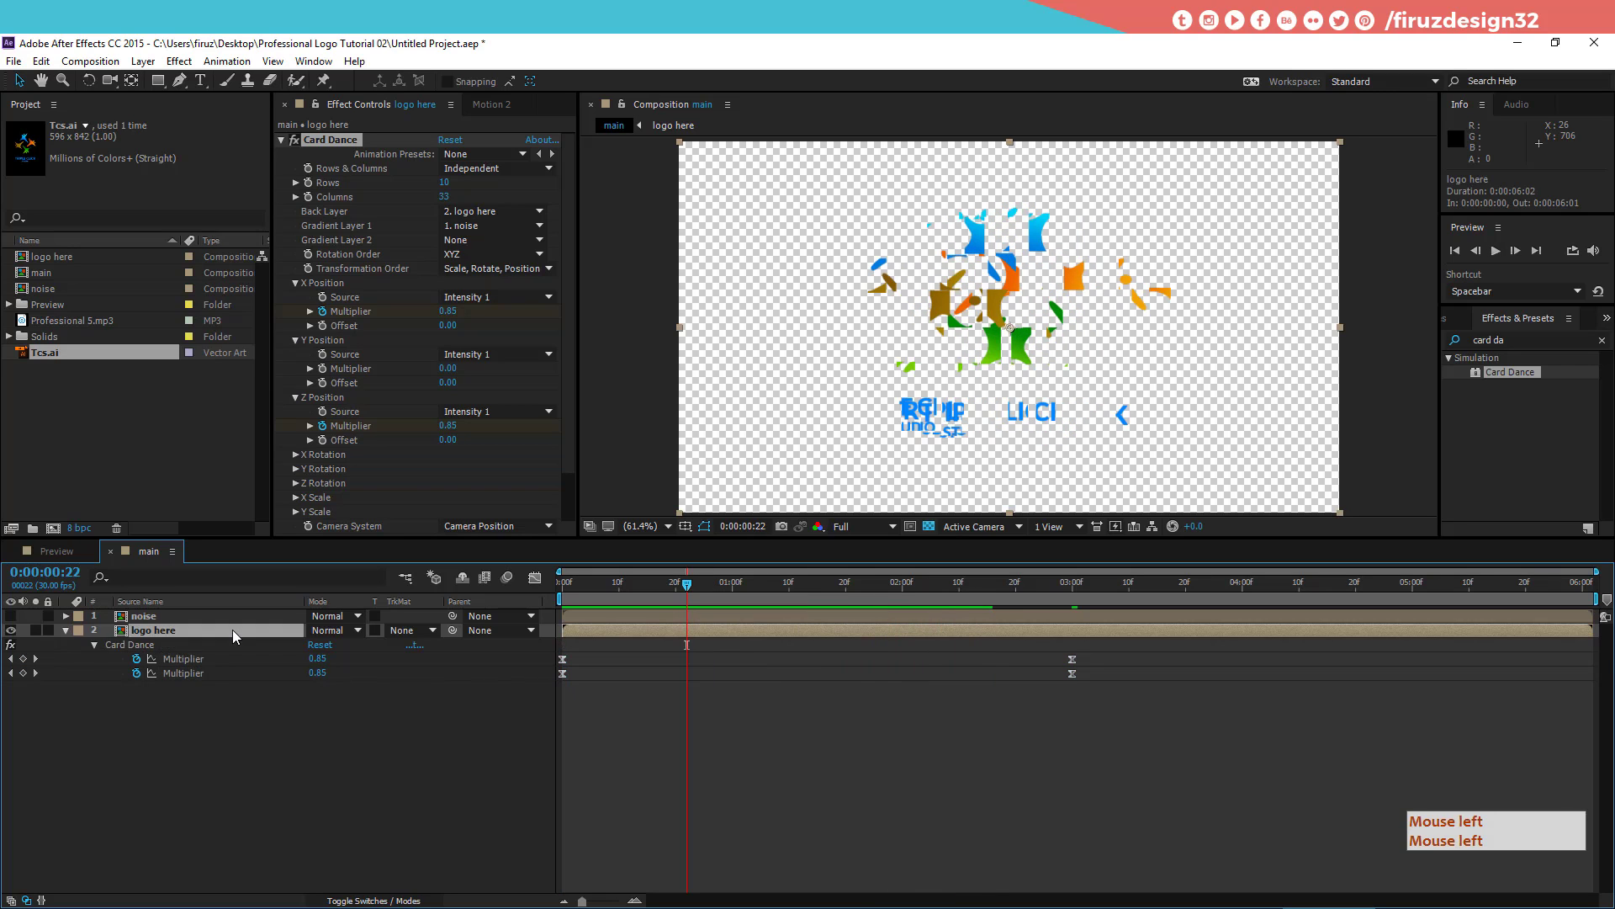
left_click(241, 635)
Step: Inside logo here, precompose the Tcs.ai artwork as a composition named logo
left_click(204, 624)
left_click(252, 714)
key("ctrl+shift+c")
key("ctrl+shift+c")
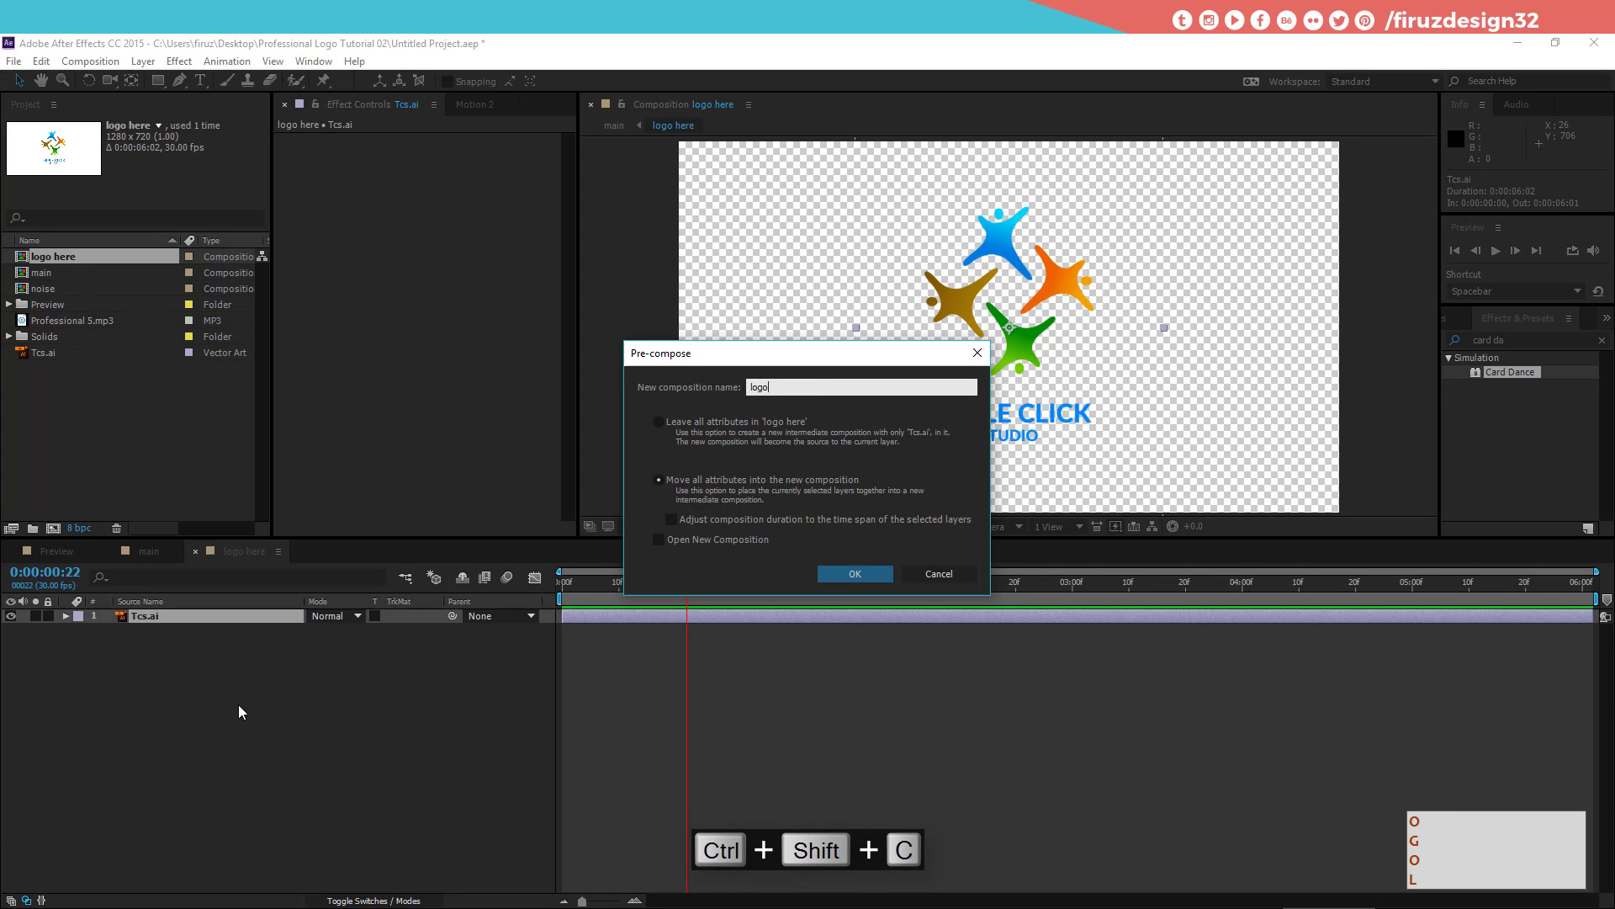
key("Return")
key("Return")
Step: Scale the logo layer to 80% and return to the main composition
key("Return")
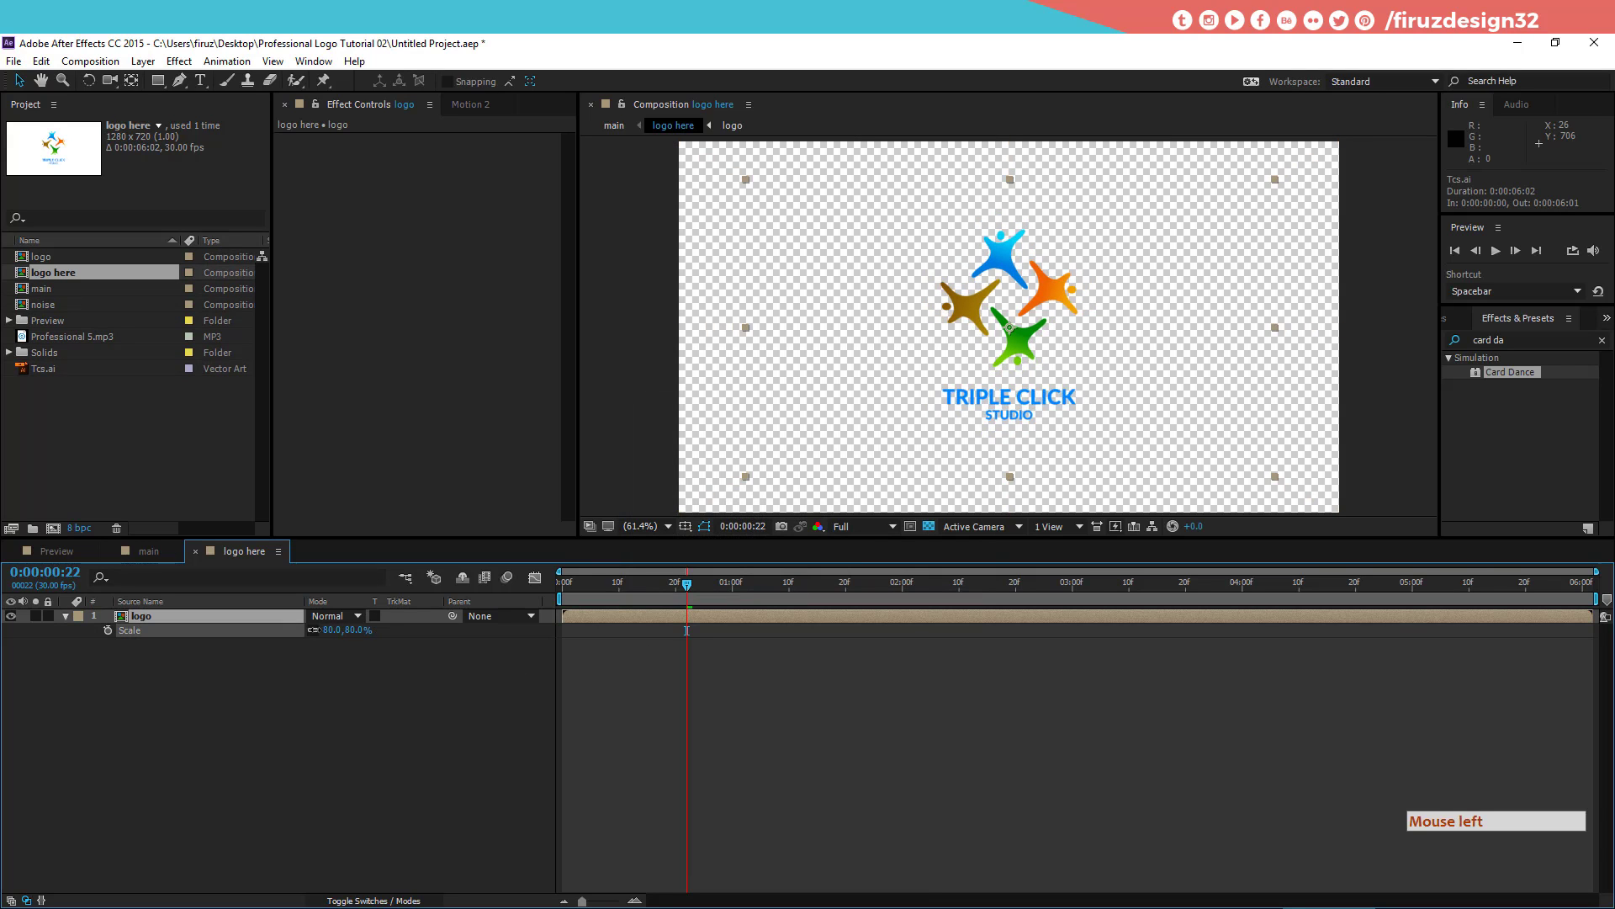
left_click(152, 564)
left_click(667, 588)
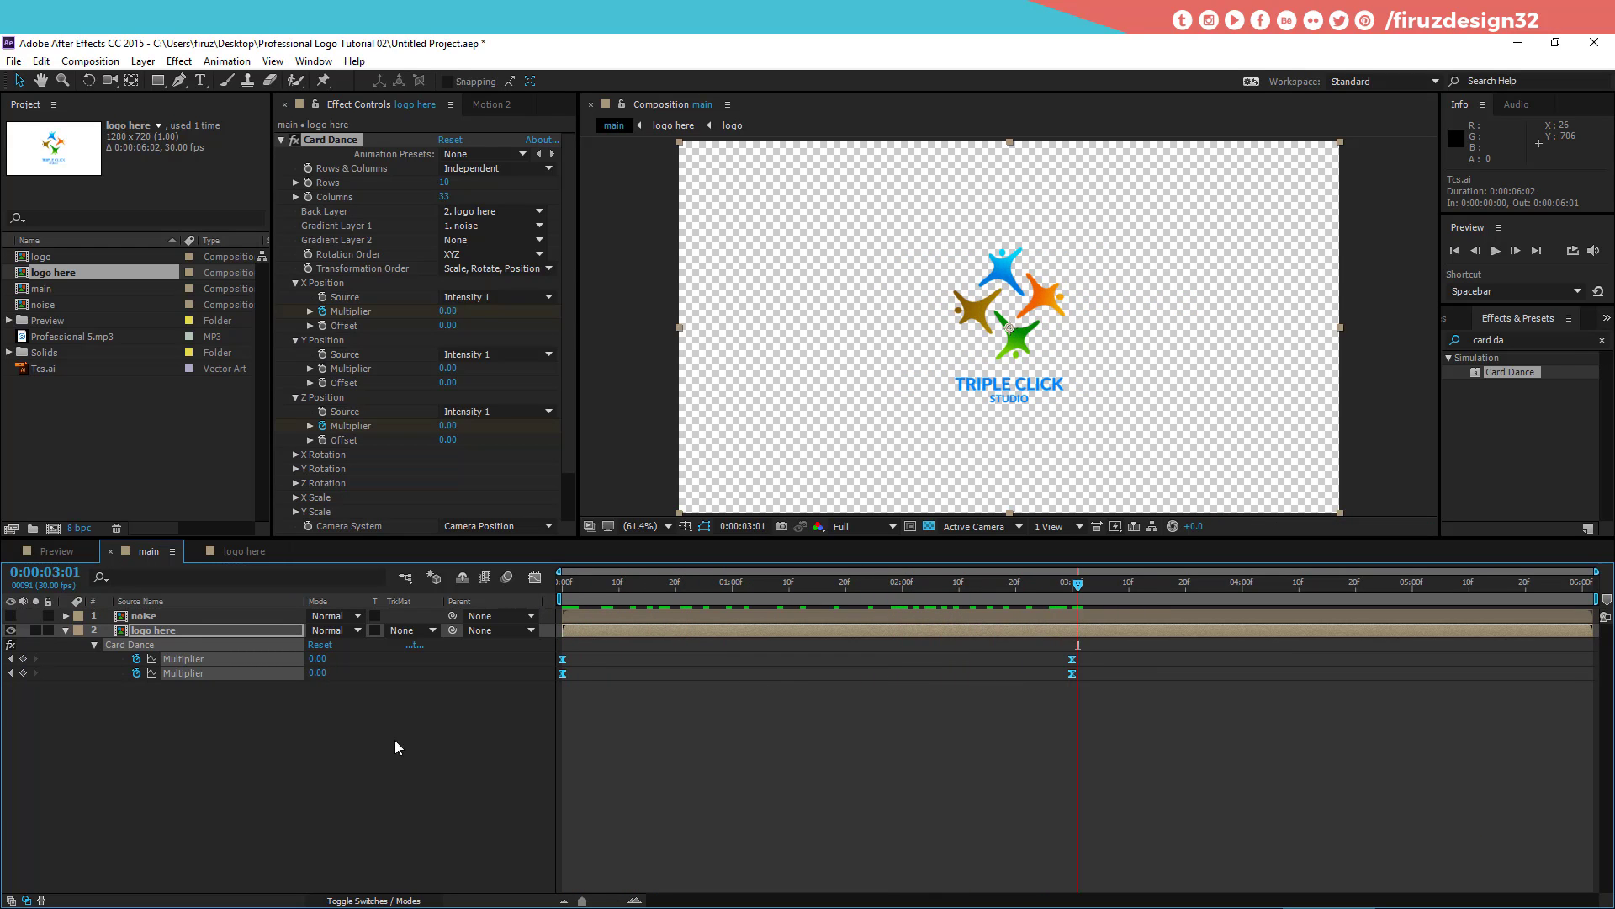
Step: Duplicate the logo here layer twice and rename one copy White
left_click(348, 759)
left_click(303, 780)
key("ctrl+d")
key("ctrl+d")
key("Return")
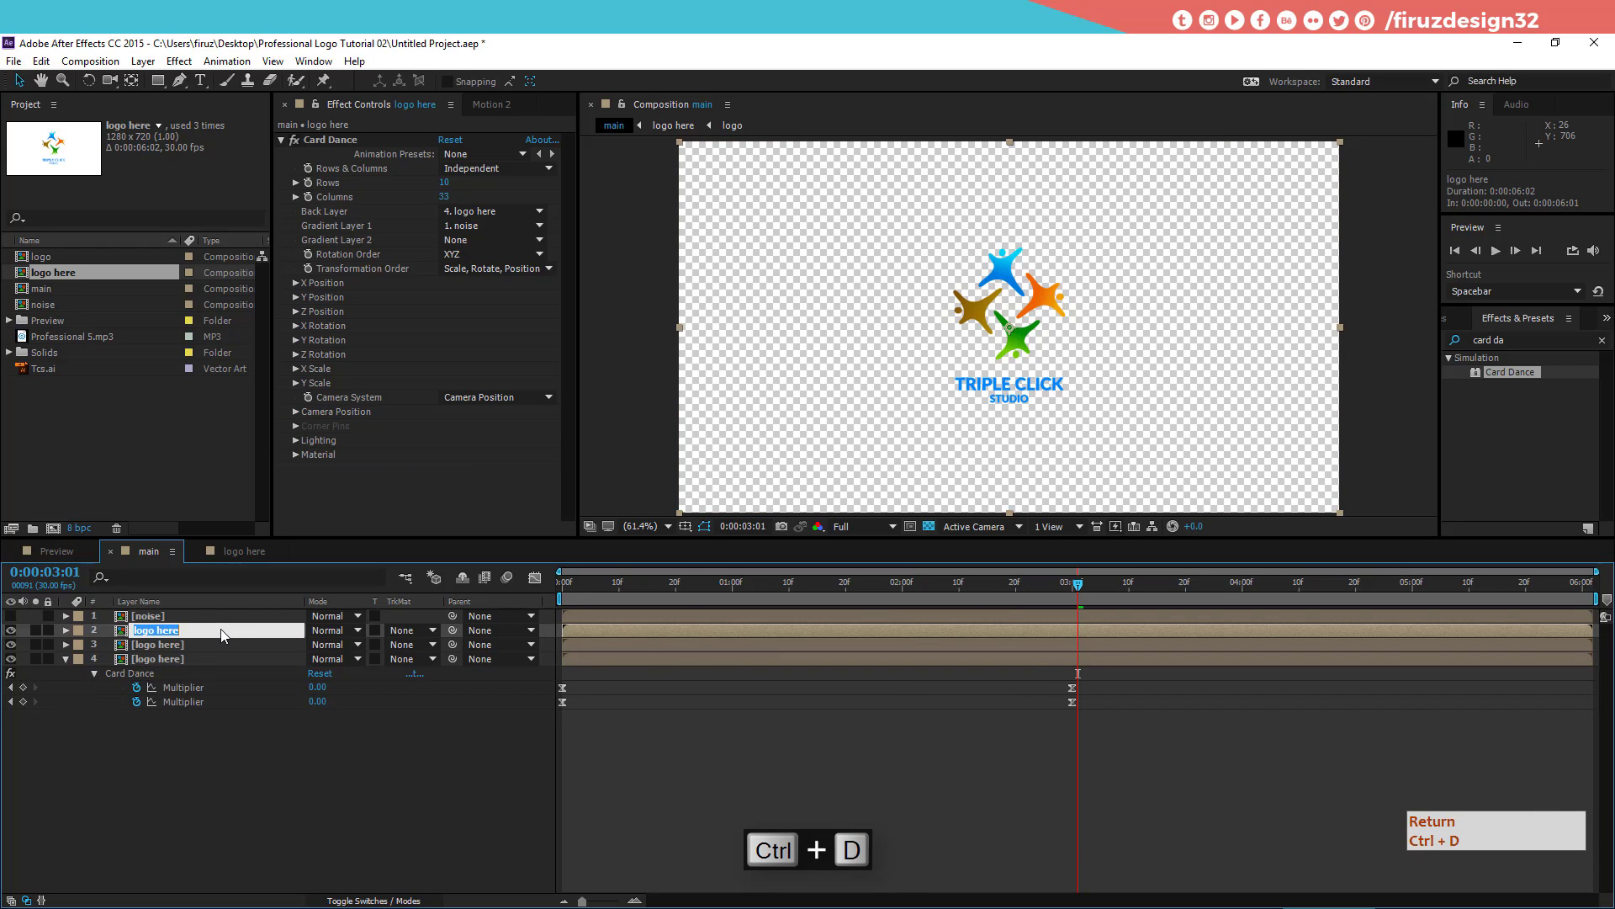
key("Return")
key("Return")
Step: Rename the bottom copy Shadow
left_click(224, 666)
key("Return")
double_click(228, 663)
key("Return")
key("Return")
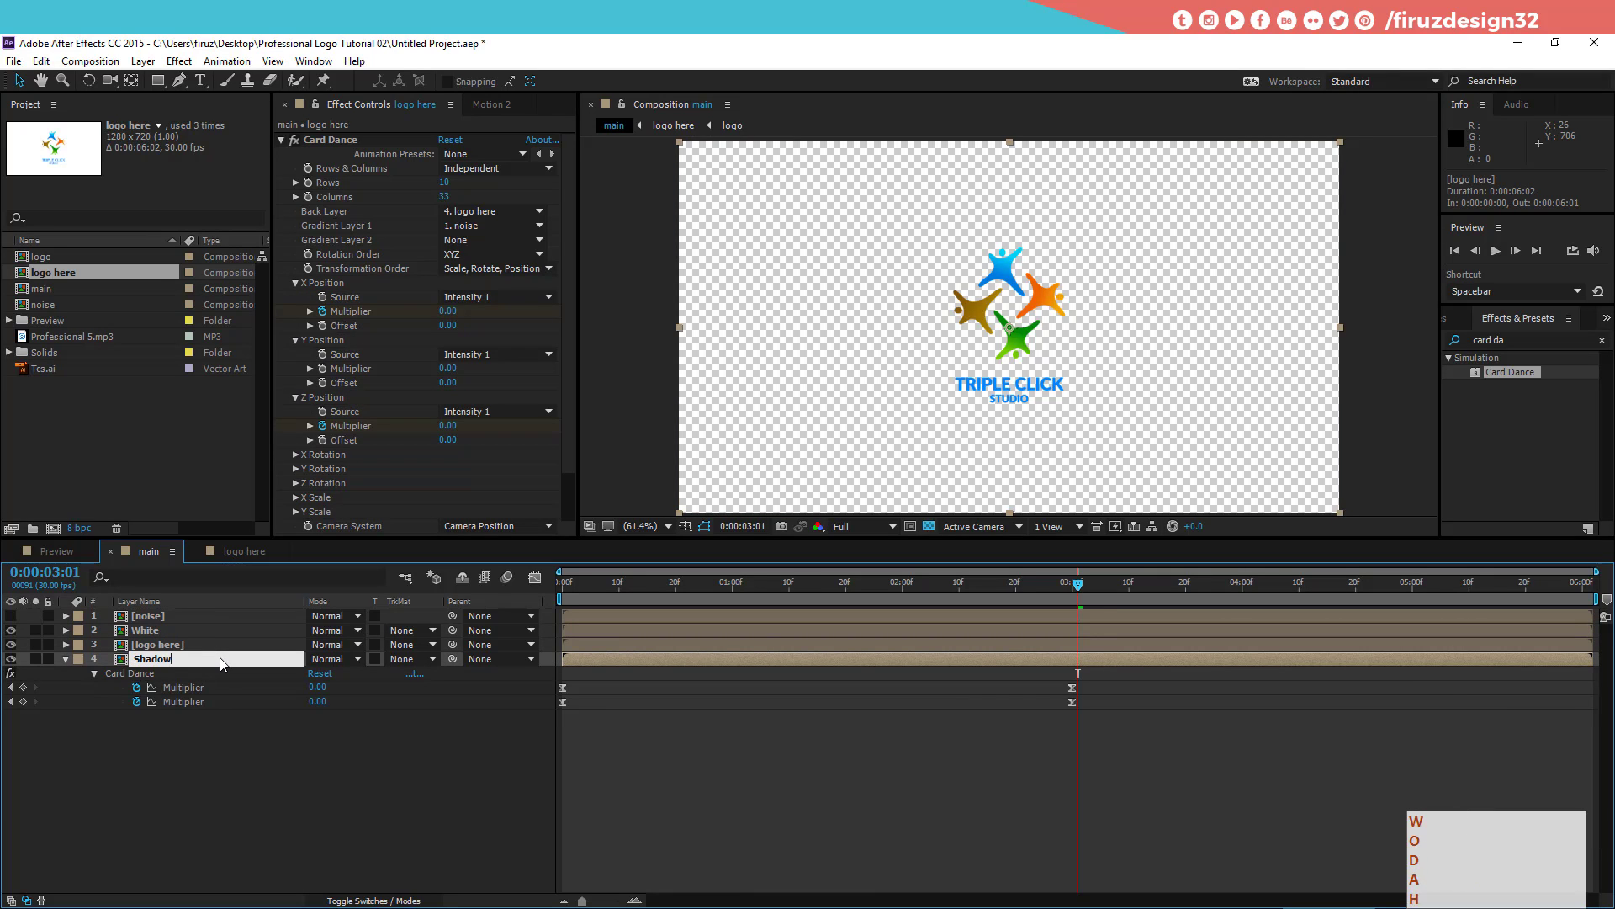
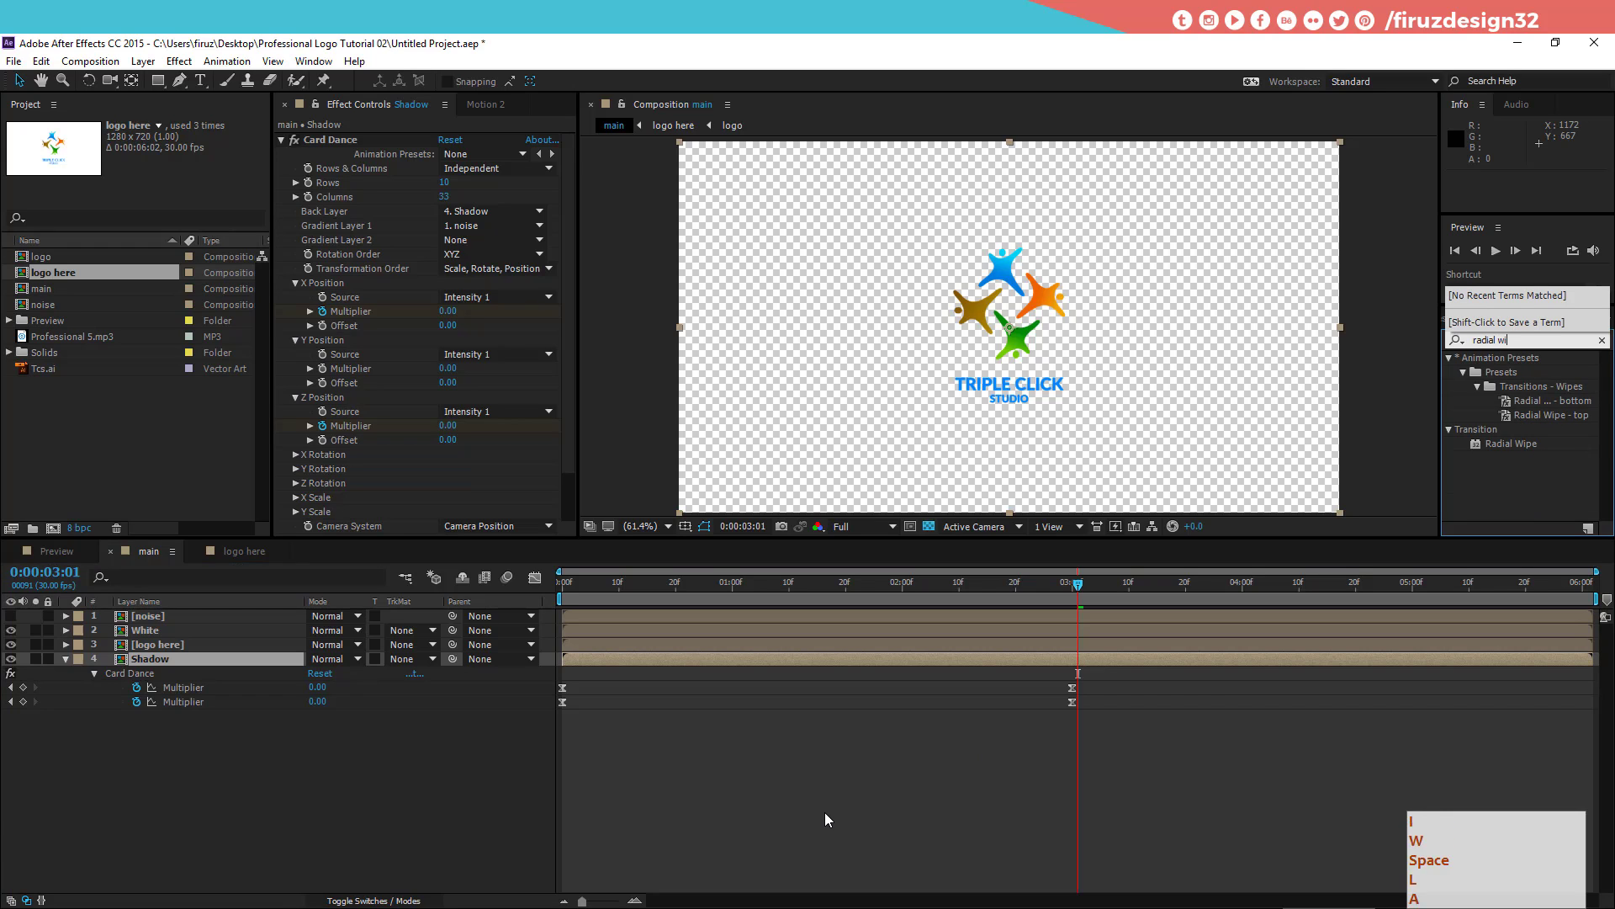
Step: Add Radial Wipe and a white Fill to the Shadow layer
key("space")
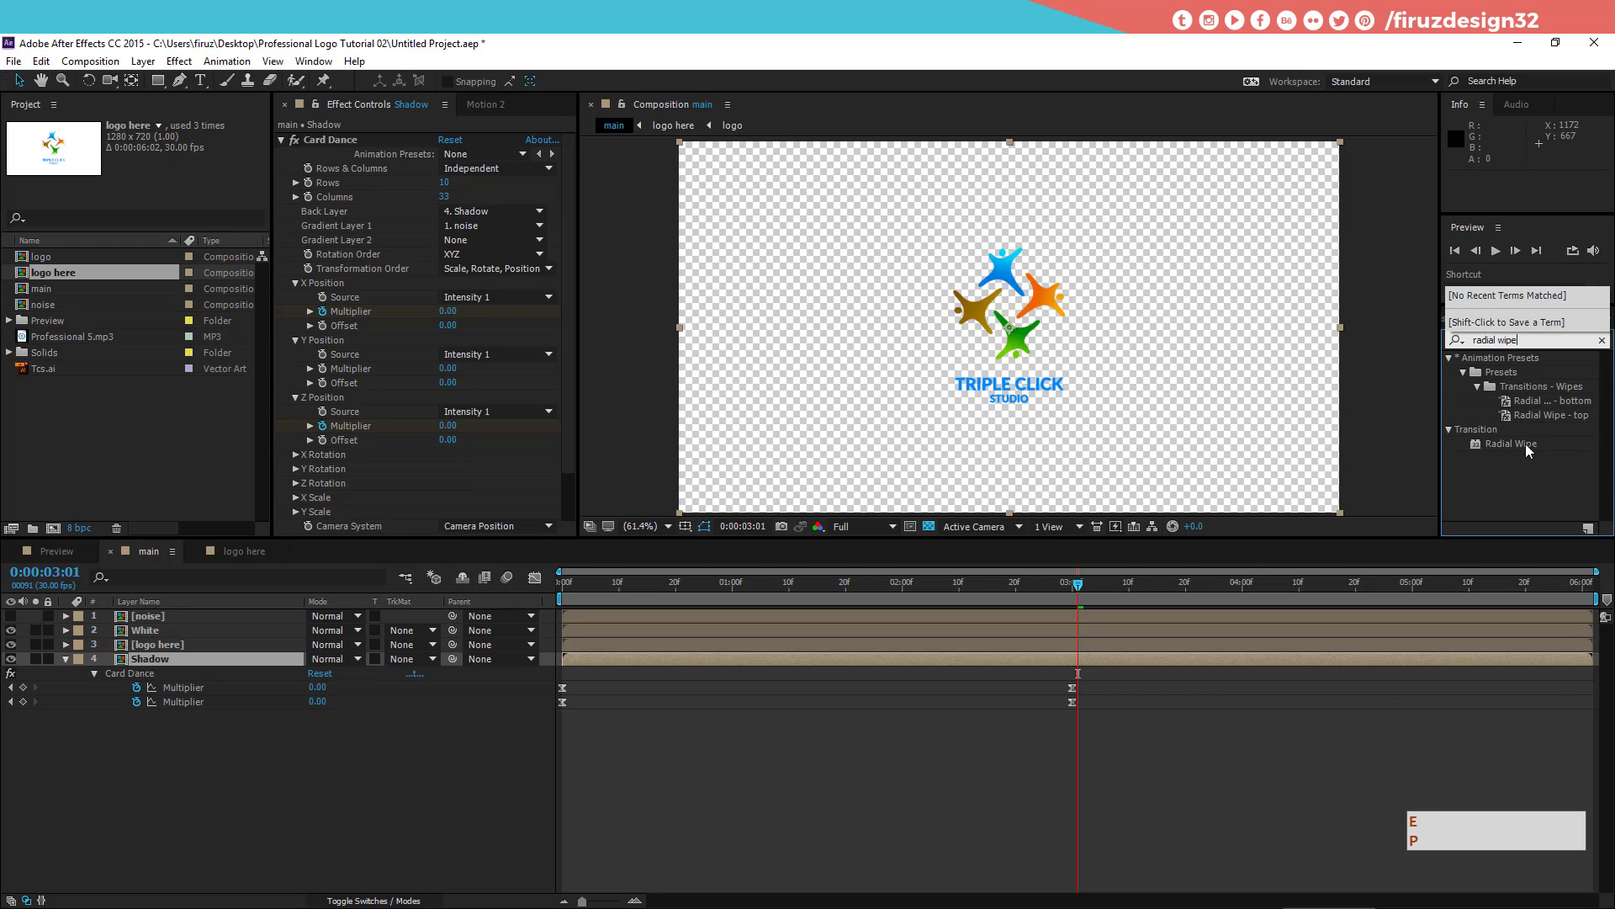
left_click(1528, 443)
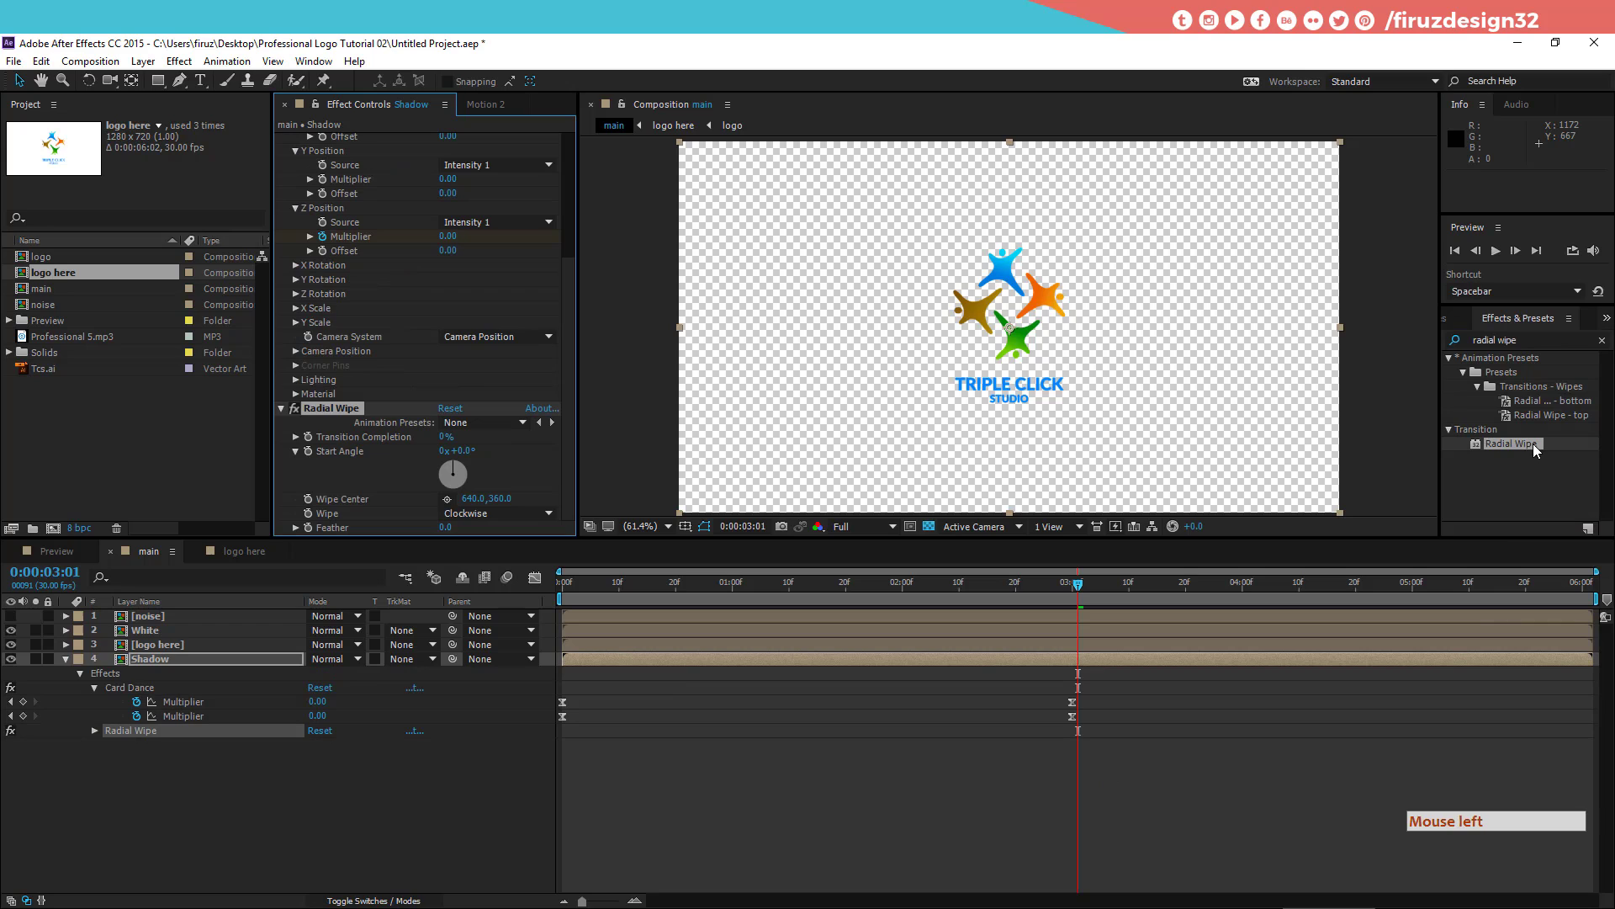
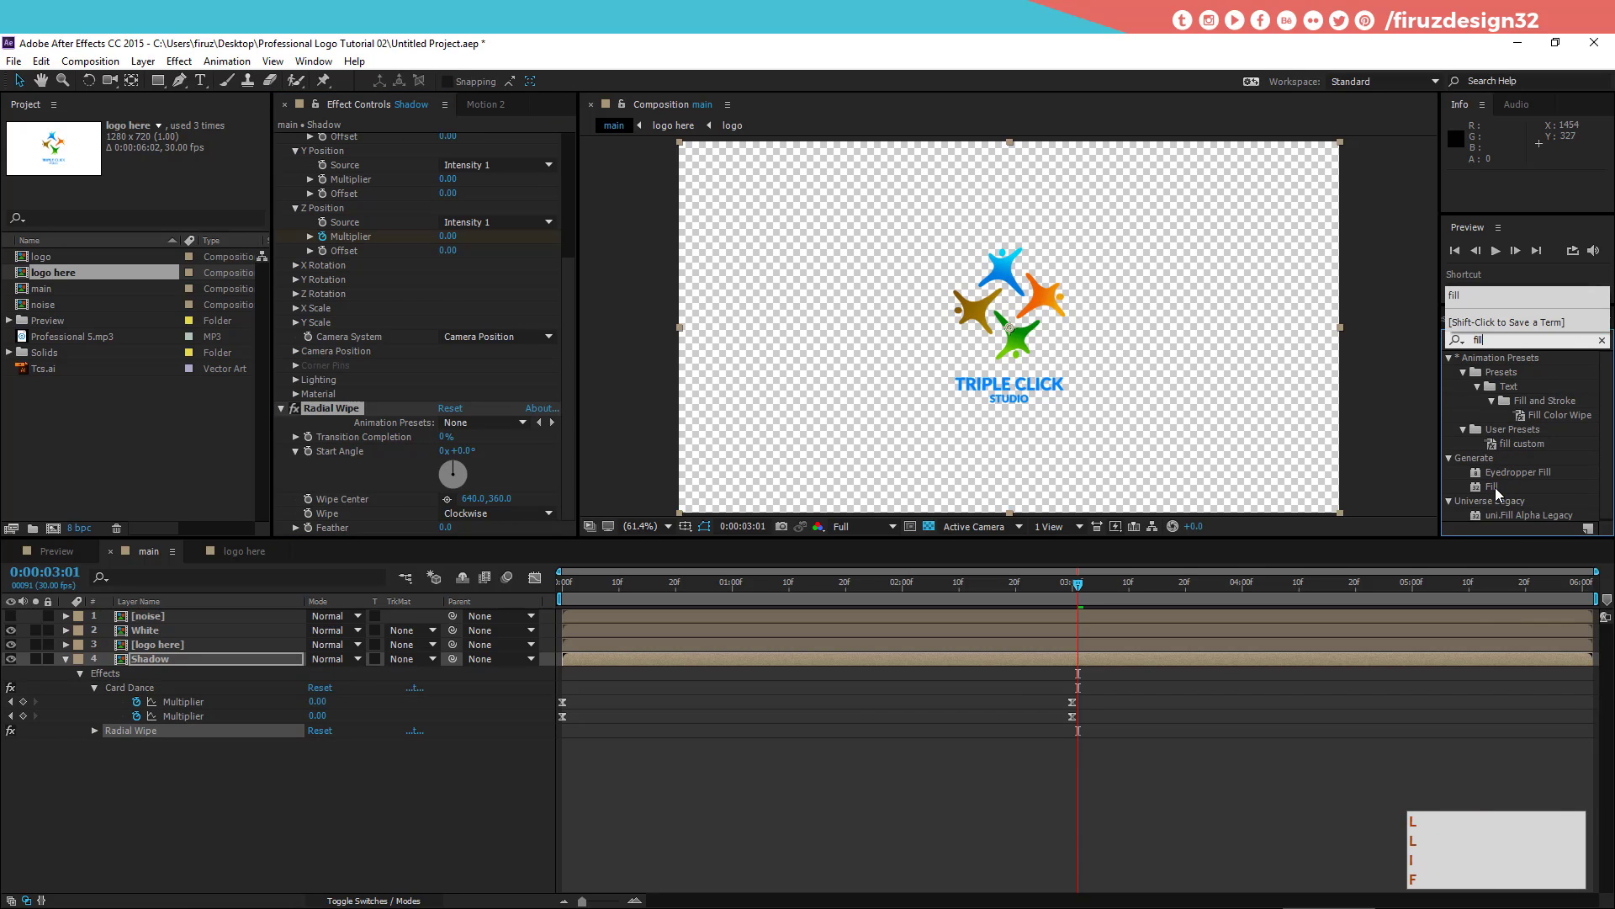
left_click(1502, 497)
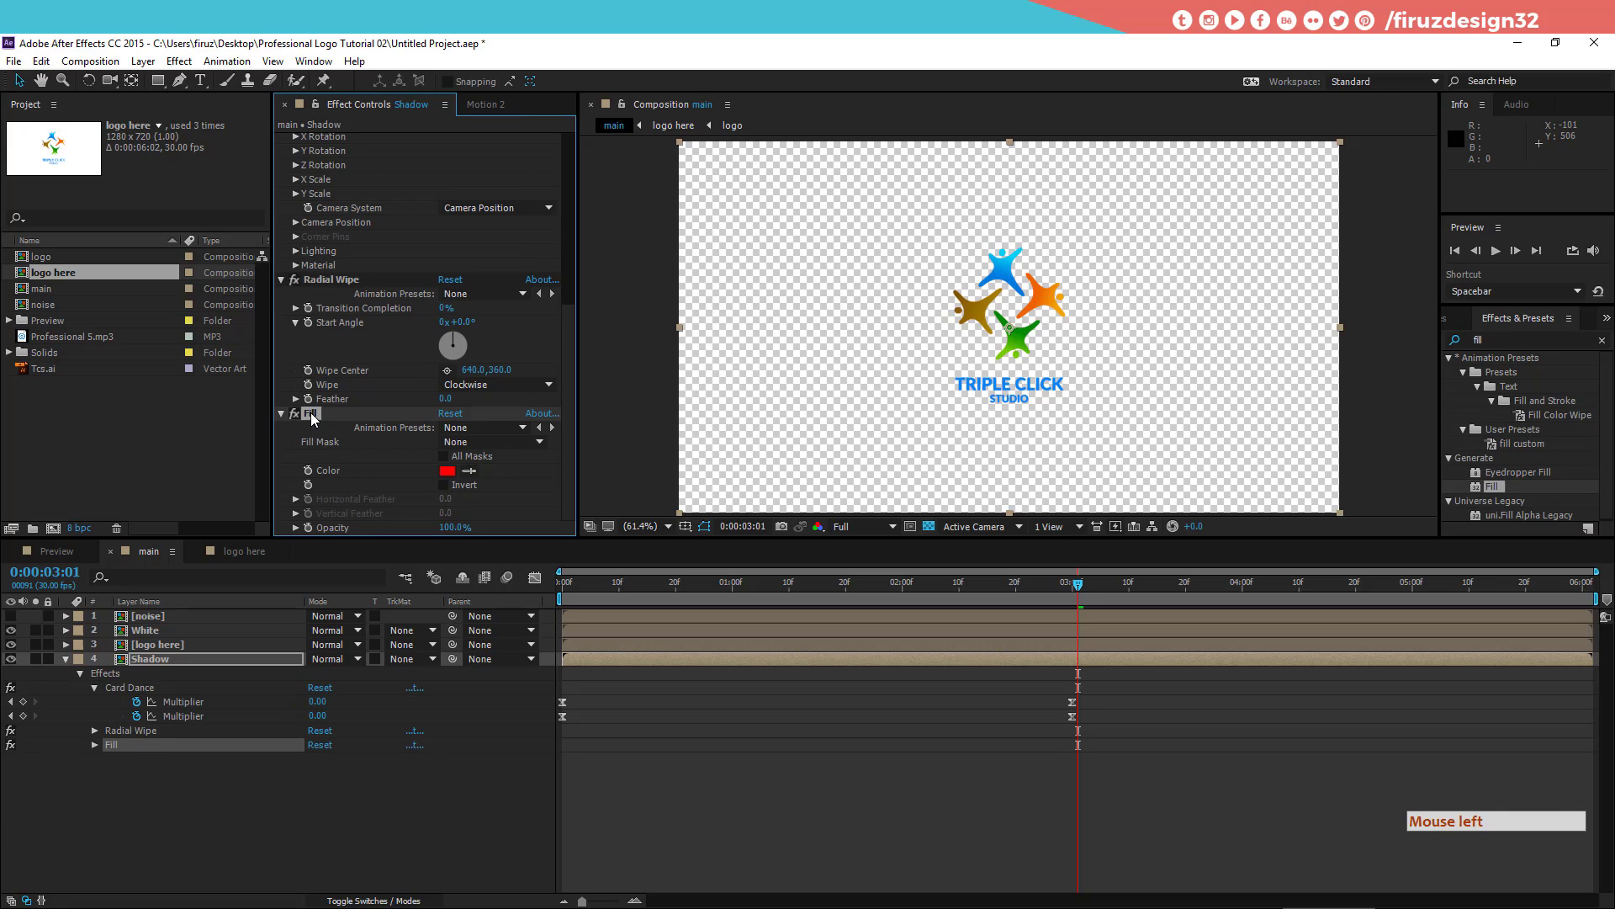
left_click(319, 417)
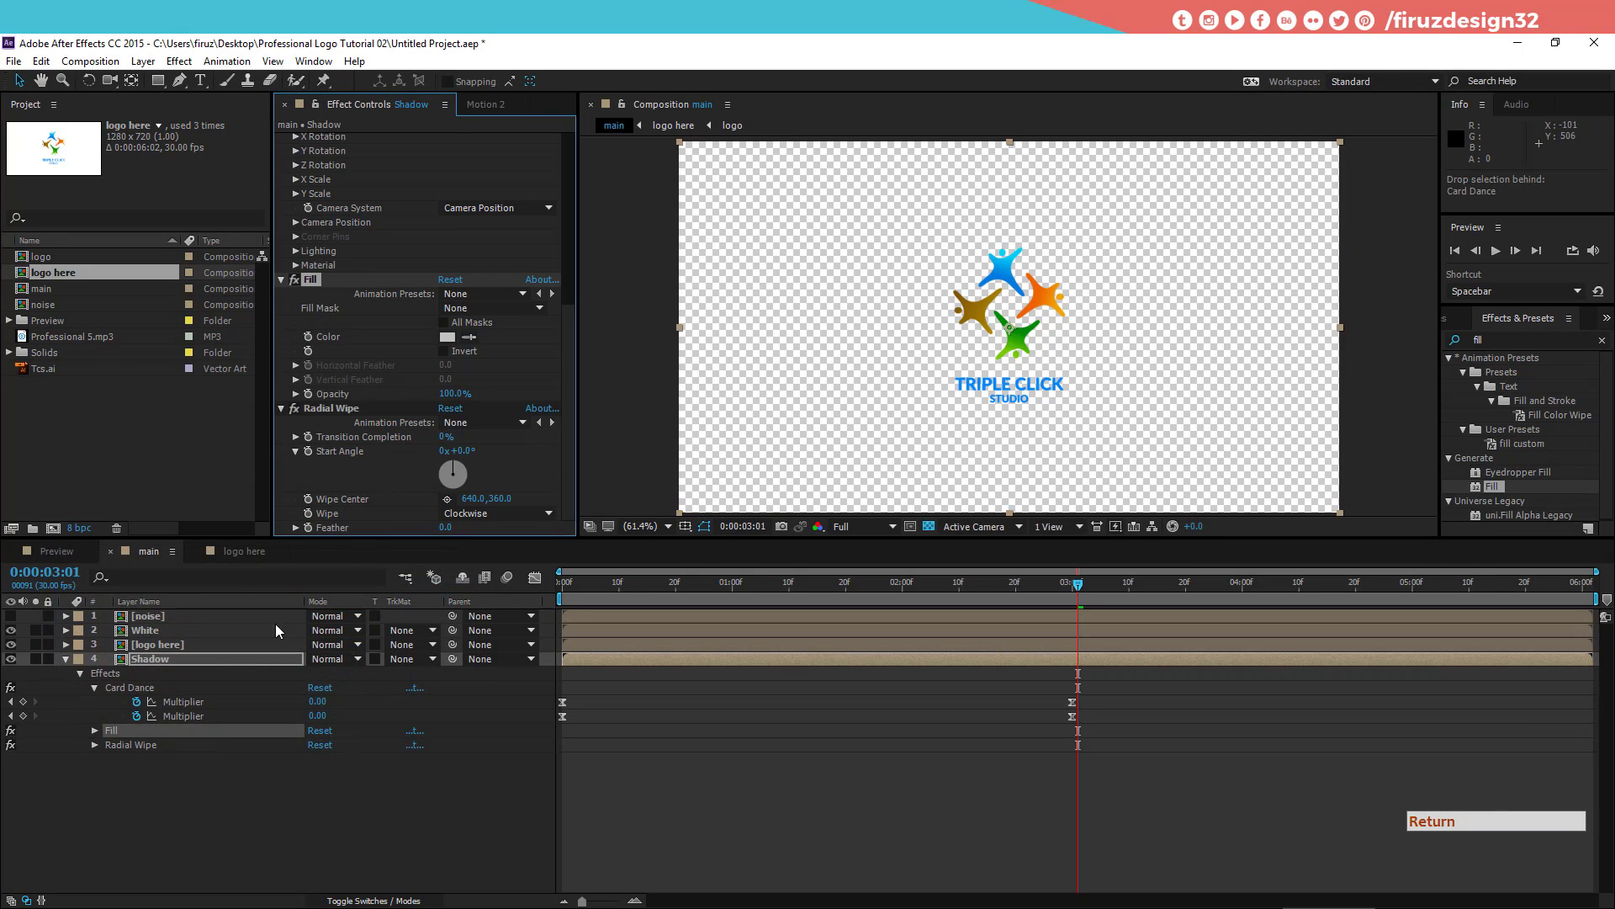
Step: Set the White layer's Fill colour to white and collapse the effect properties
left_click(175, 632)
left_click(1503, 487)
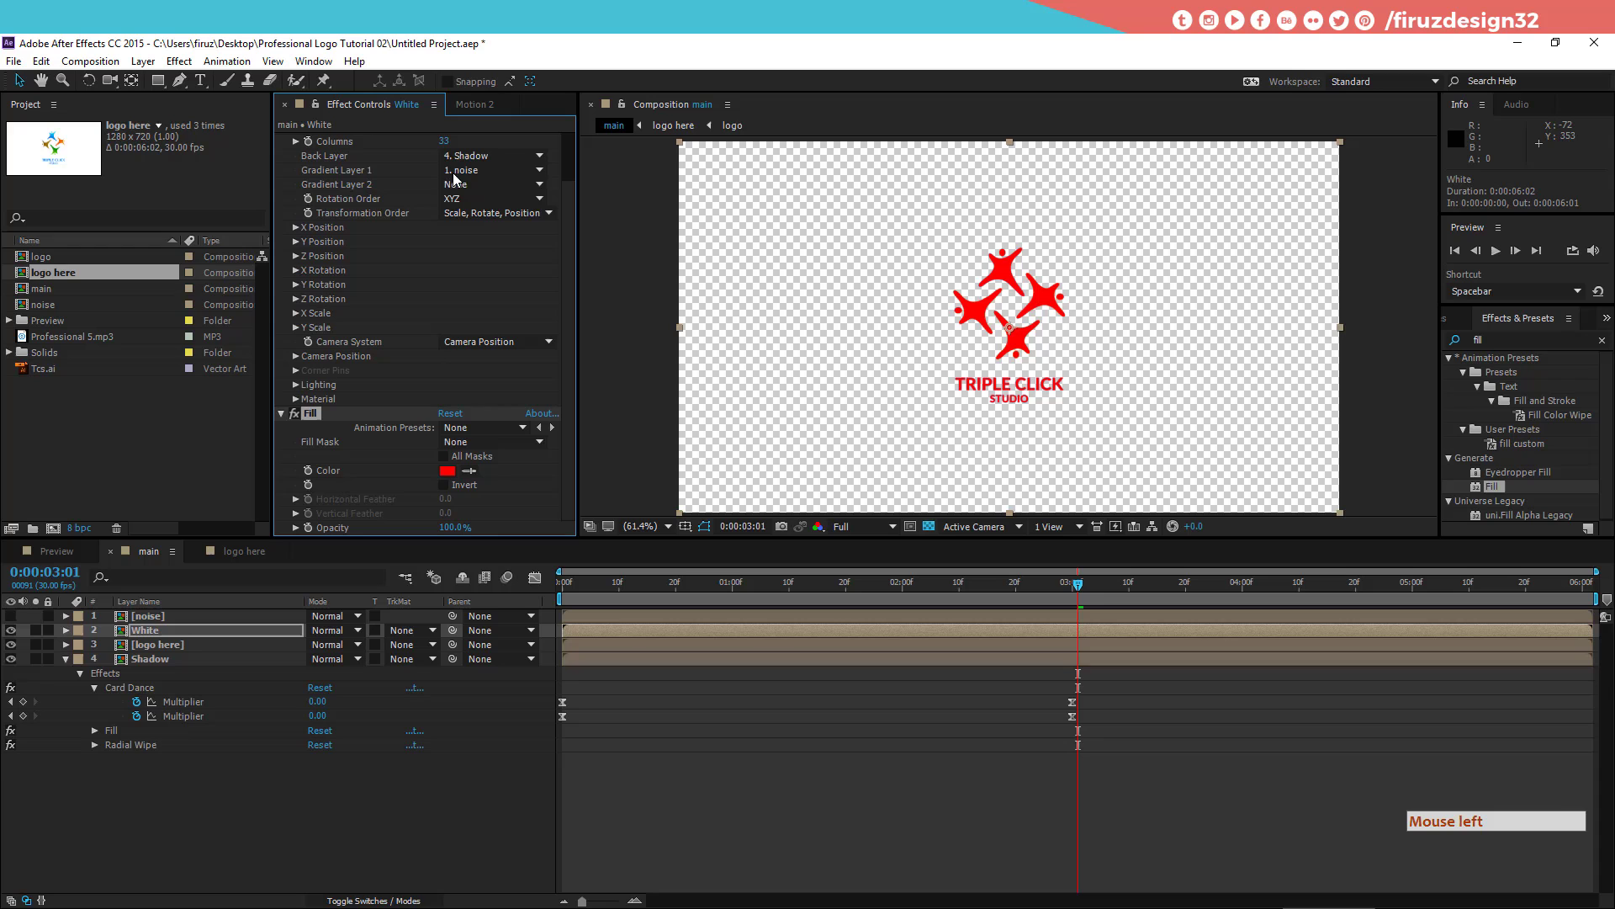
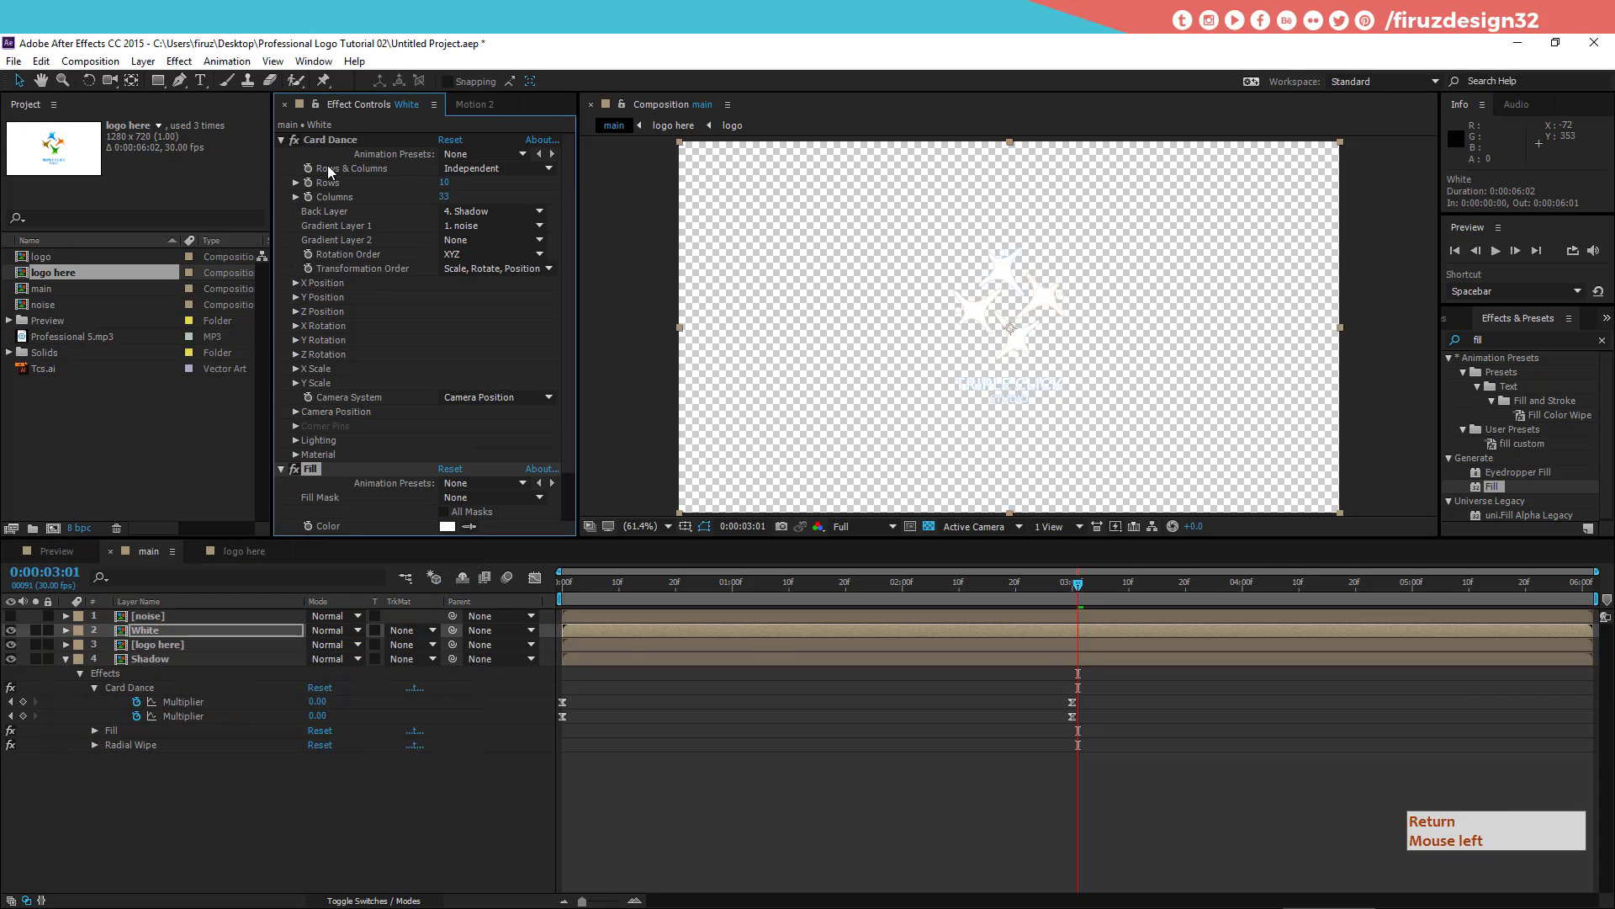
key("Return")
left_click(292, 148)
left_click(290, 156)
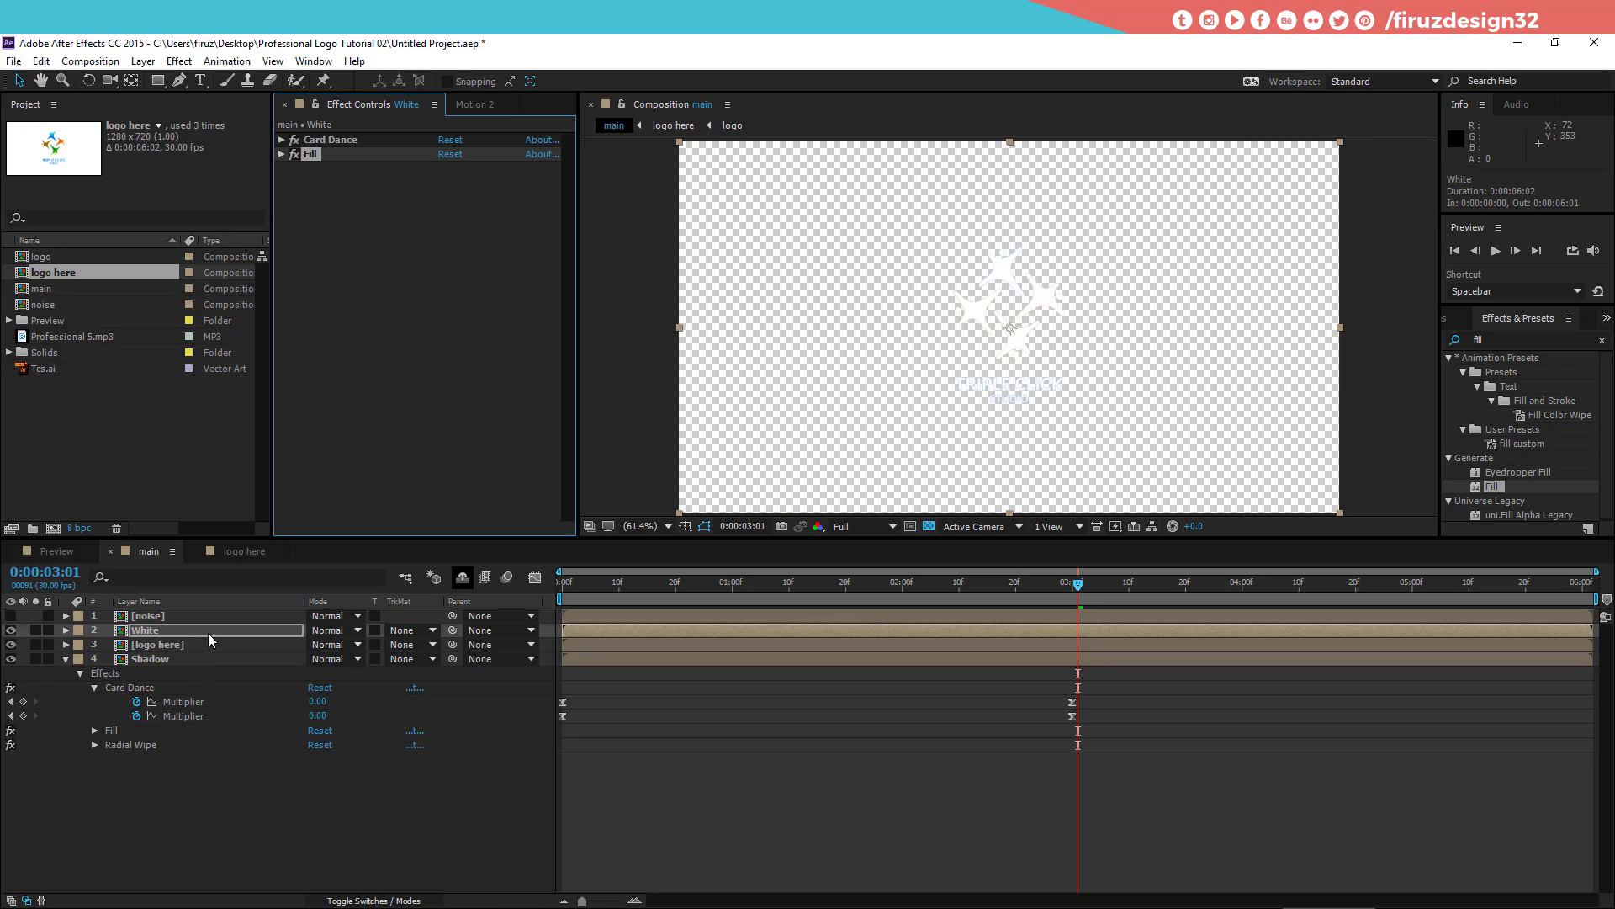
left_click(236, 643)
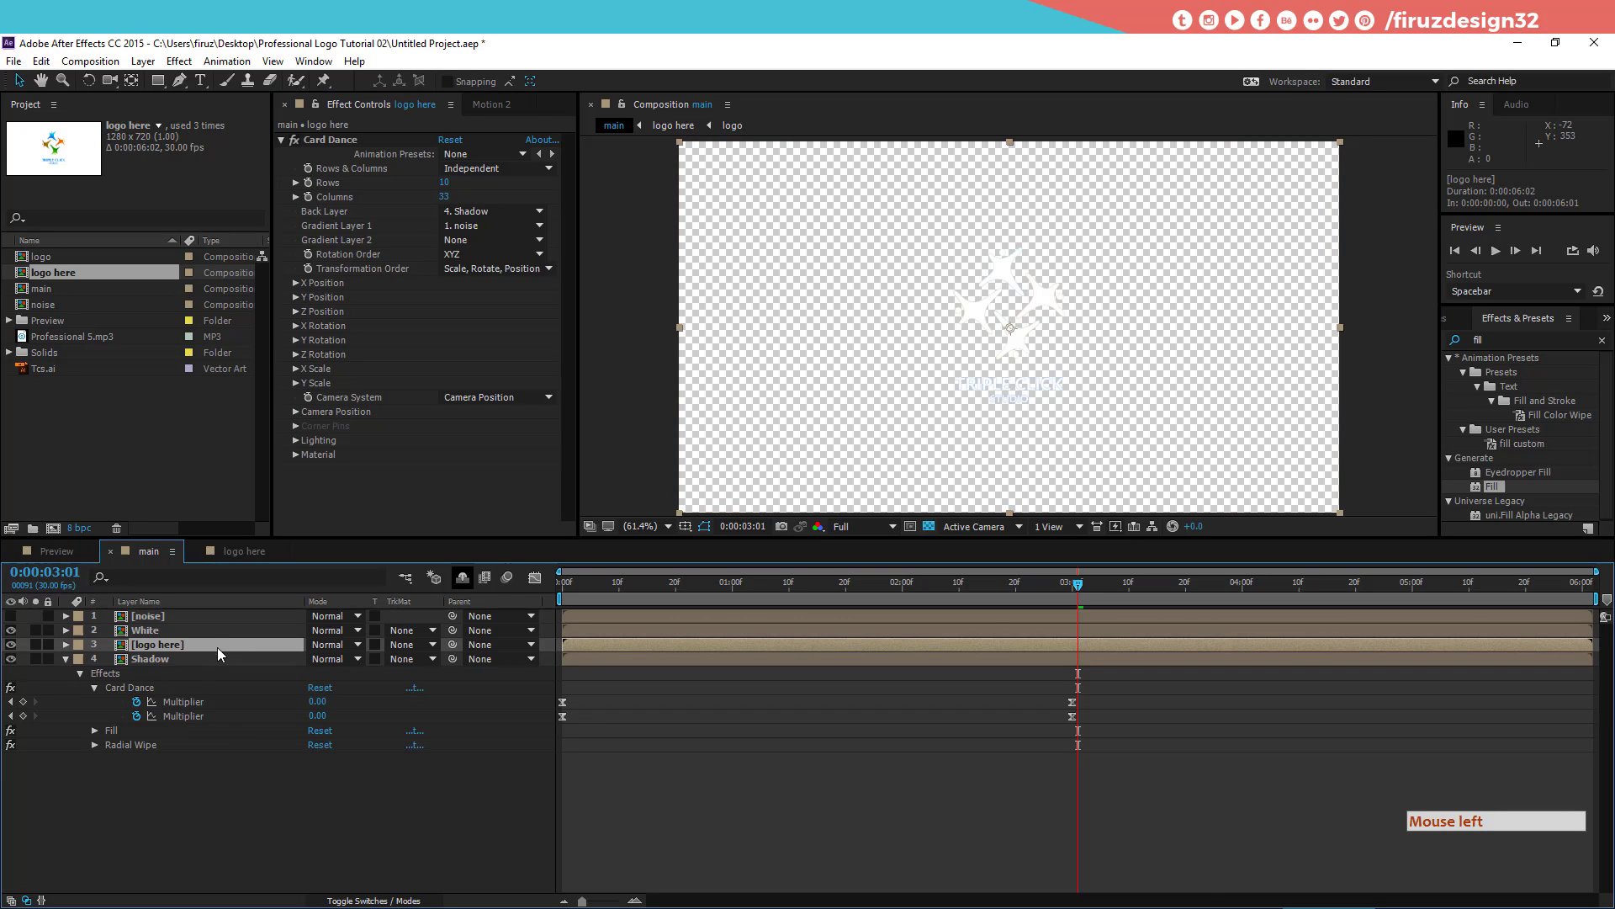
Step: Create a full-frame white solid (Ctrl+Y) beneath Shadow as the composition's white background
left_click(275, 666)
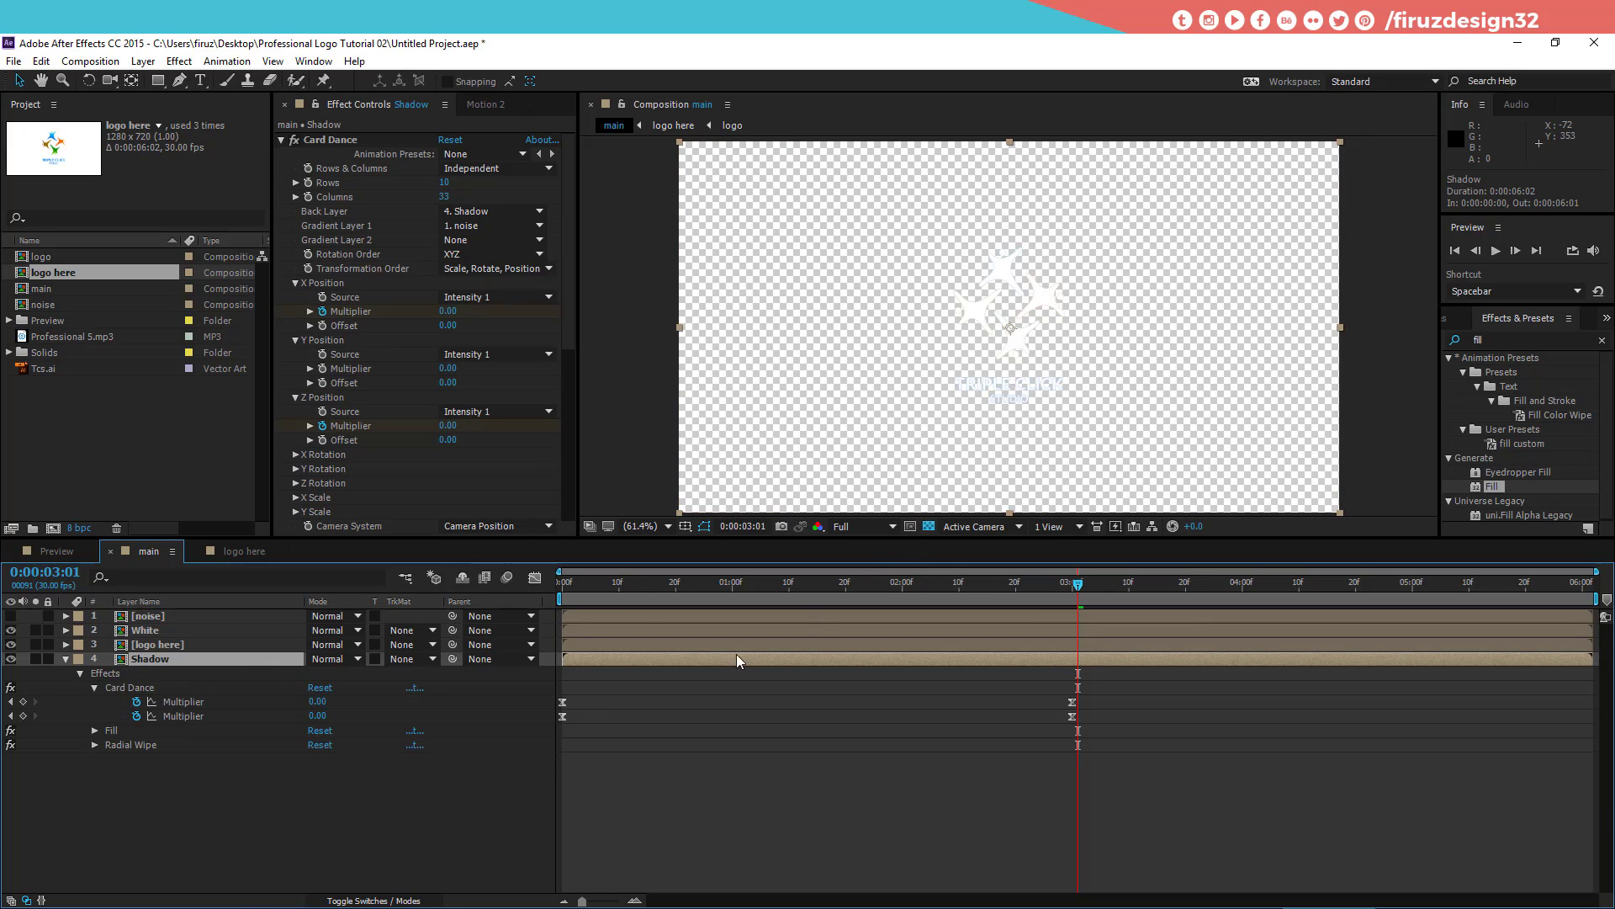
key("ctrl+y")
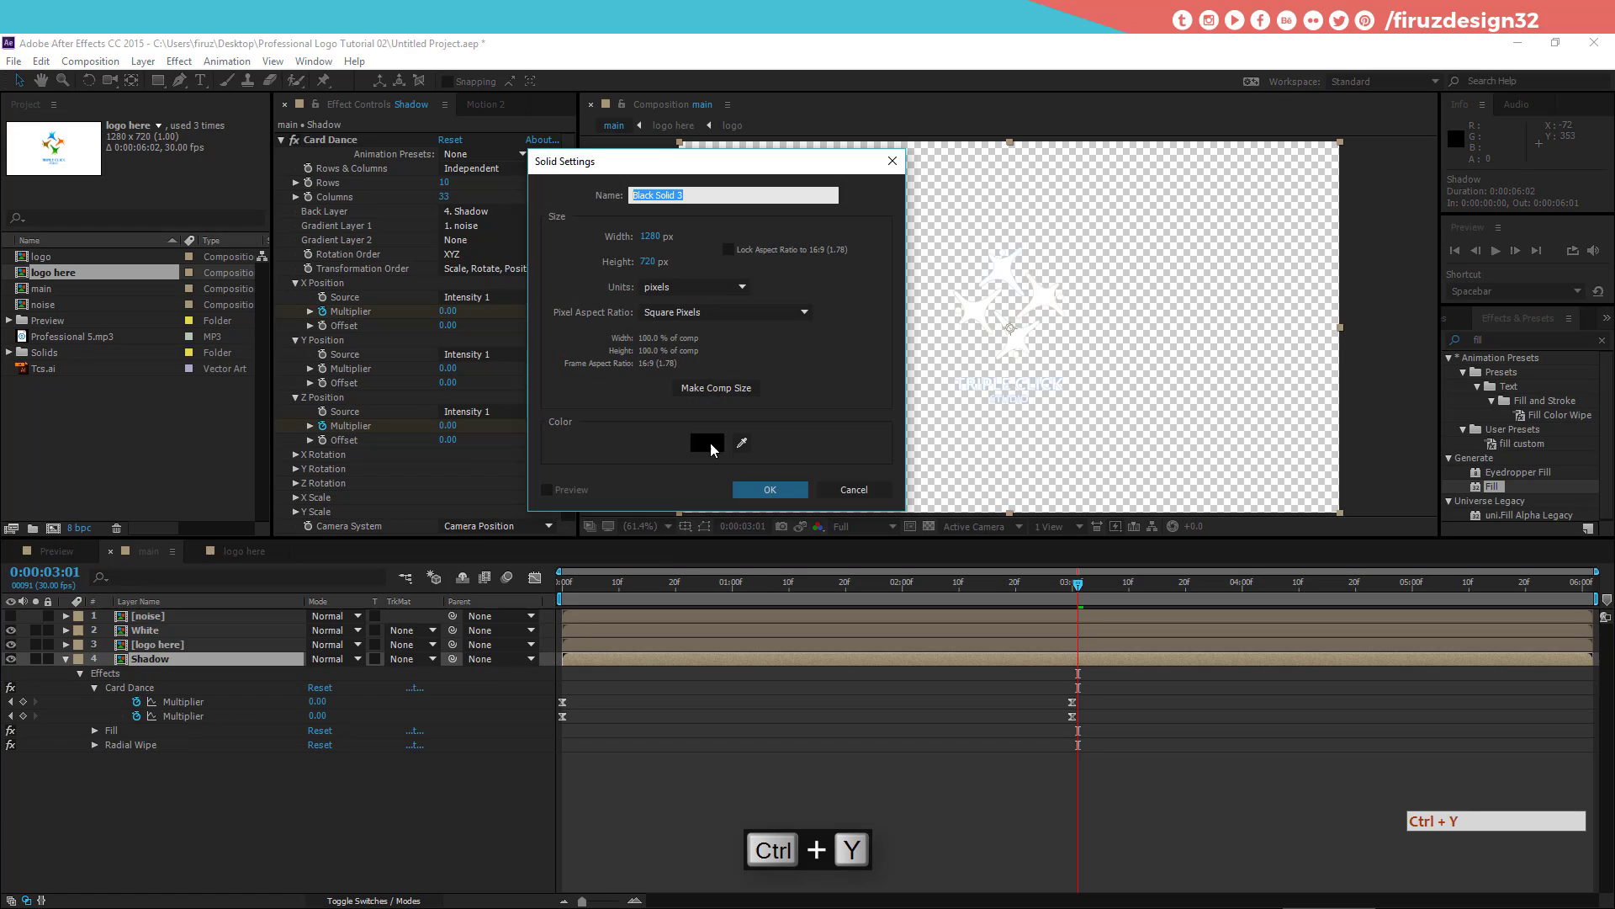
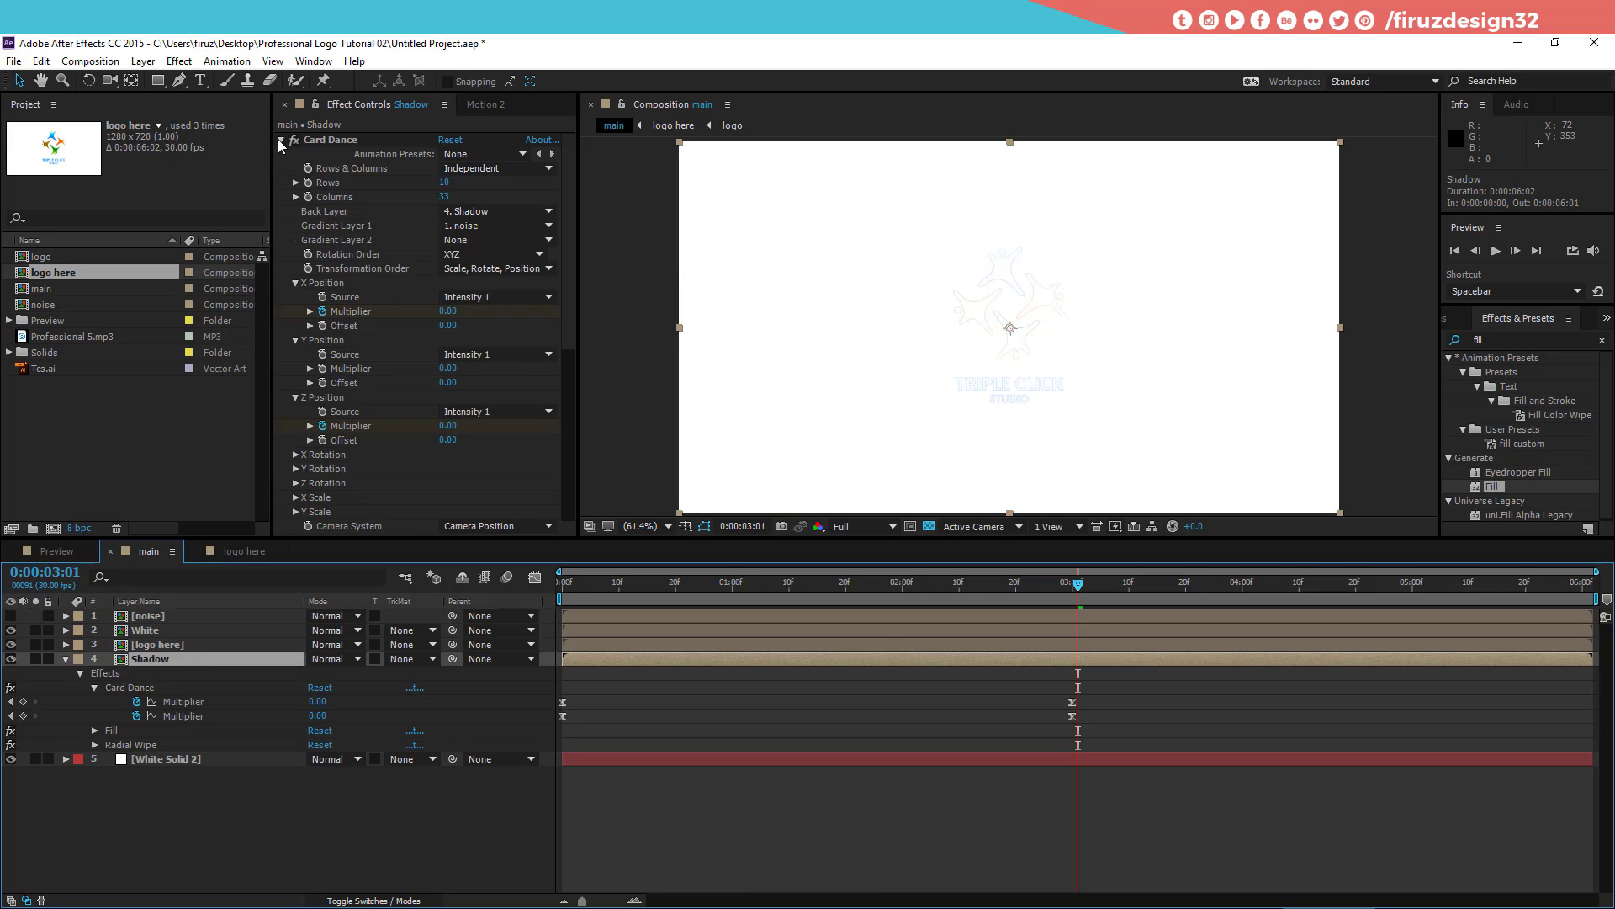
left_click(287, 145)
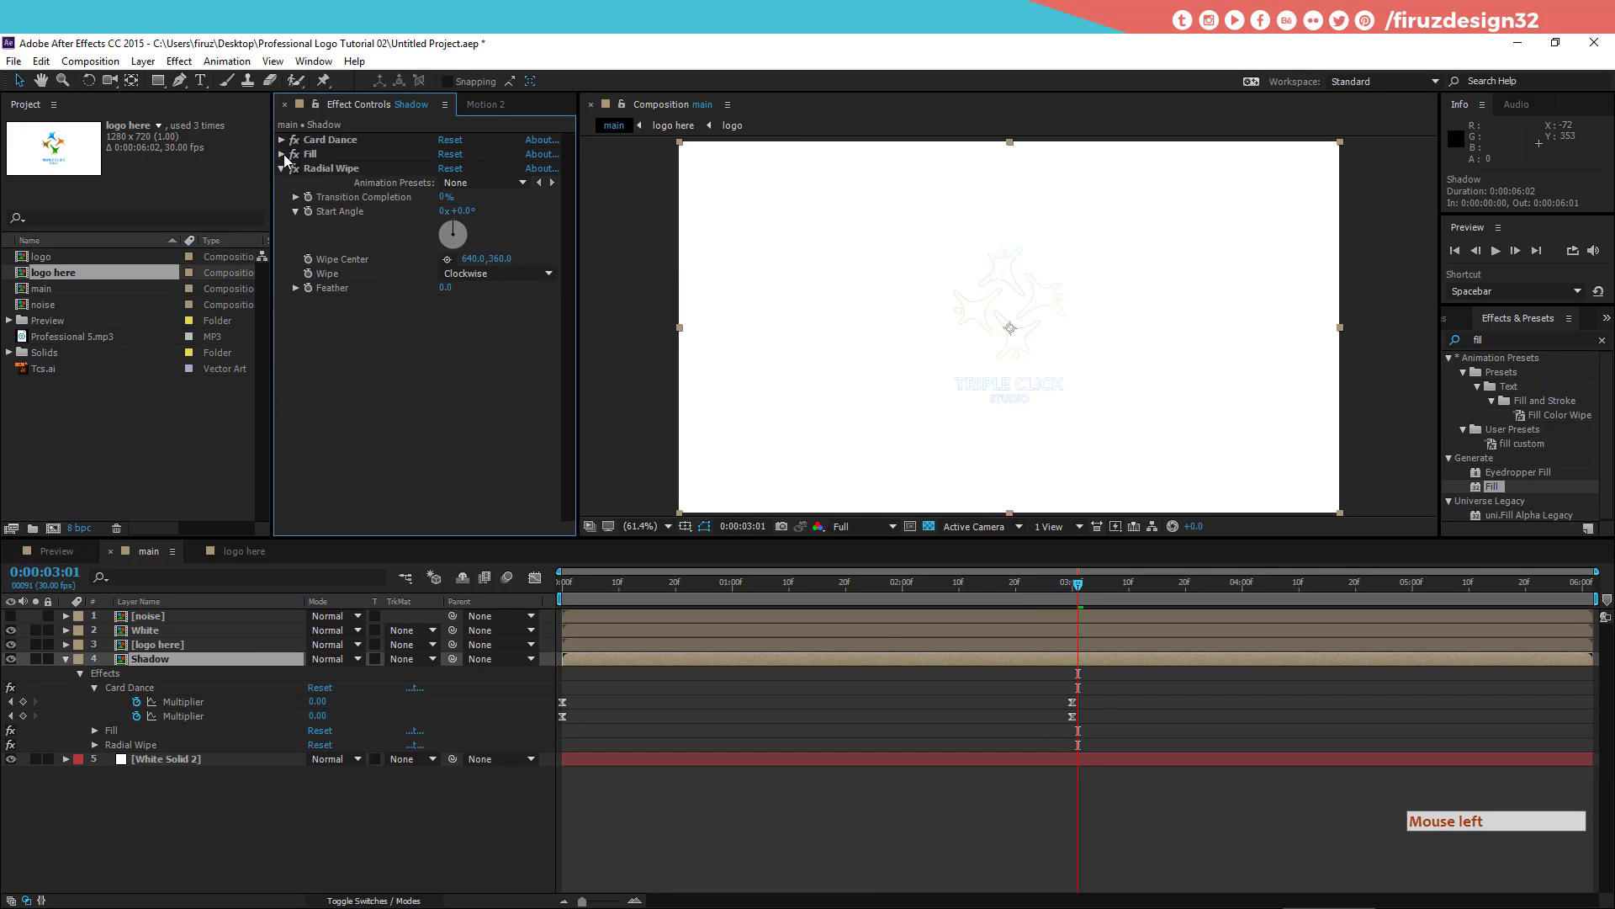
left_click(356, 168)
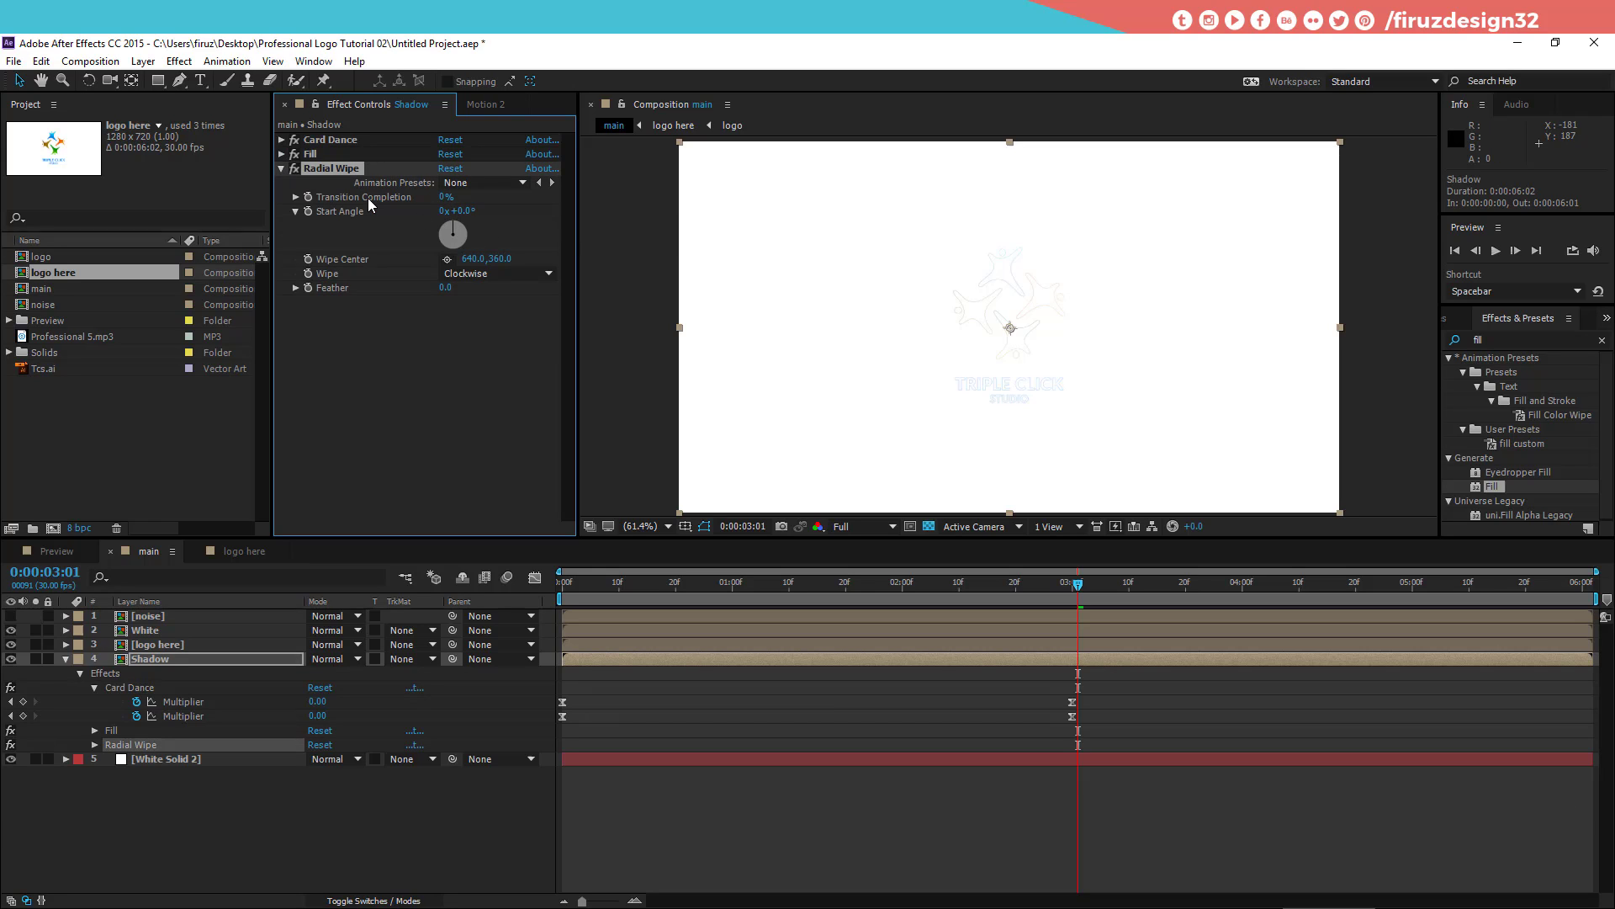
Step: Delete Radial Wipe from Shadow and apply CC Radial Blur from an effects search instead
key("Delete")
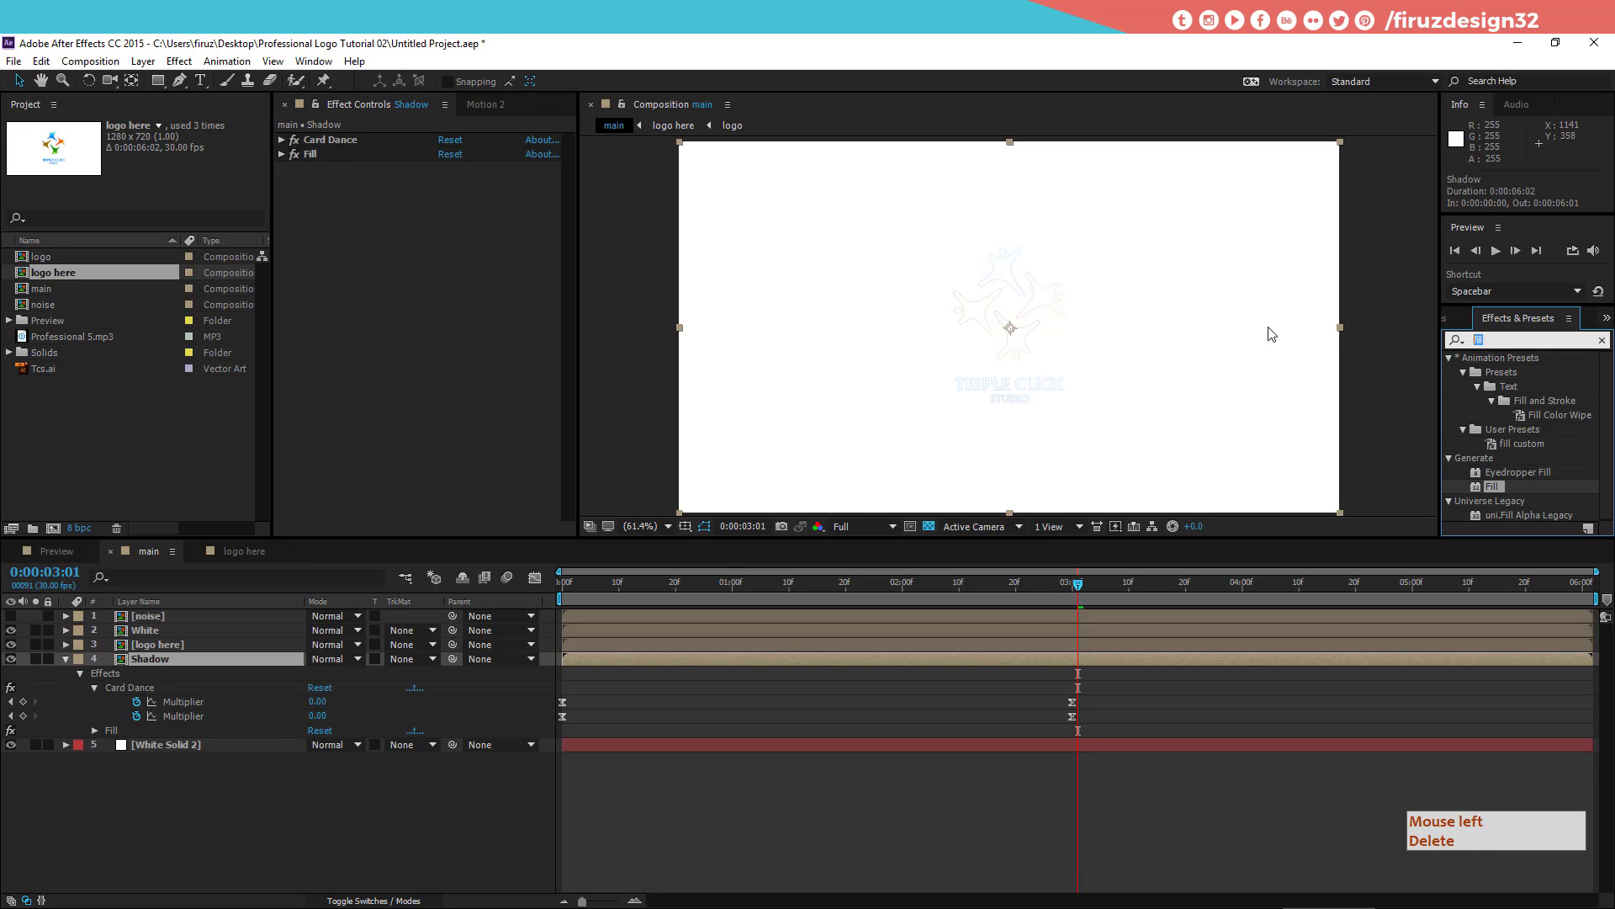
left_click(1076, 43)
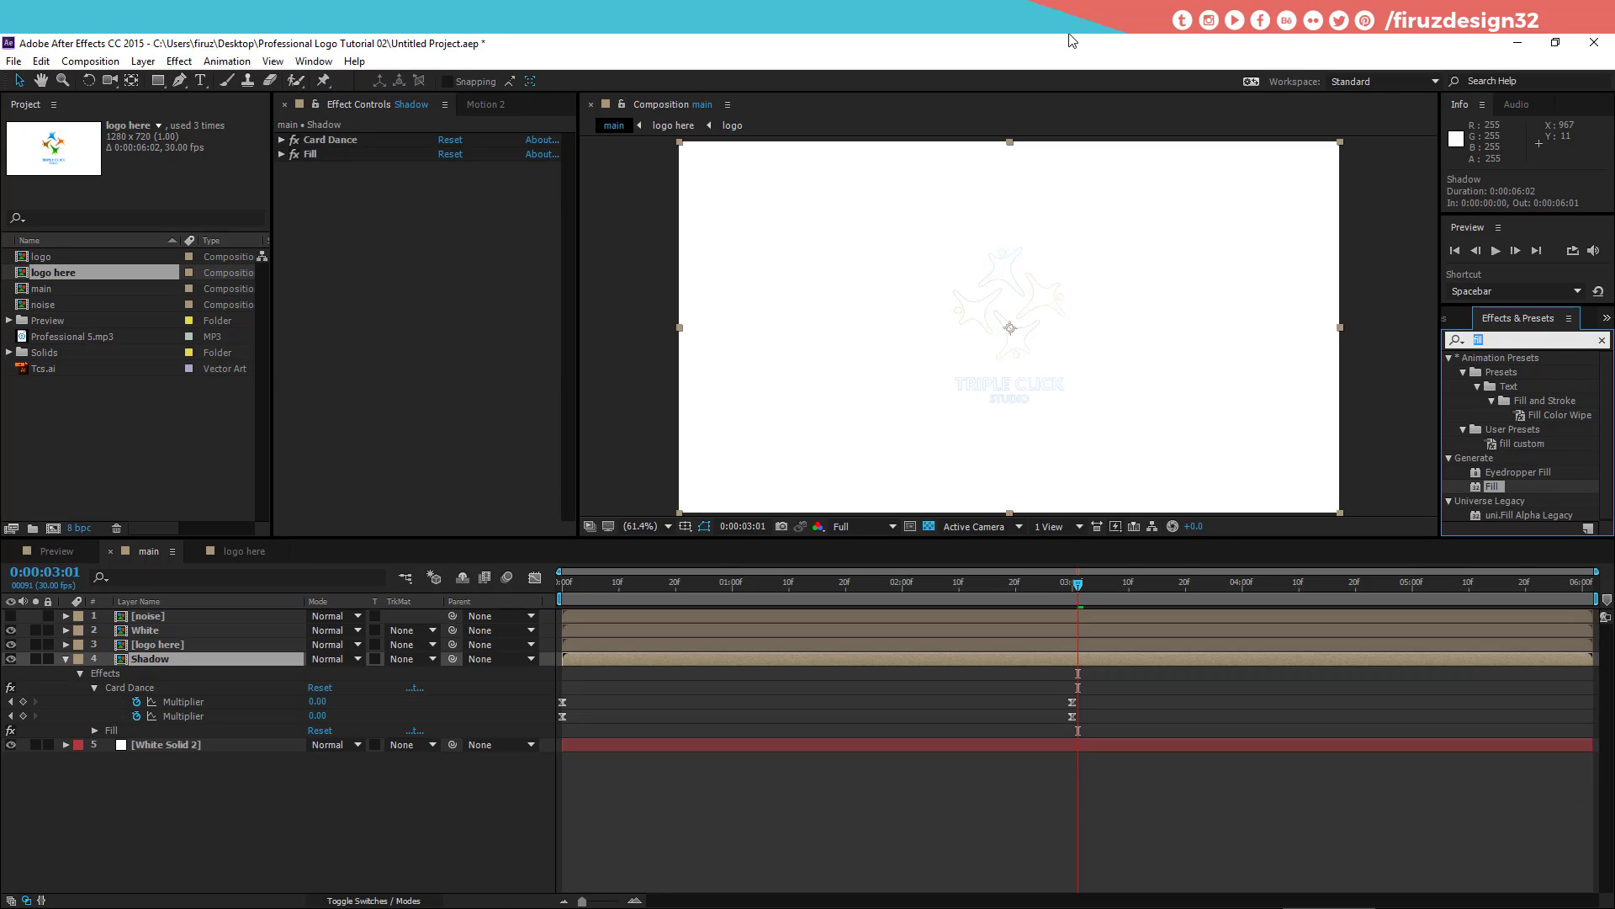
key("r")
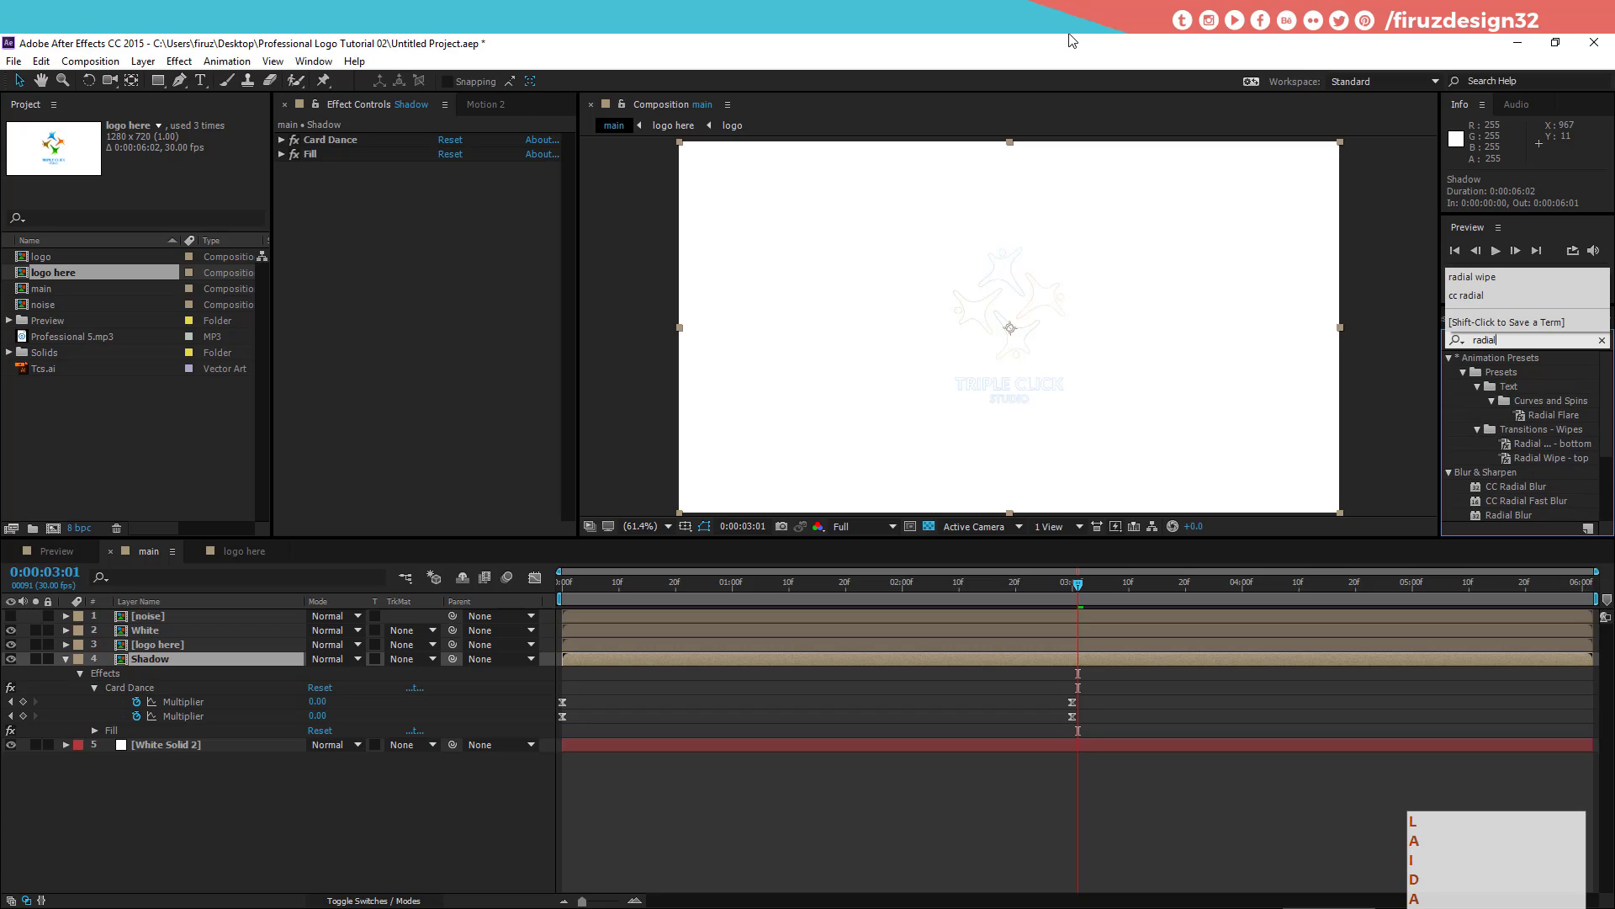
key("space")
key("space")
key("space")
key("l")
double_click(1542, 378)
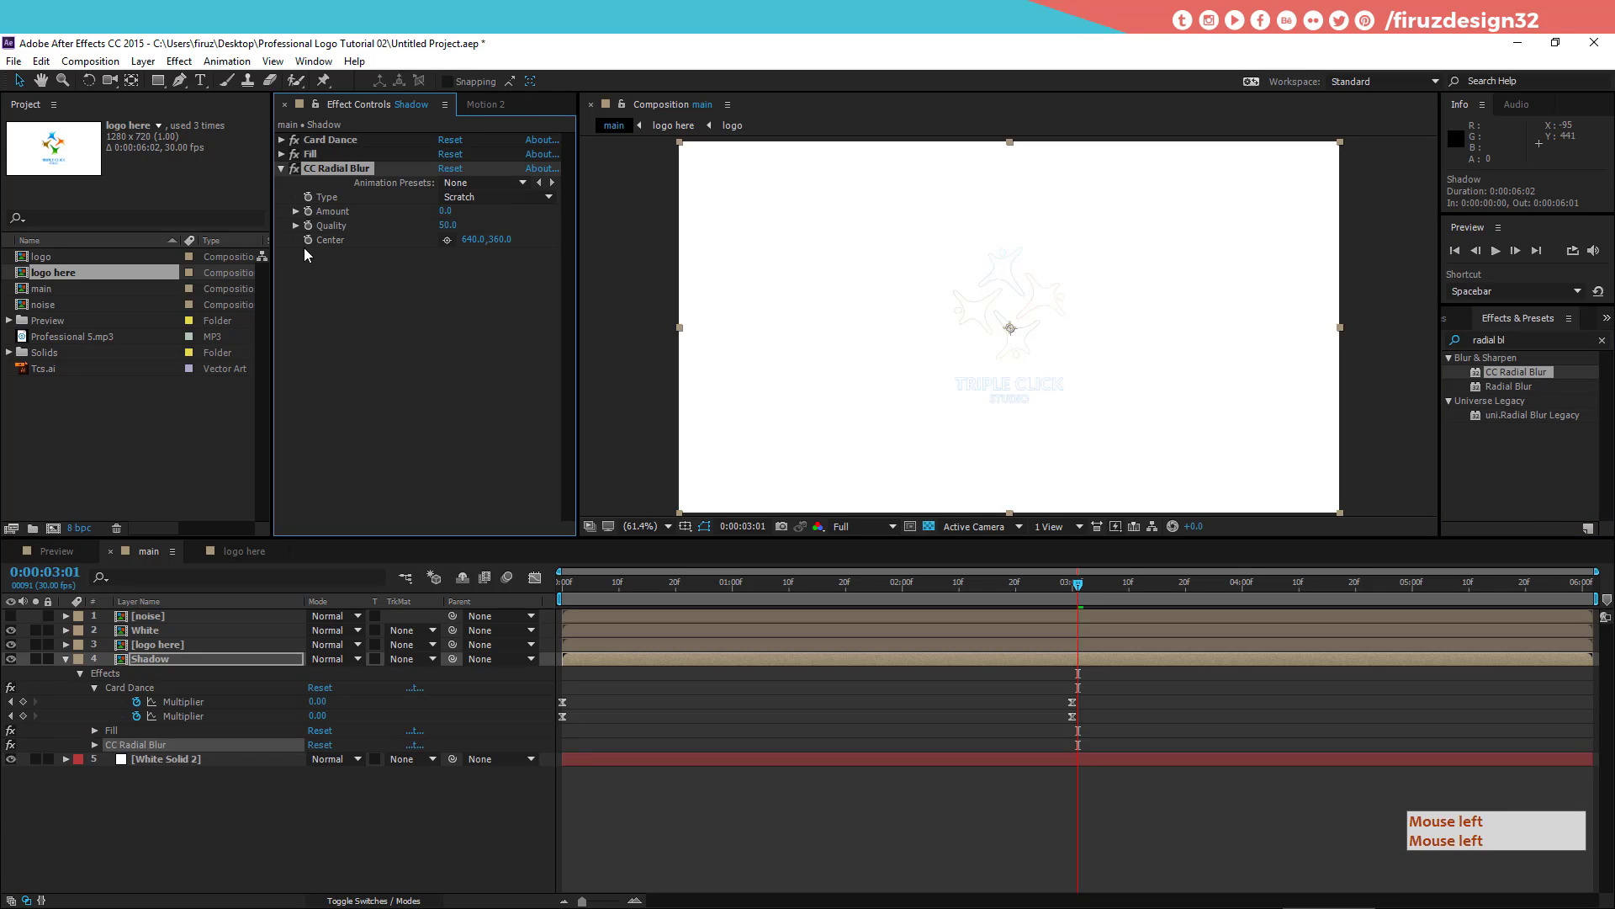
Step: Move the CC Radial Blur centre point toward the composition's upper right
left_click(372, 177)
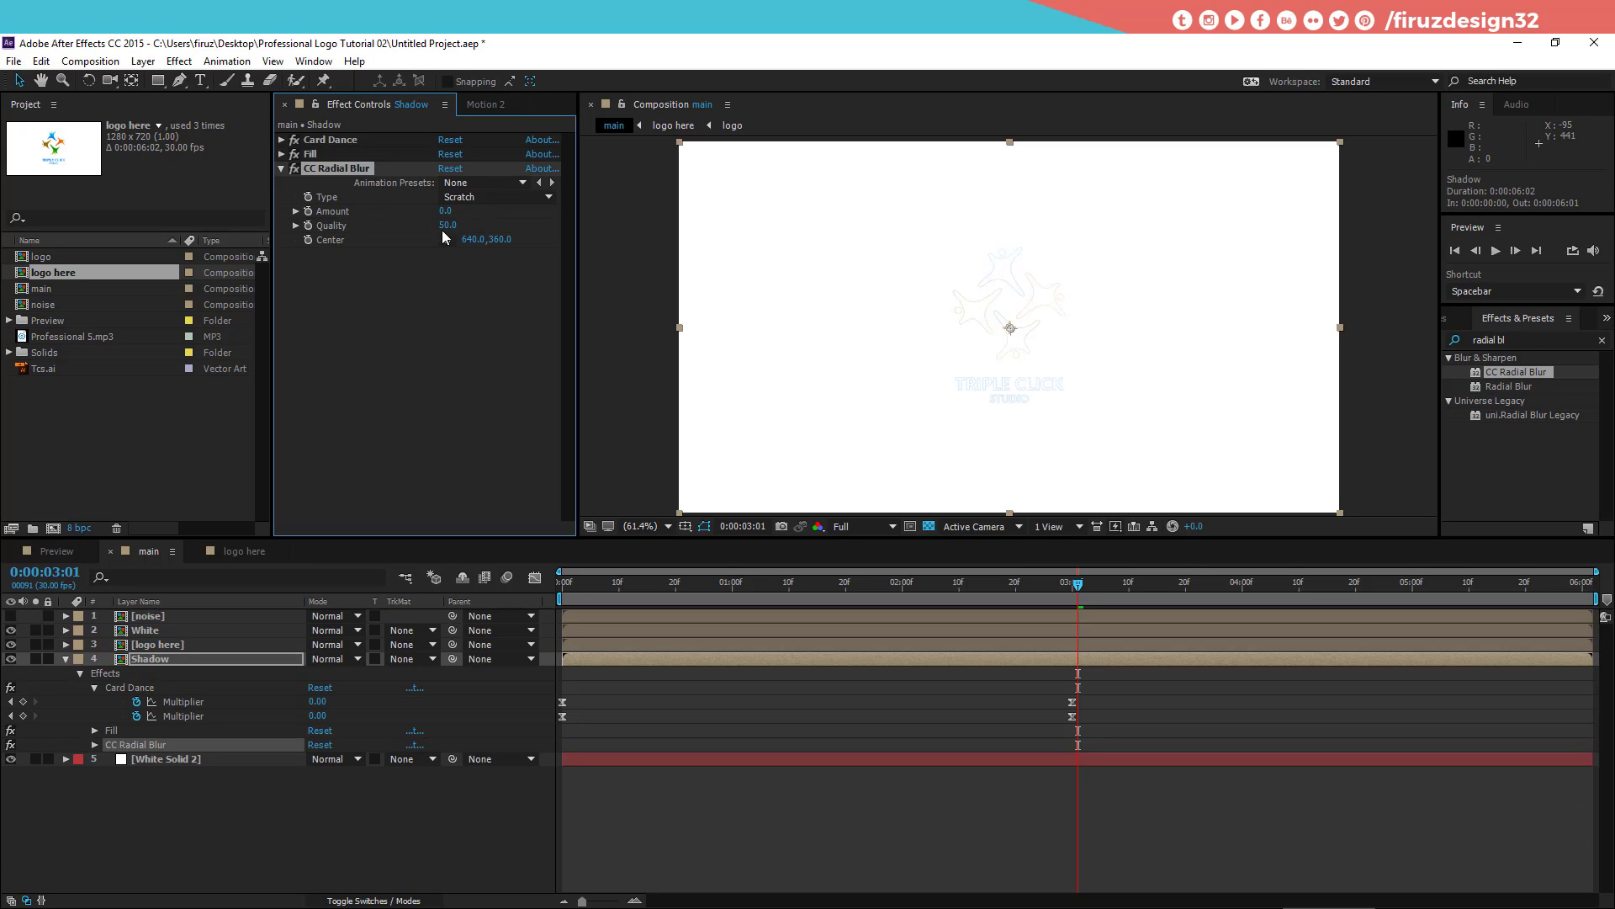
left_click(454, 243)
left_click(455, 243)
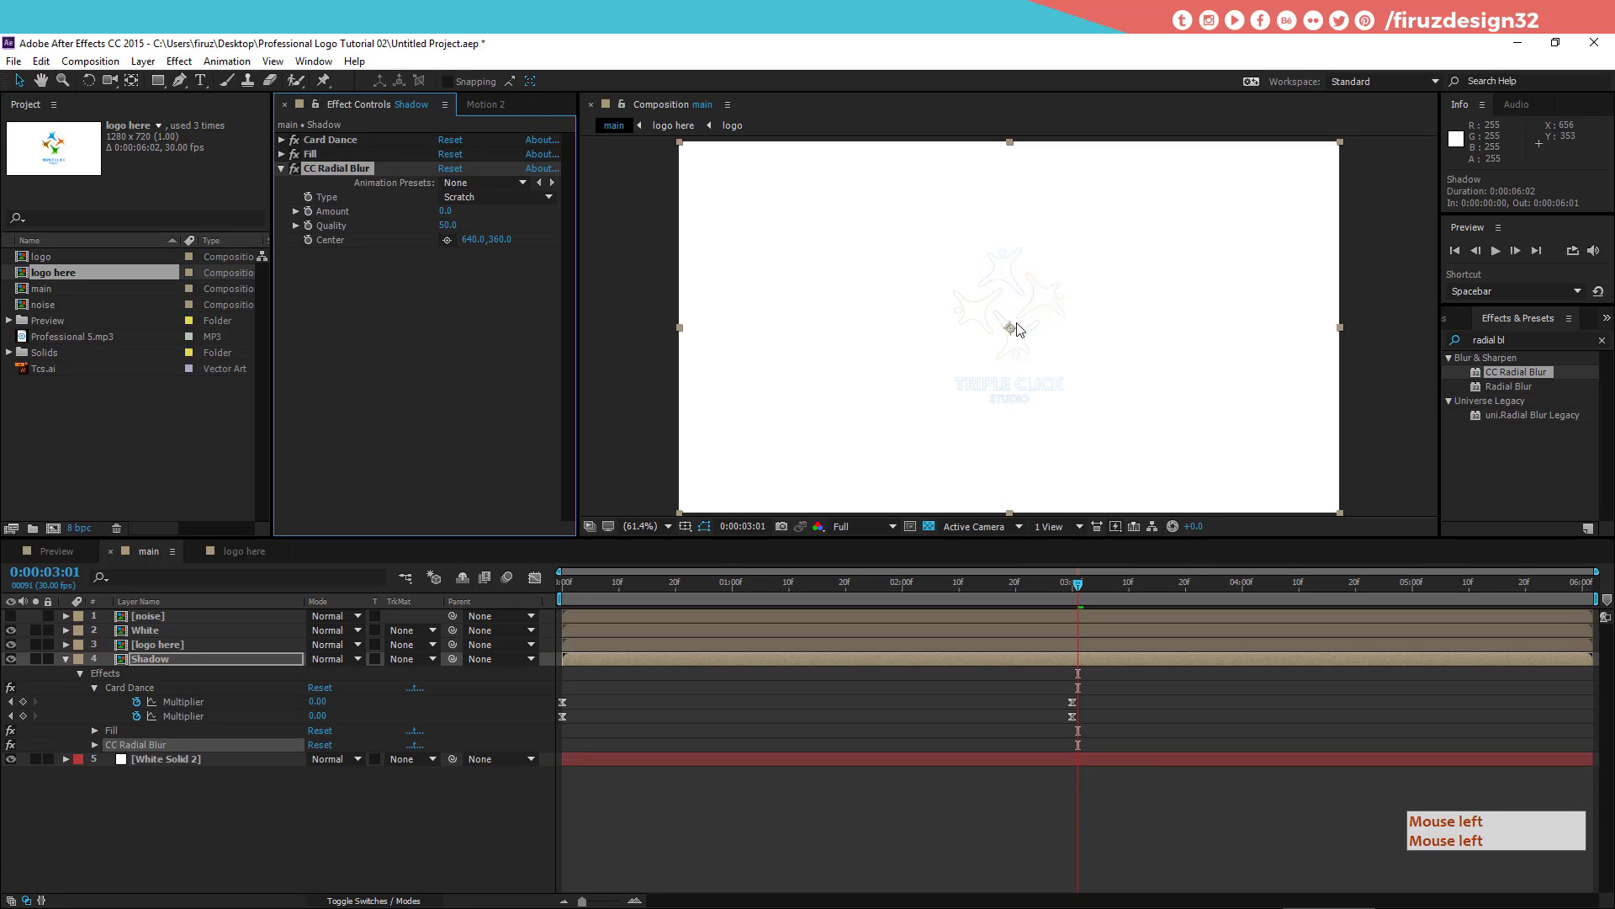
left_click(1060, 326)
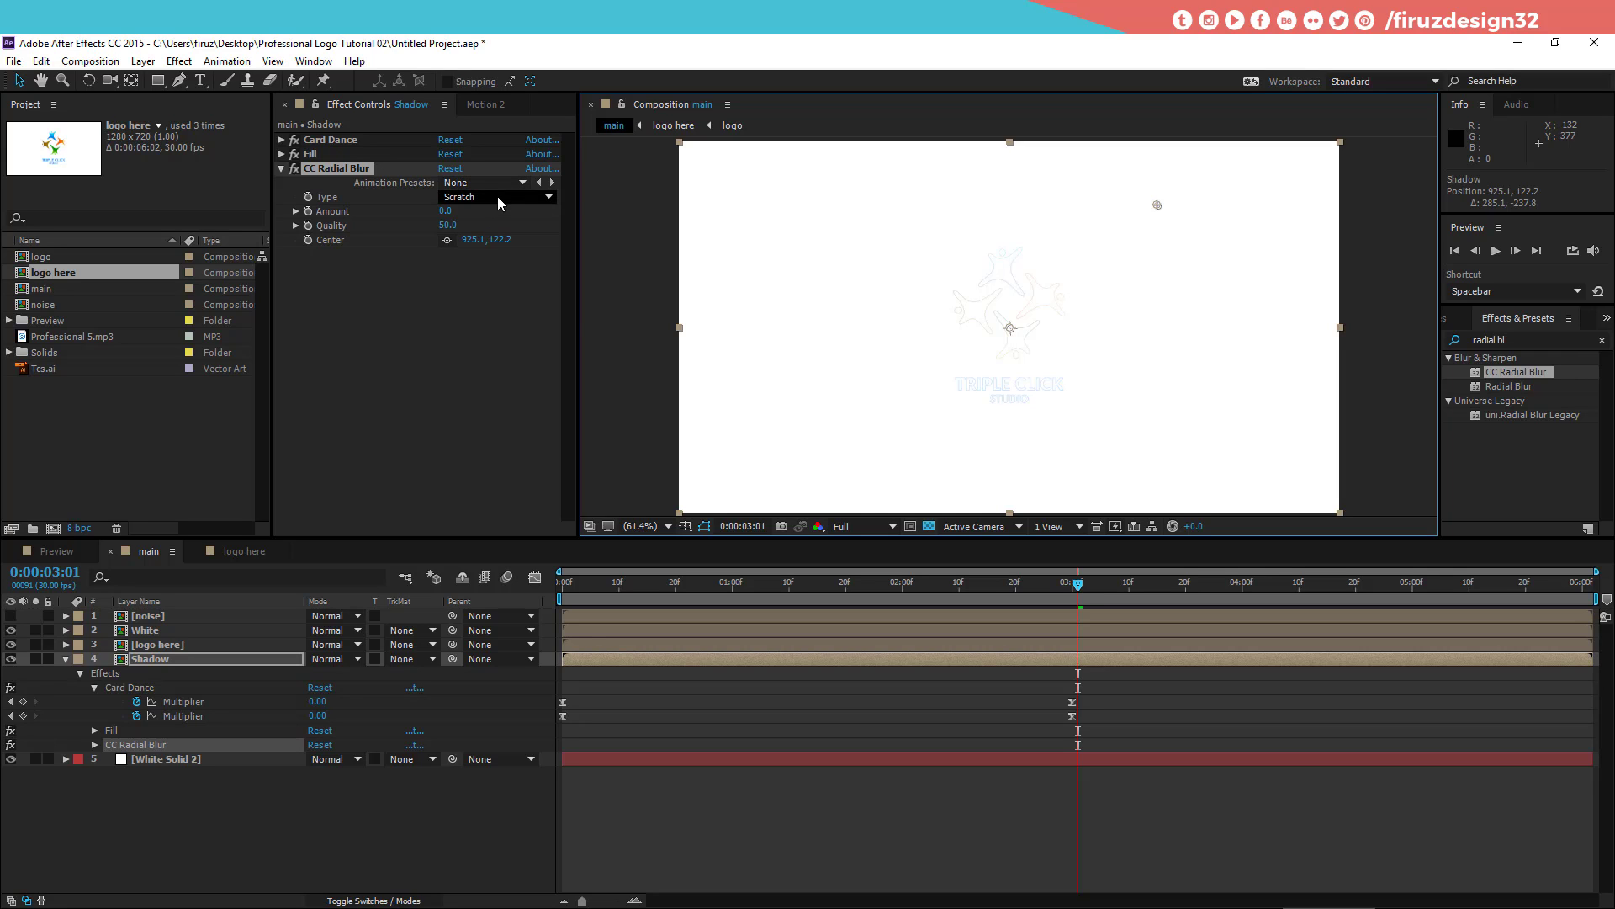
Step: Remove CC Radial Blur, try Radial Blur on Shadow, and delete that too
left_click(506, 202)
left_click(504, 206)
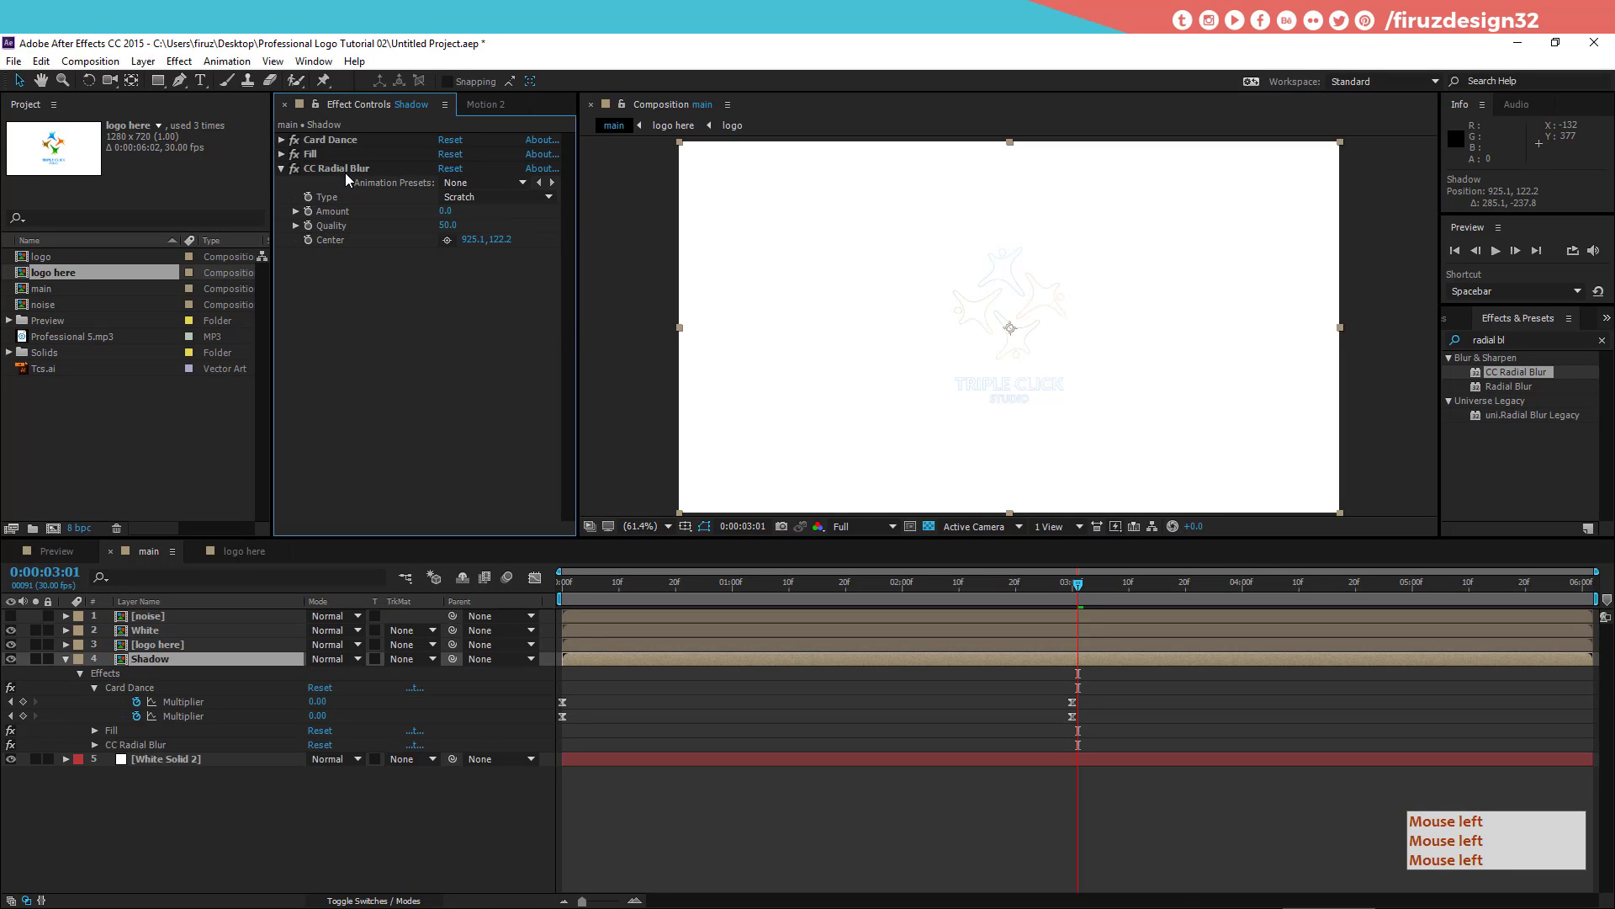
left_click(355, 175)
key("Delete")
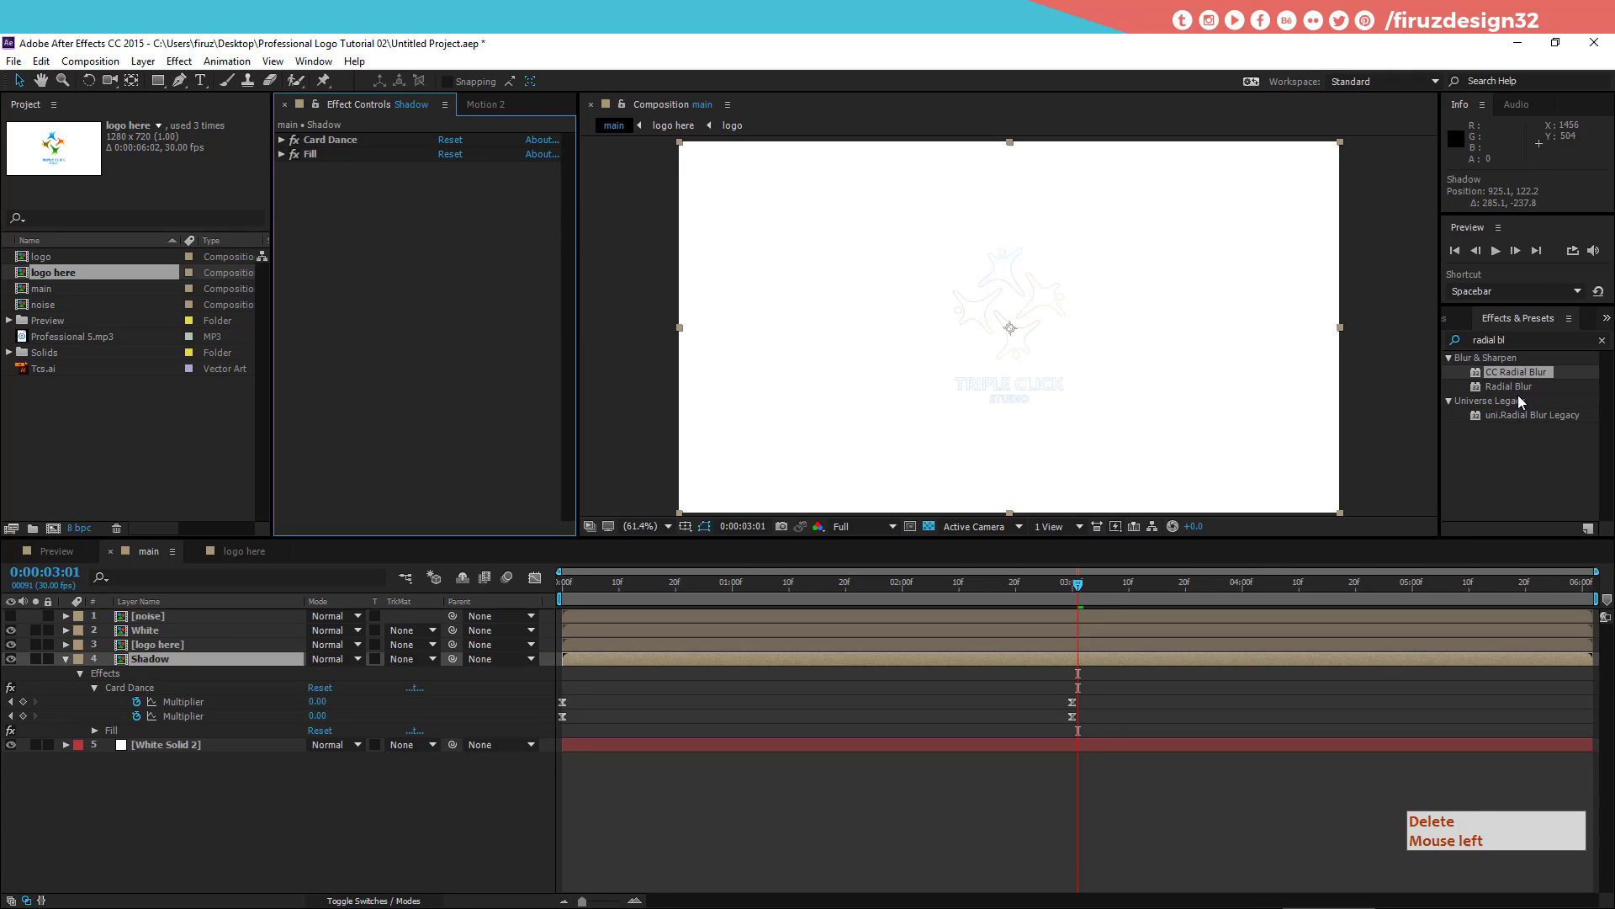
key("Delete")
double_click(1524, 394)
left_click(329, 167)
key("Delete")
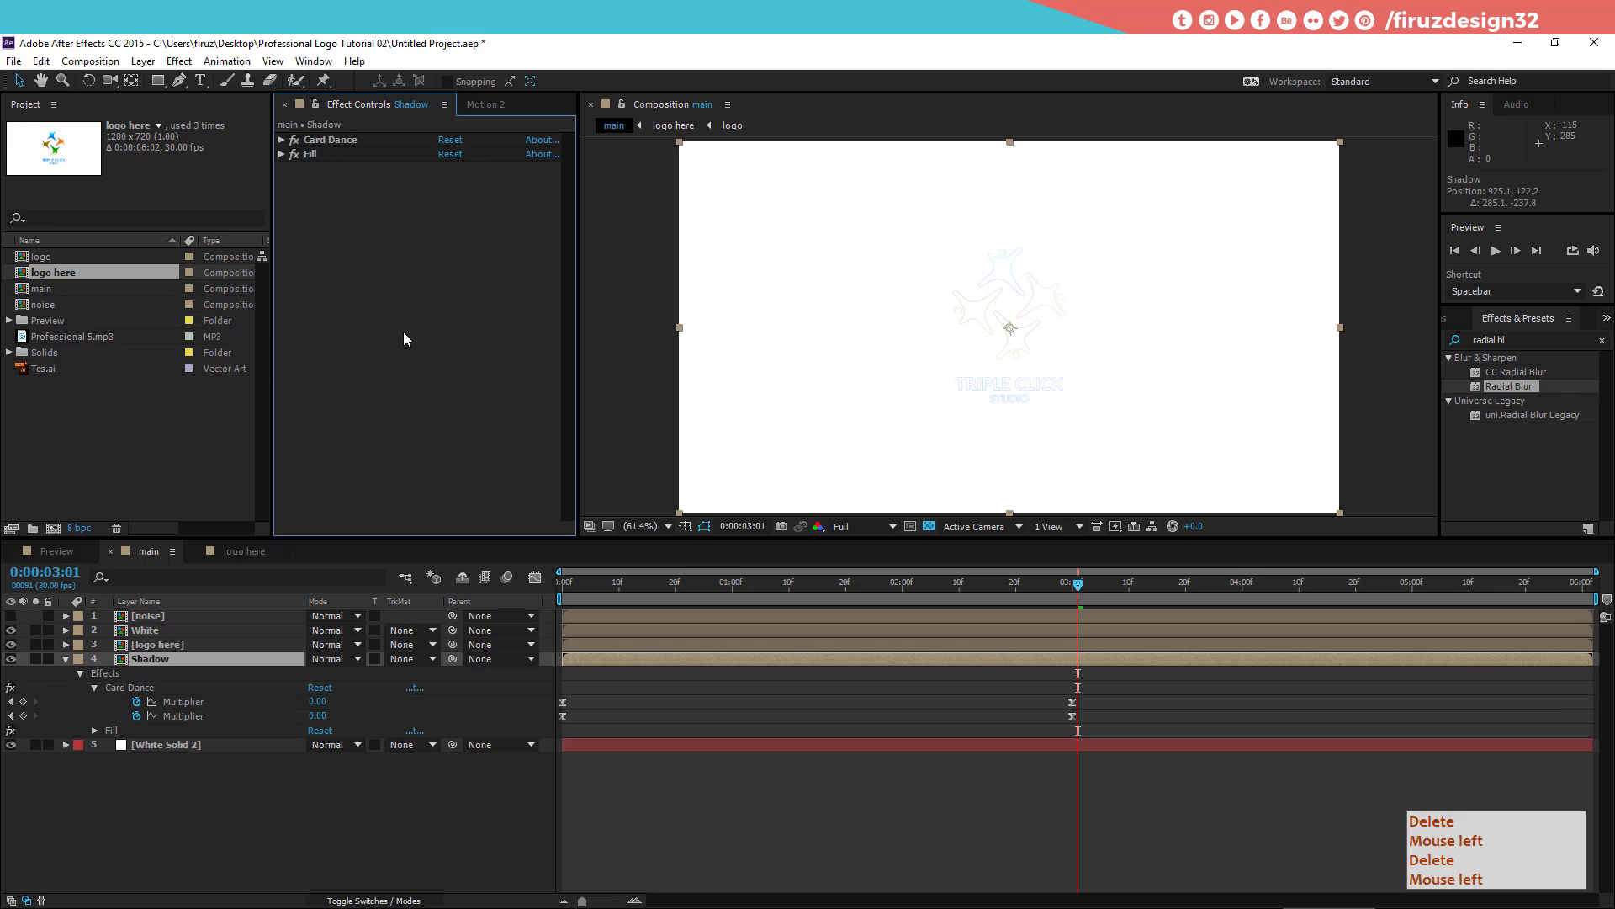
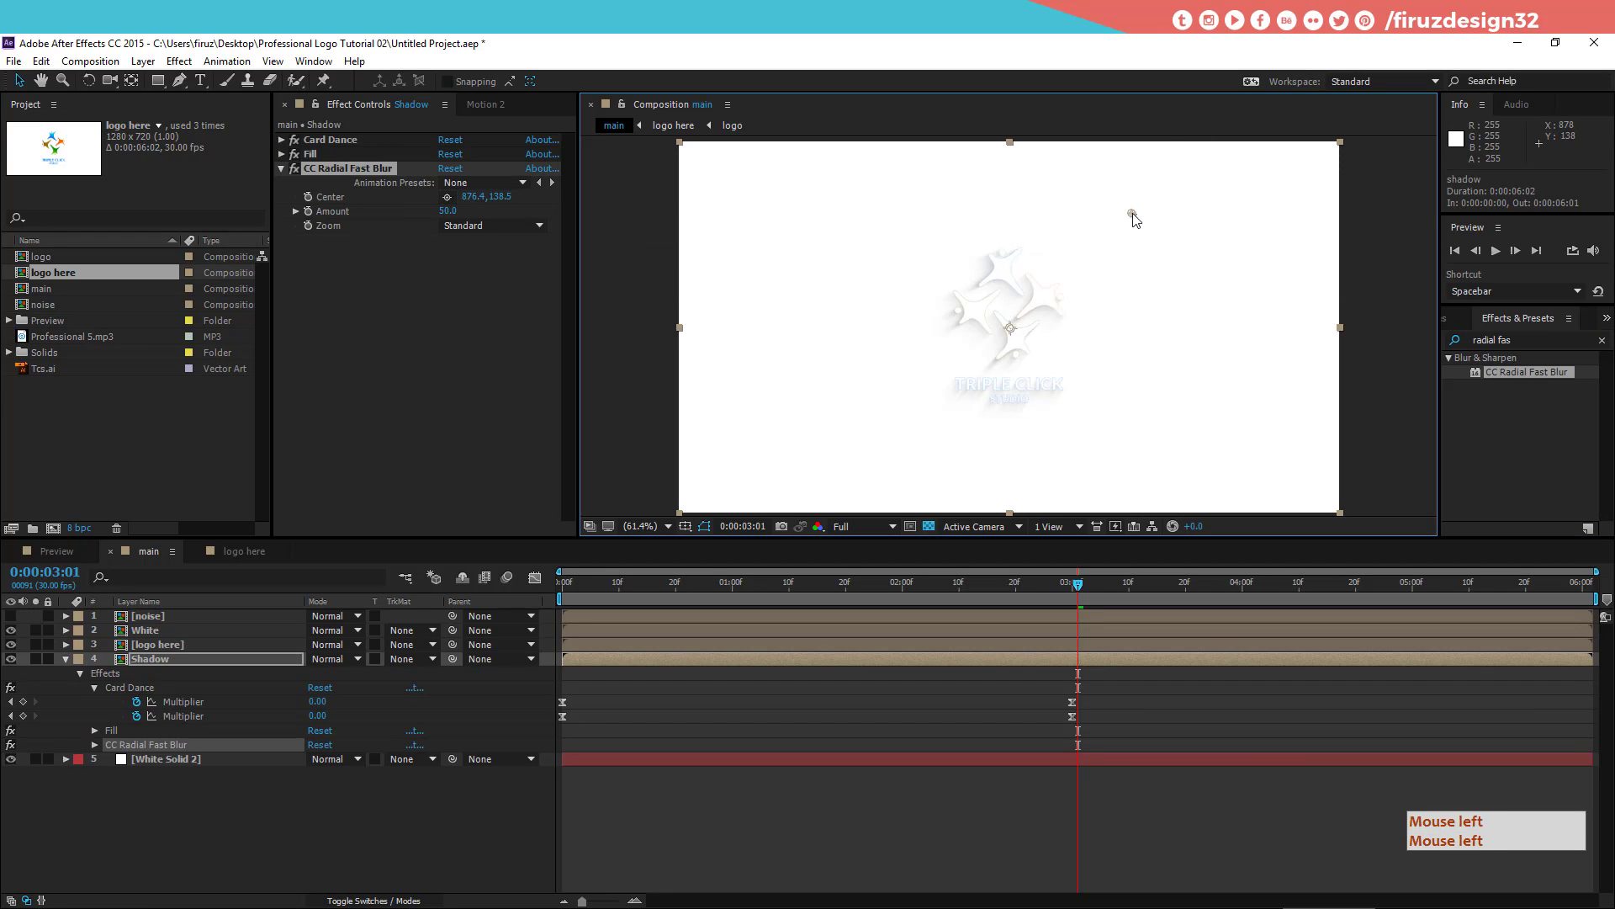
Step: Give Shadow a CC Radial Fast Blur with its centre placed above-right of the logo
left_click(1149, 222)
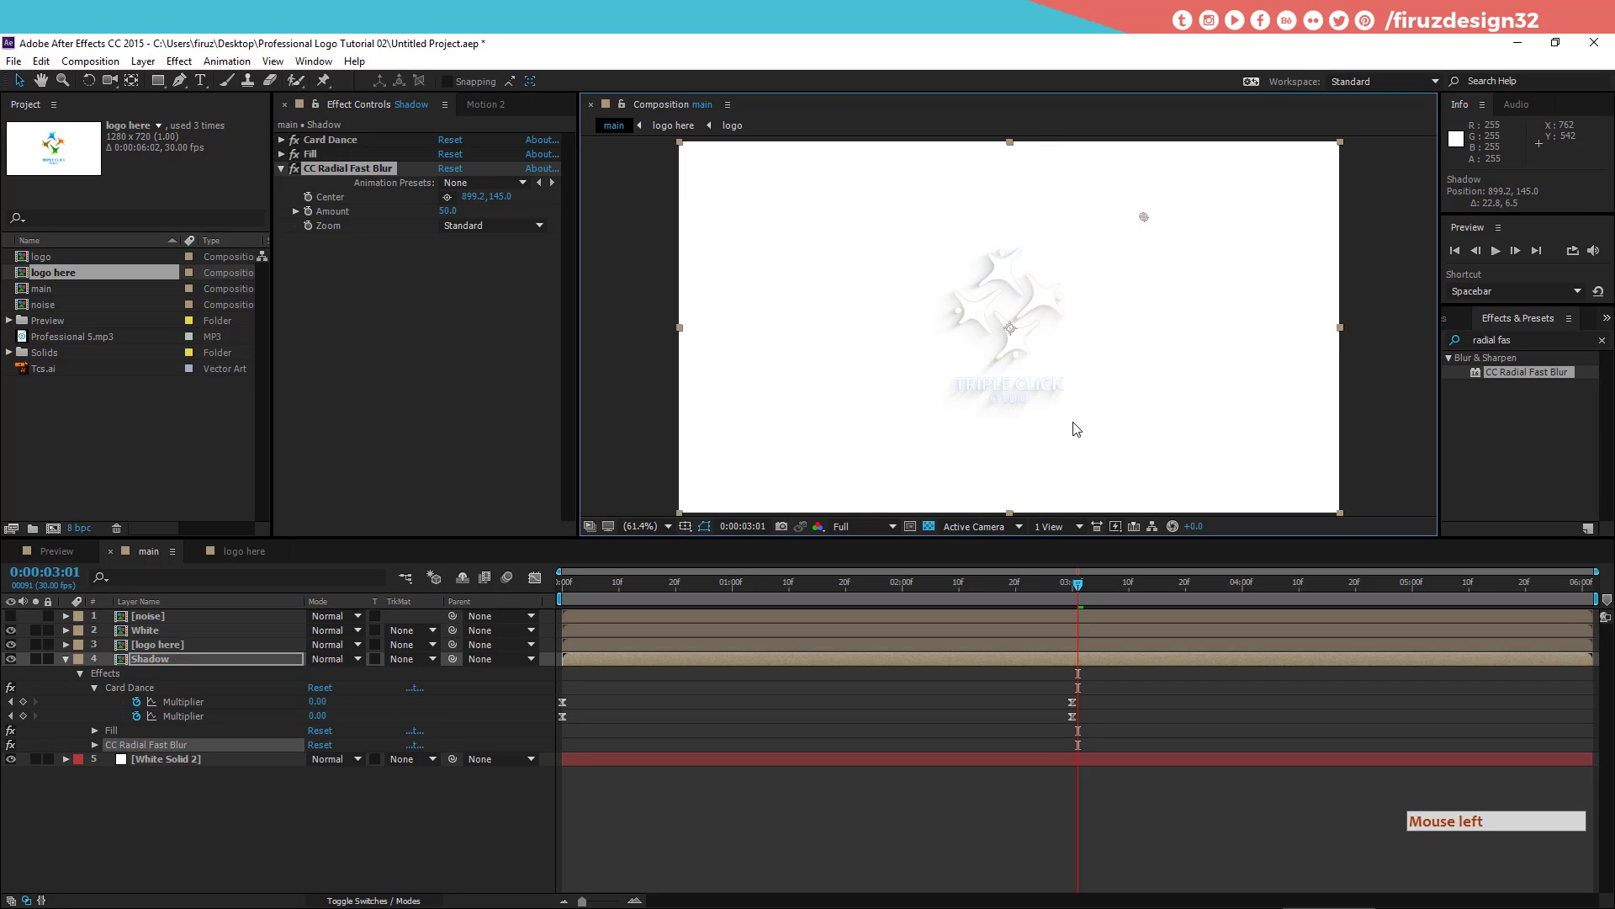
left_click(1082, 587)
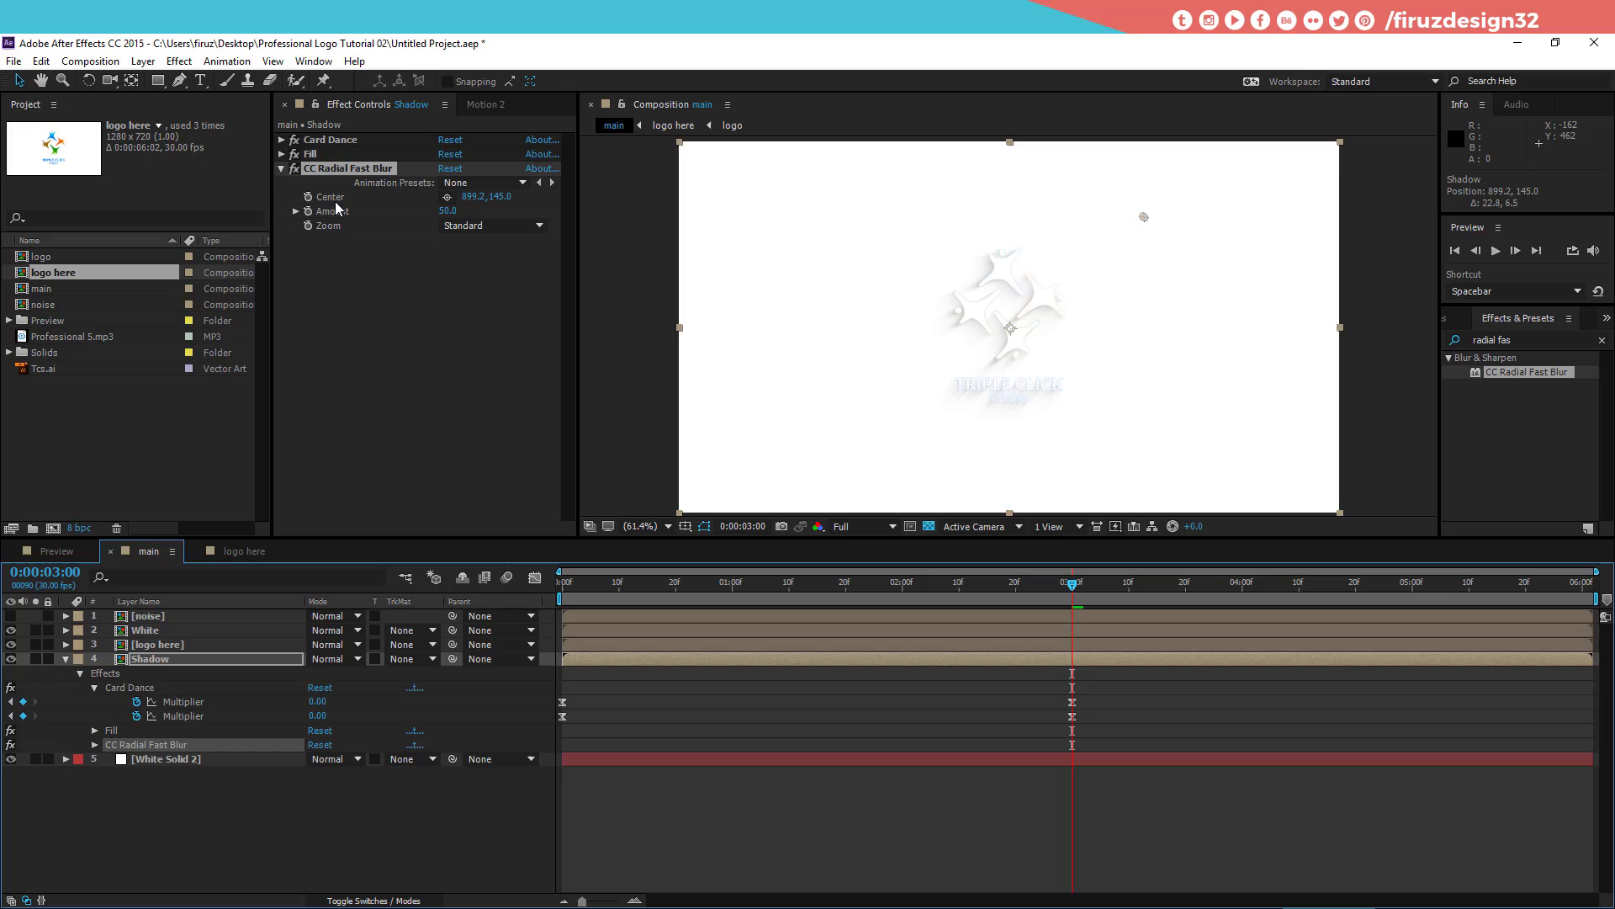
left_click(342, 211)
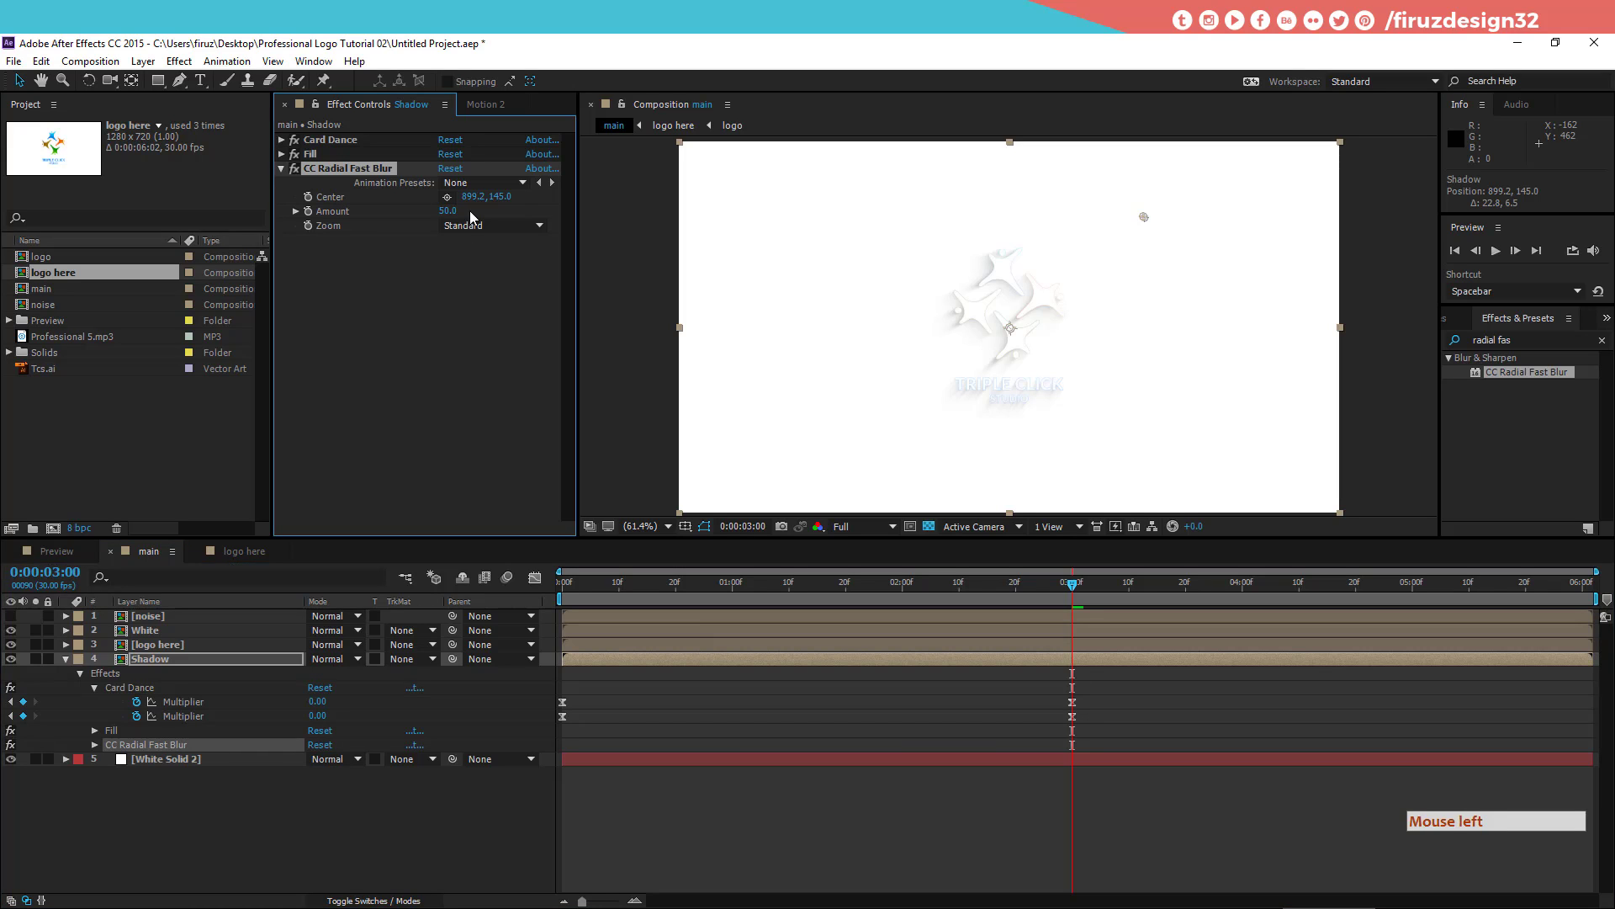
left_click(478, 233)
left_click(477, 232)
left_click(371, 254)
left_click(199, 630)
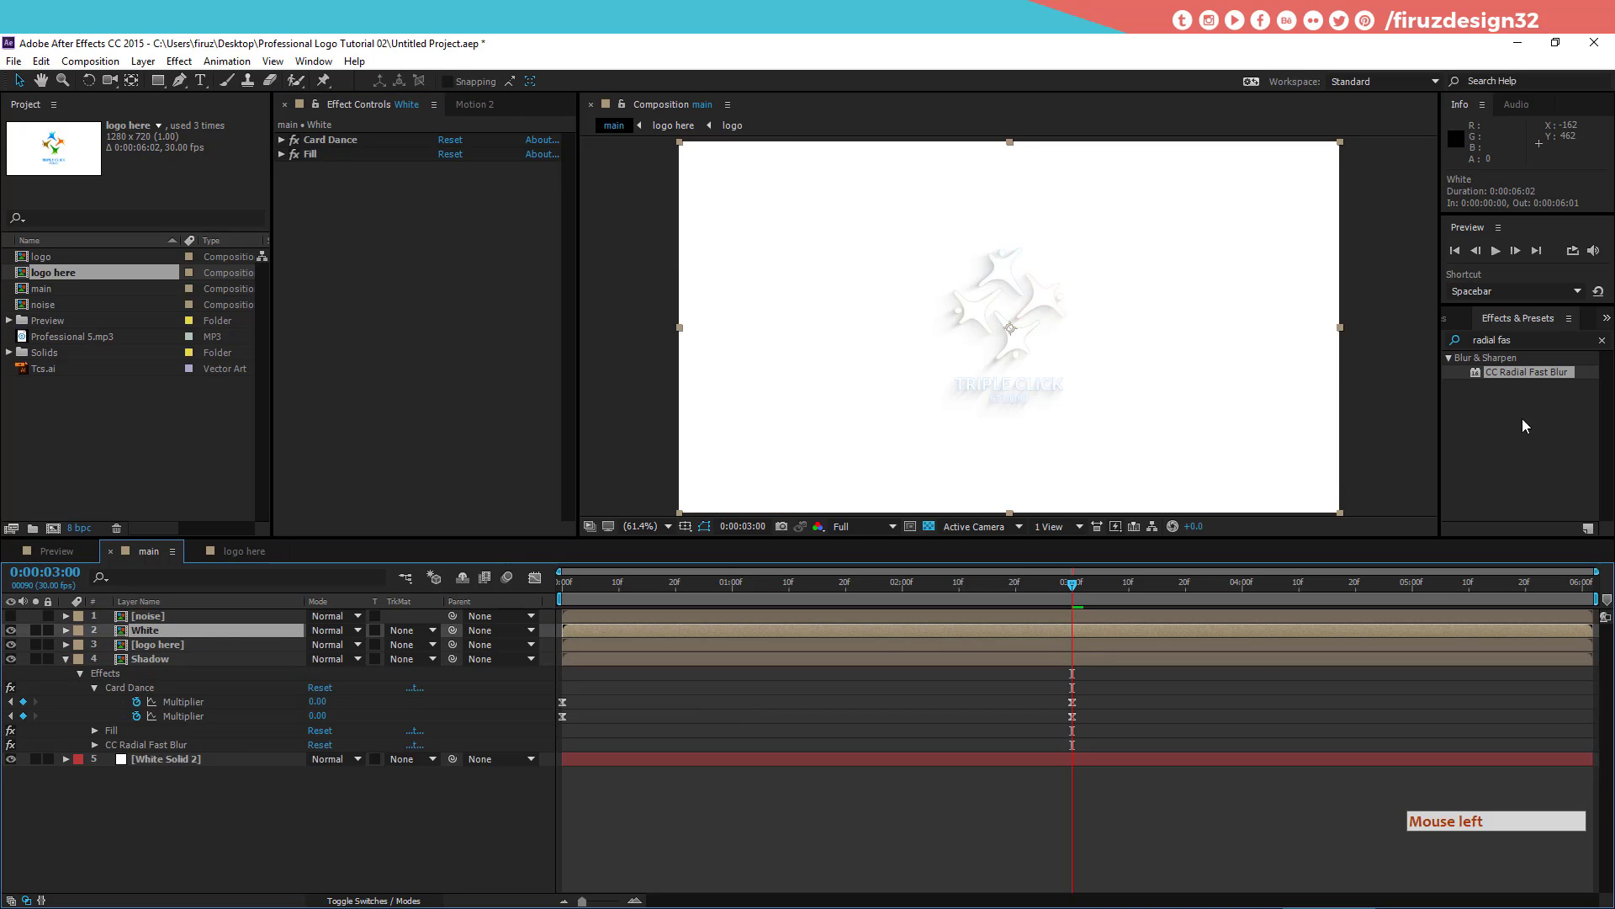
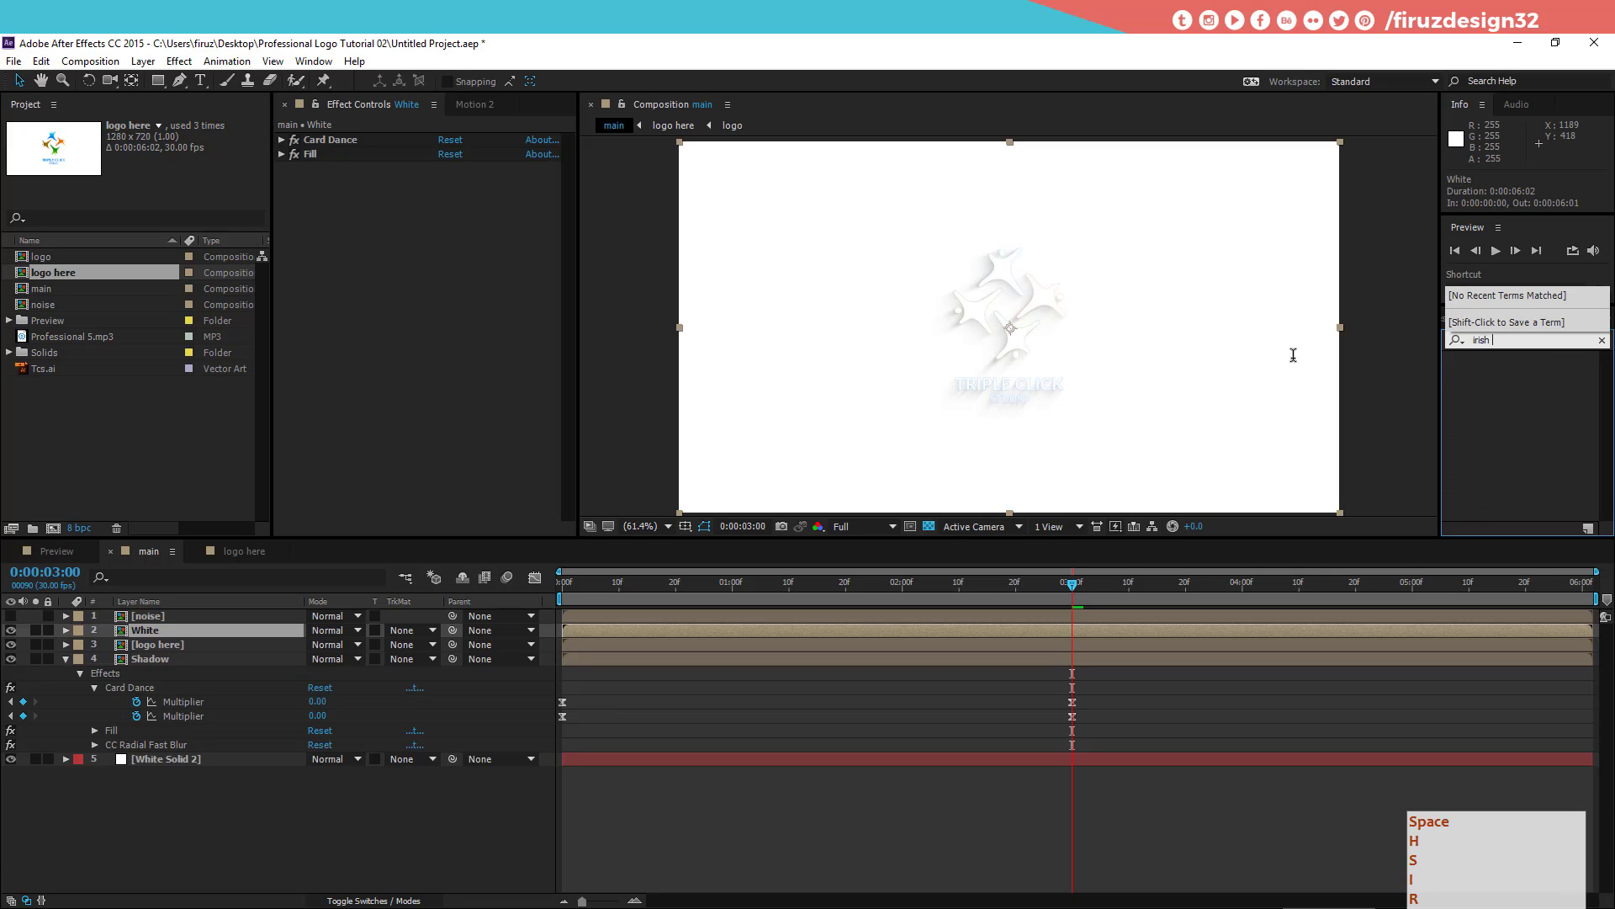
Step: Apply Transition > Iris Wipe from the 'wipe' search to the White layer
key("BackSpace")
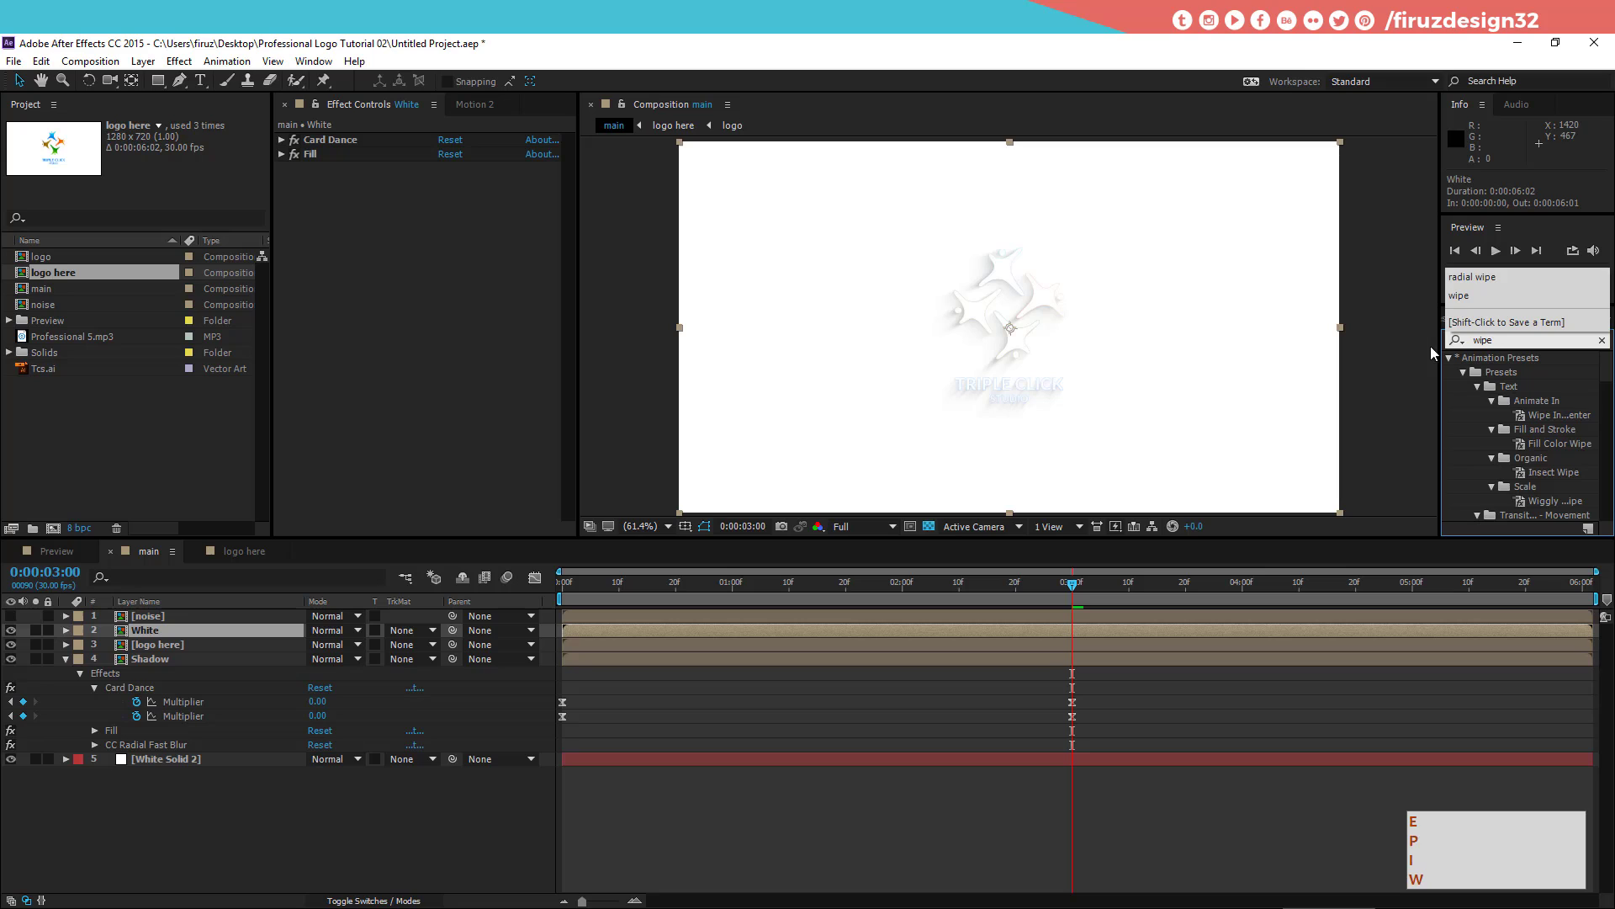
left_click(1456, 363)
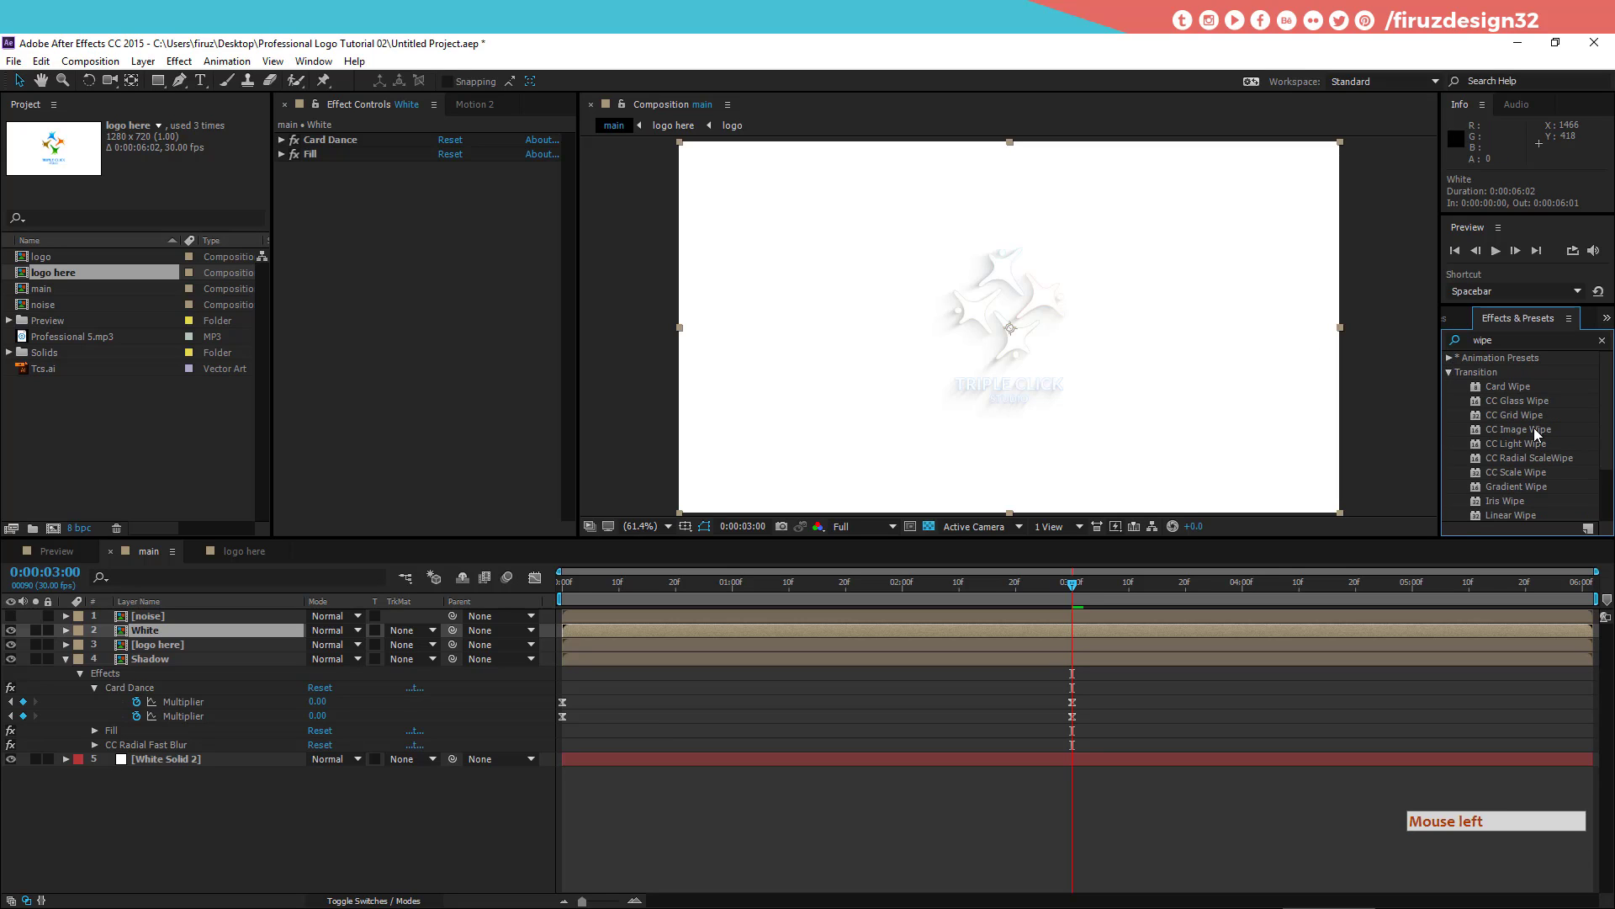
left_click(1526, 504)
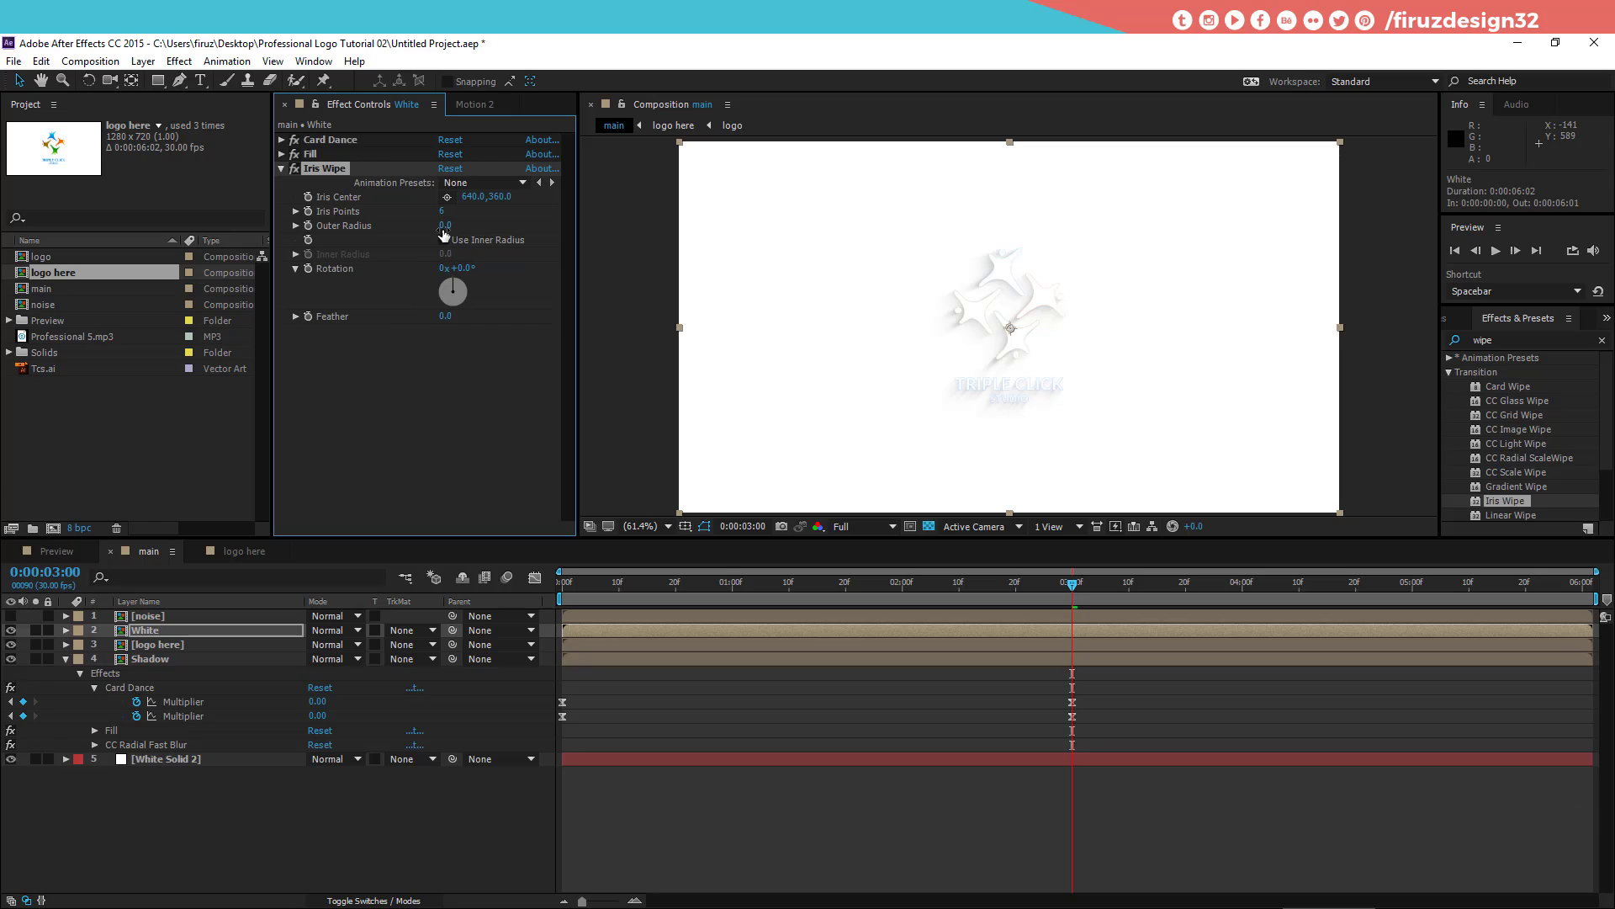
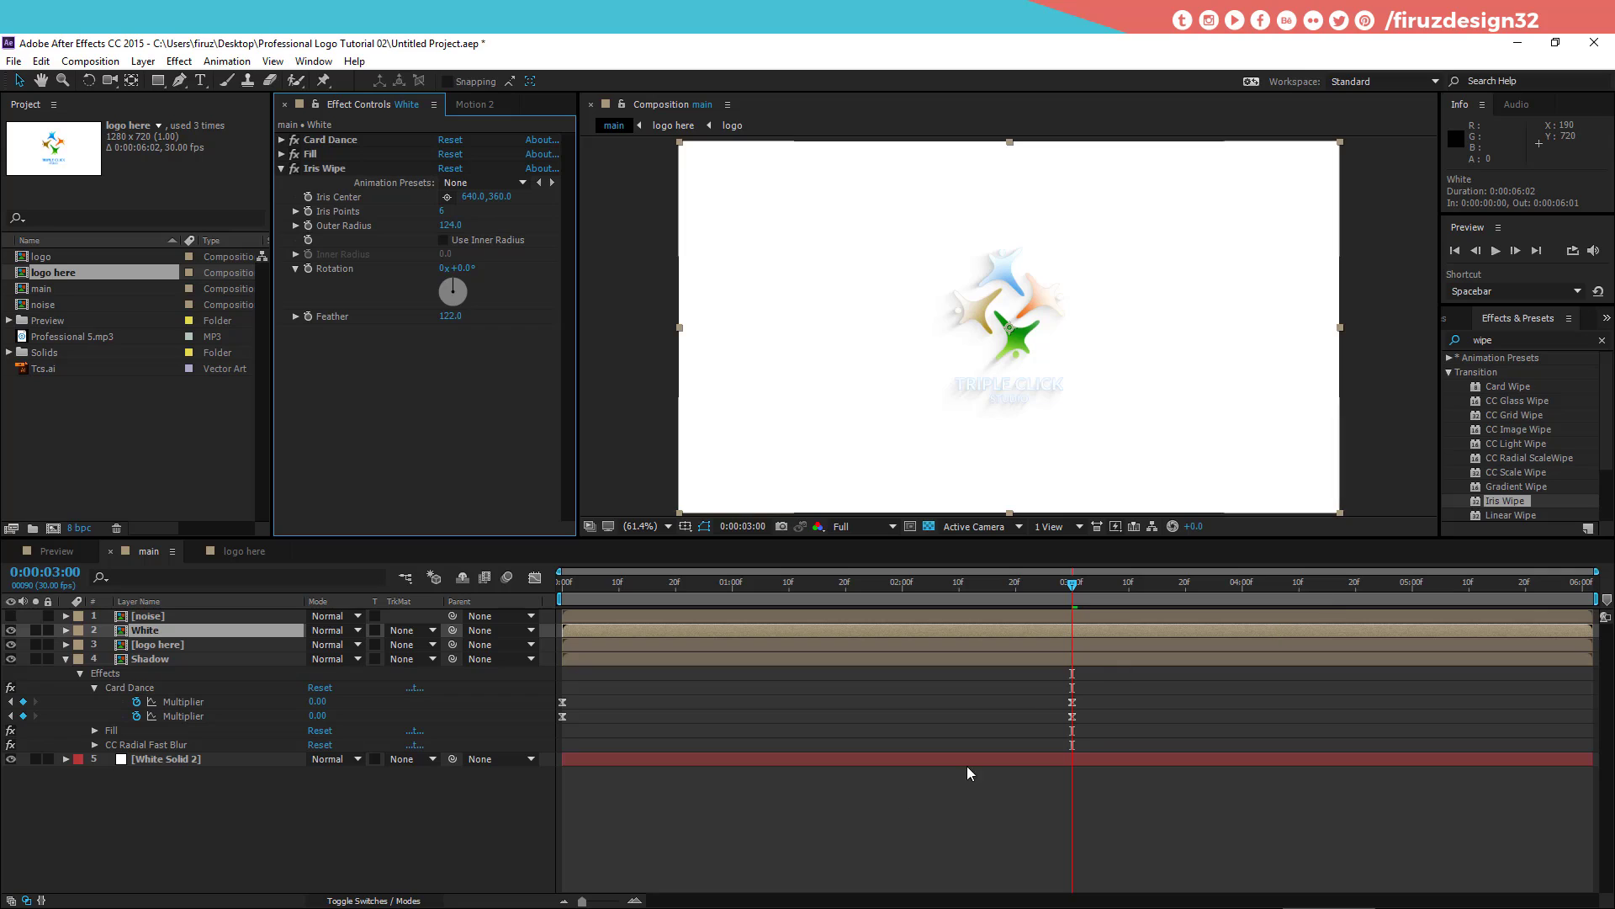
Step: Set an Outer Radius keyframe of 124 on White's Iris Wipe at 3:00
left_click(883, 840)
key("KP_Multiply")
left_click(884, 839)
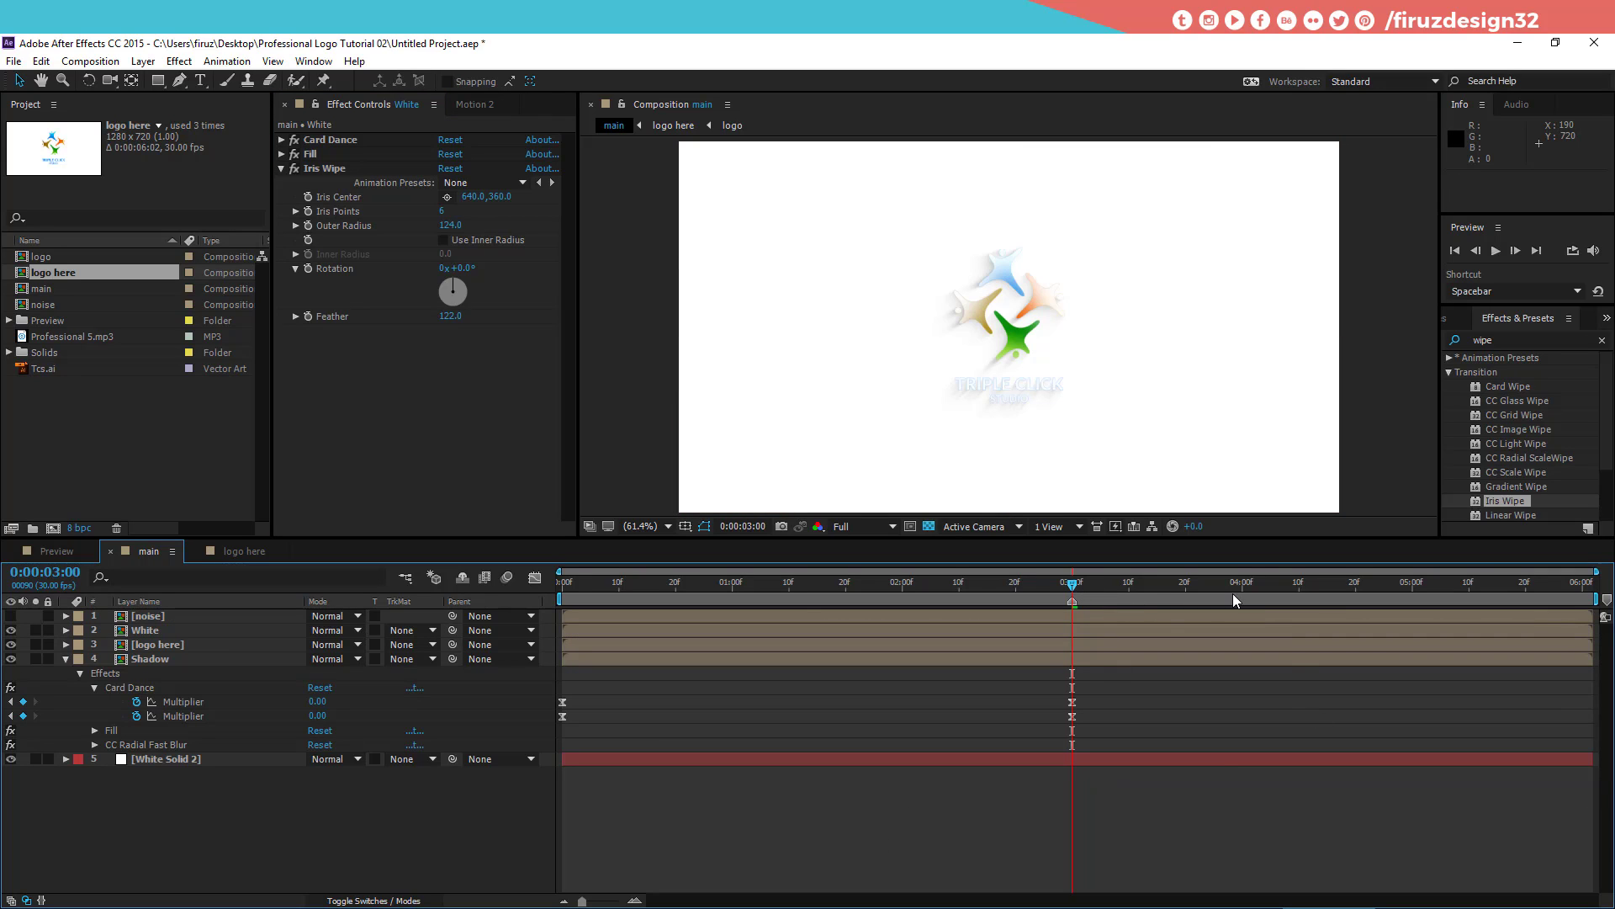
left_click(1076, 594)
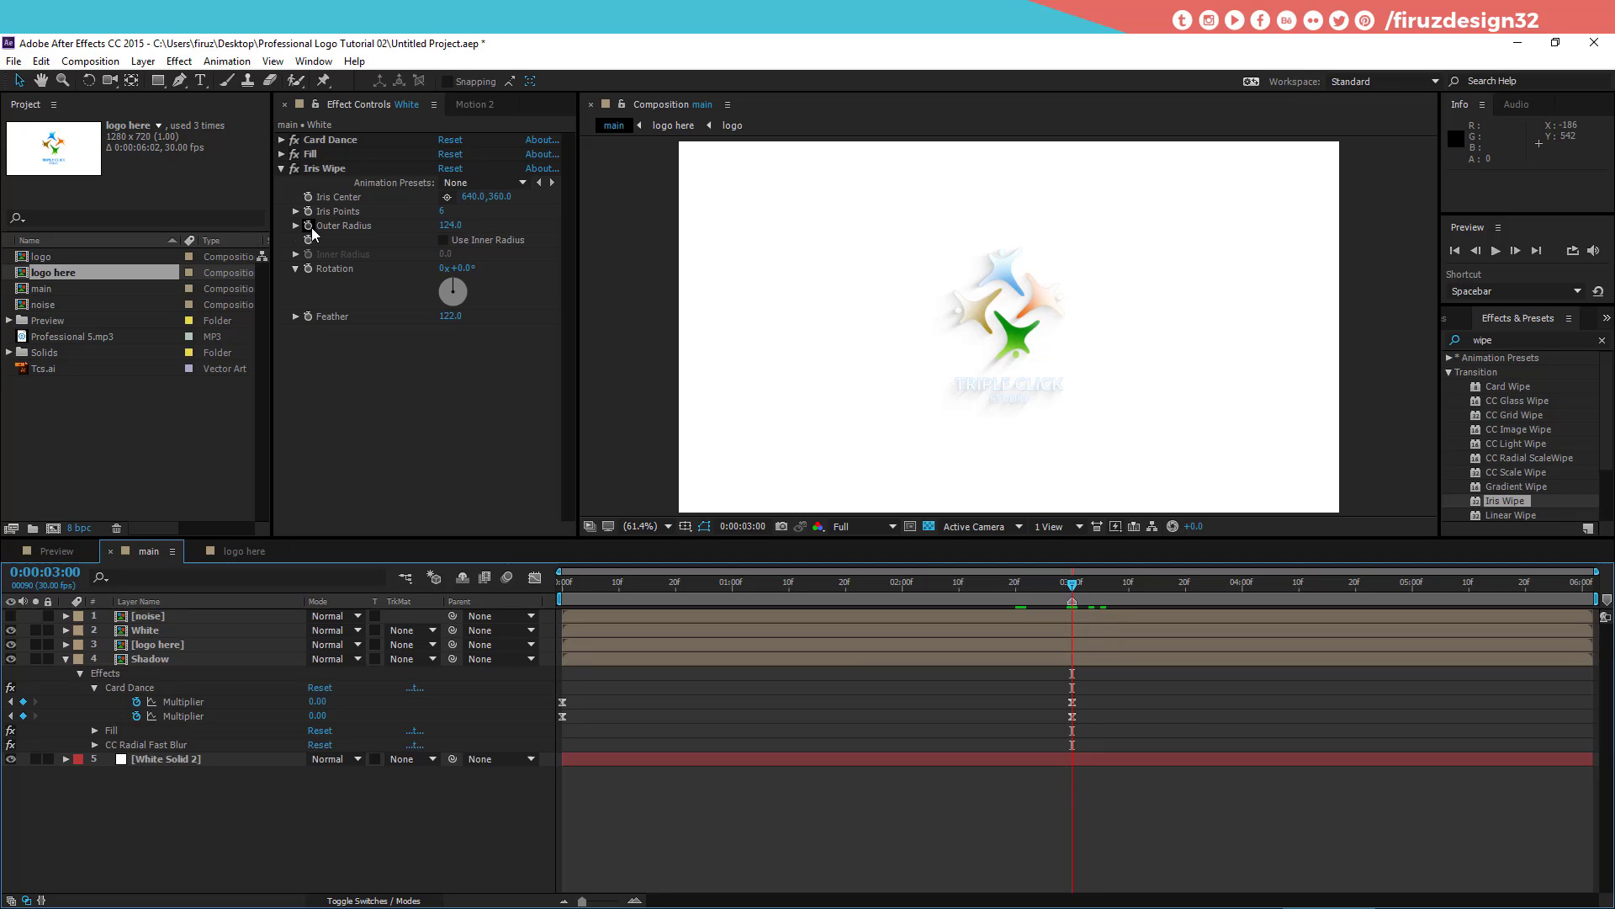
left_click(319, 233)
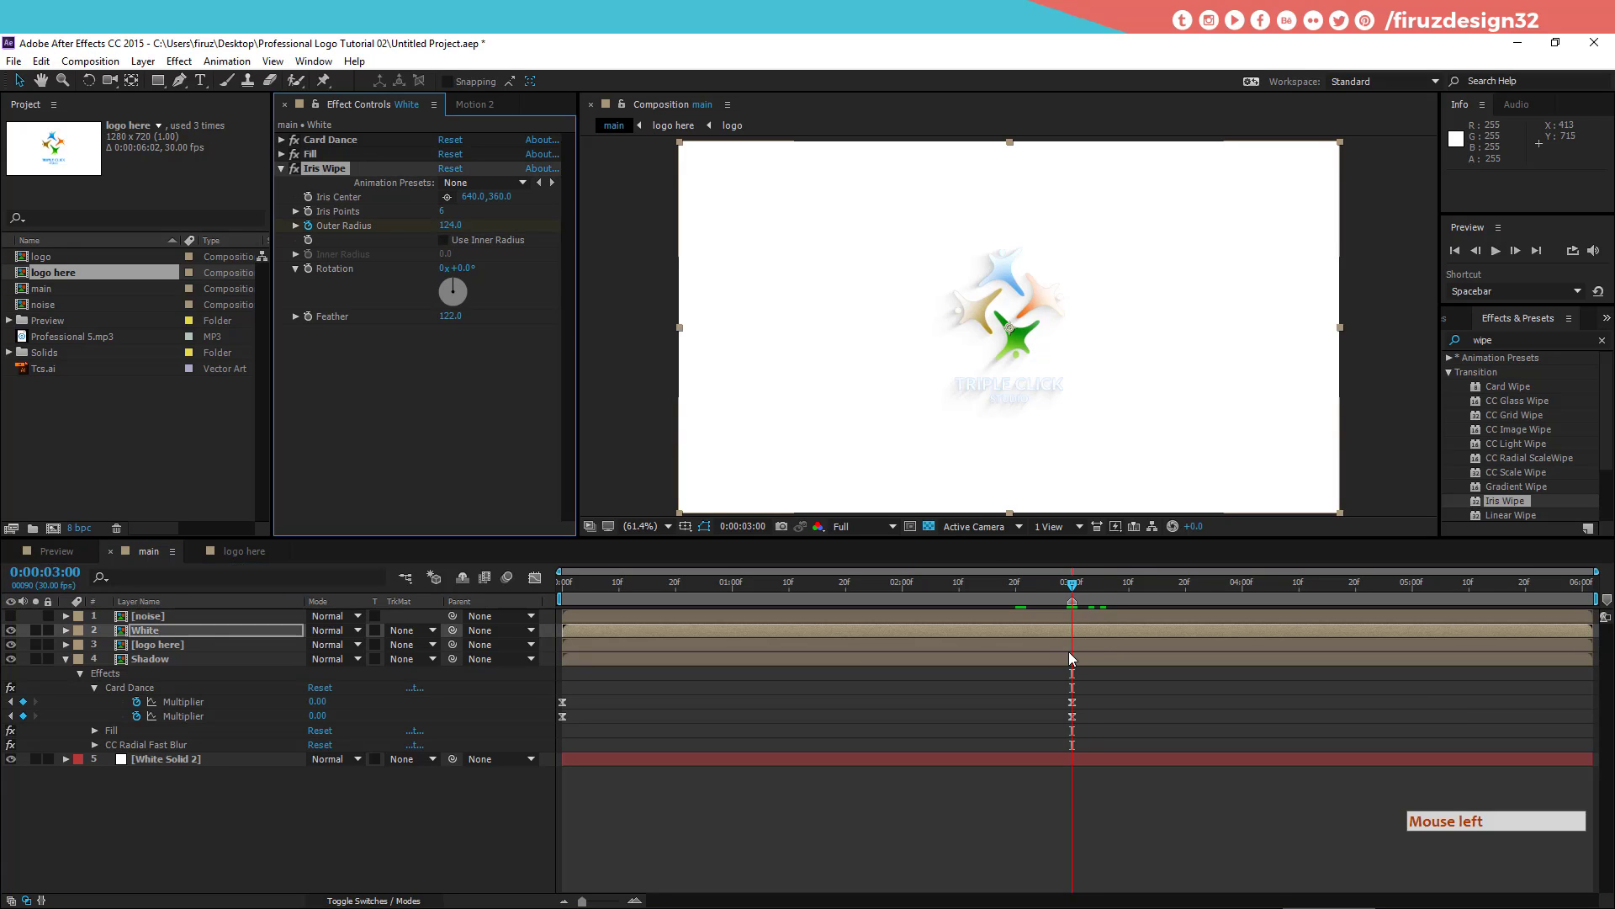
Step: Step back to 2:20, key Outer Radius to 0 there, and preview the iris opening
key("u")
left_click(1077, 657)
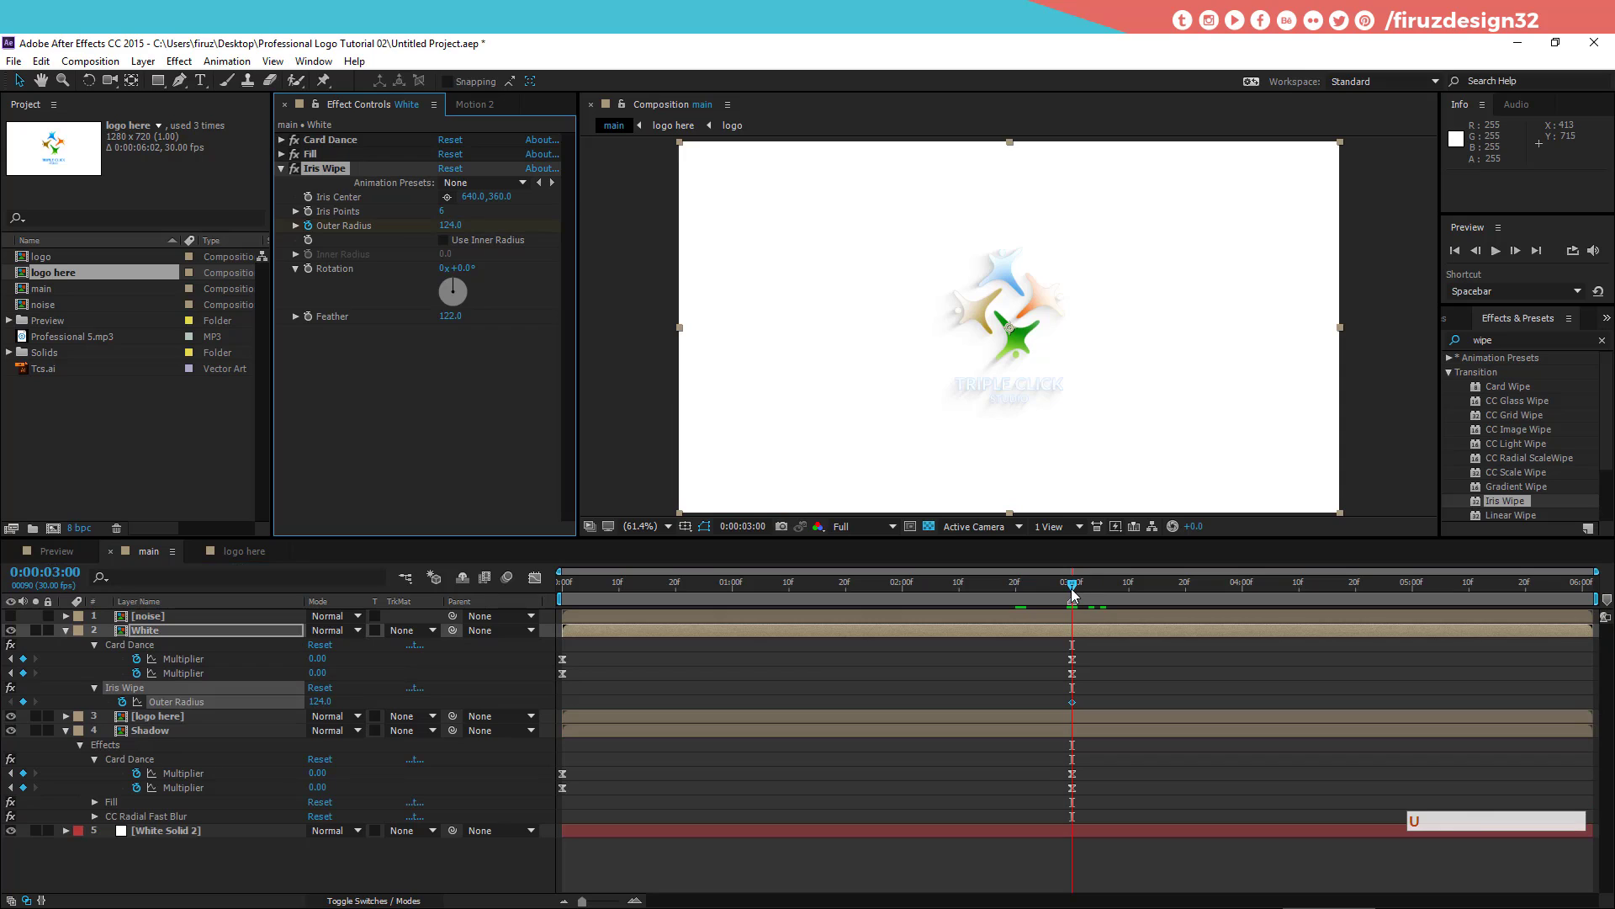
key("u")
left_click(1079, 593)
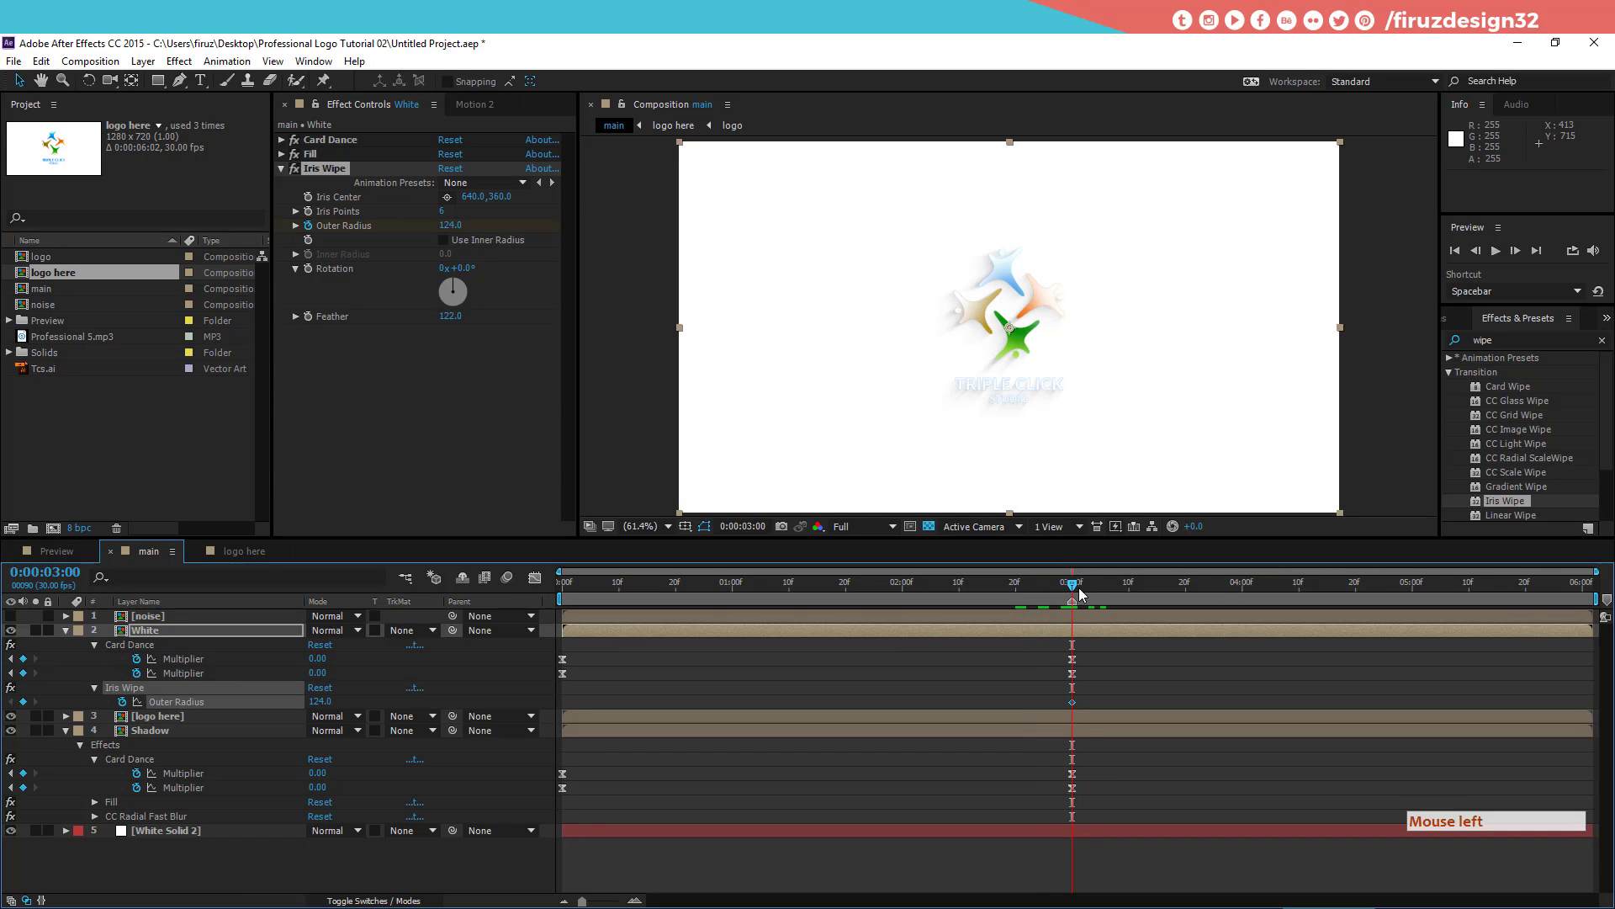
key("shift+Page_Up")
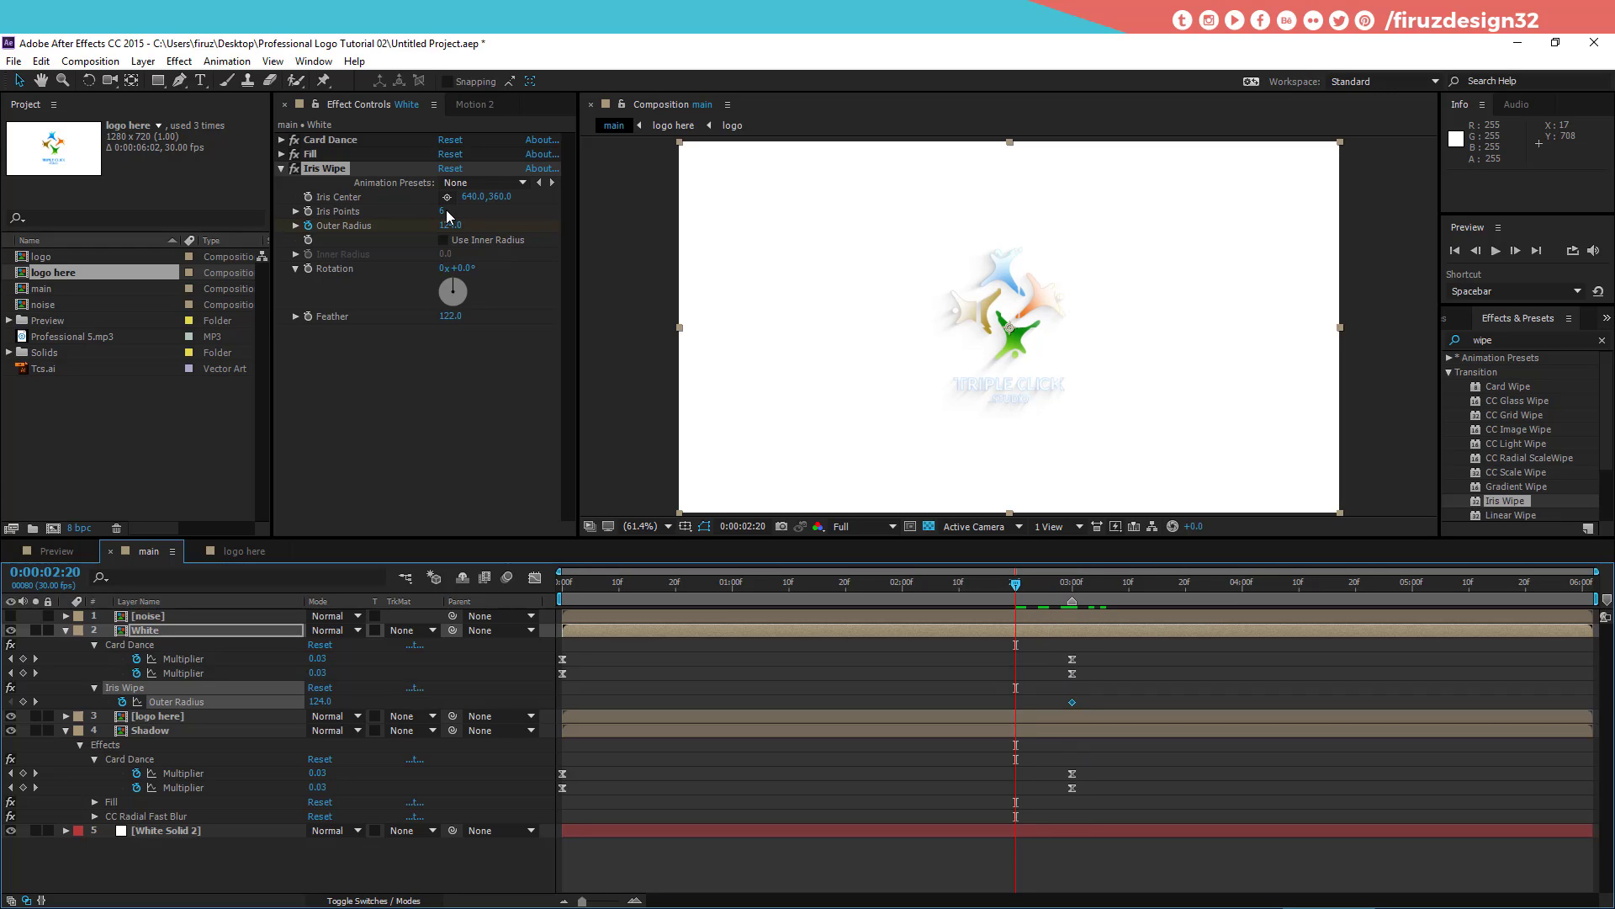
left_click(456, 230)
key("space")
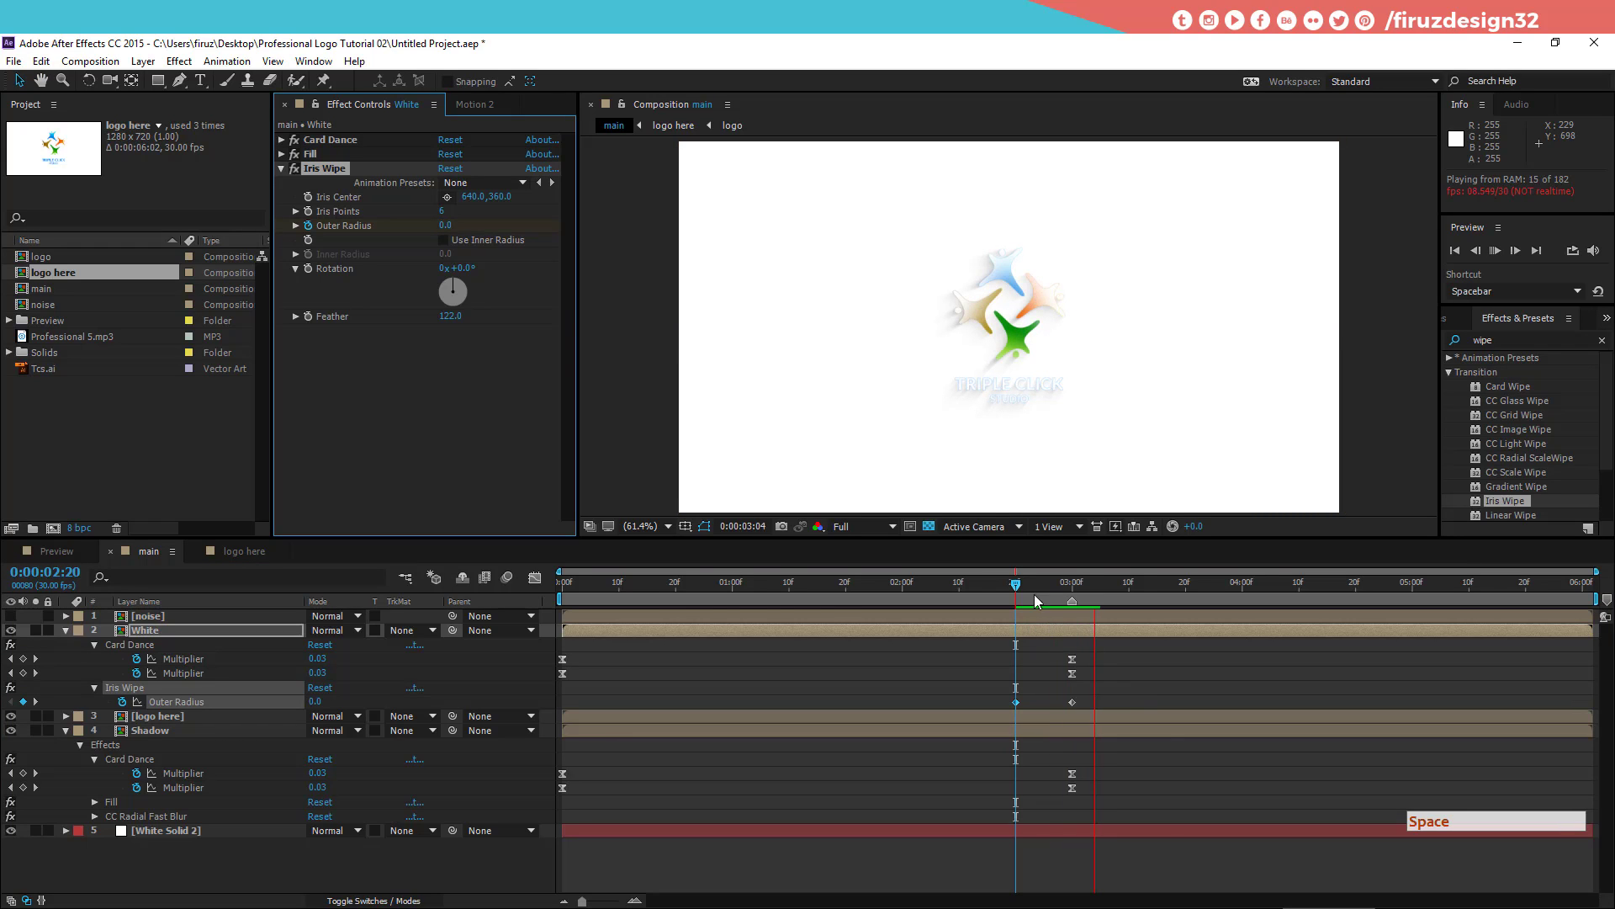
left_click(1039, 587)
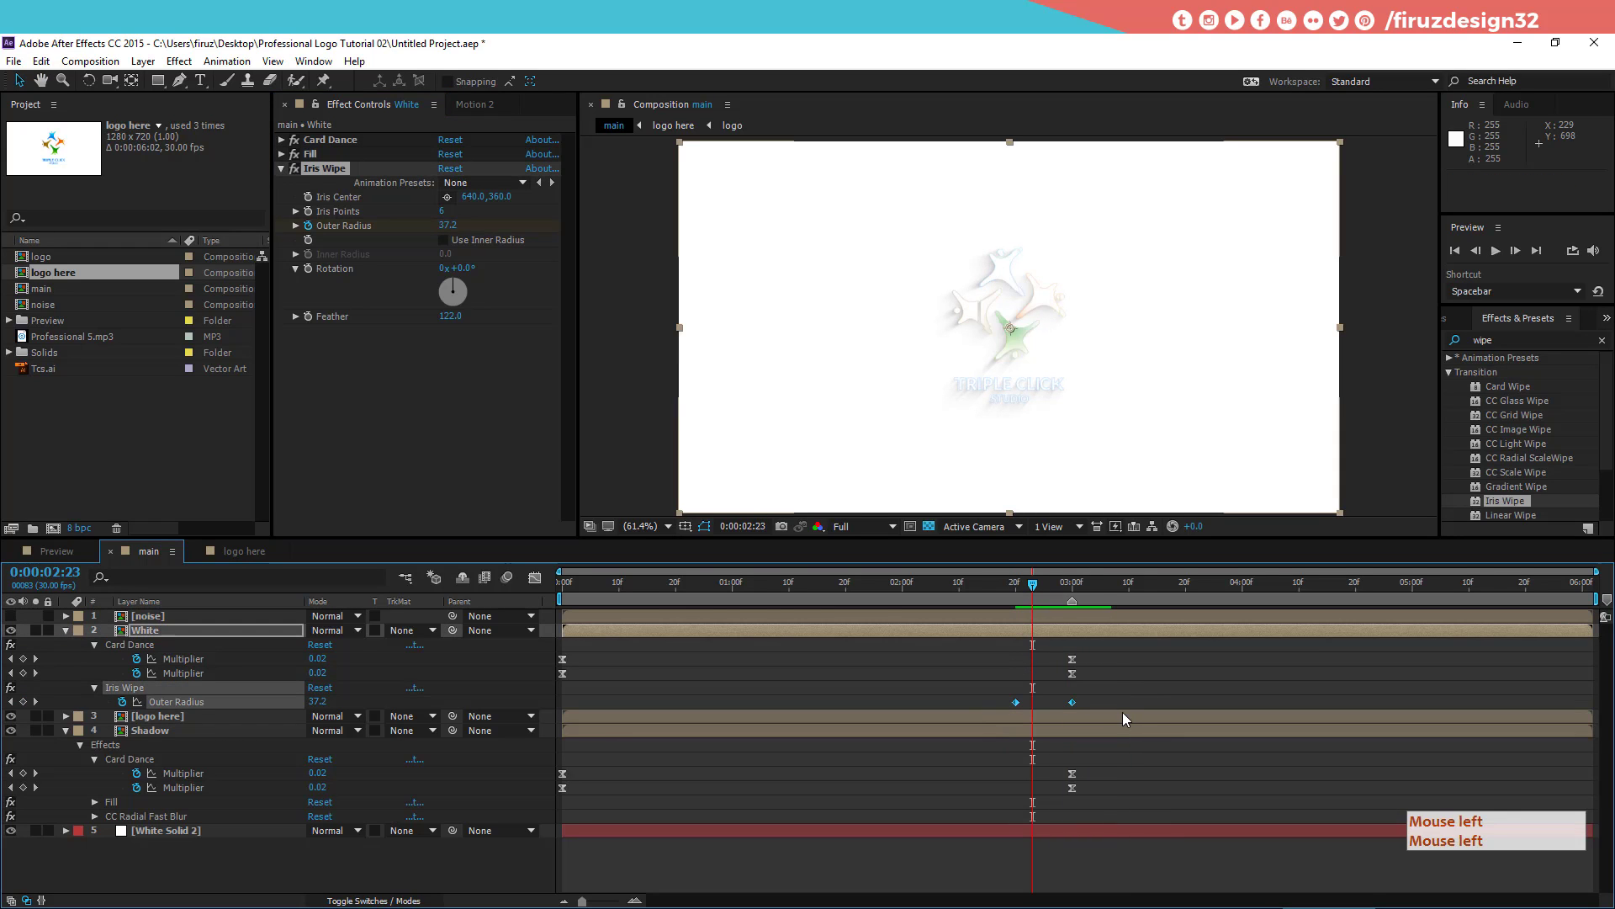
left_click(1126, 717)
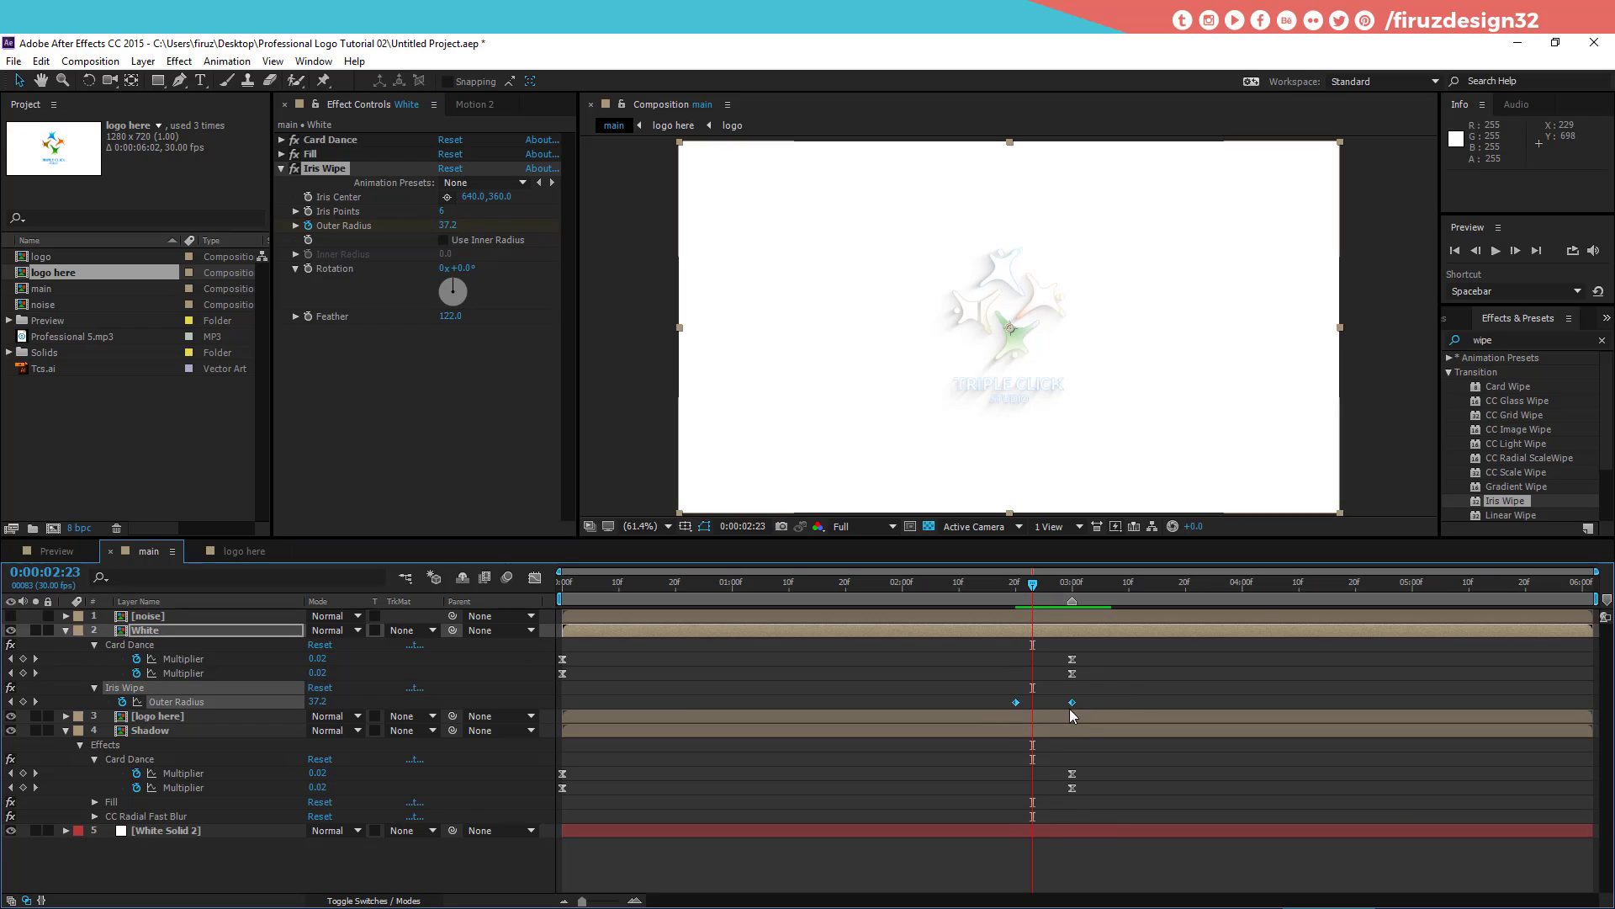
Step: Easy Ease the radius keyframes and show their speed graph in the Graph Editor
right_click(1080, 713)
left_click(1133, 701)
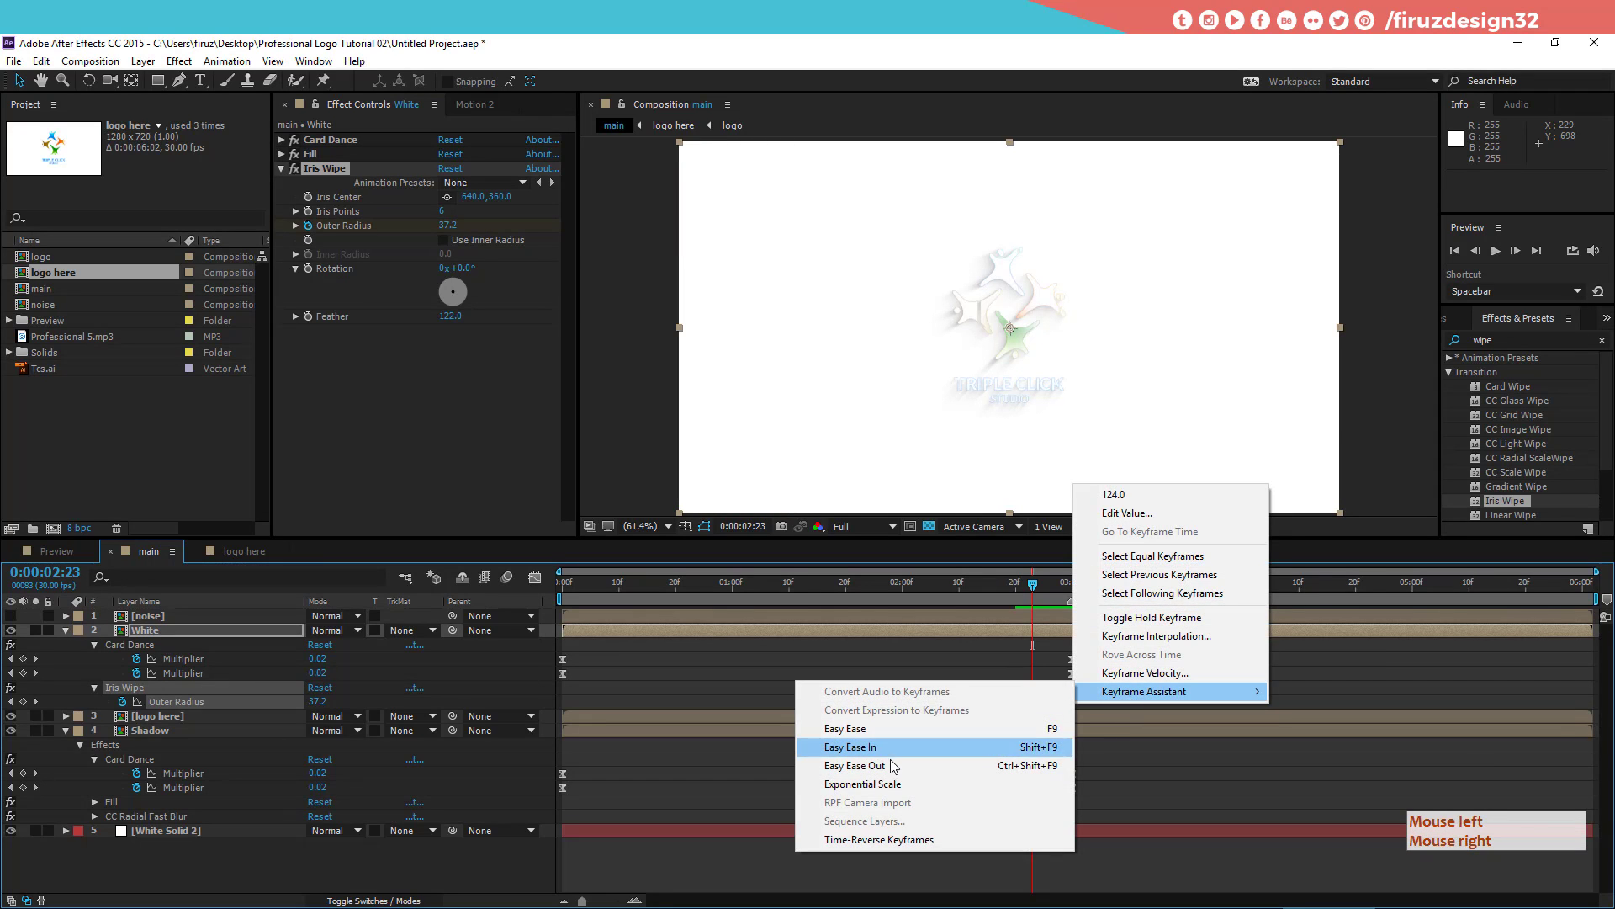
left_click(893, 740)
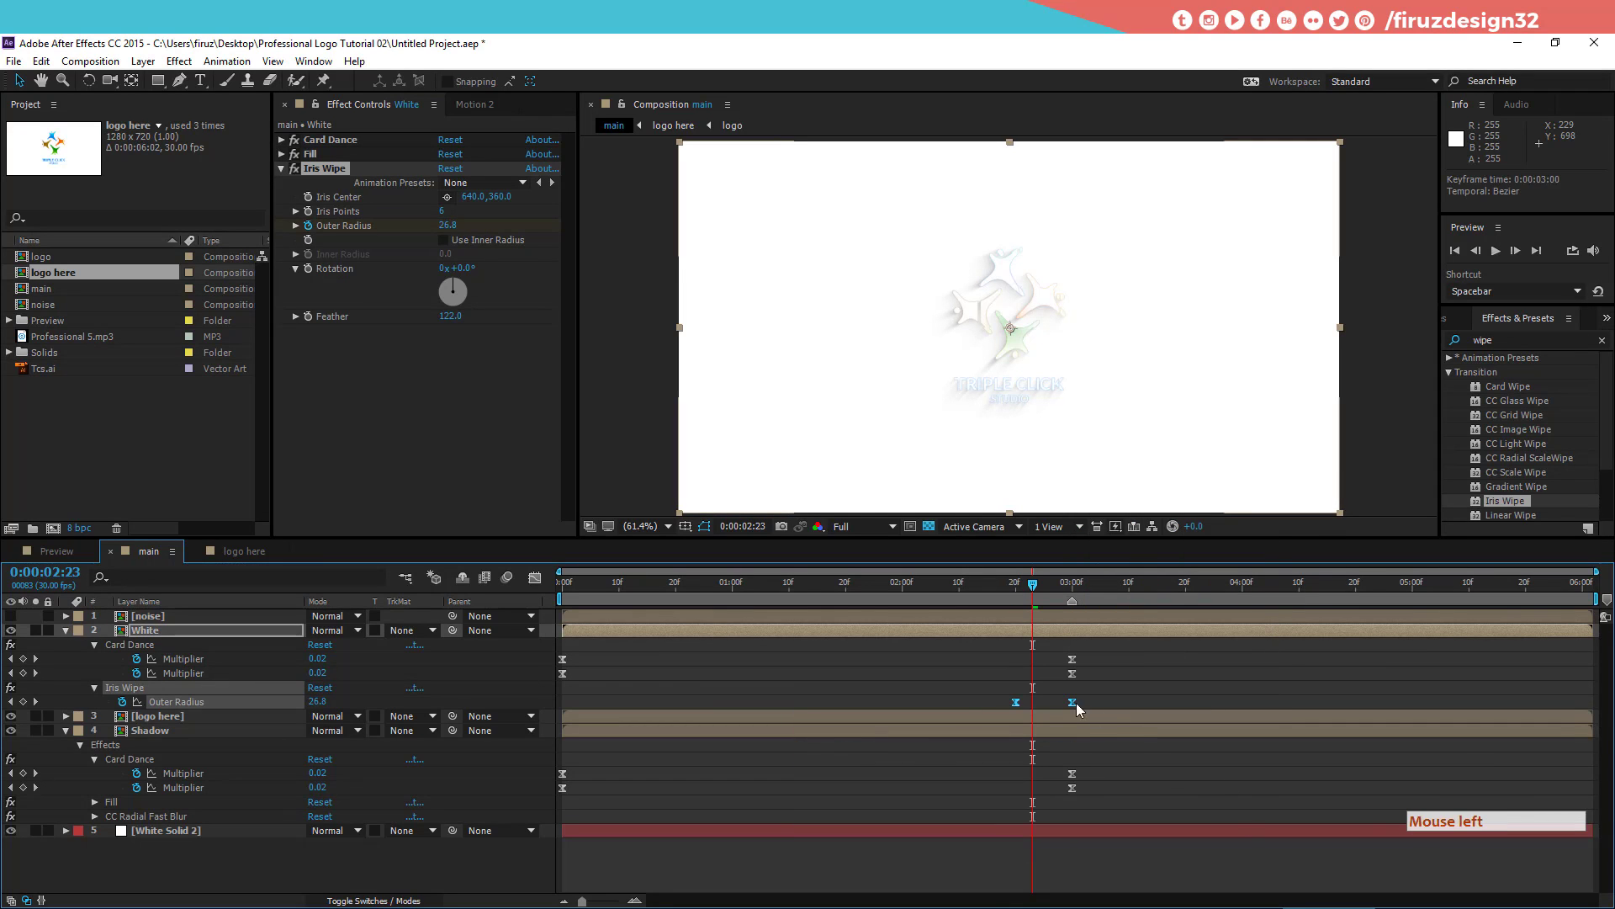
left_click(1023, 591)
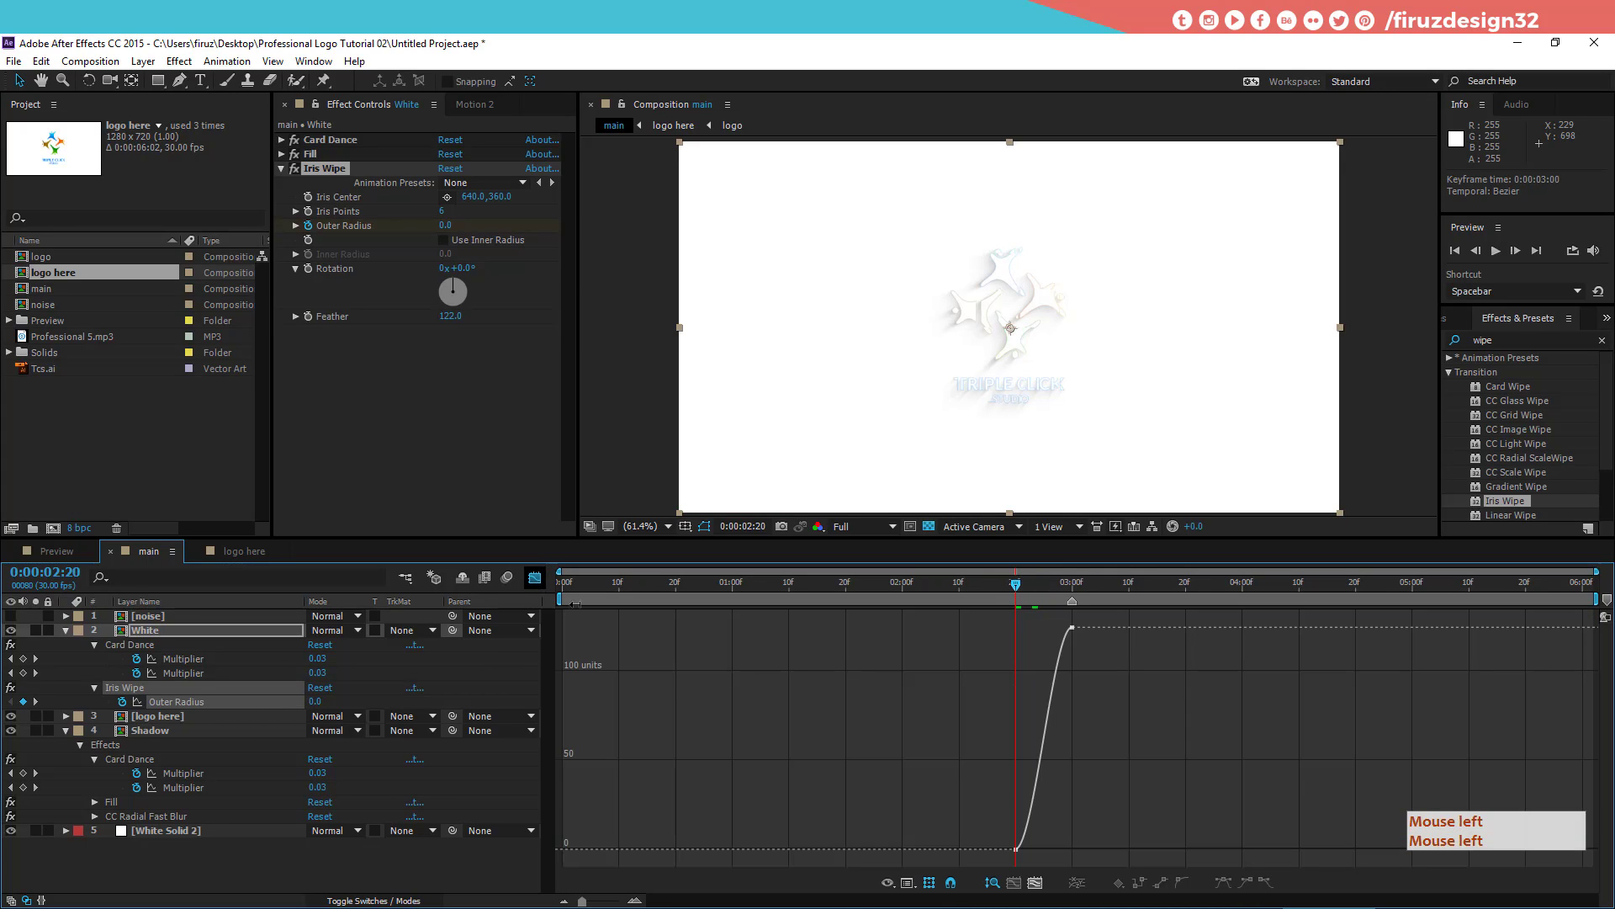
left_click(1059, 797)
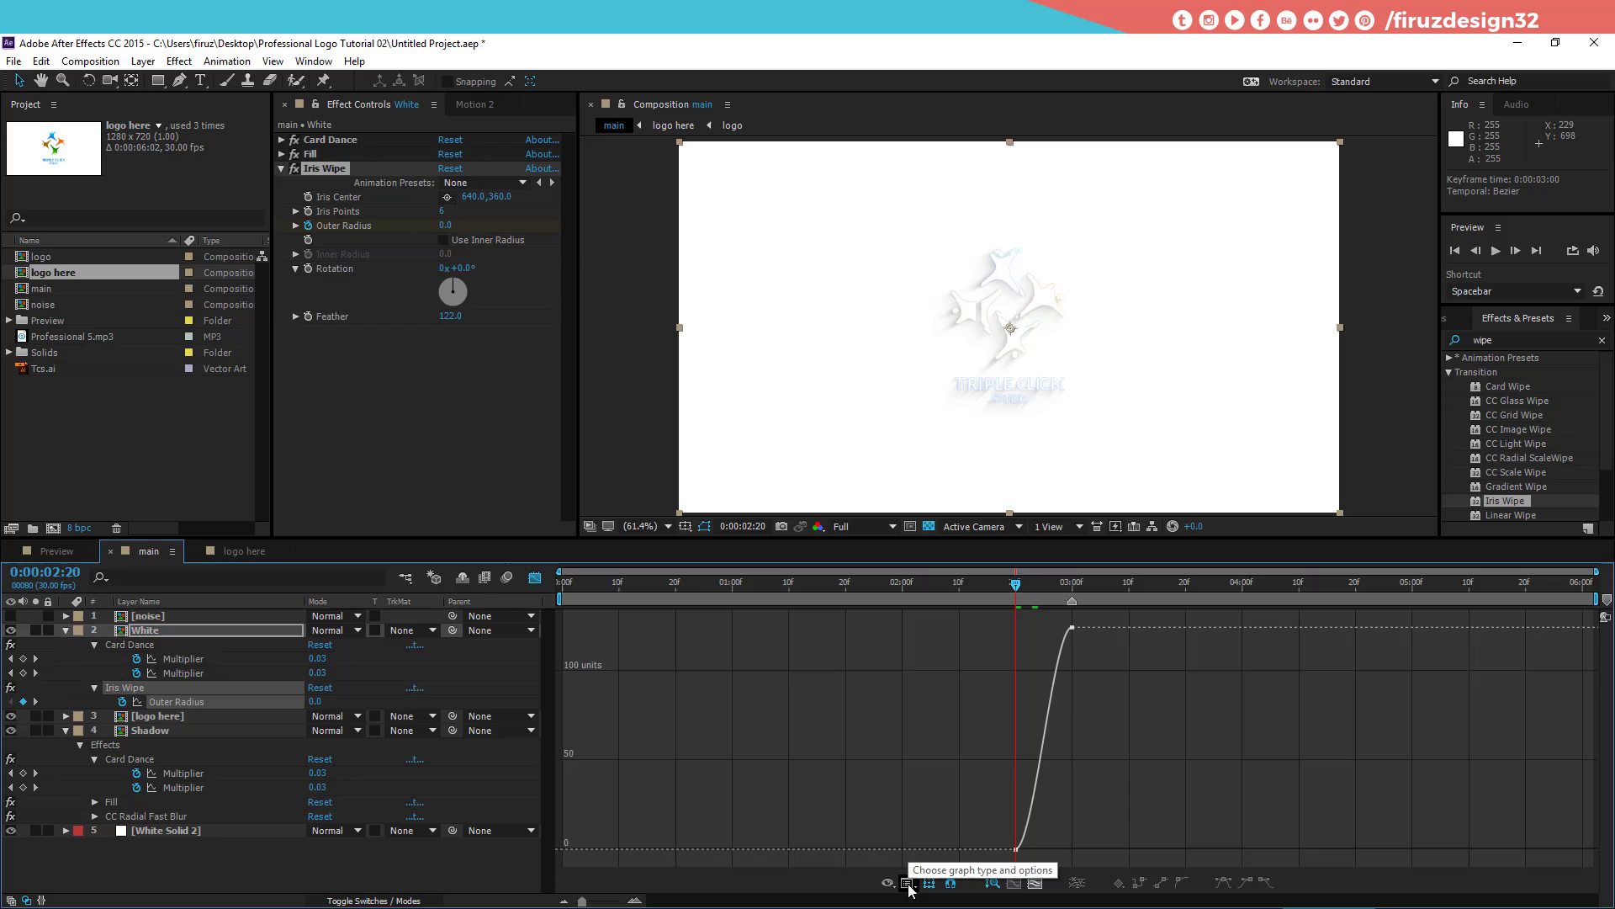
left_click(912, 886)
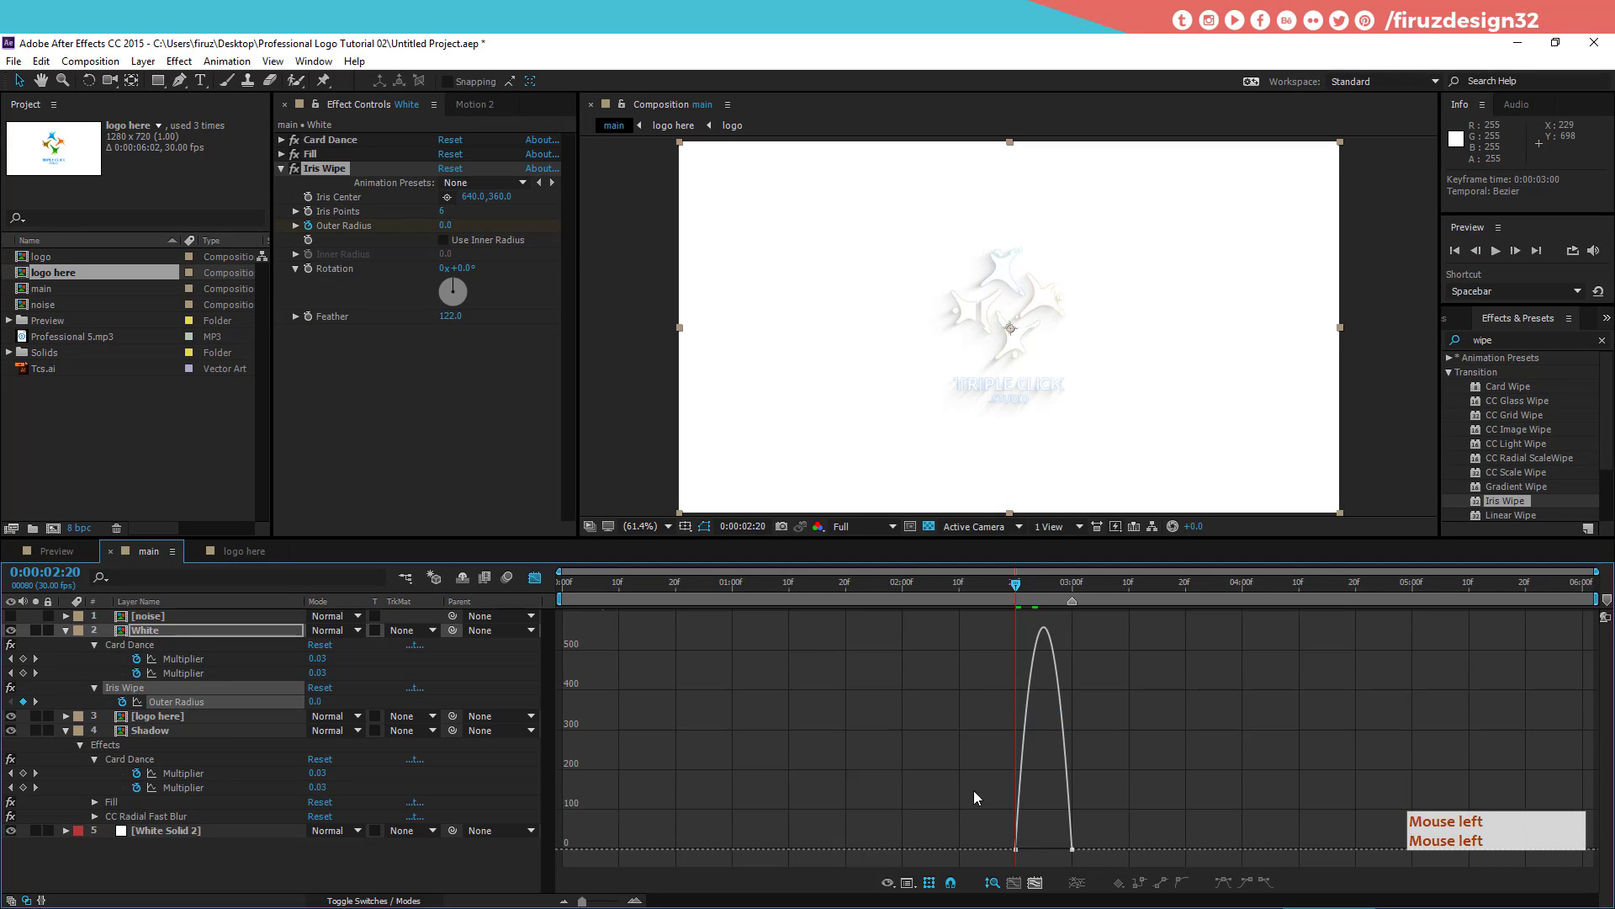
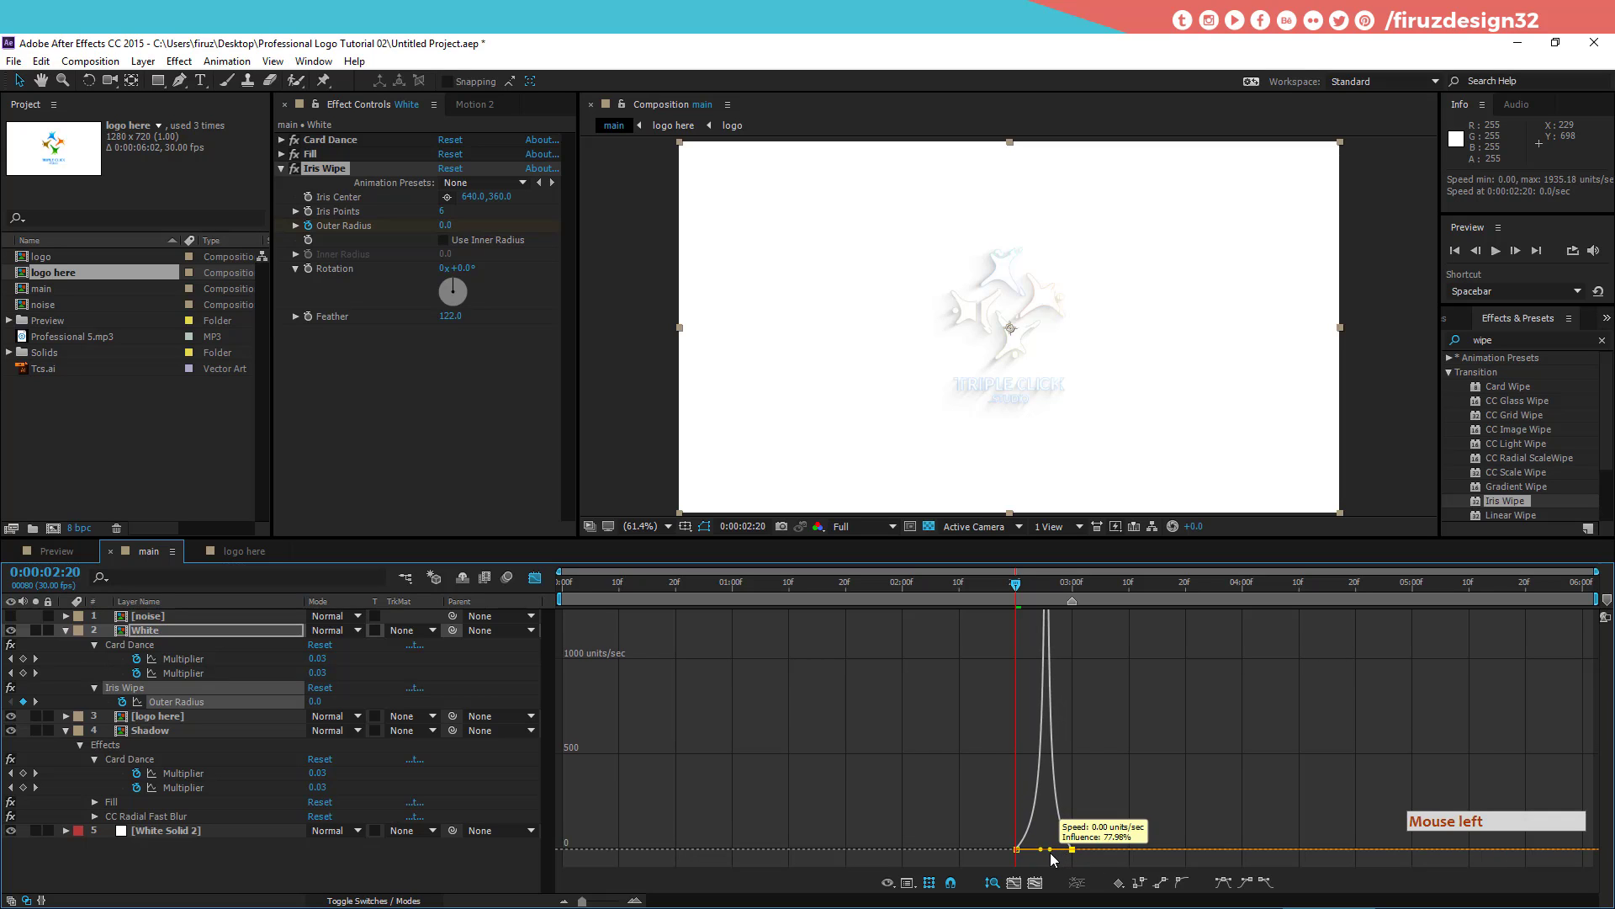
Step: Sharpen the speed curve, raise the 3:00 radius to 343, preview, and return to layer bars
key("space")
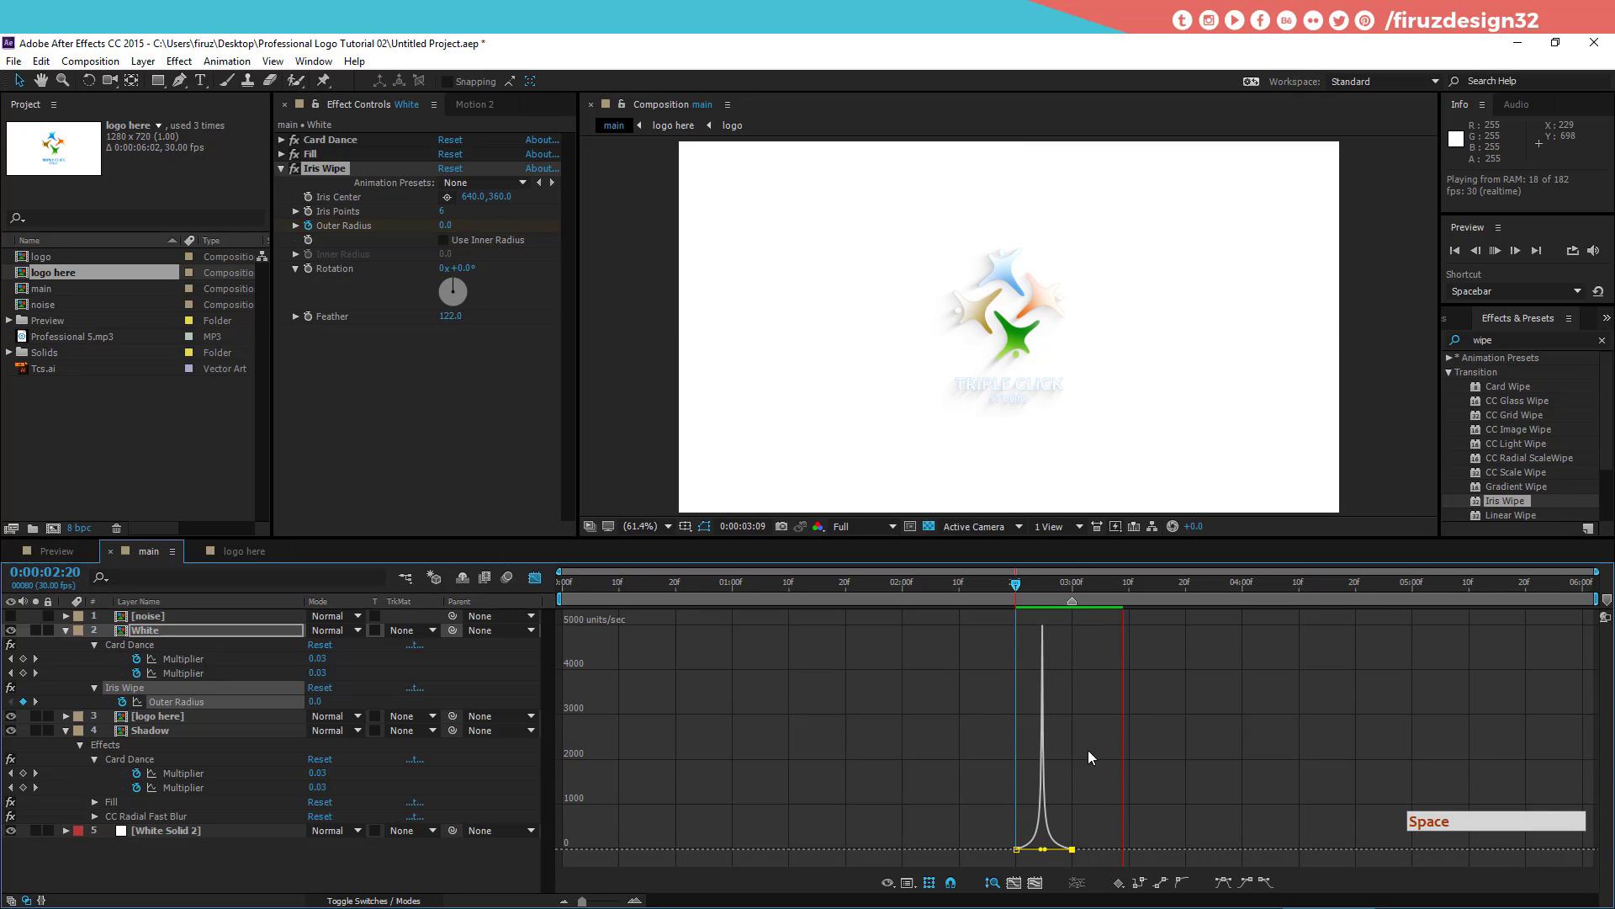
left_click(1032, 590)
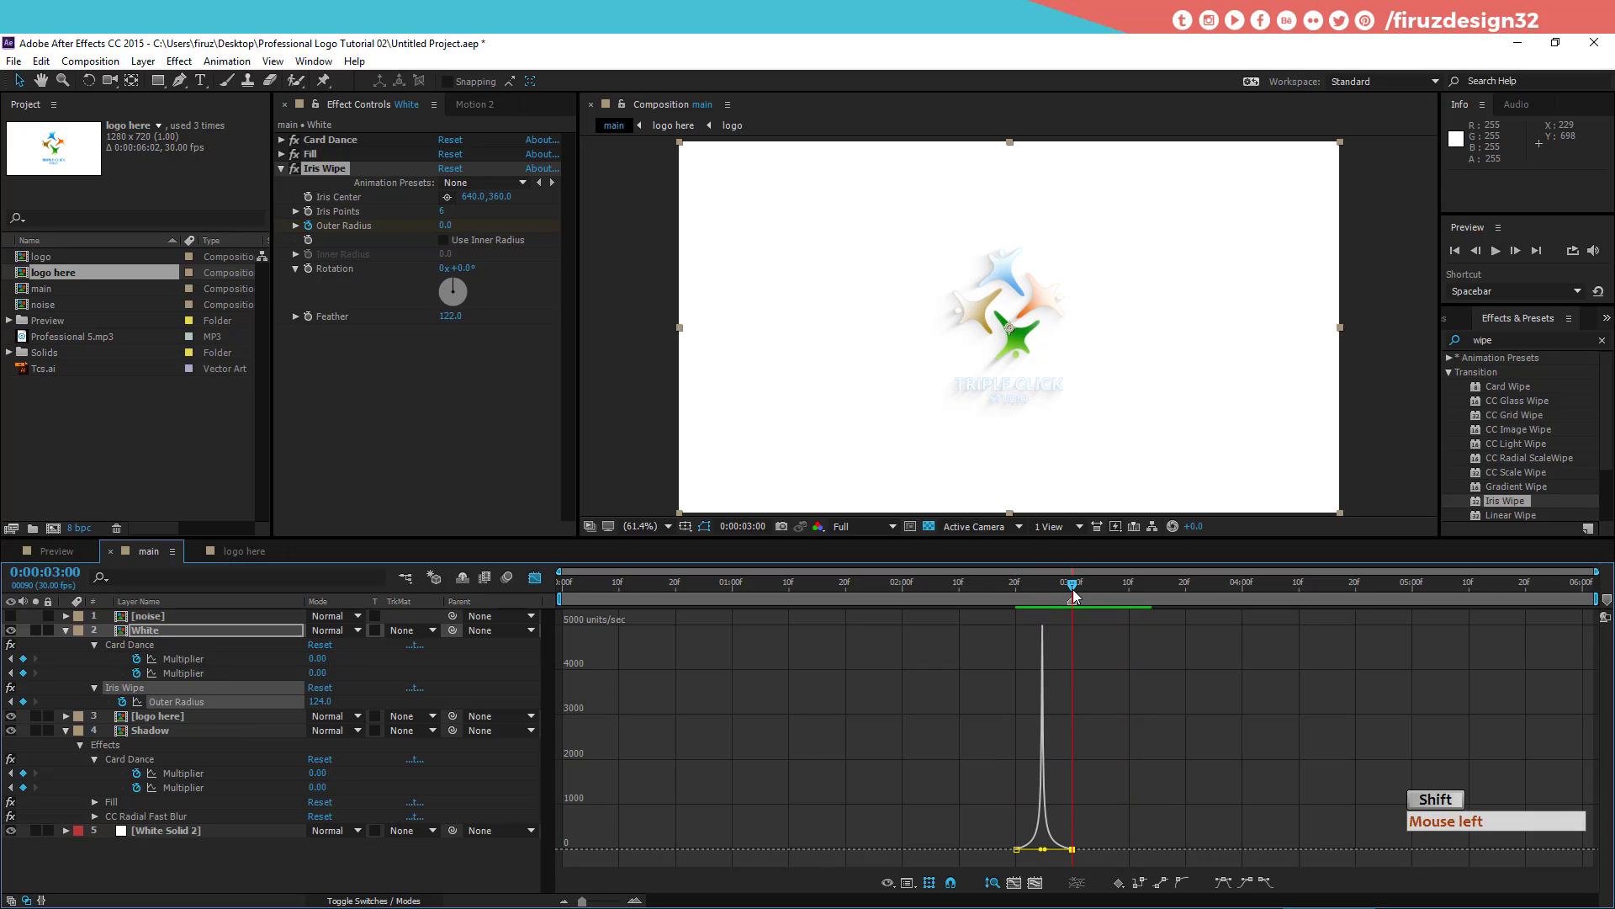
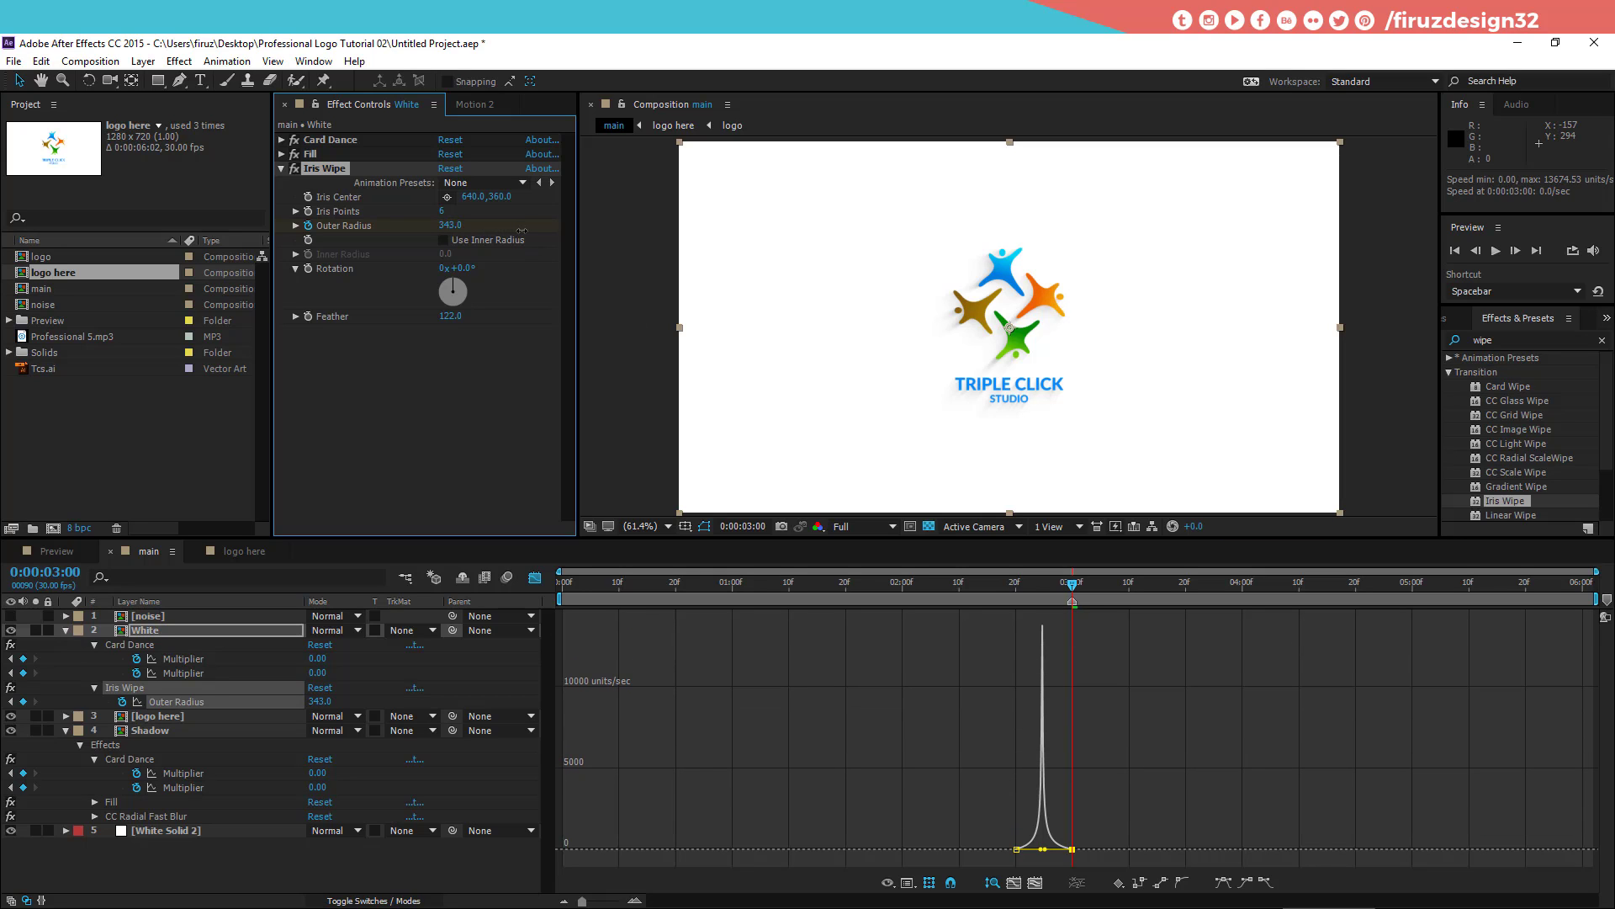
left_click(1036, 597)
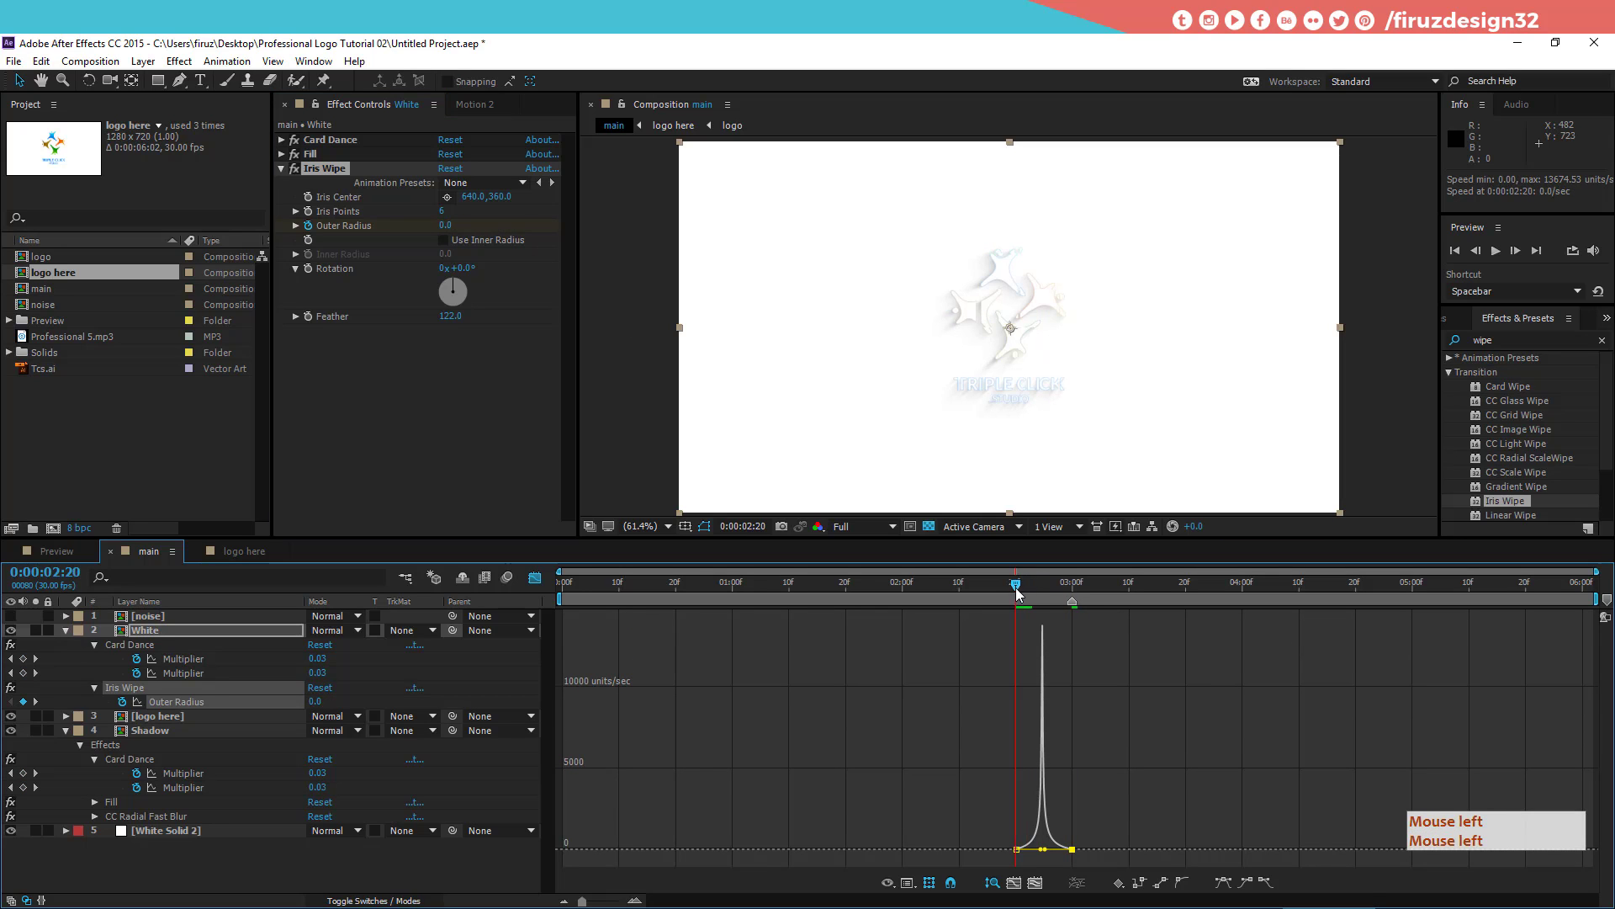
key("space")
left_click(1191, 655)
double_click(1003, 583)
key("space")
left_click(1020, 614)
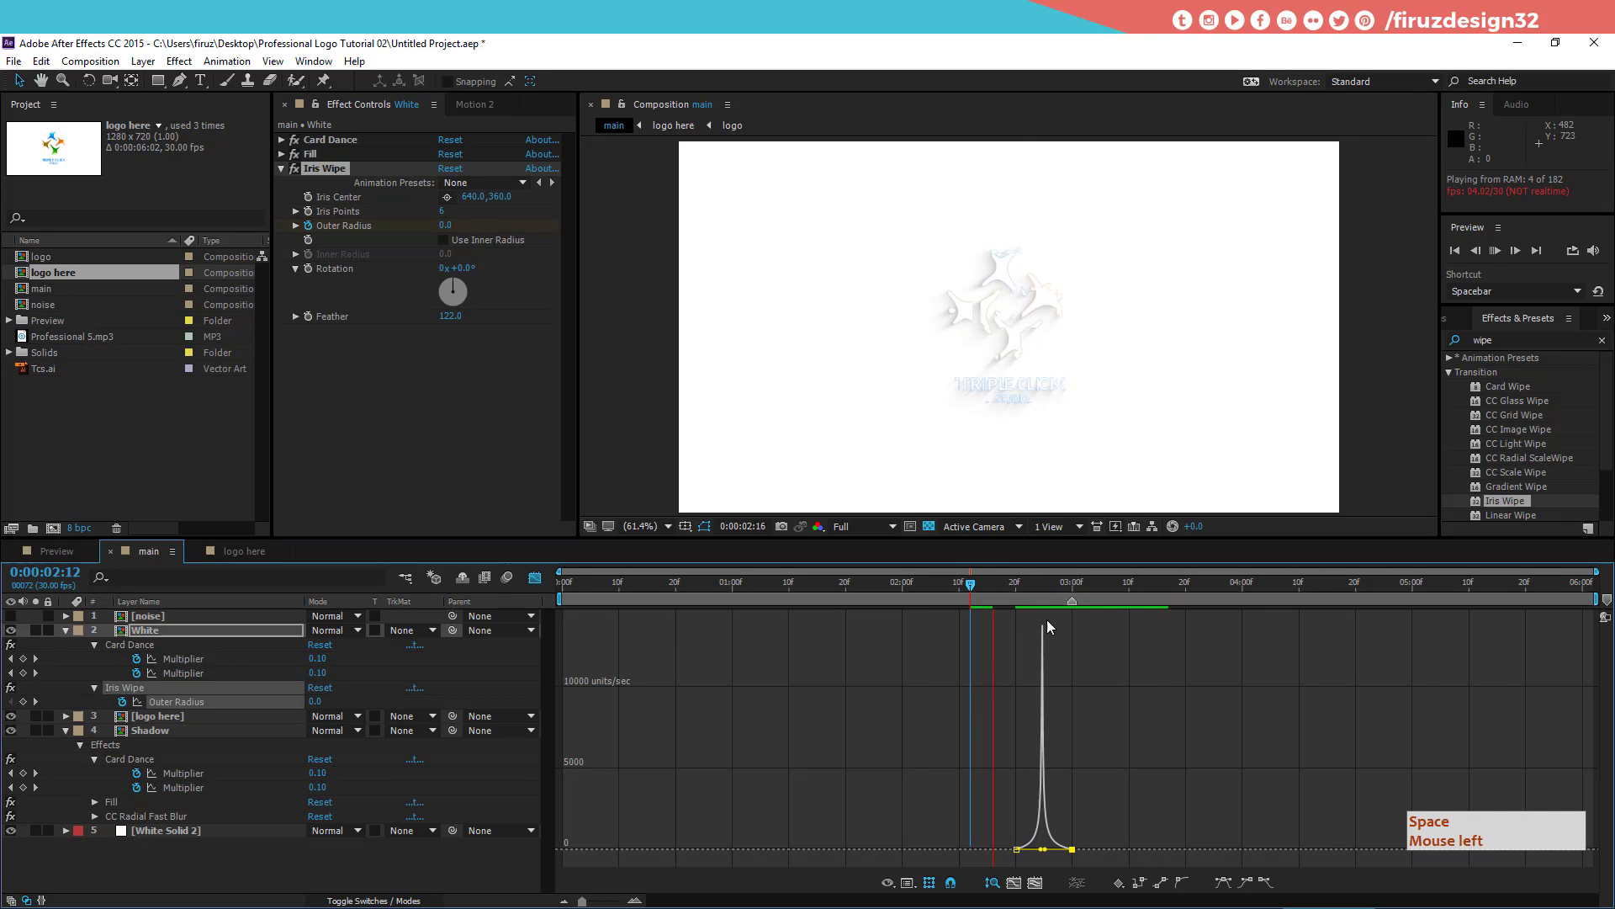
left_click(961, 590)
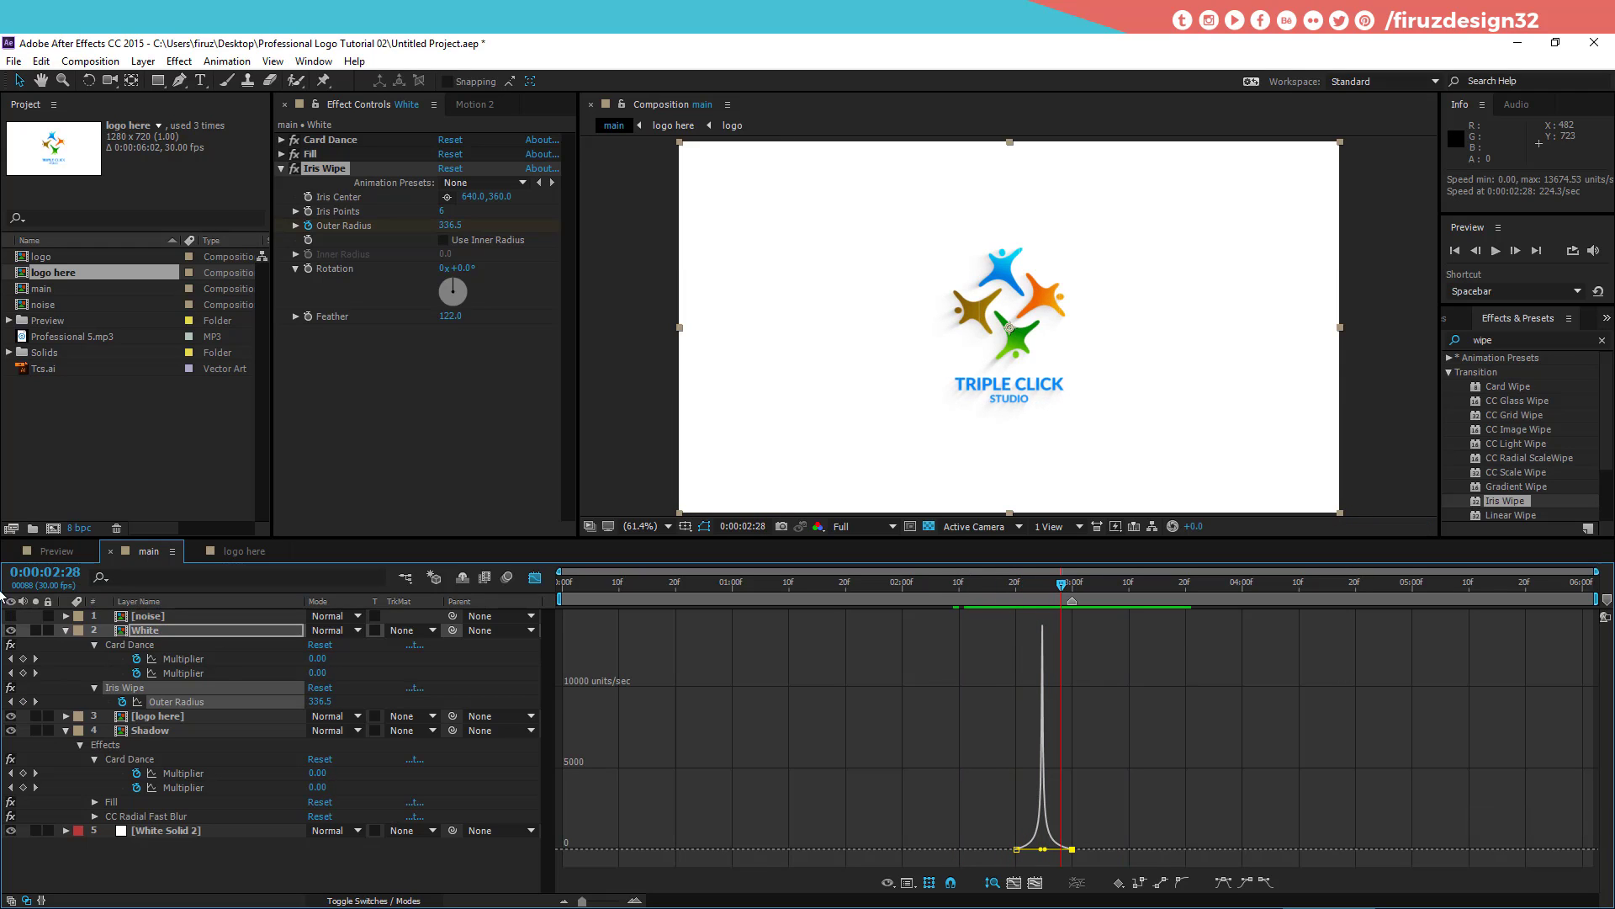
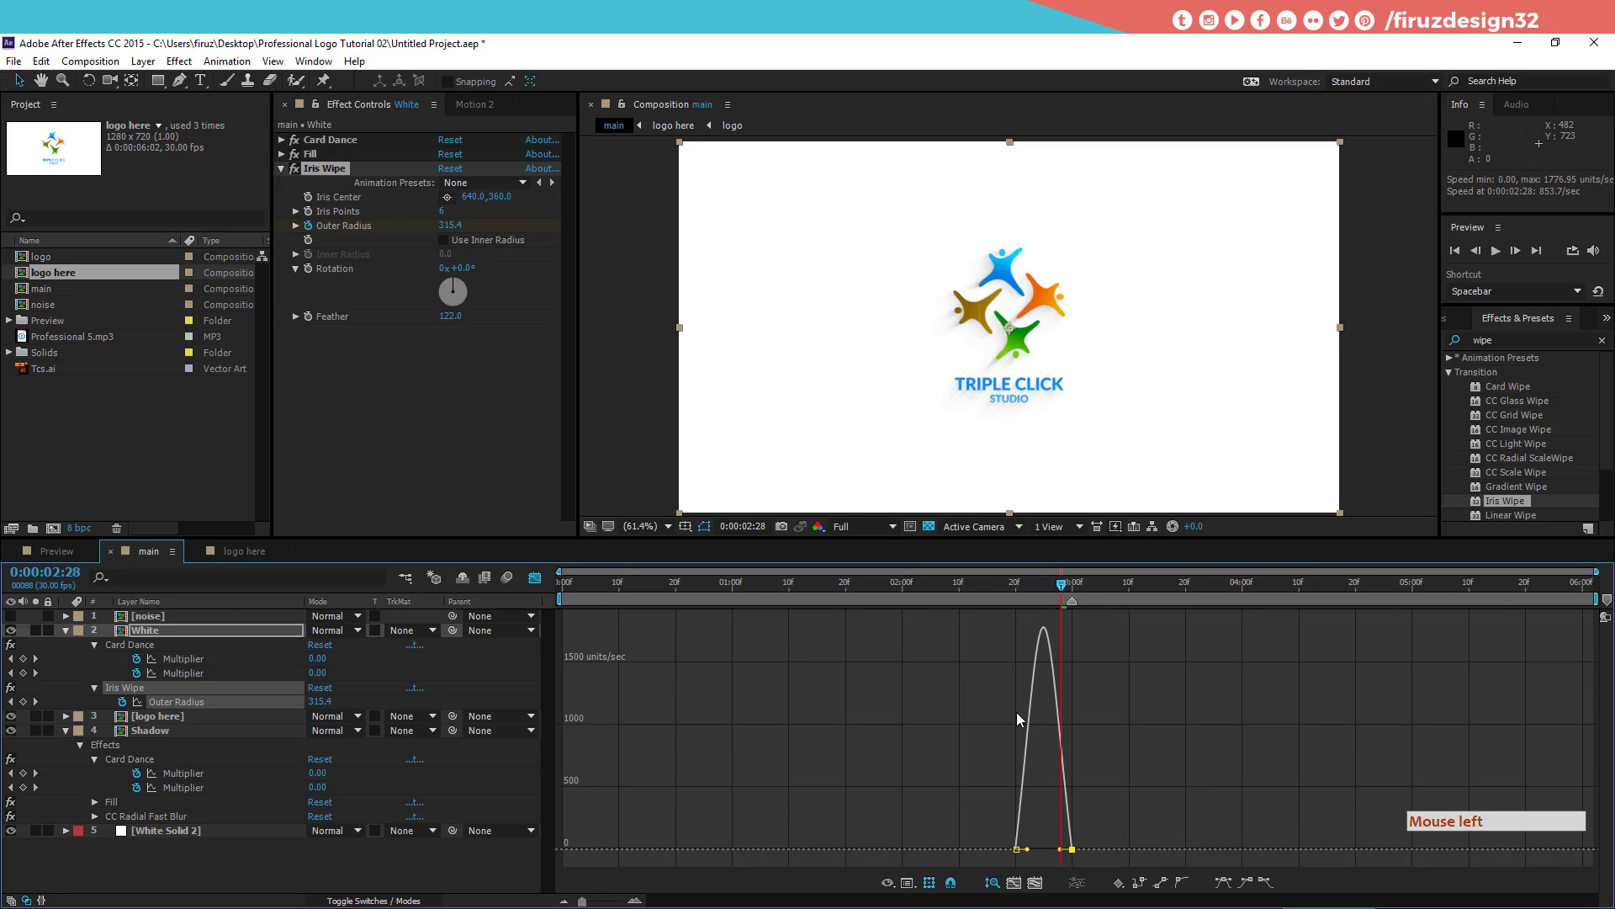
left_click(545, 584)
Step: Collapse the White layer's property list in the timeline
double_click(76, 636)
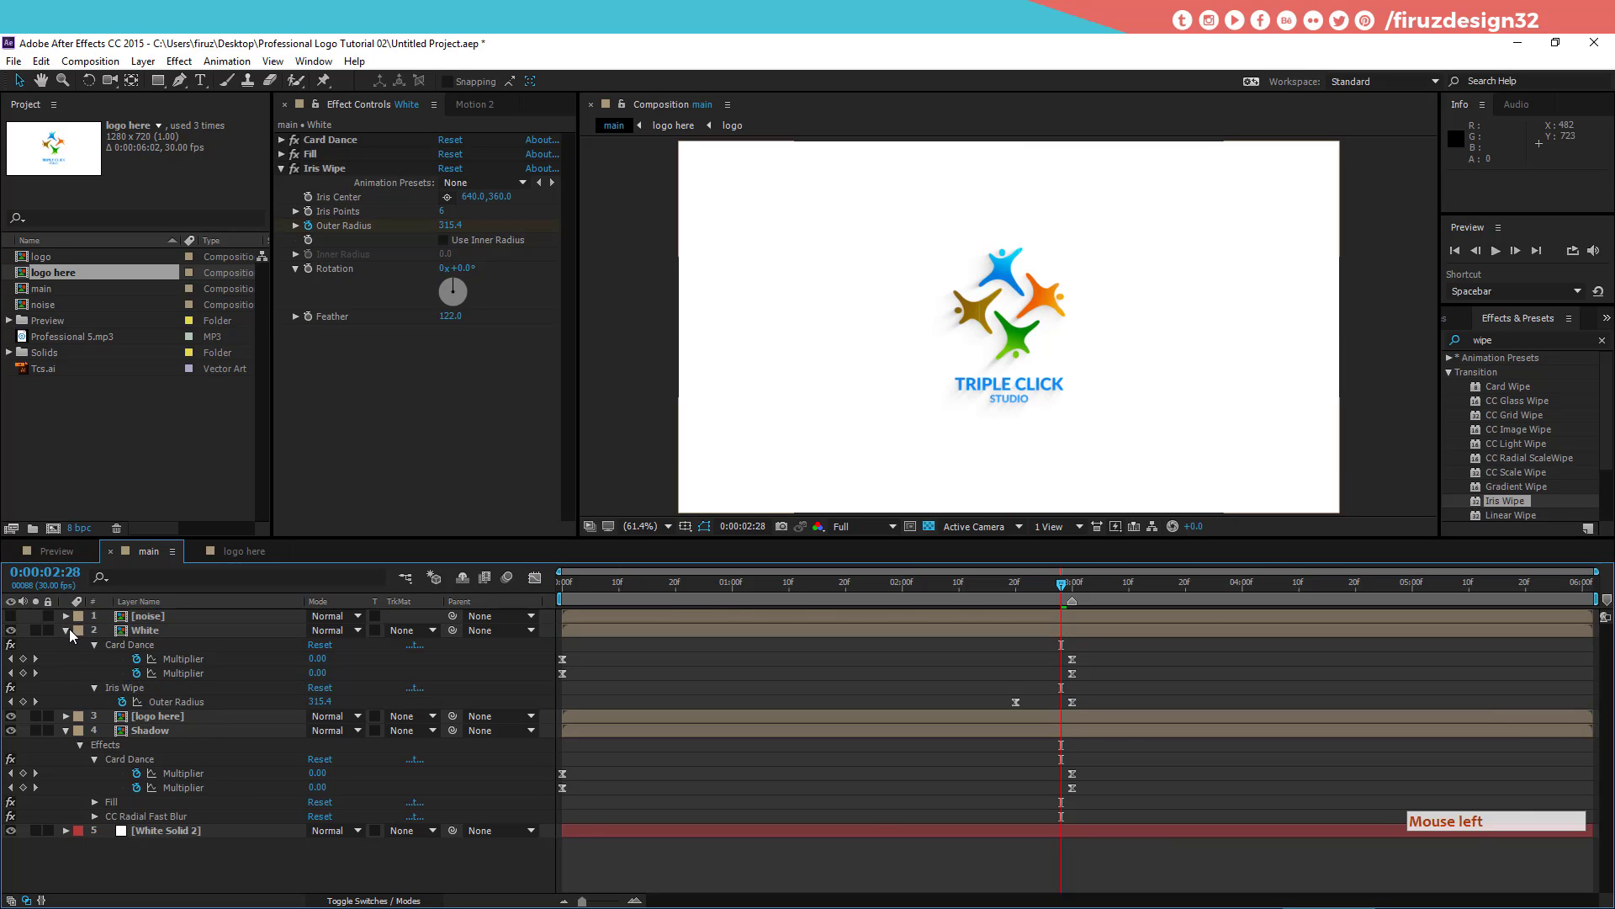
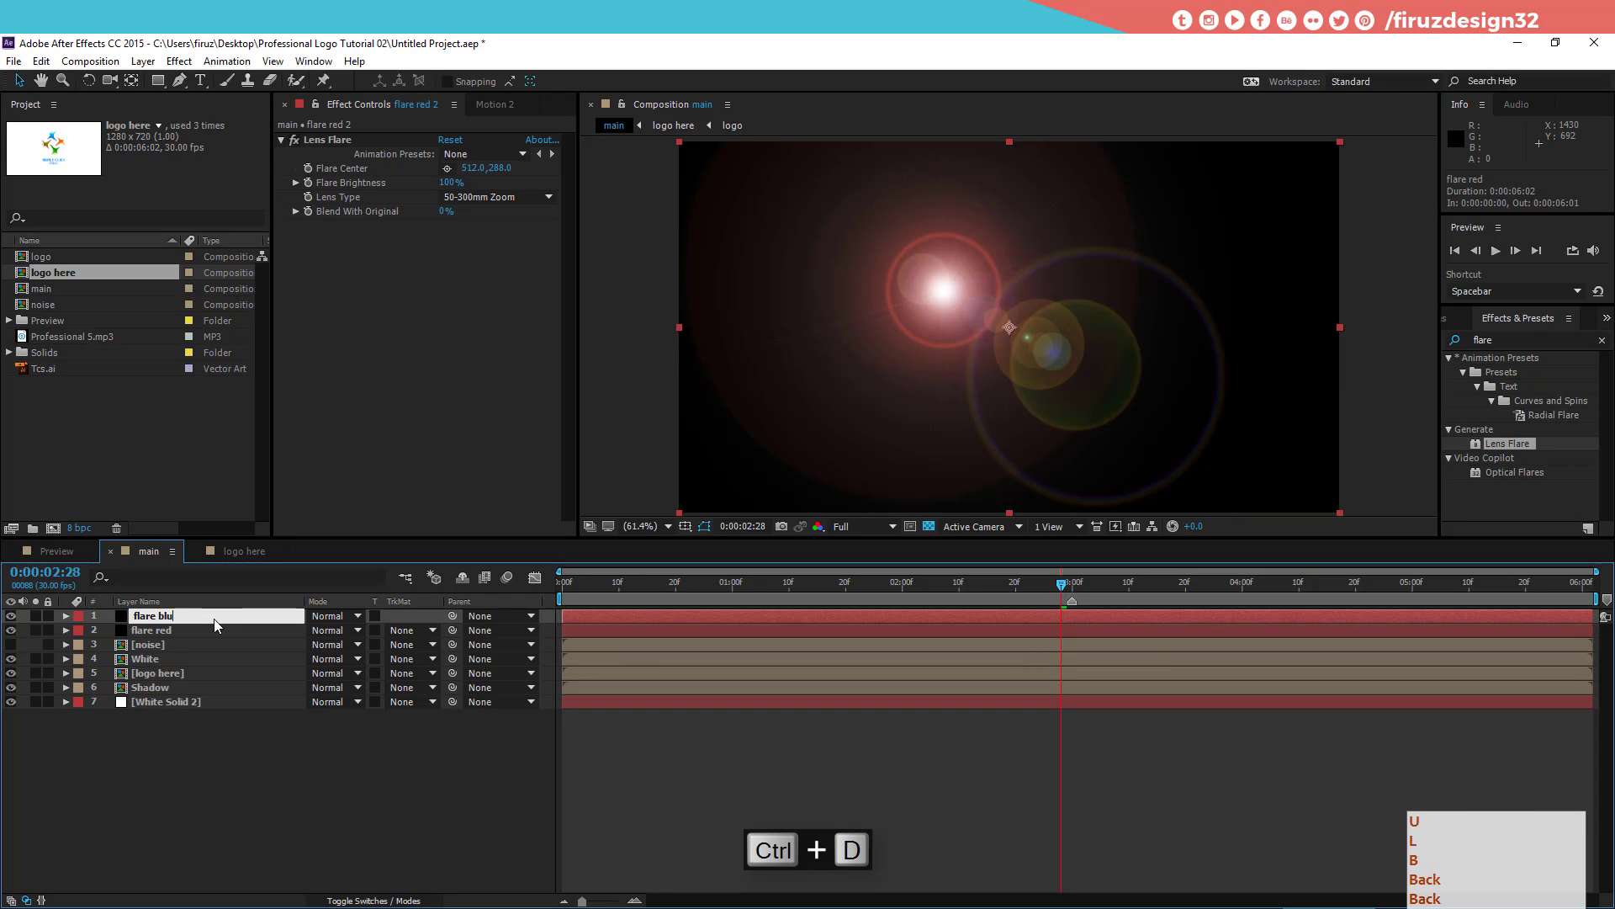
Step: Rename the top flare copy to 'flare blue'
key("Return")
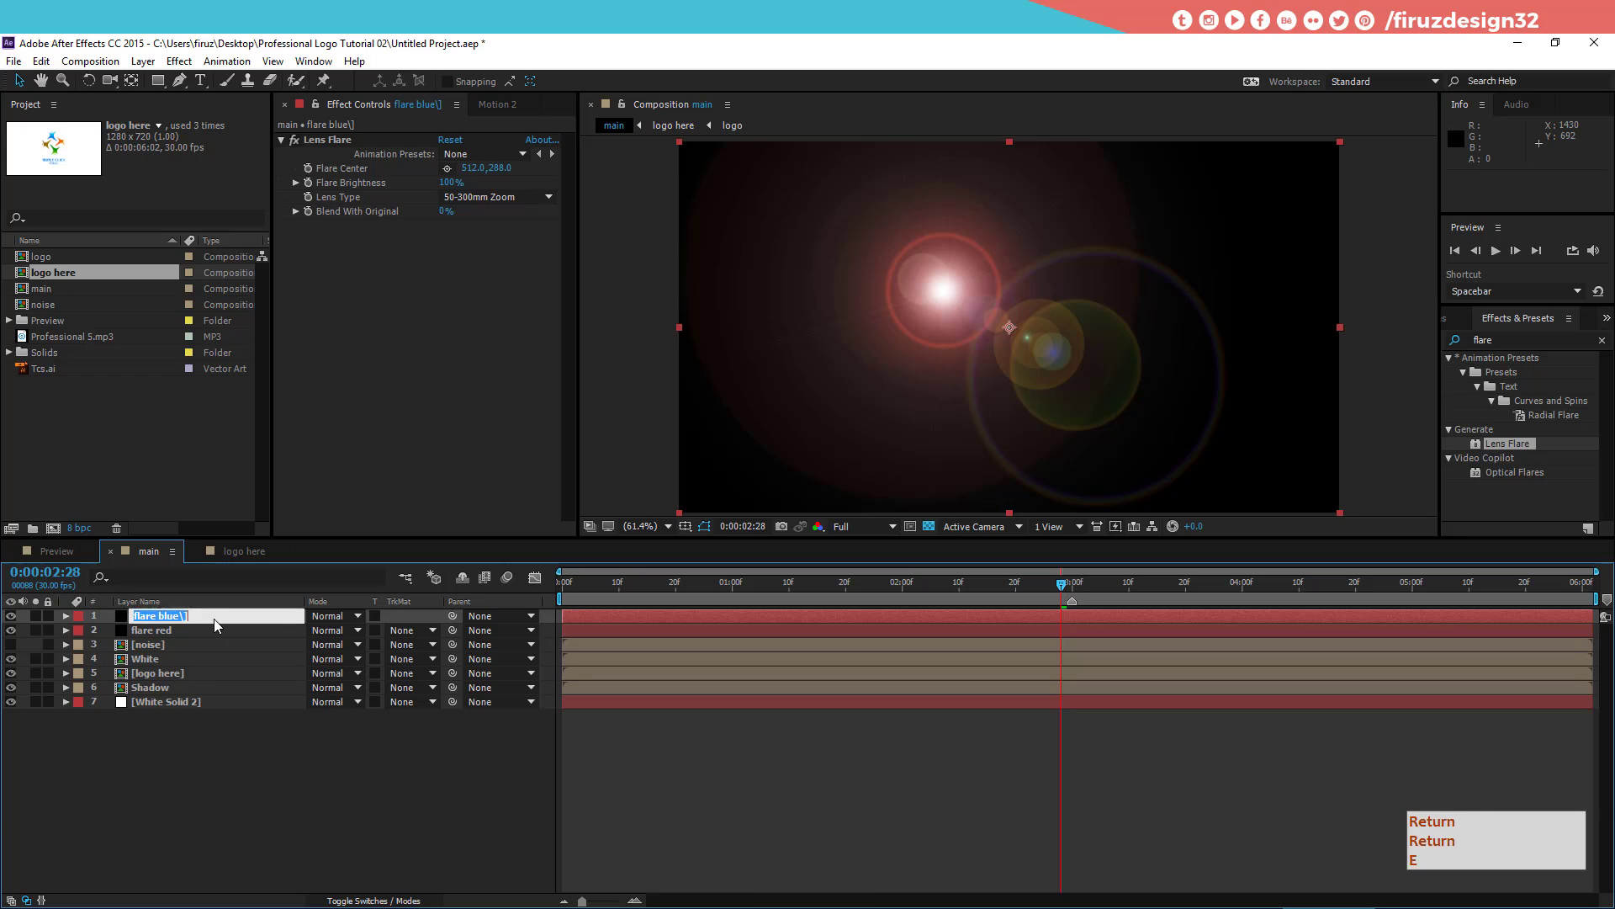
key("Return")
key("Right")
key("Return")
key("BackSpace")
key("Return")
key("BackSpace")
key("Right")
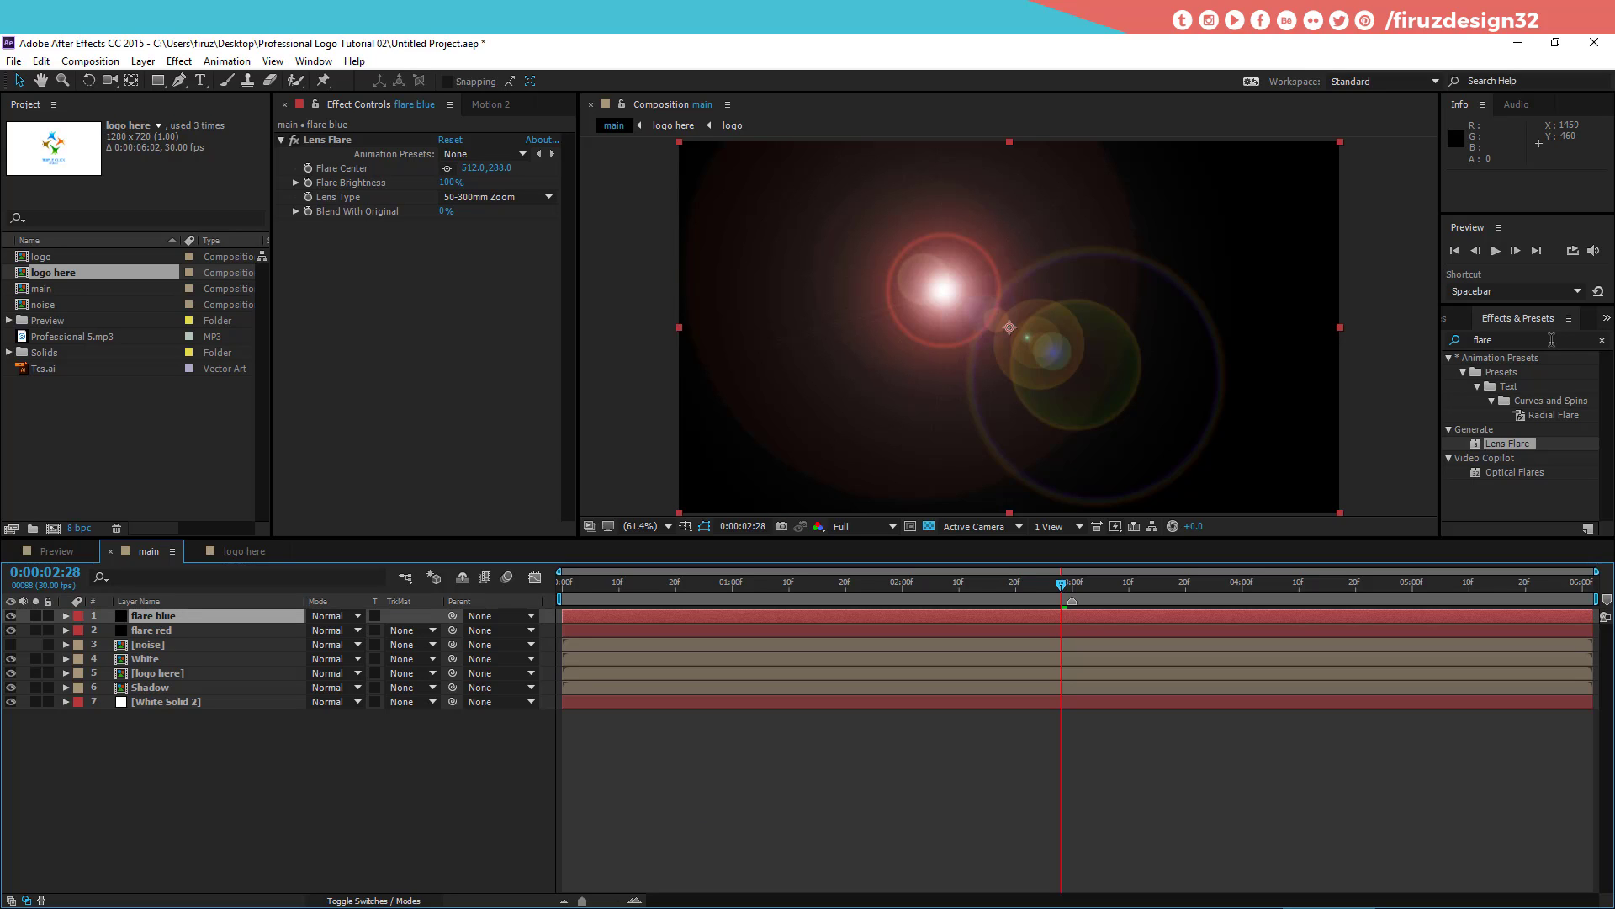
Step: Duplicate flare blue (Ctrl+D) and name the new copy 'flare mid'
key("ctrl+d")
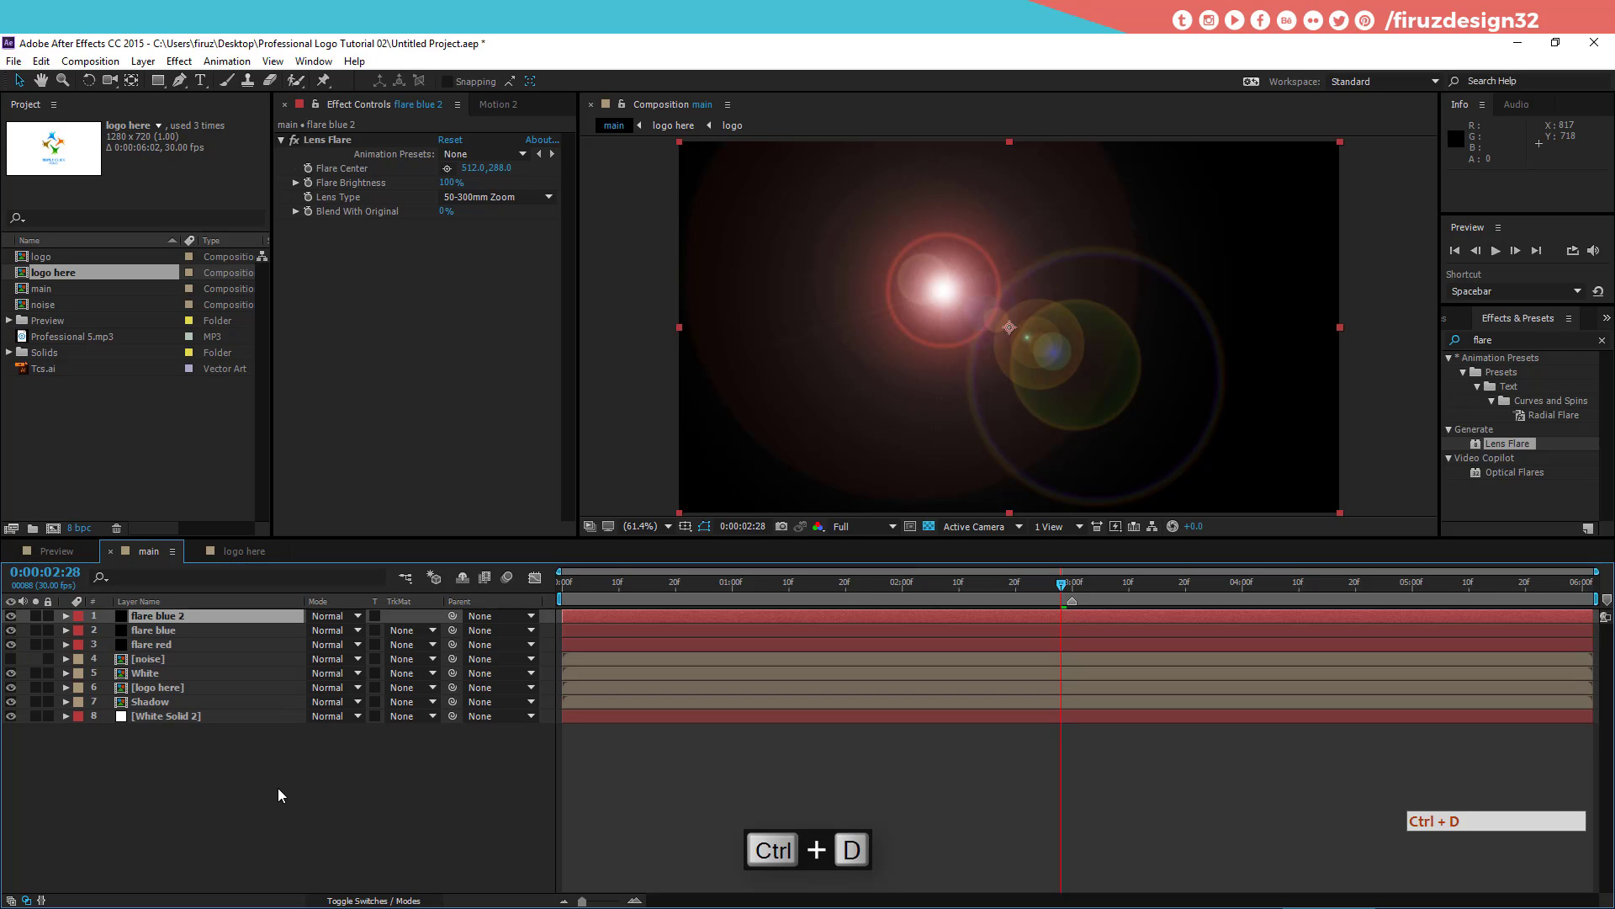
key("Return")
key("BackSpace")
key("Right")
key("BackSpace")
key("BackSpace")
key("m")
key("Return")
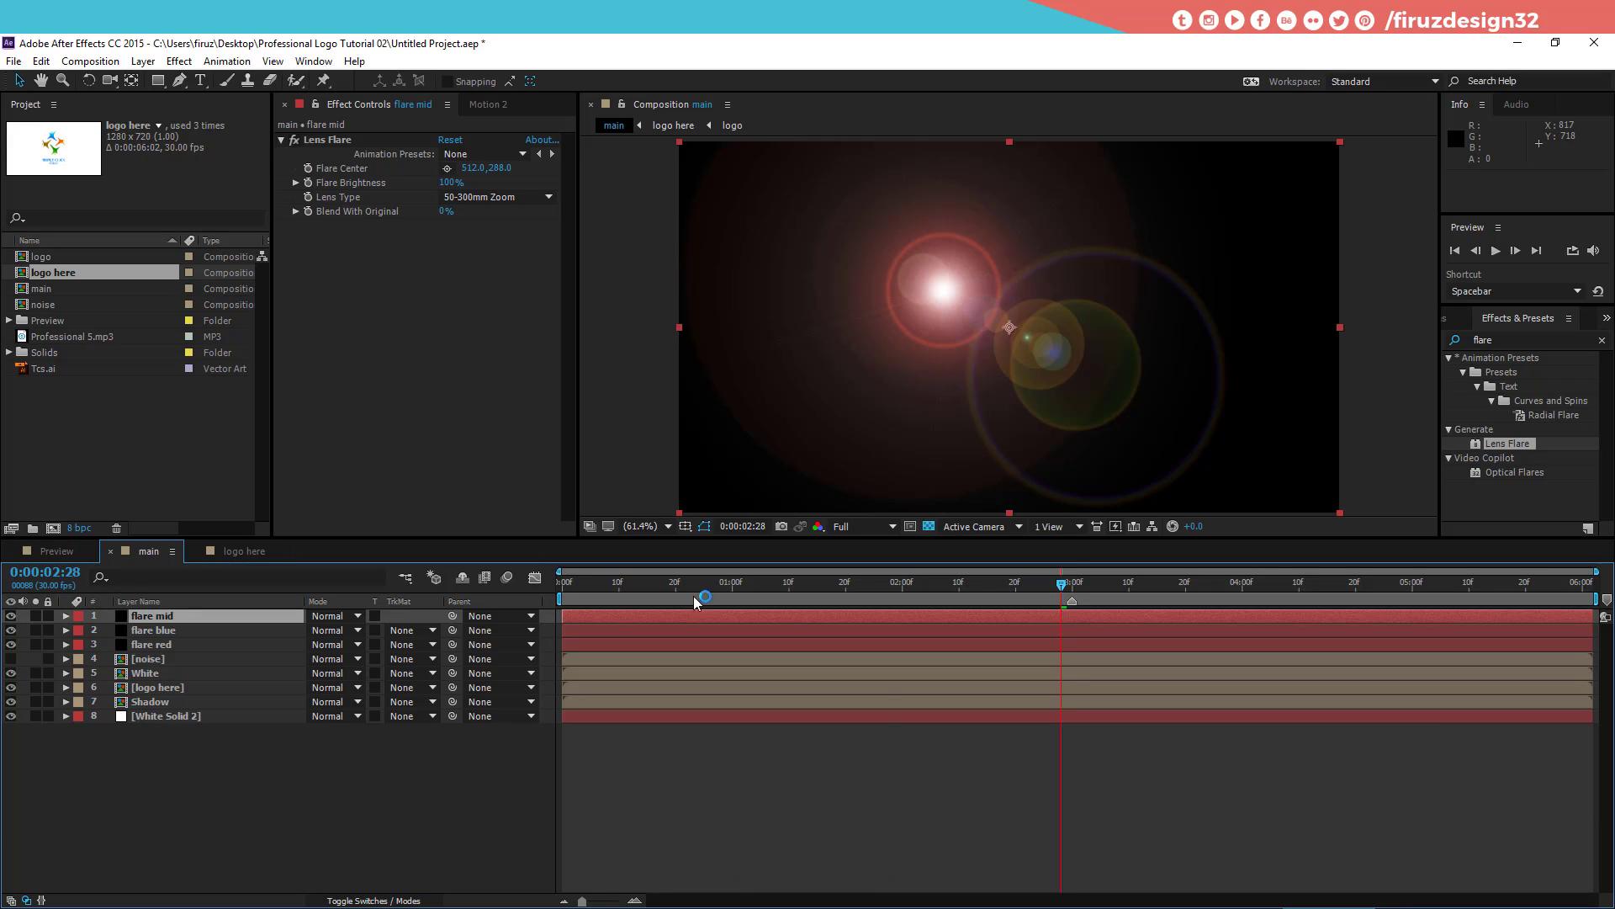
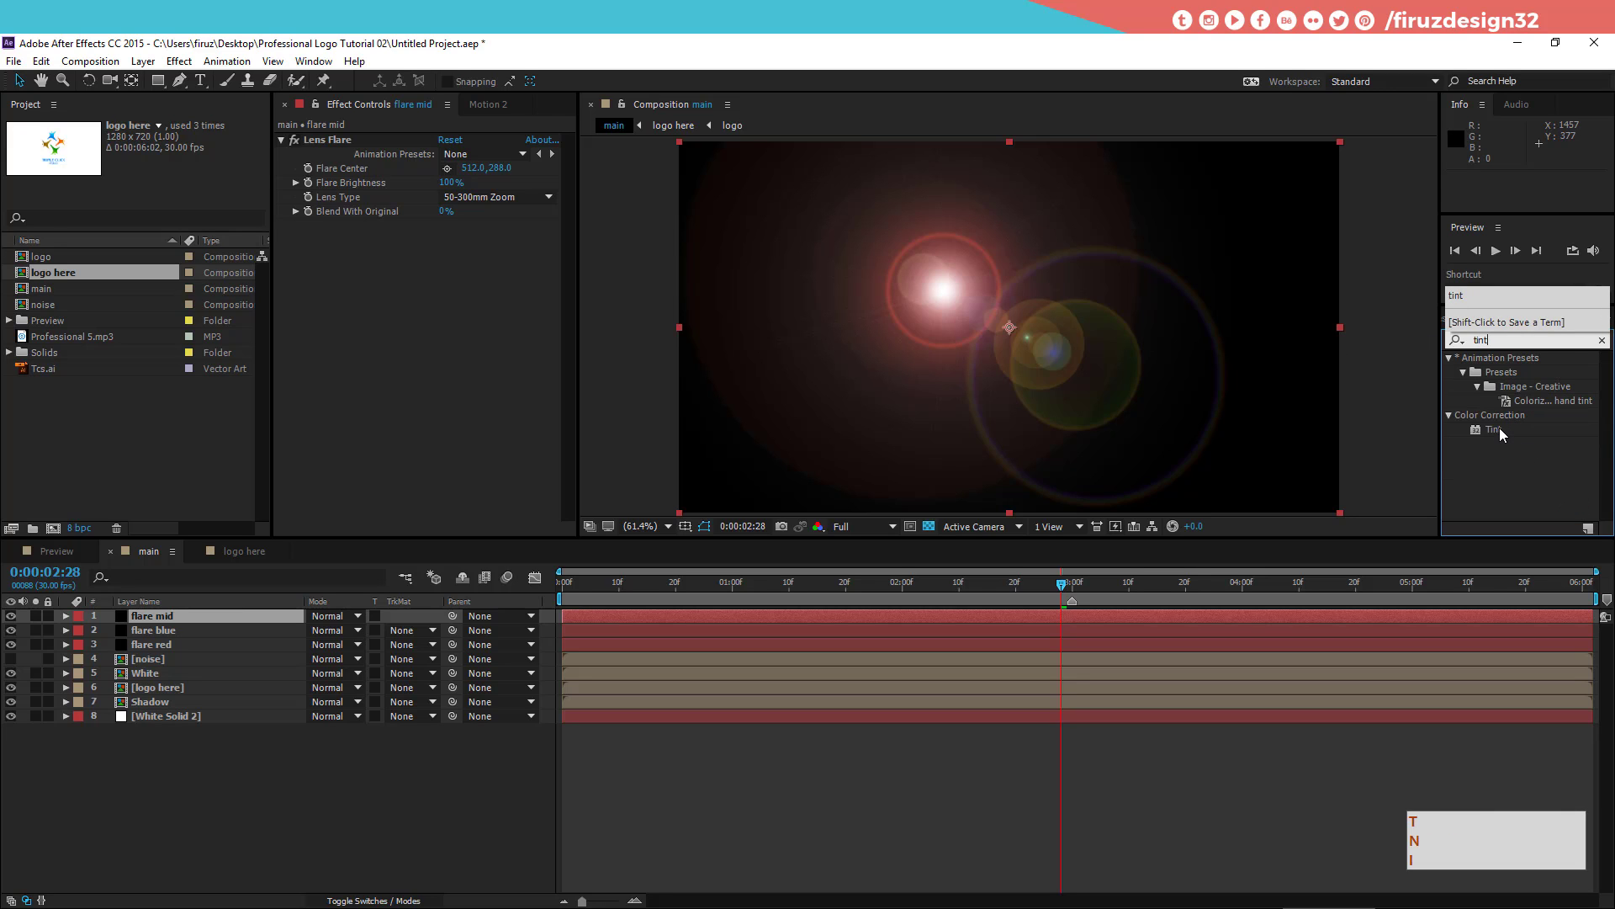
Step: Apply Tint from the 'tint' search to flare mid, turning its flare grey
key("t")
left_click(1507, 433)
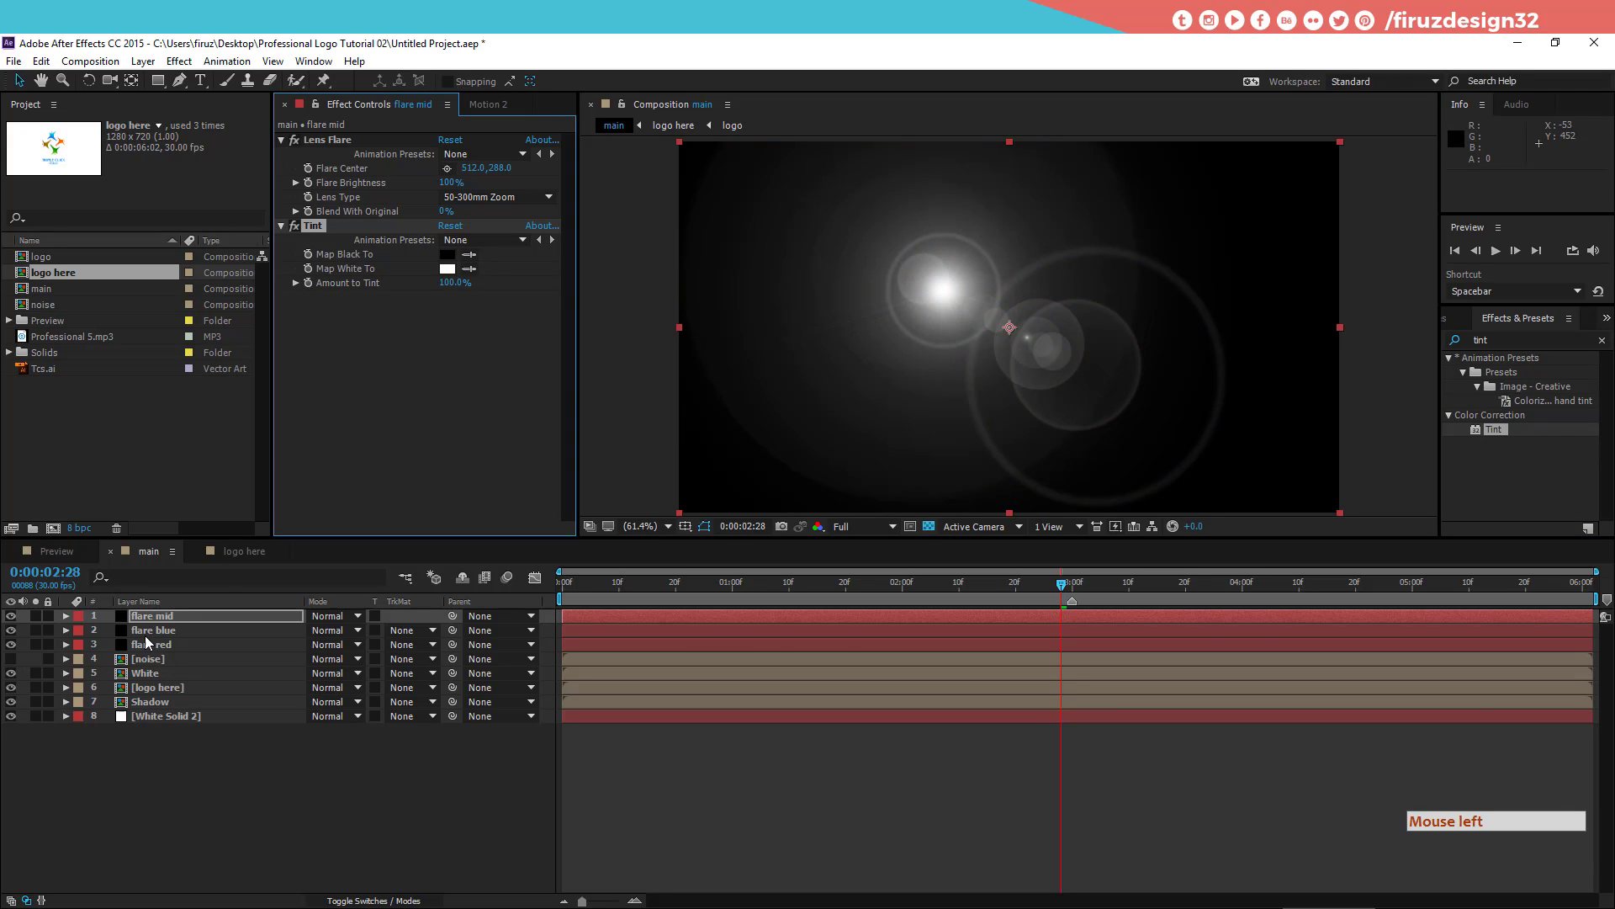
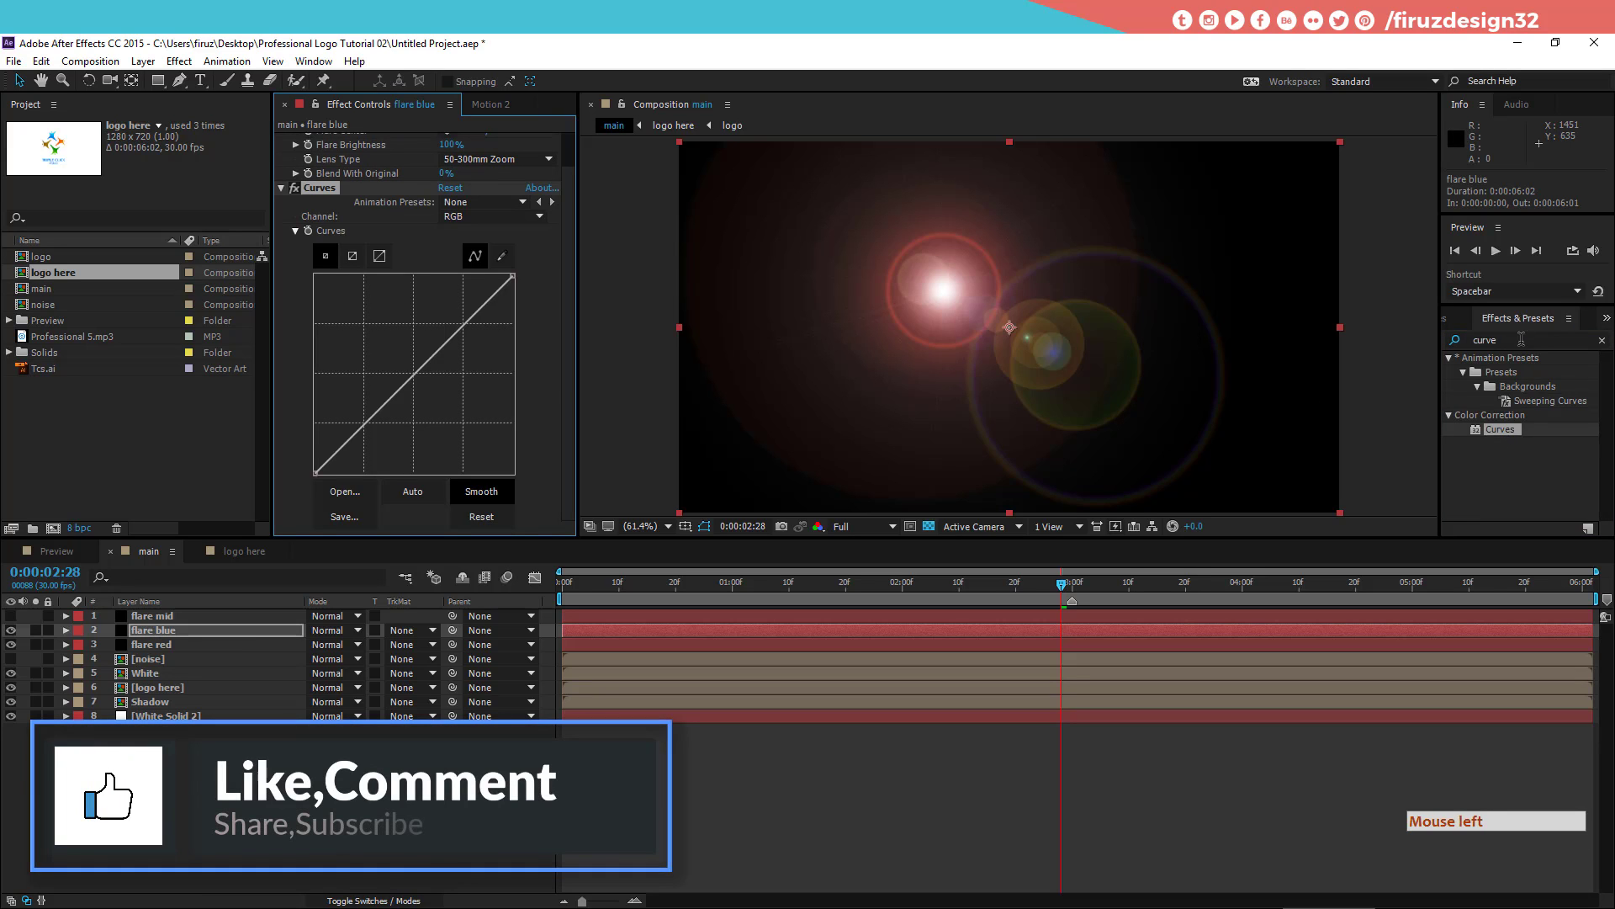
Step: Apply Color Balance (HLS) to flare blue and paste the same Curves effect onto flare red
left_click(1371, 44)
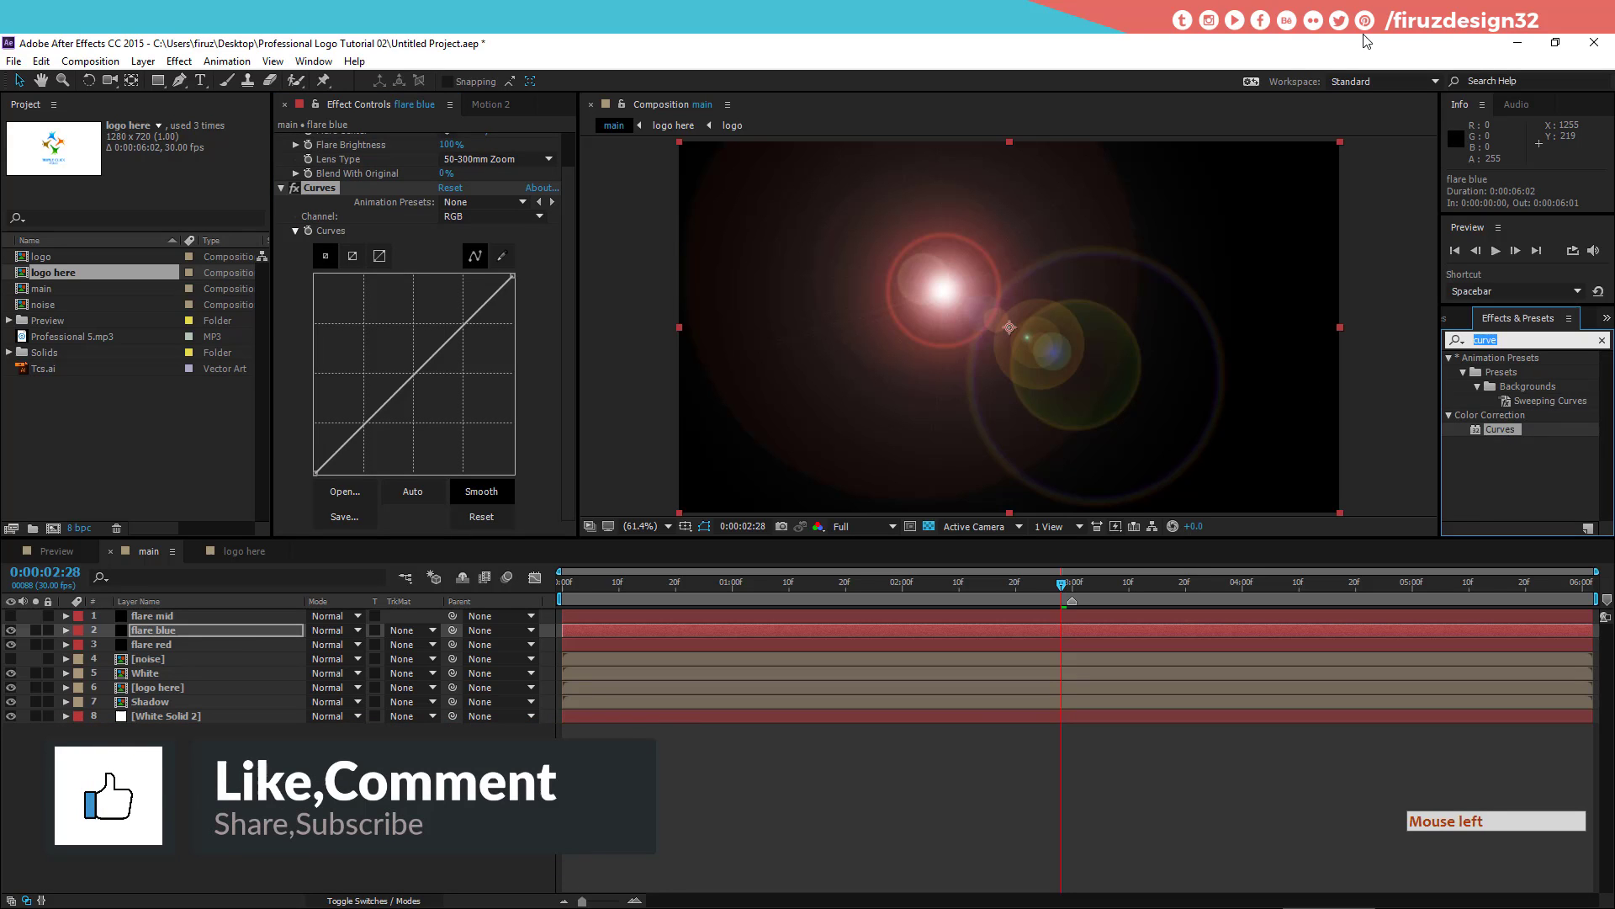
key("space")
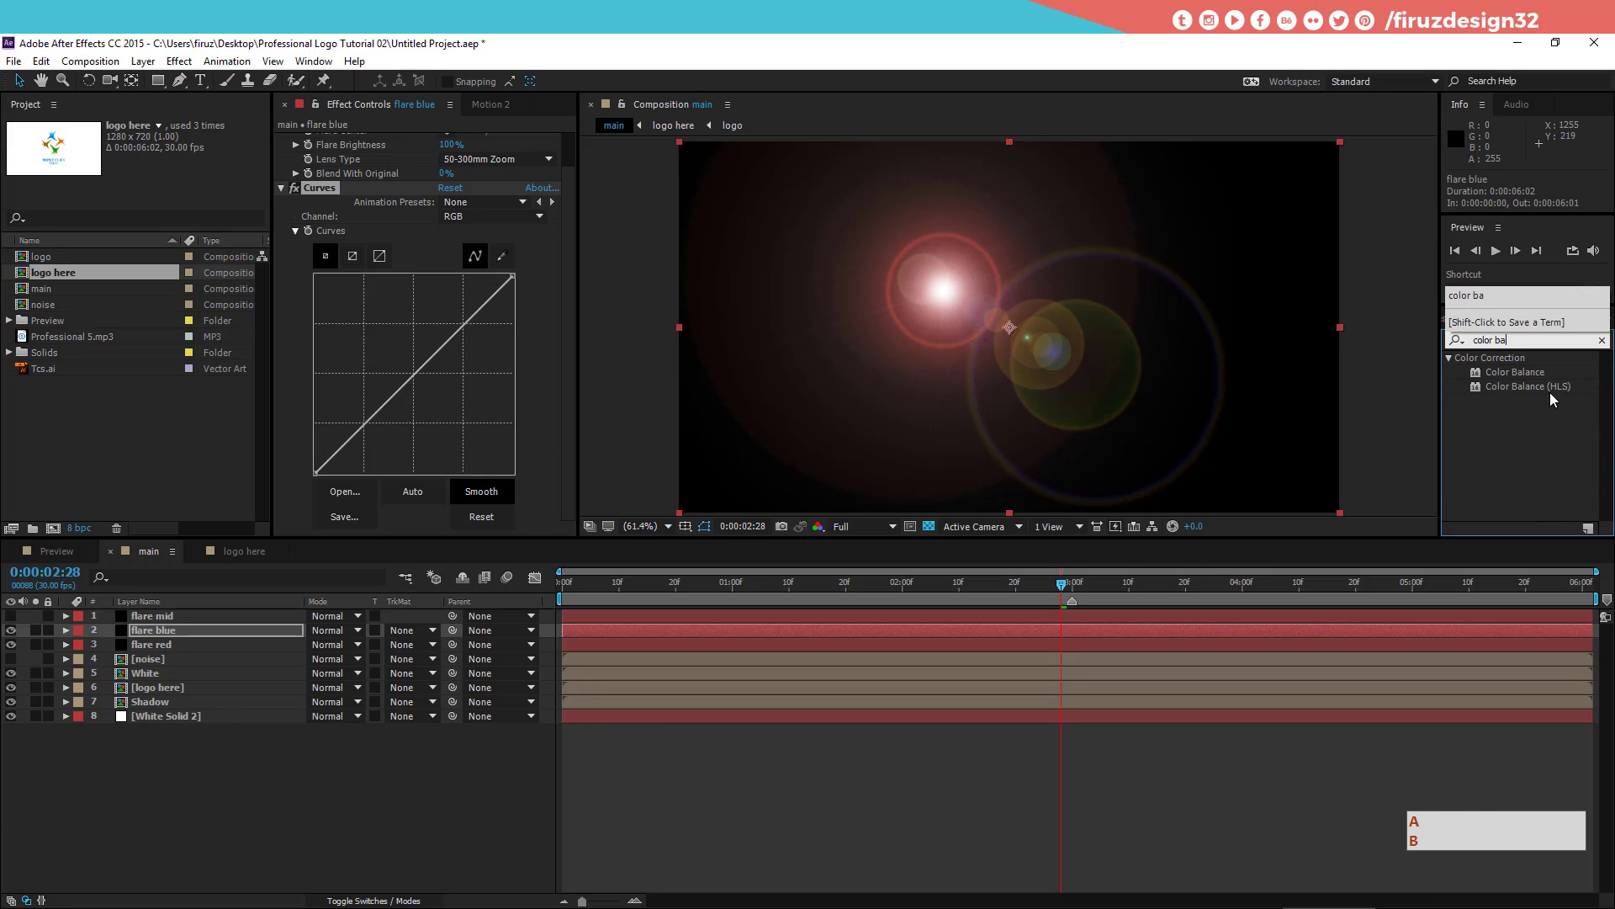
left_click(1557, 395)
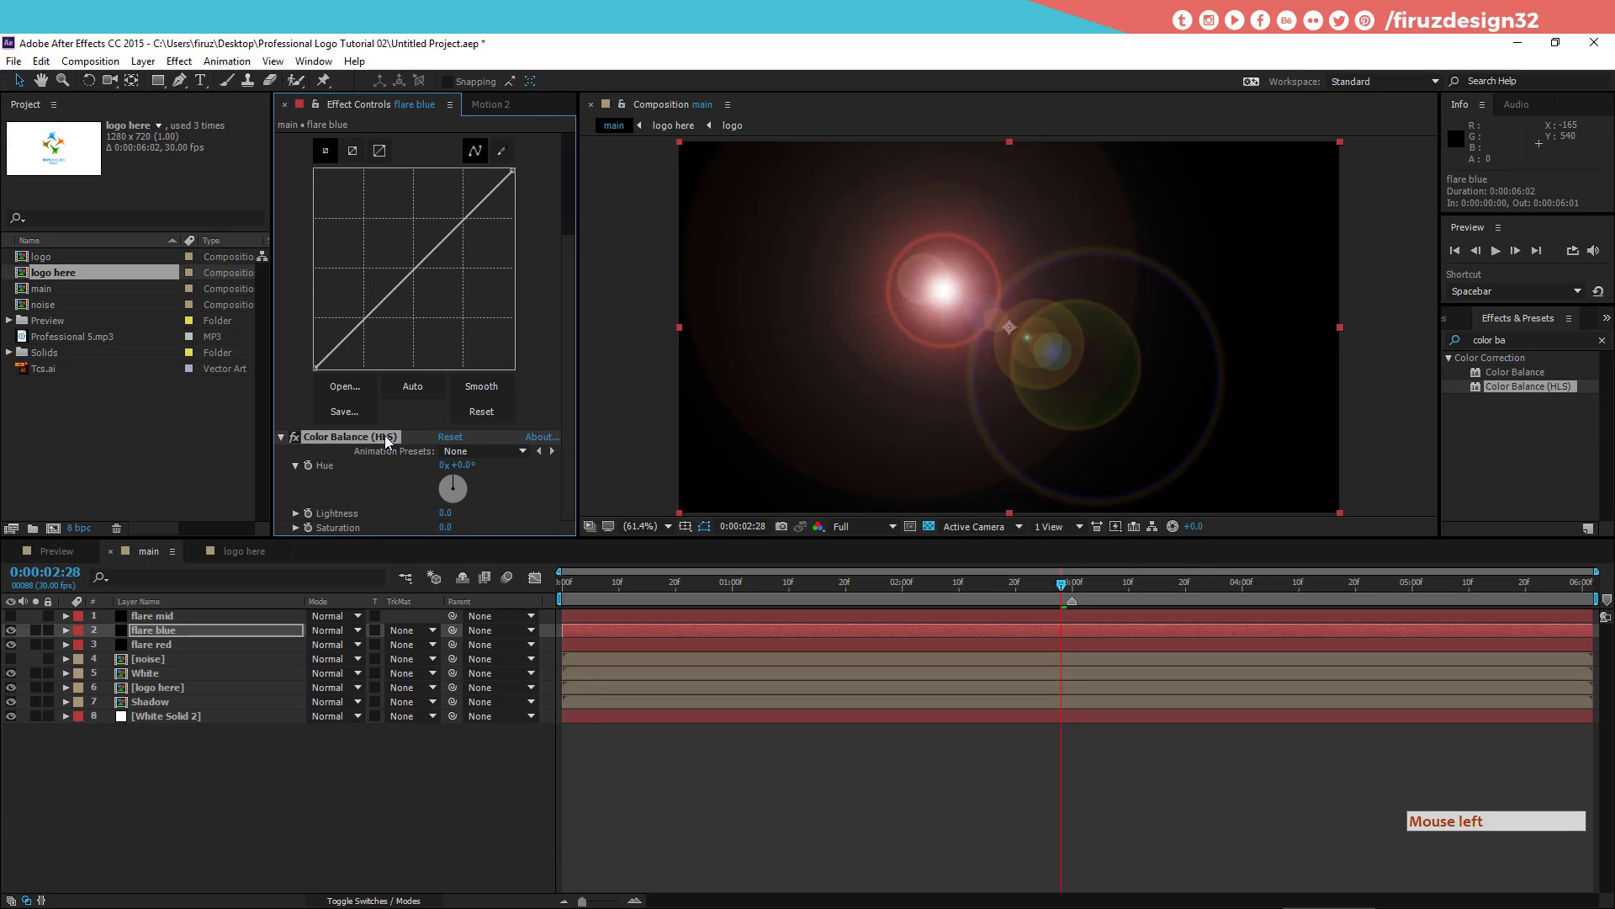
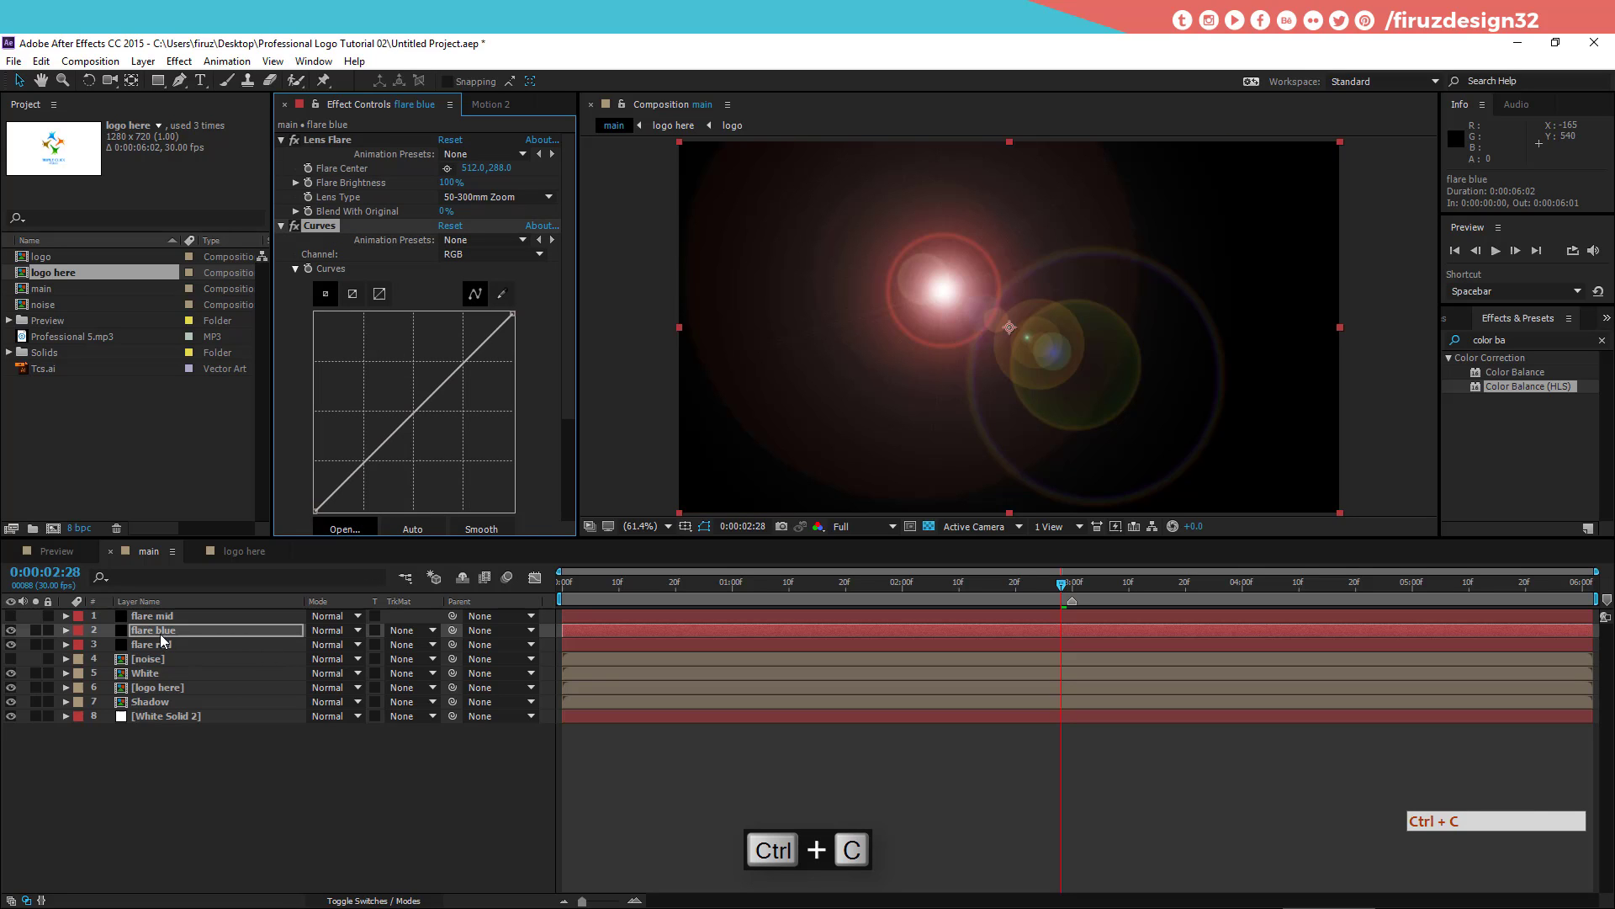
left_click(179, 653)
double_click(440, 507)
key("ctrl+v")
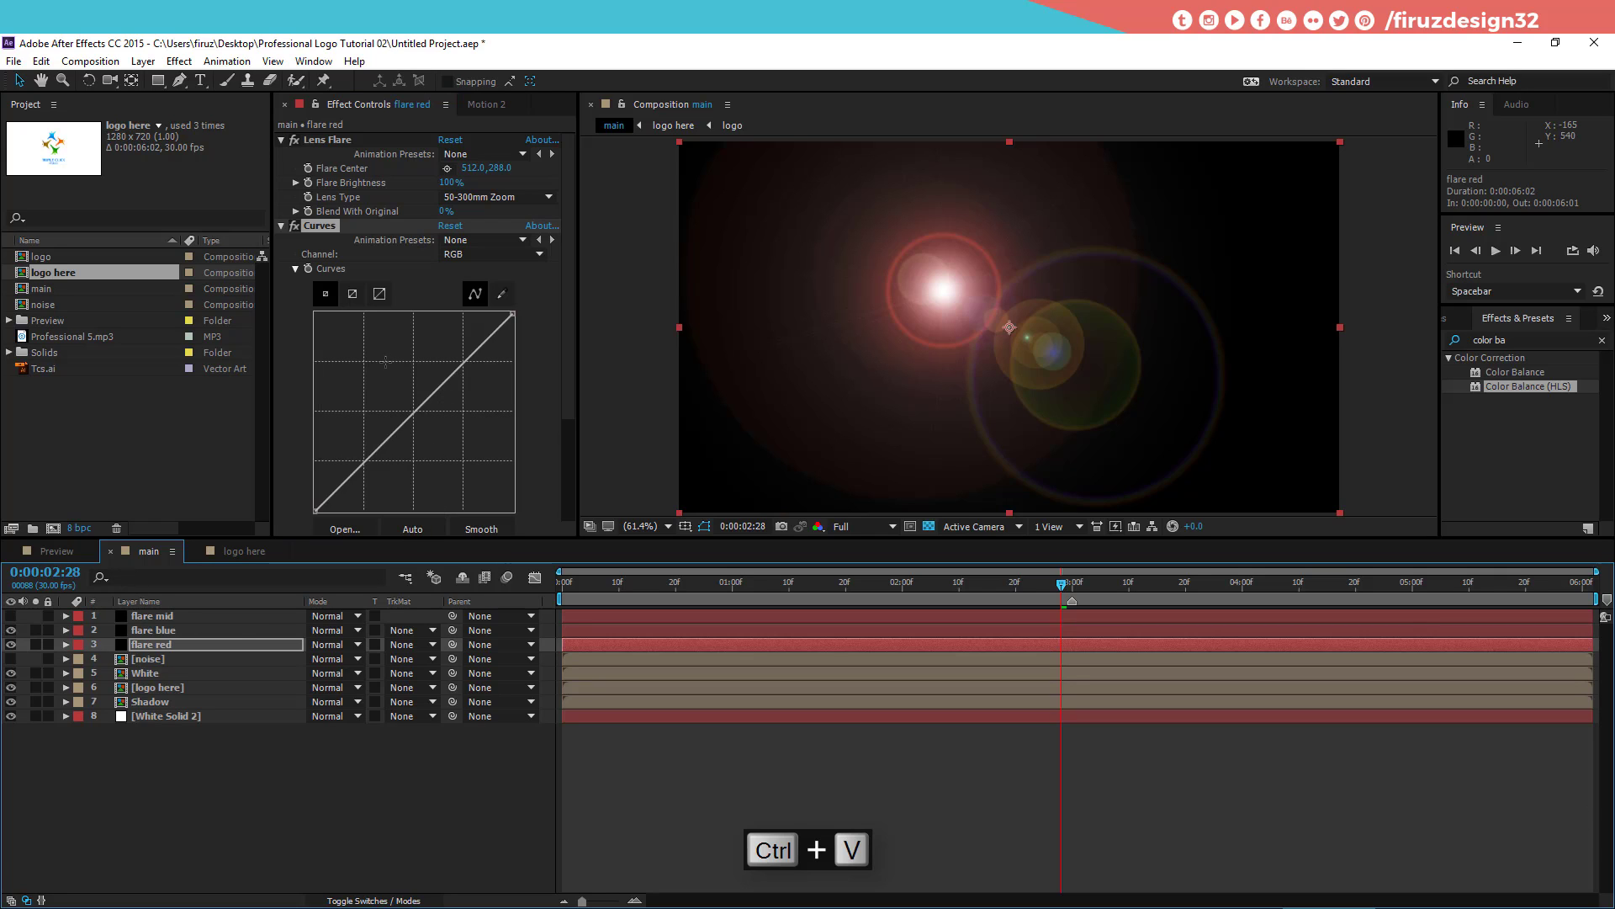
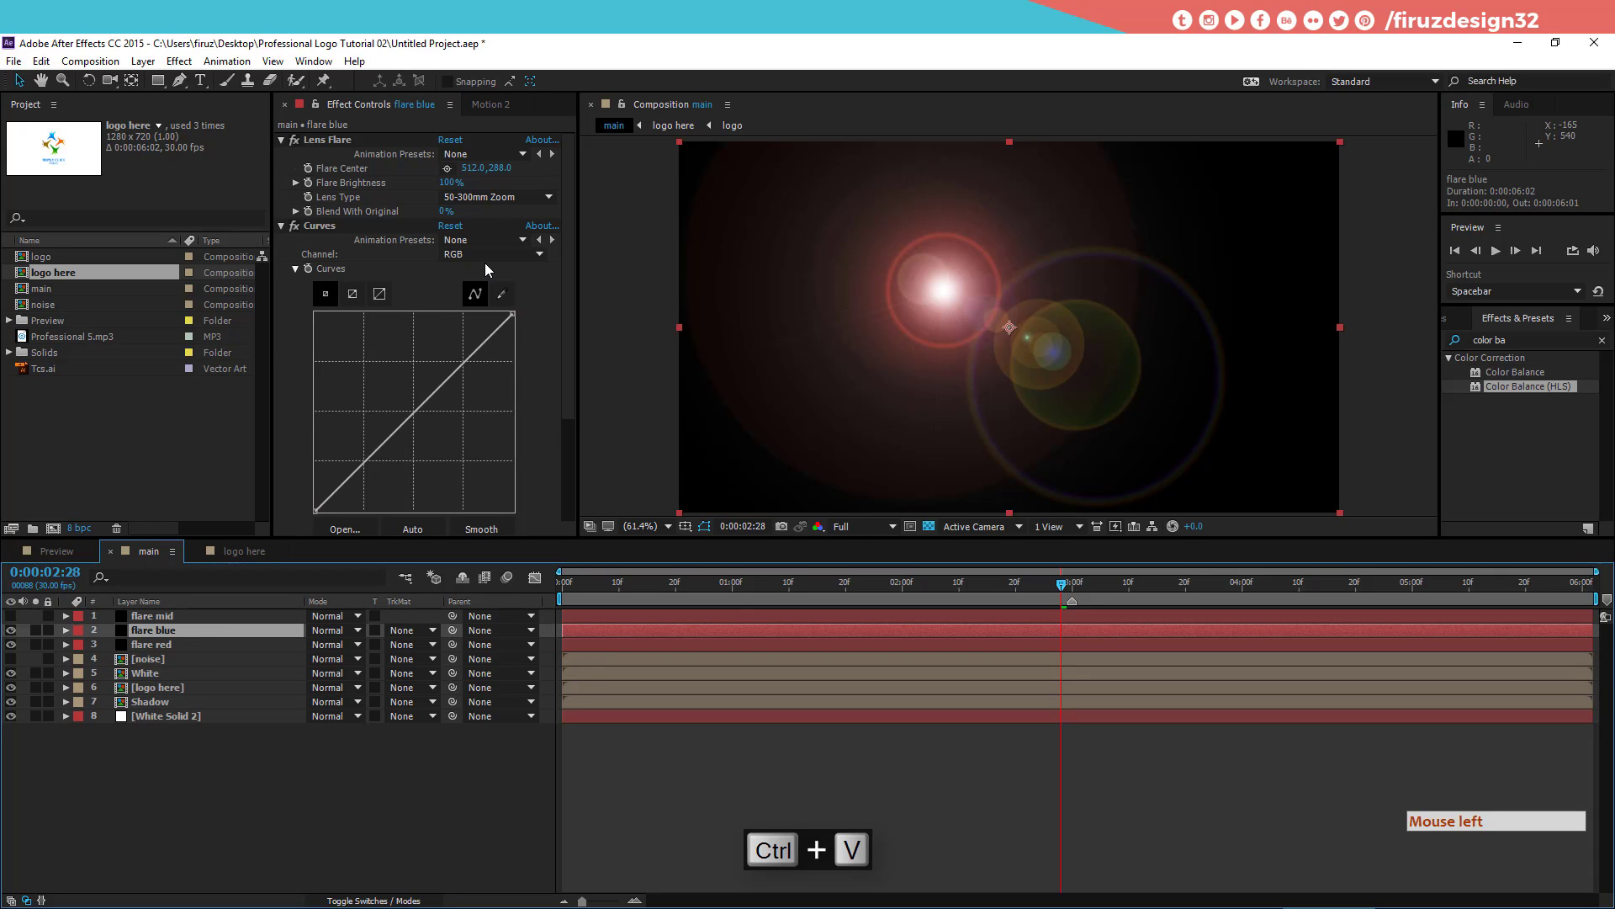
Step: Adjust the Curves colour channels toward a deep blue-purple flare, undoing one tweak
left_click(497, 263)
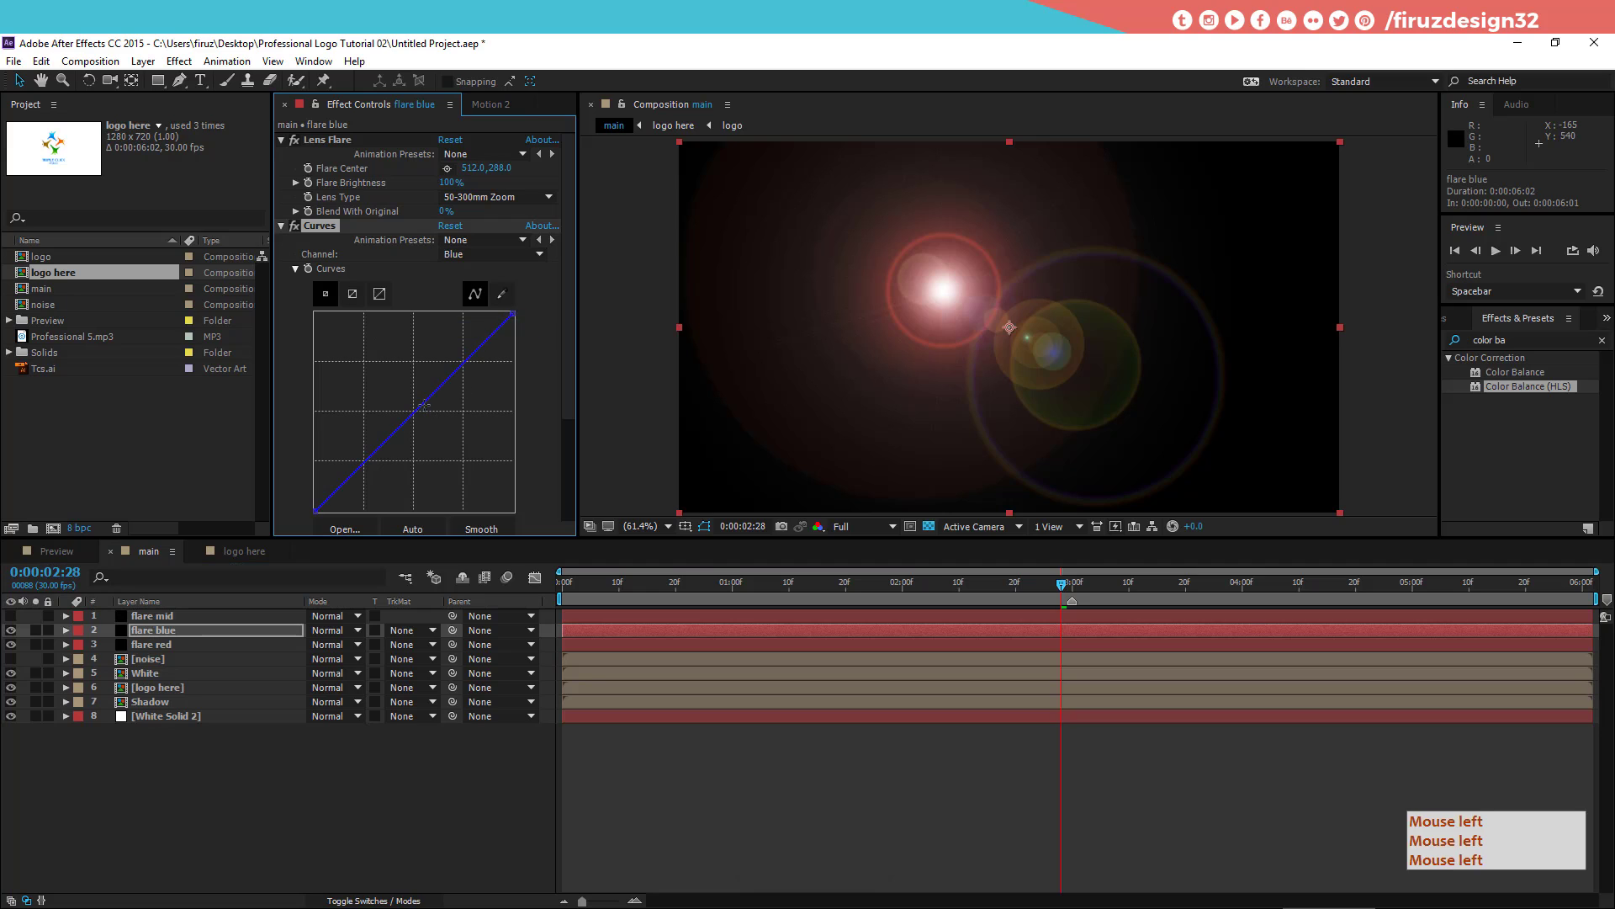
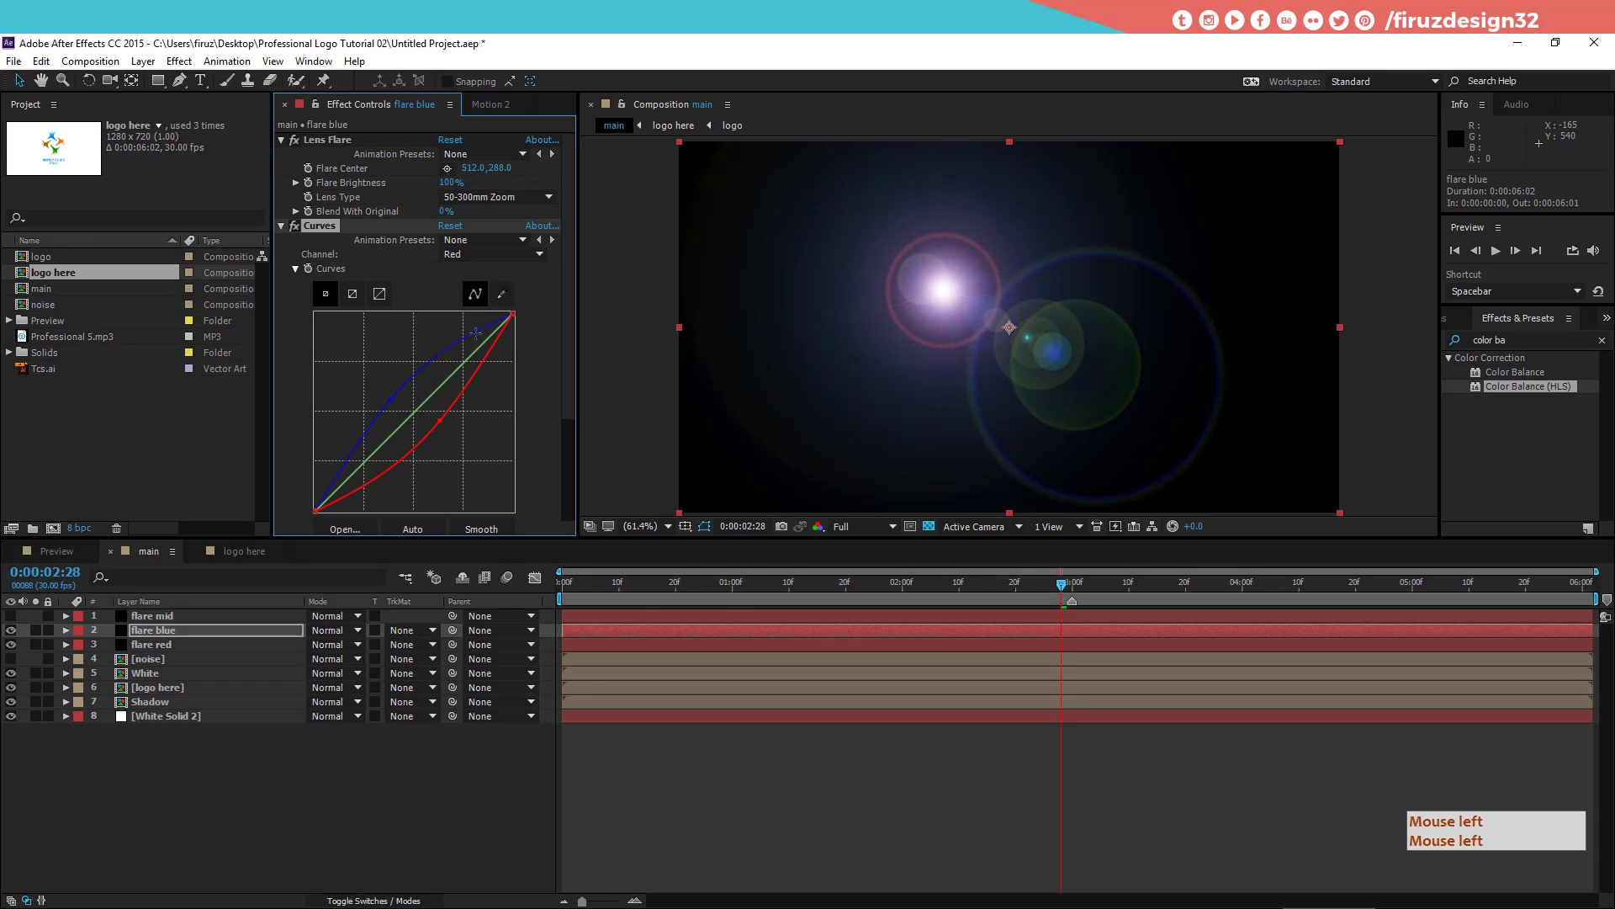
left_click(513, 264)
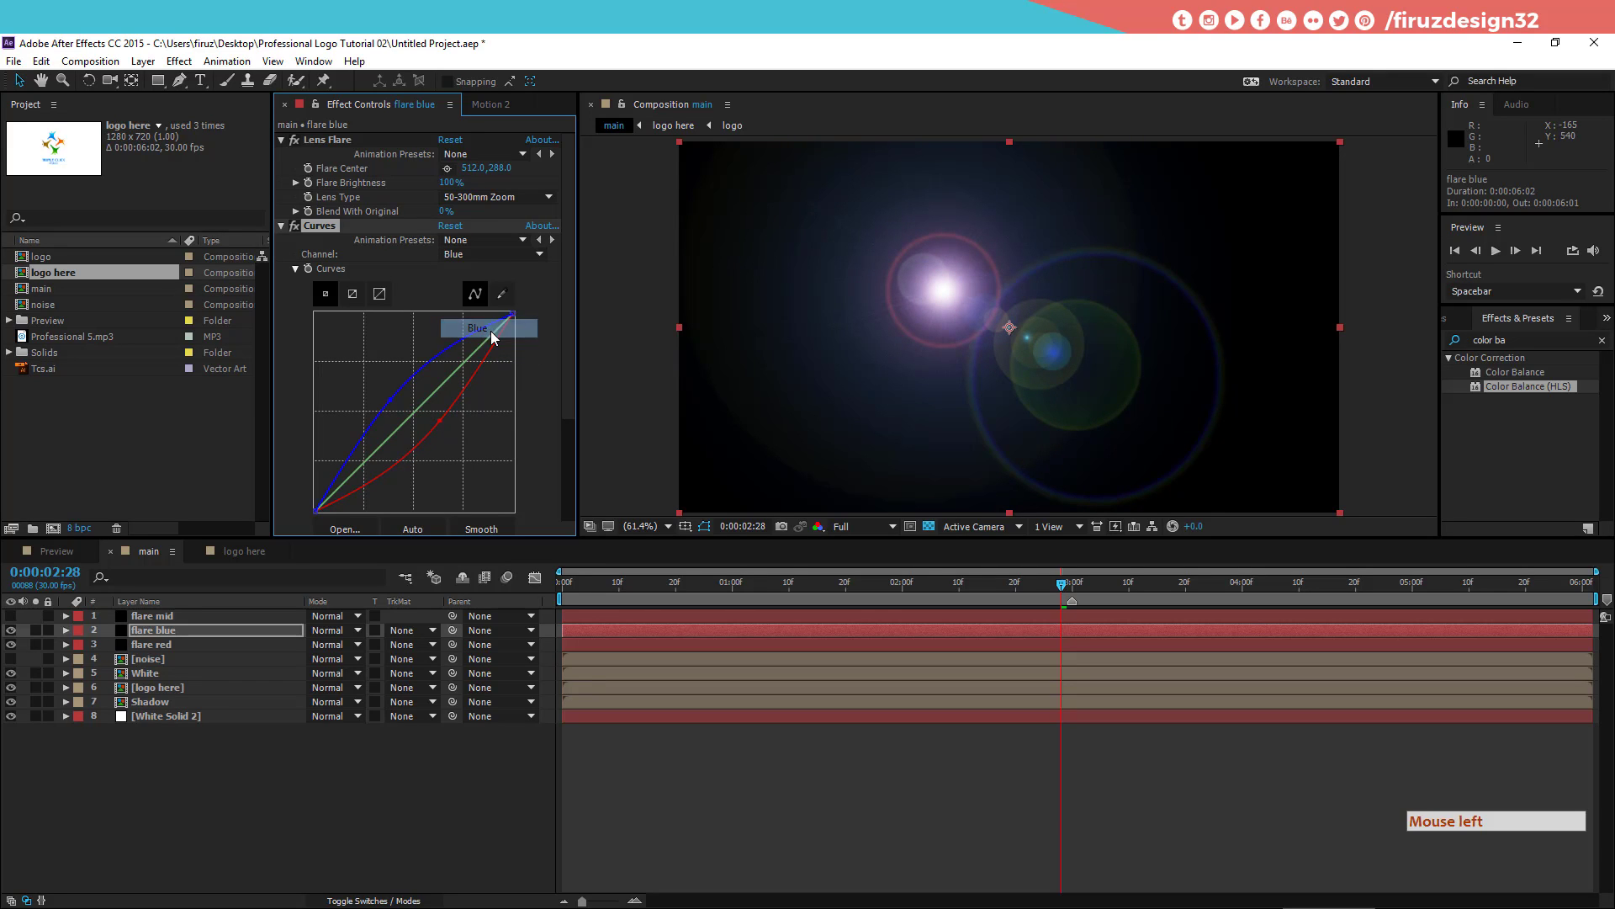
double_click(493, 315)
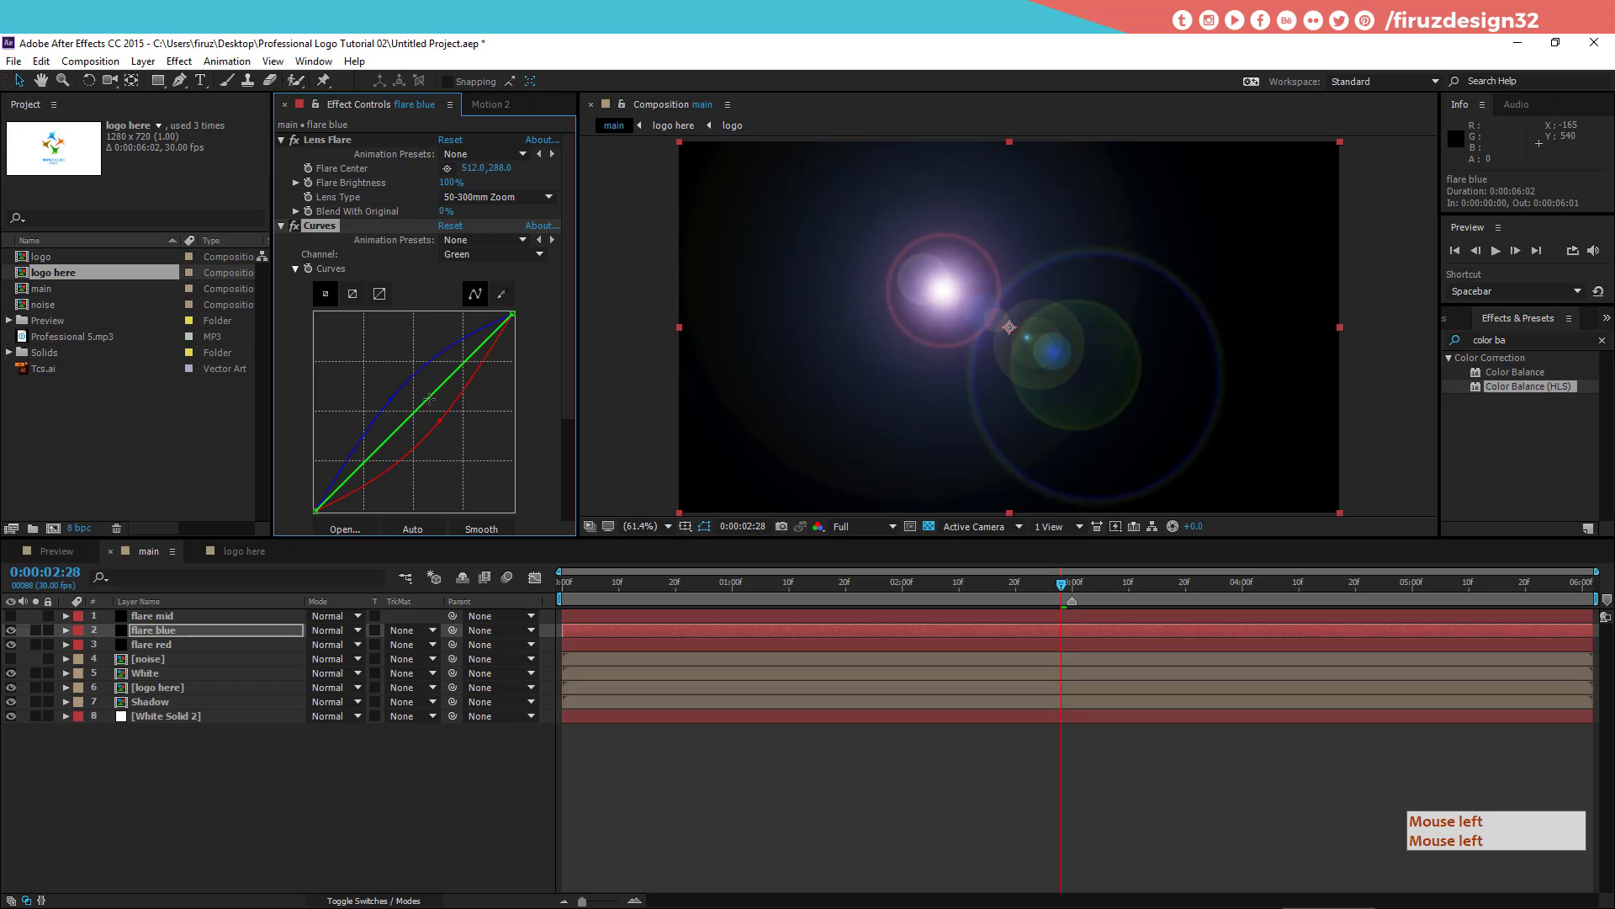
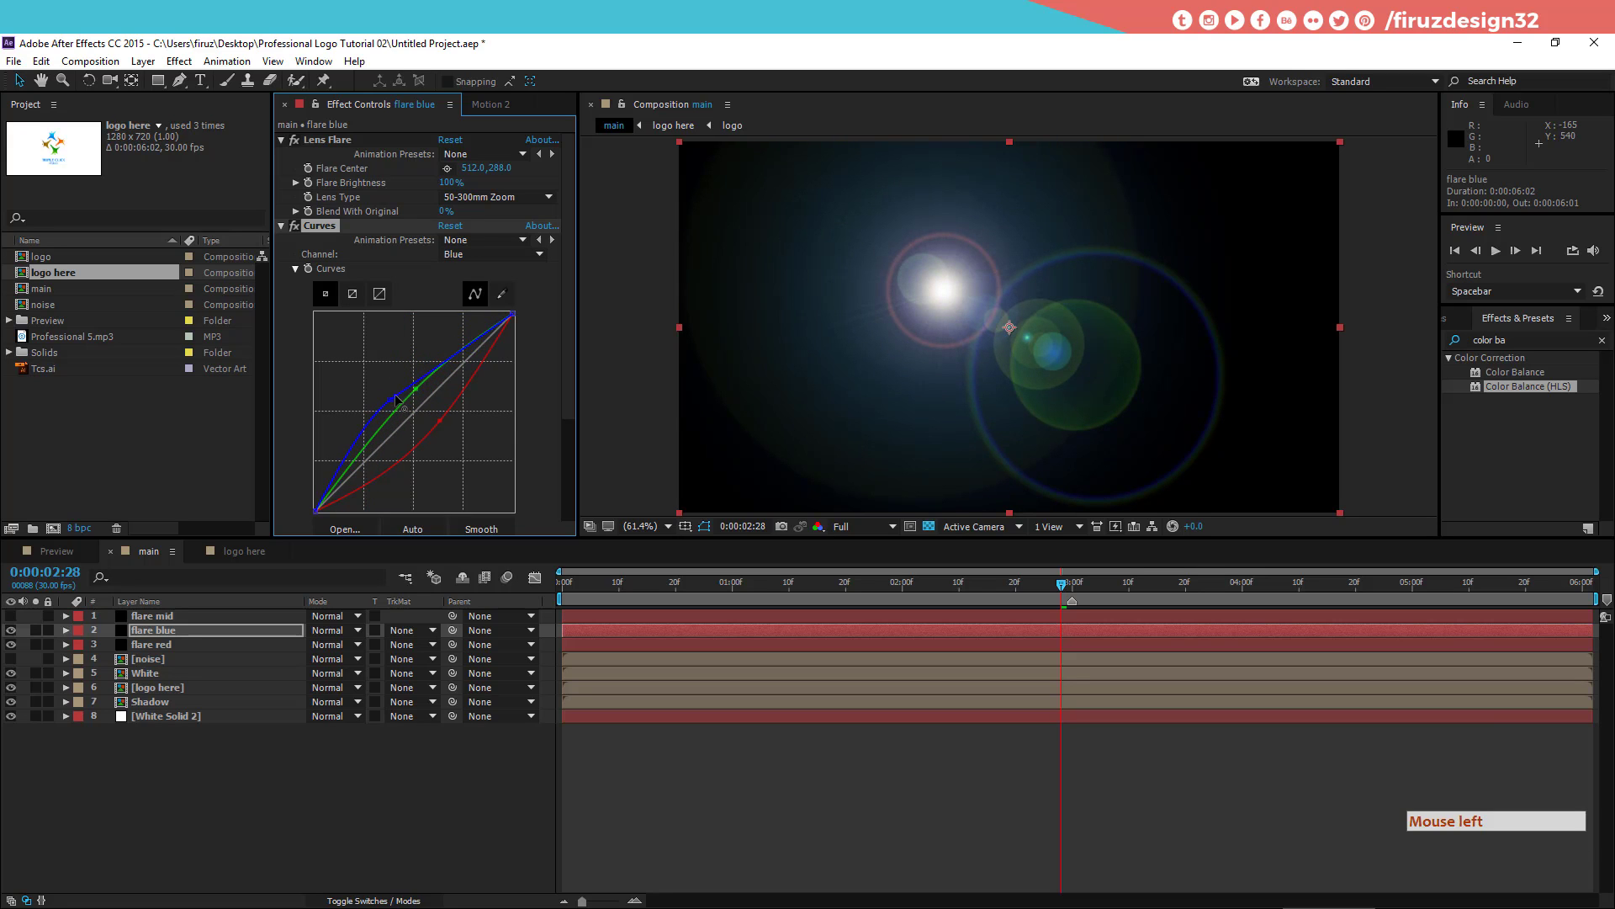
key("ctrl+z")
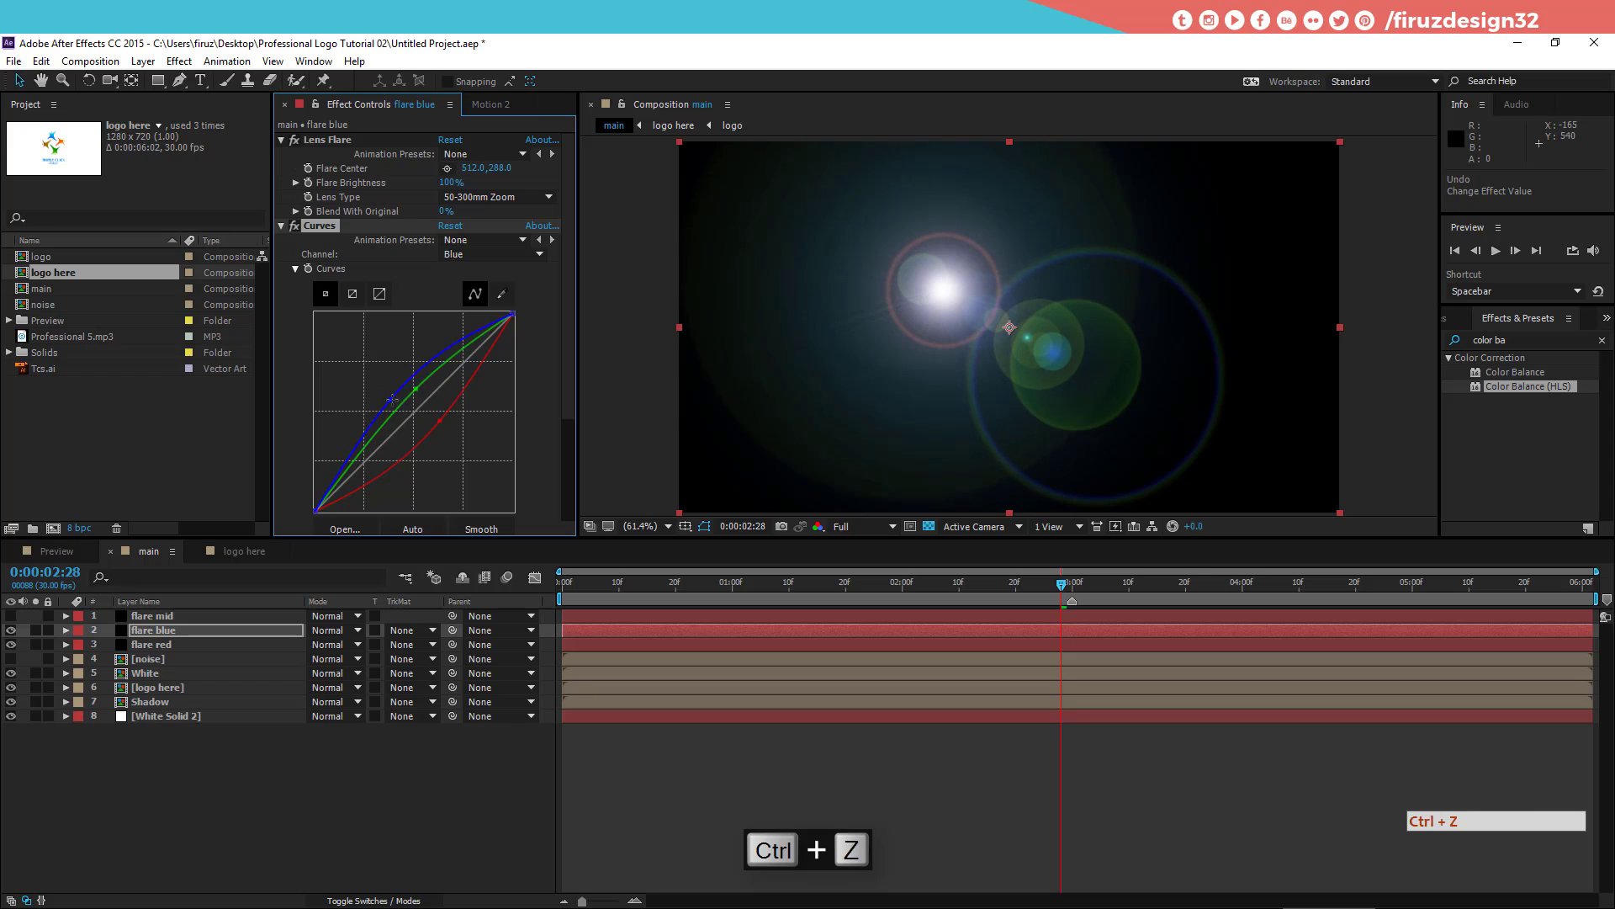
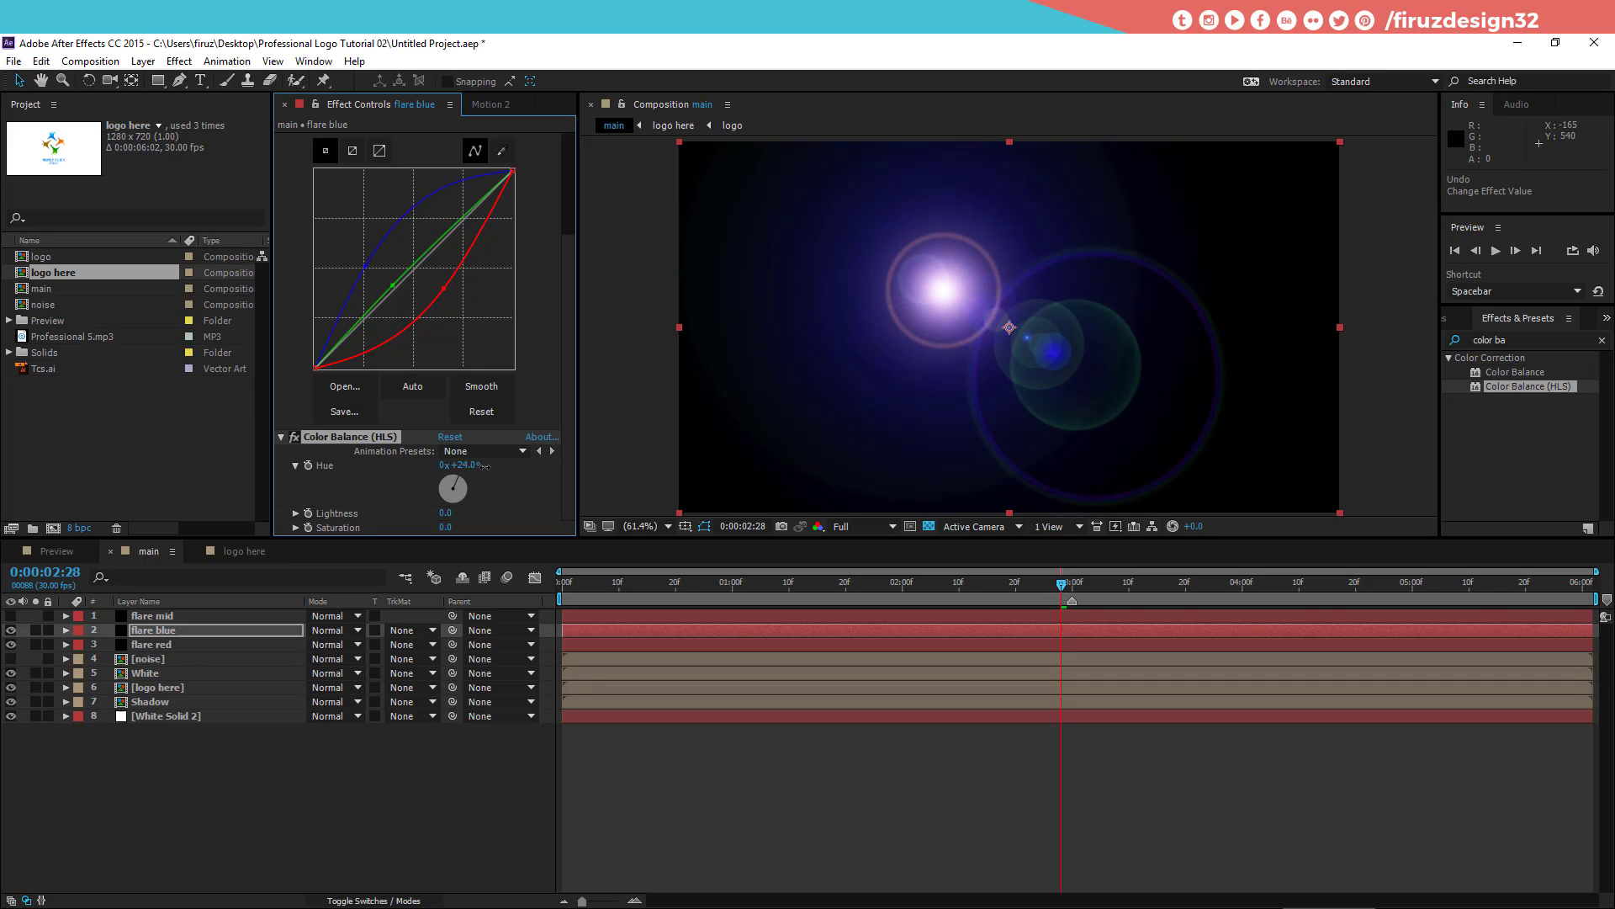
Step: Drag flare blue's Flare Center to the composition's top-left corner
left_click(203, 632)
left_click(780, 324)
left_click(946, 299)
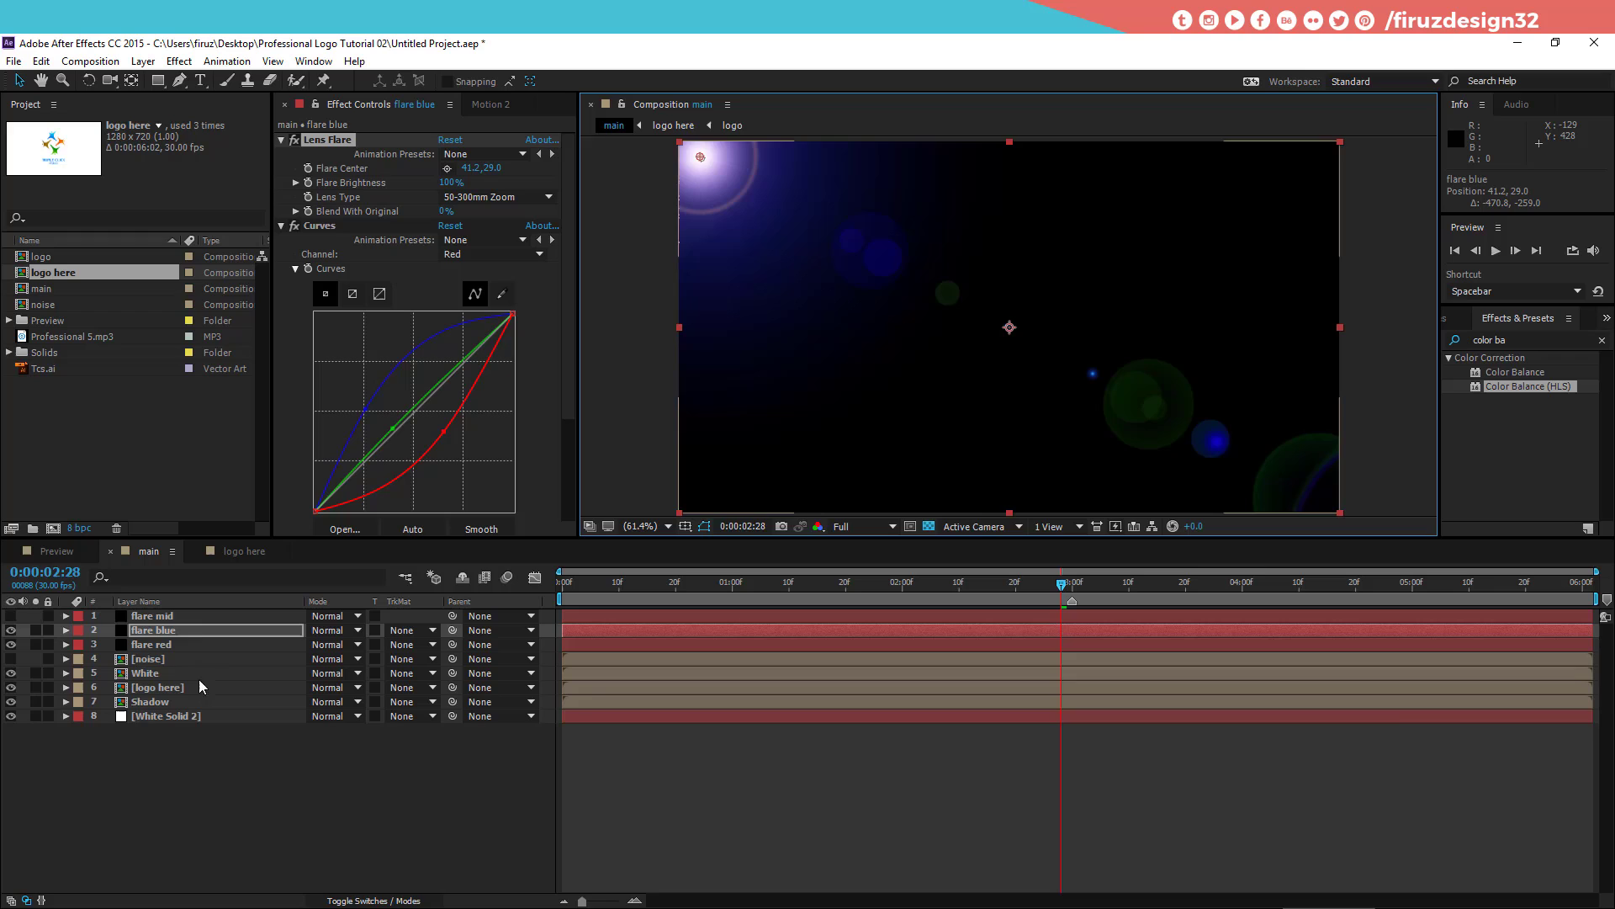
Step: Drag flare blue's Flare Center to the bottom-left corner of the frame
left_click(217, 647)
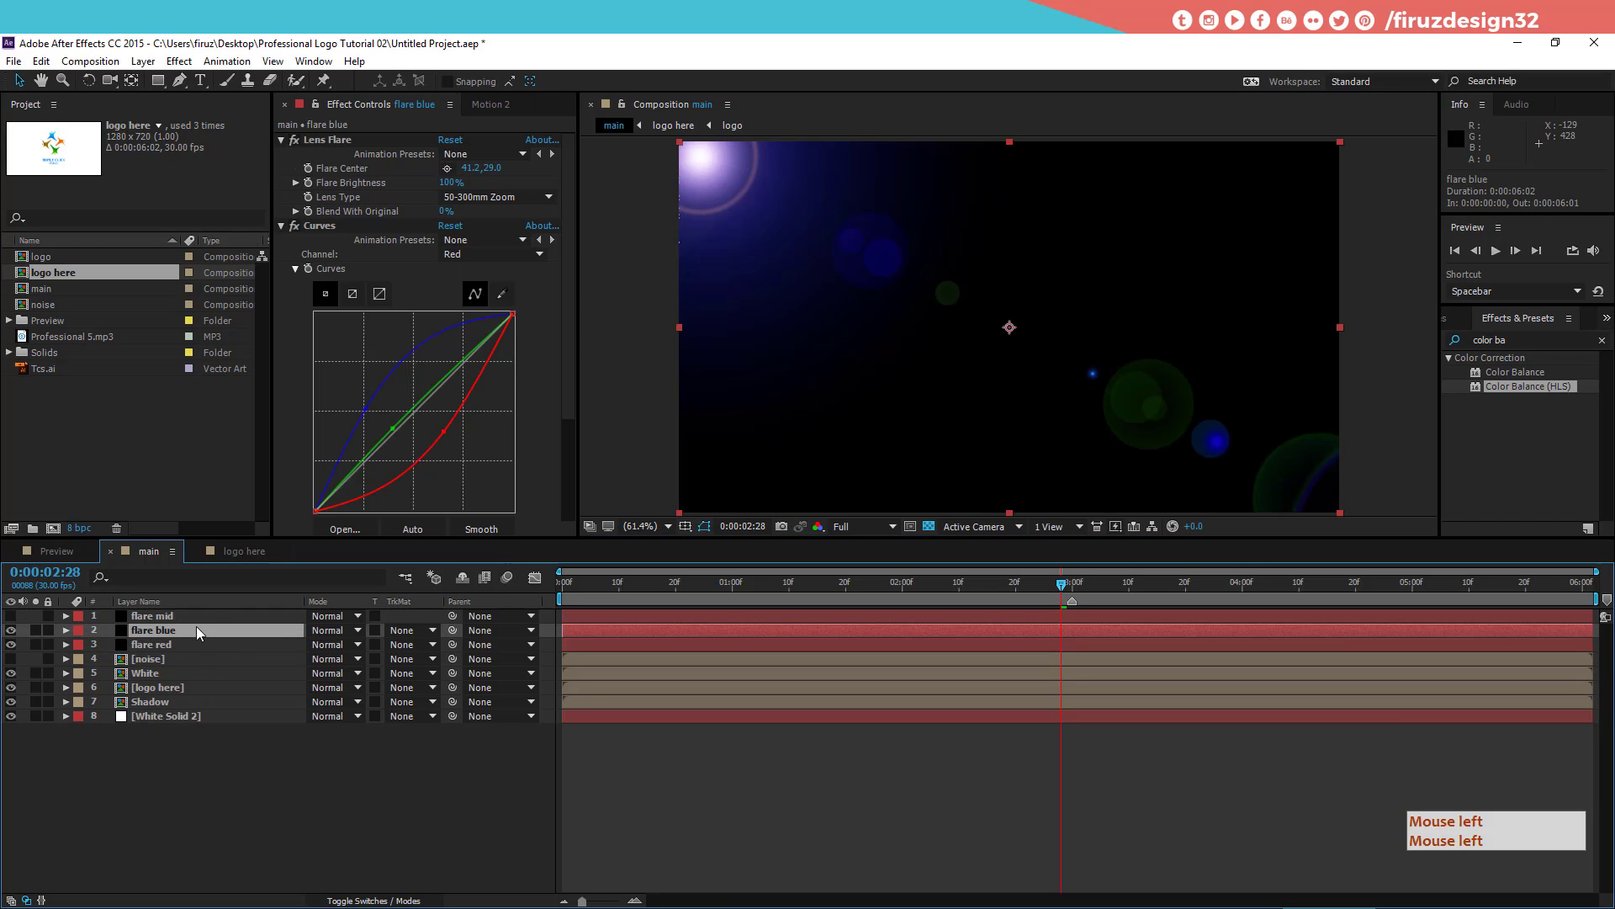
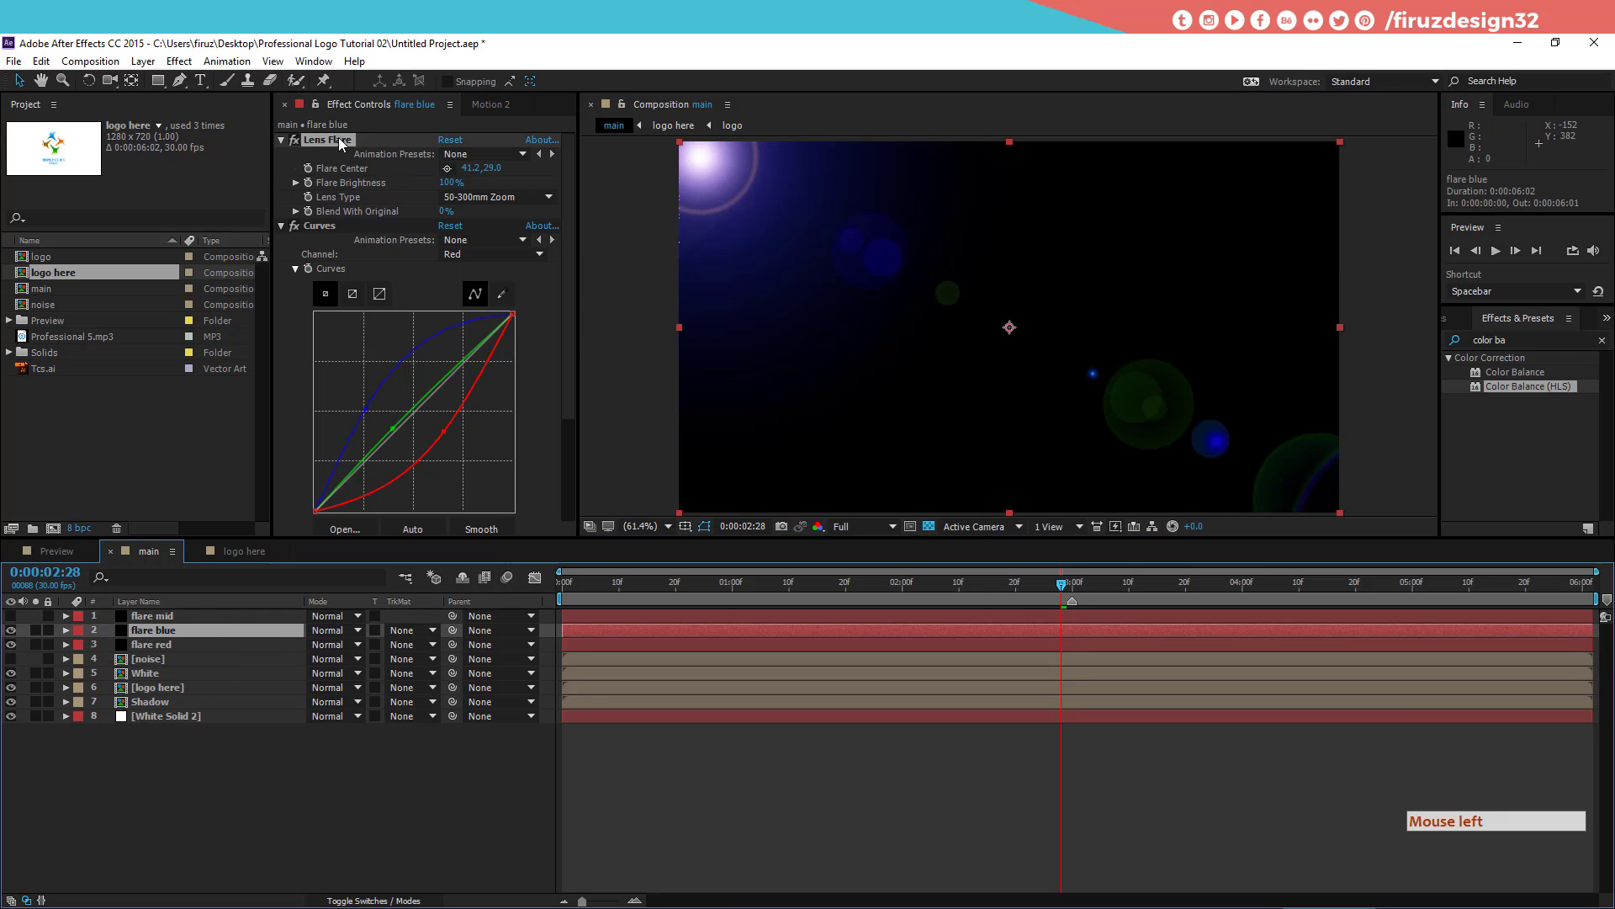
left_click(709, 178)
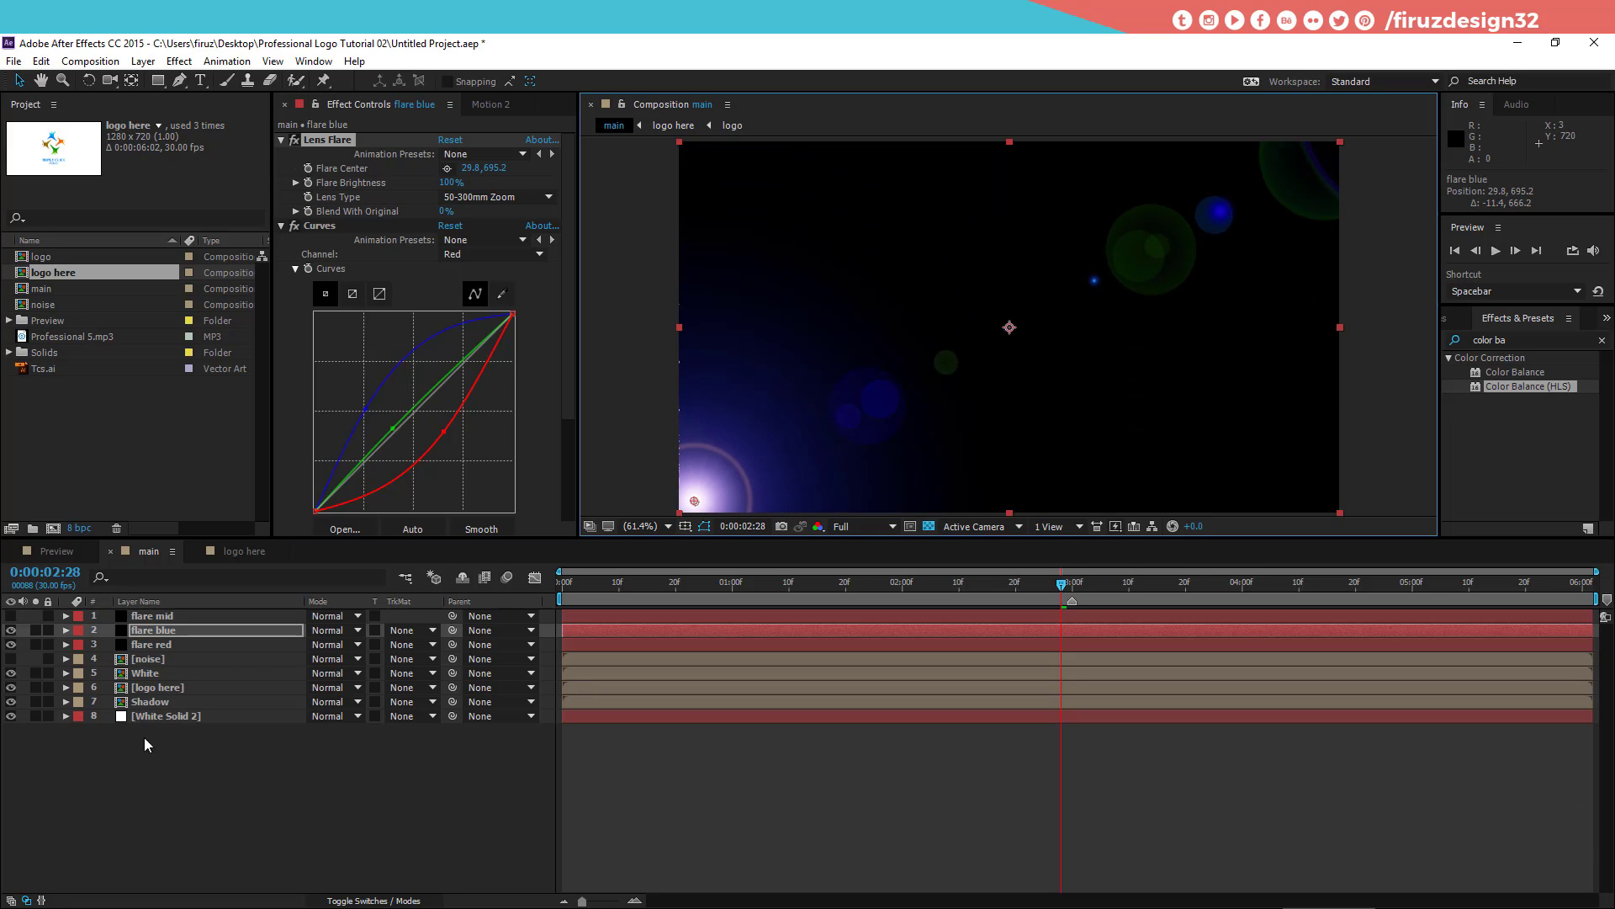
Step: Reposition flare red's centre right of middle and recolour it with Curves and a +25° Hue shift
left_click(227, 646)
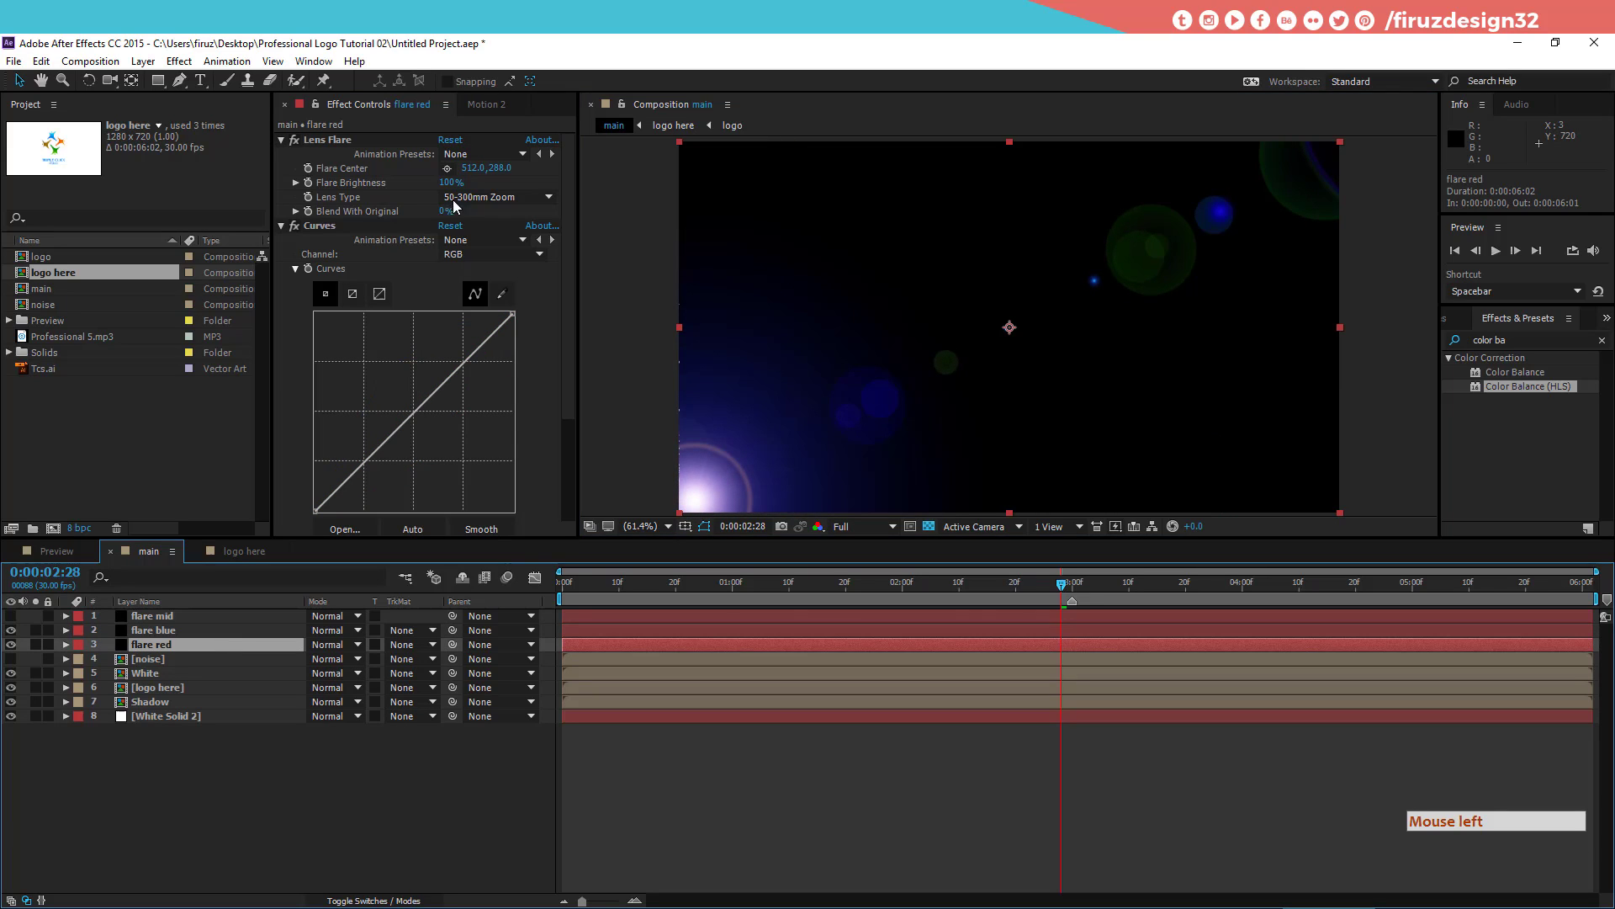
left_click(19, 639)
left_click(336, 137)
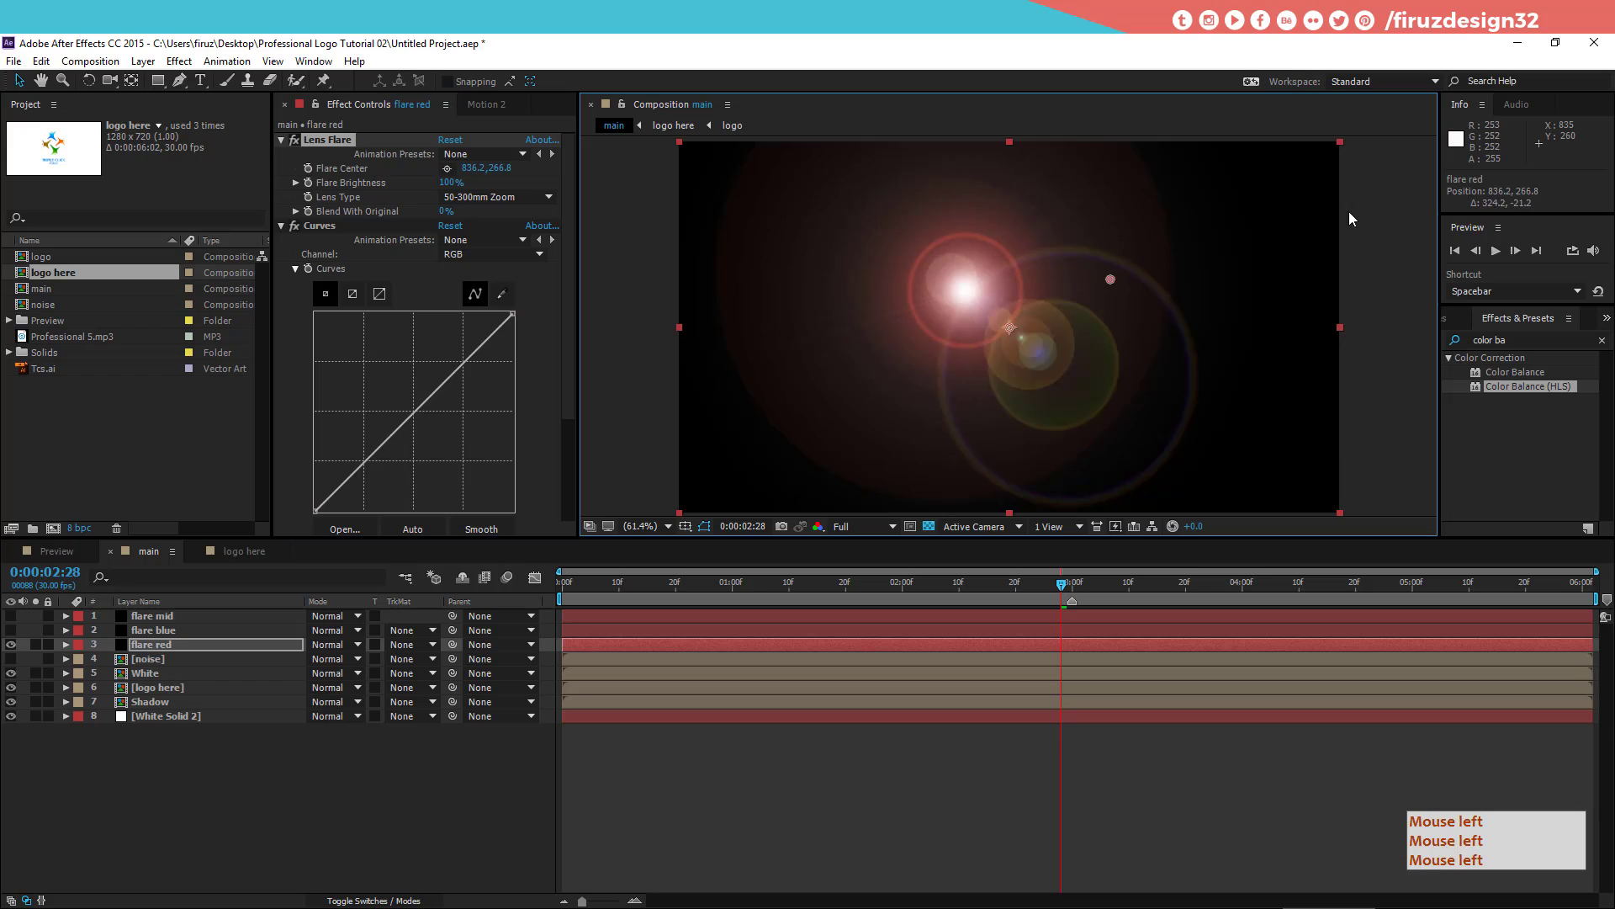
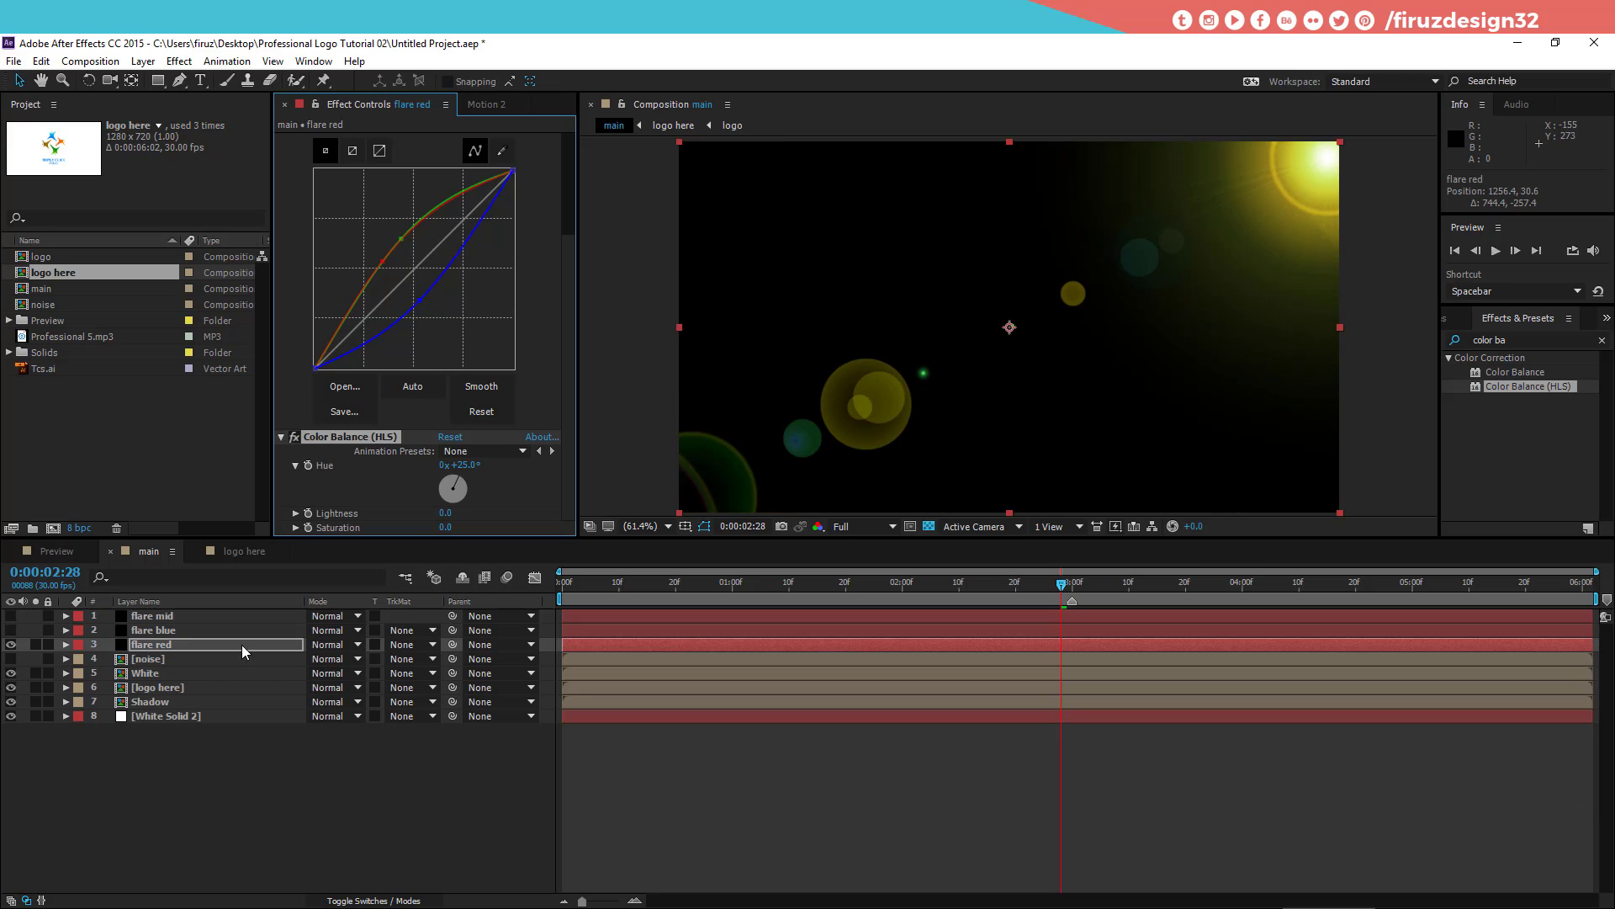
left_click(24, 634)
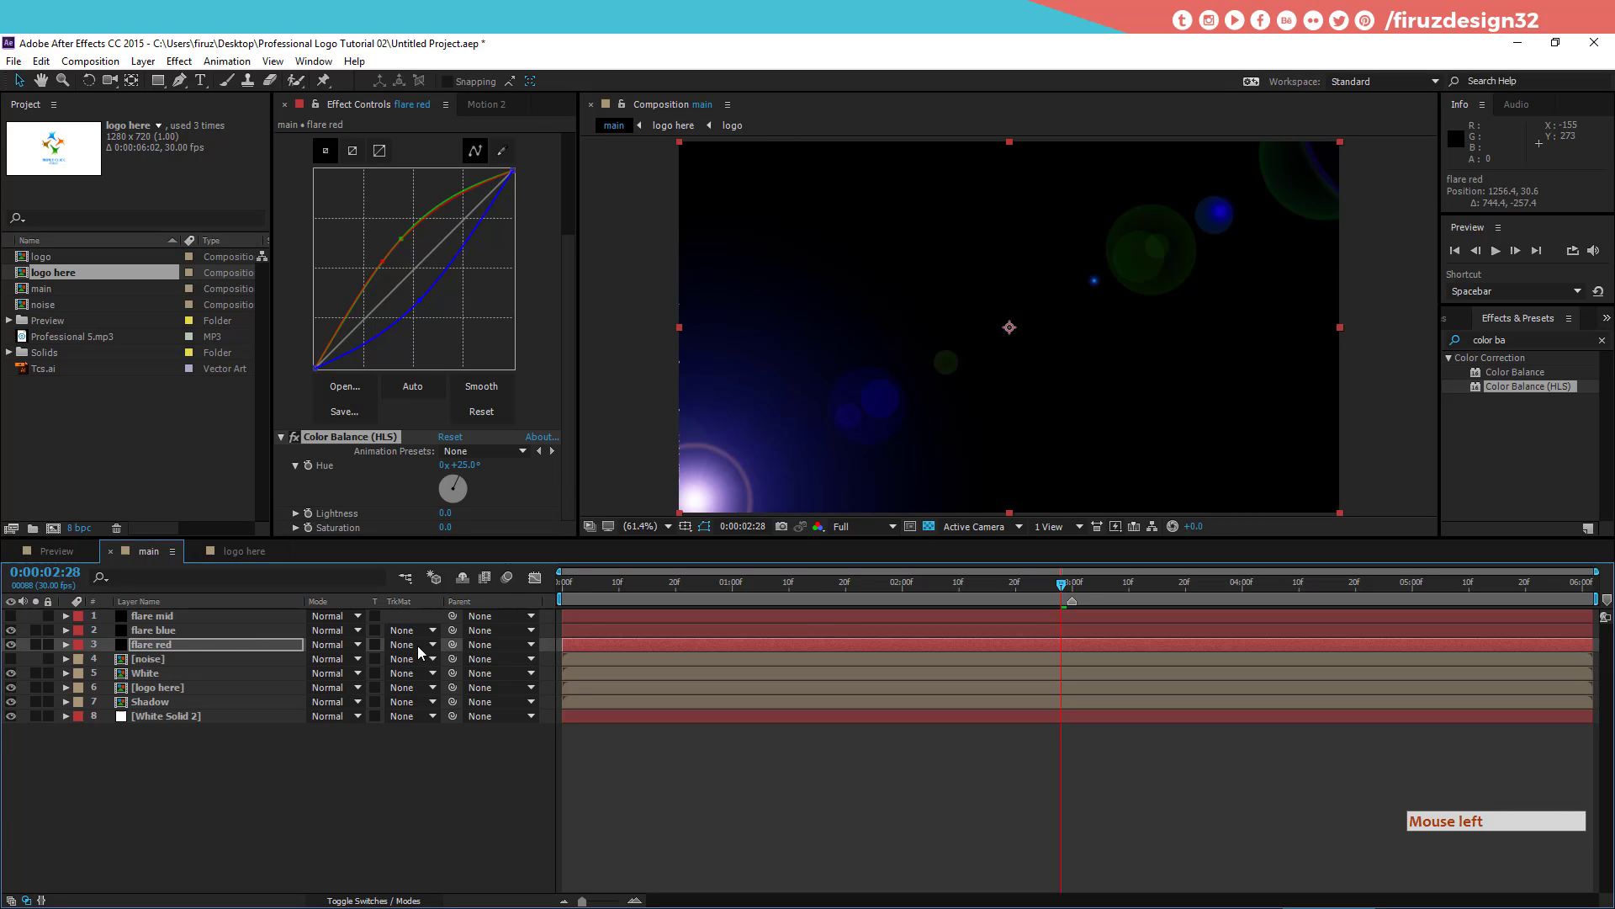
Step: Set flare blue and flare red to Screen mode, then select flare mid
left_click(355, 639)
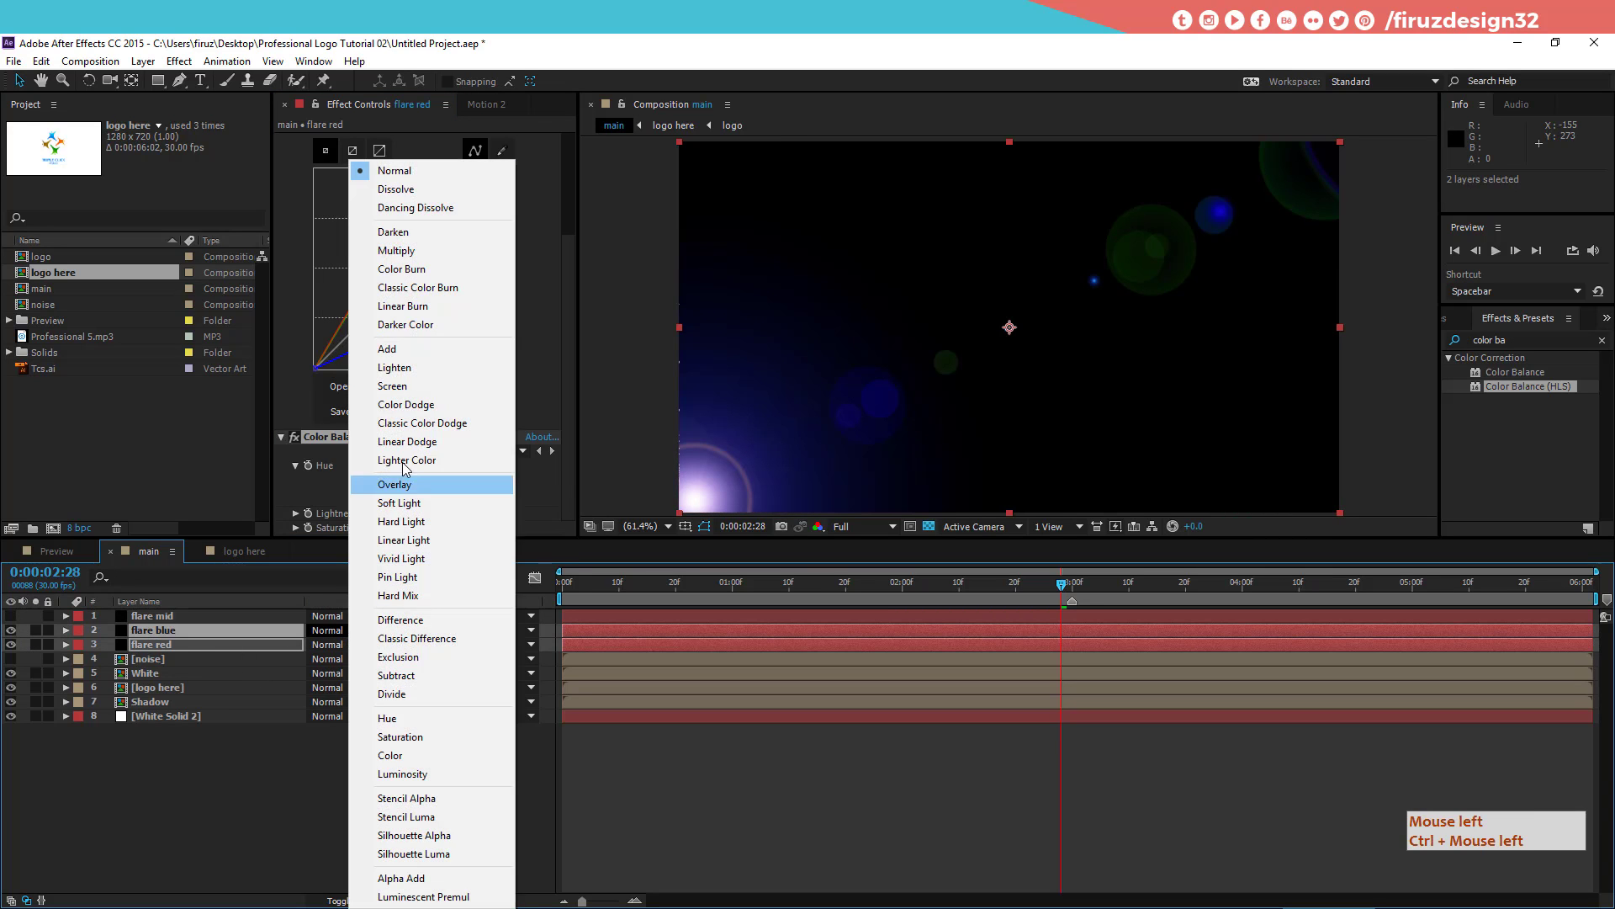
left_click(425, 393)
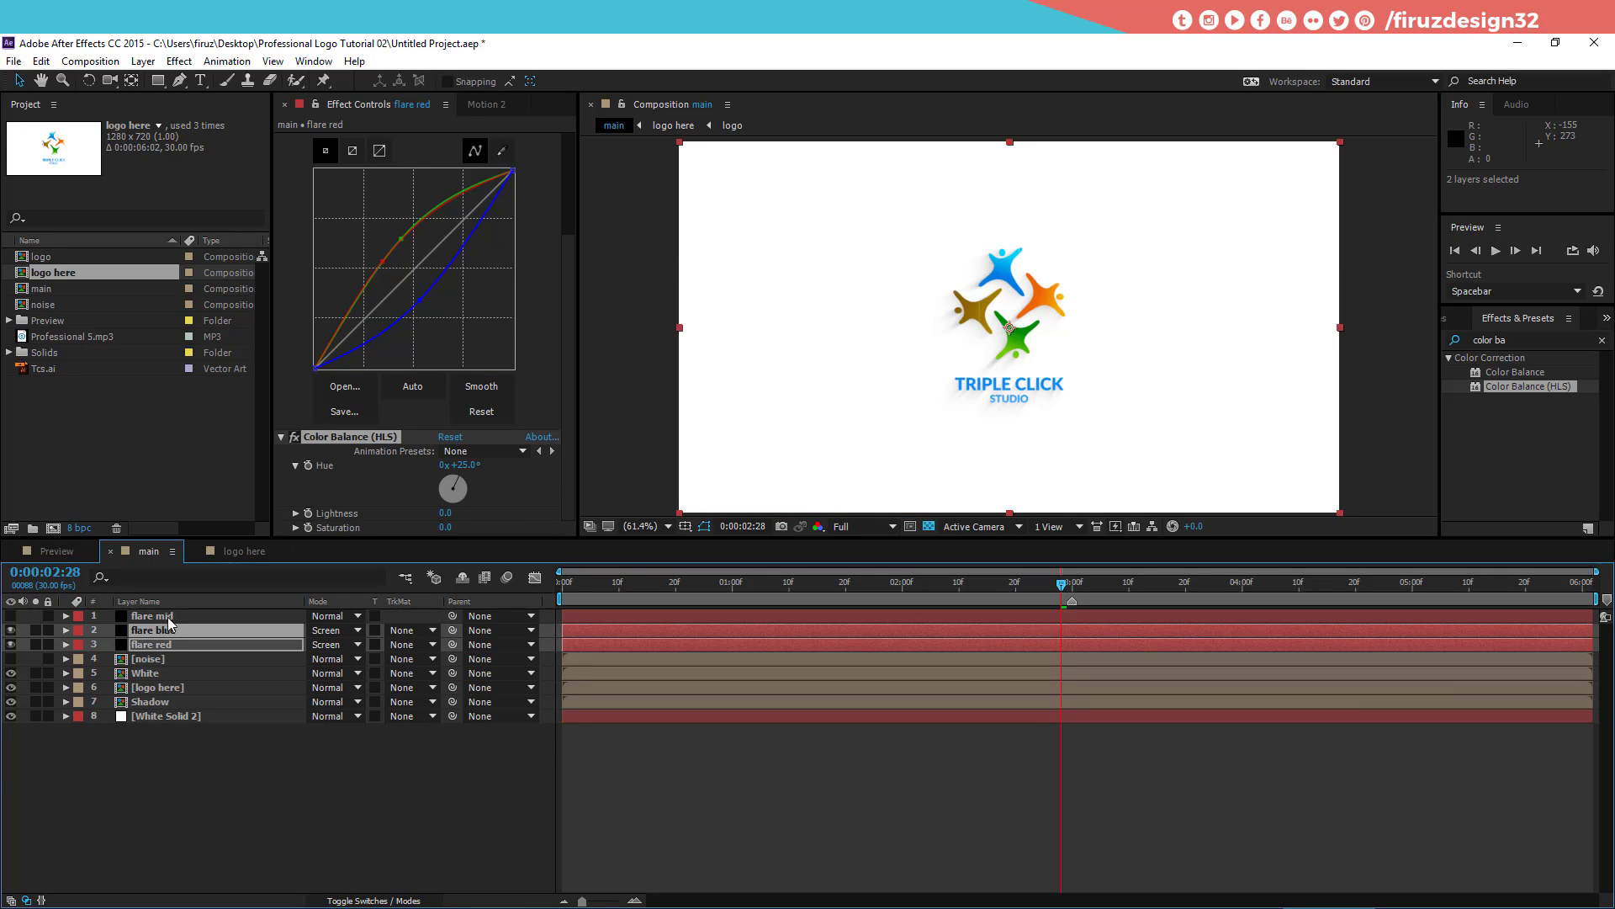
left_click(176, 623)
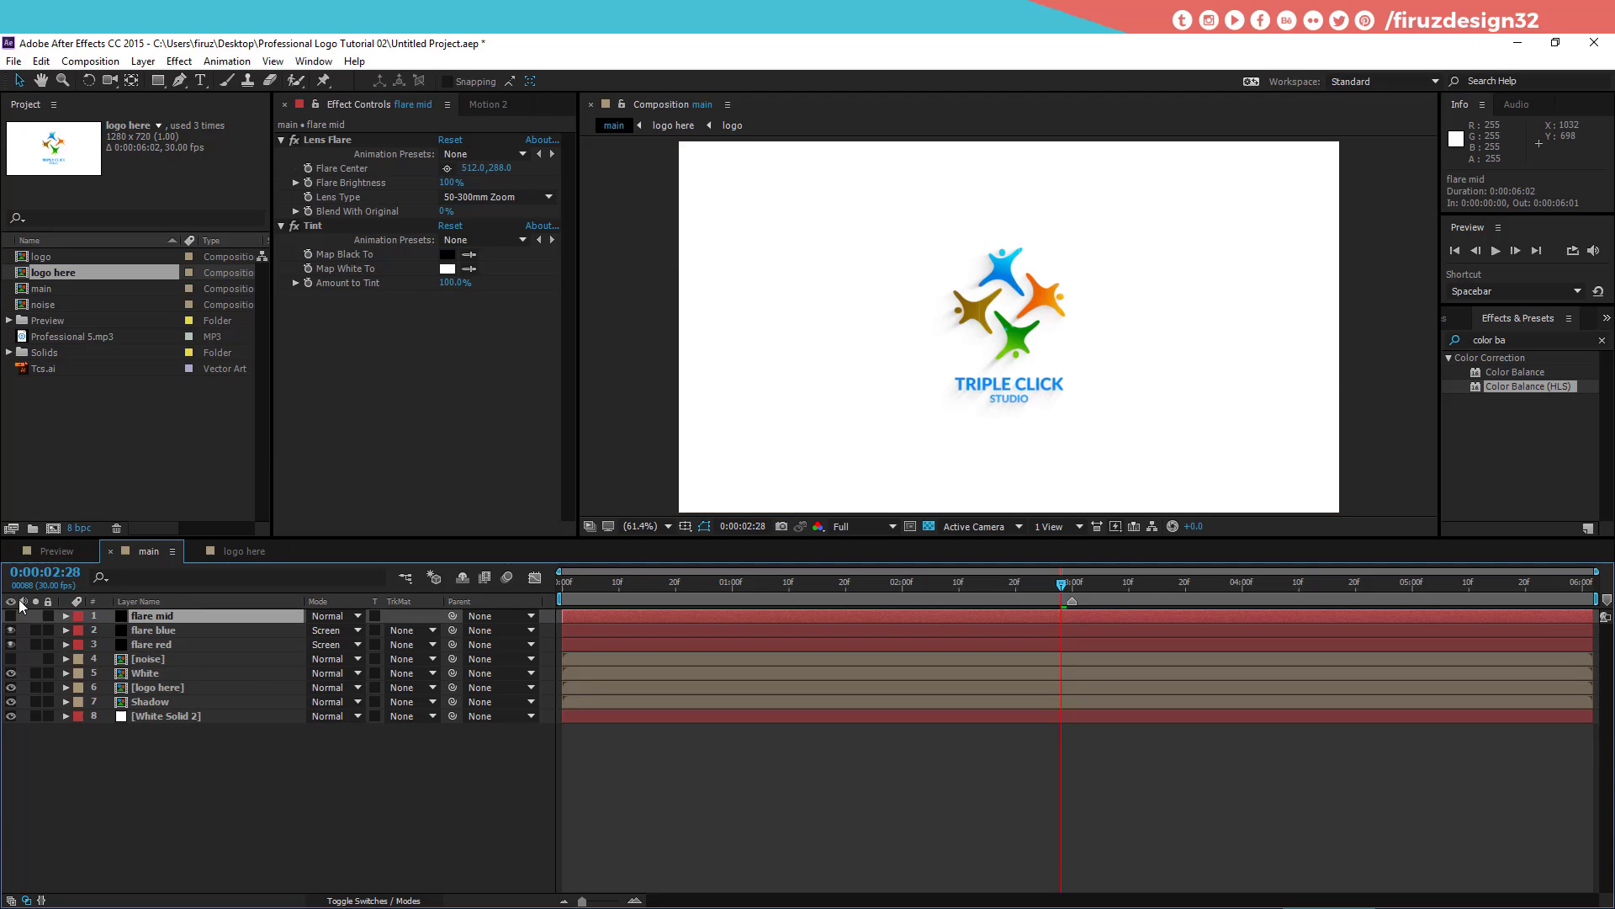
Step: Make flare mid a centred 105mm Prime flare at 33% brightness in Screen mode
left_click(18, 620)
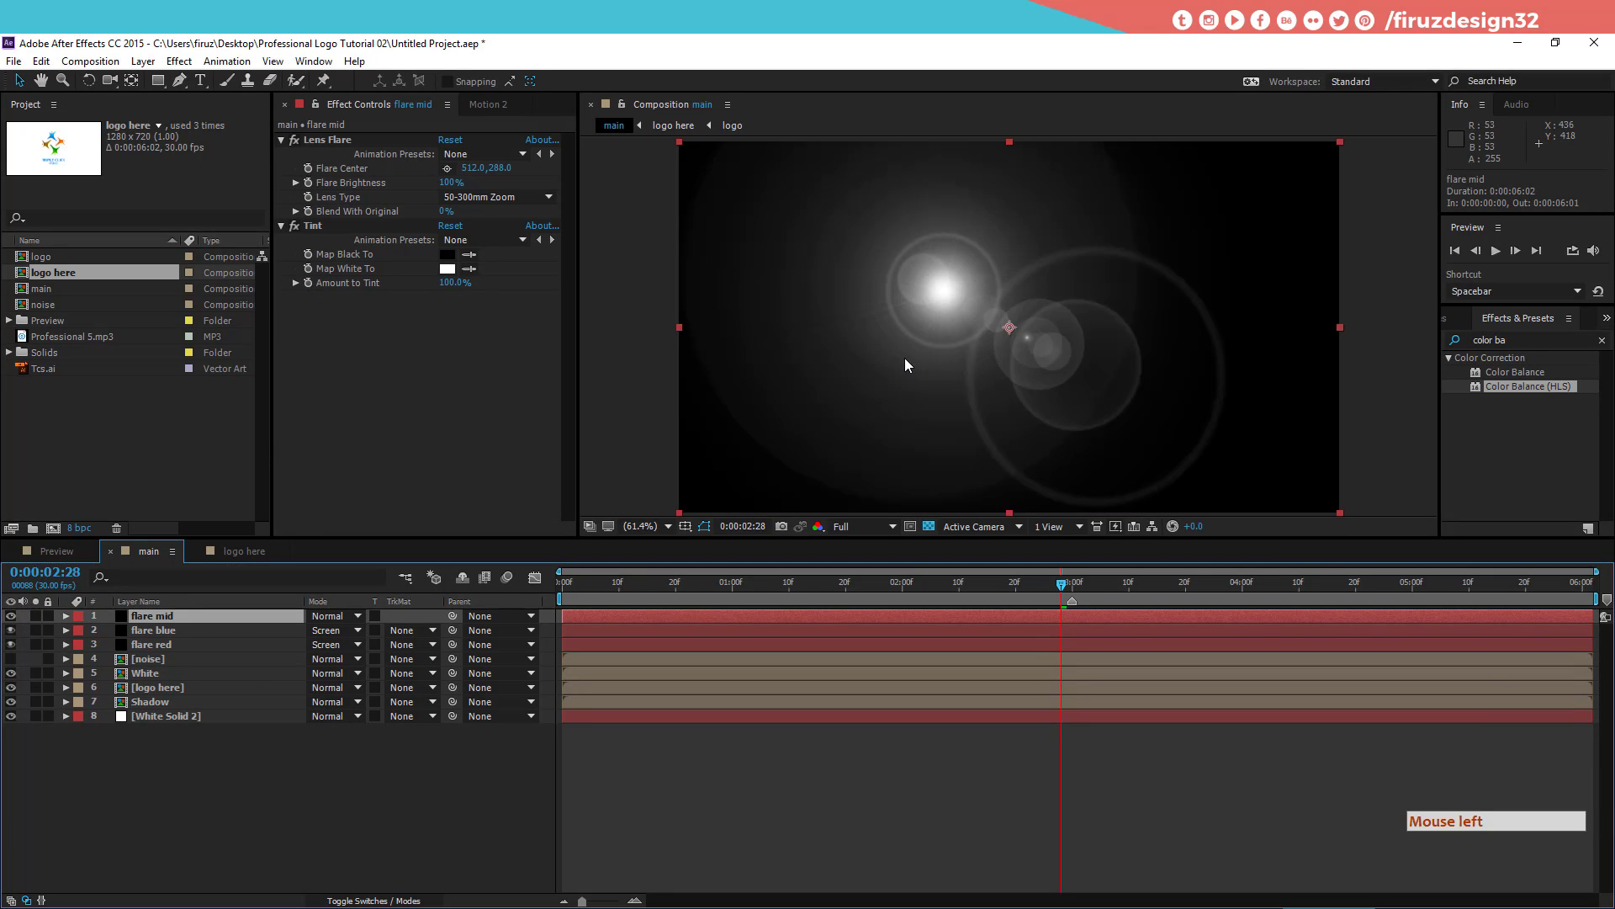
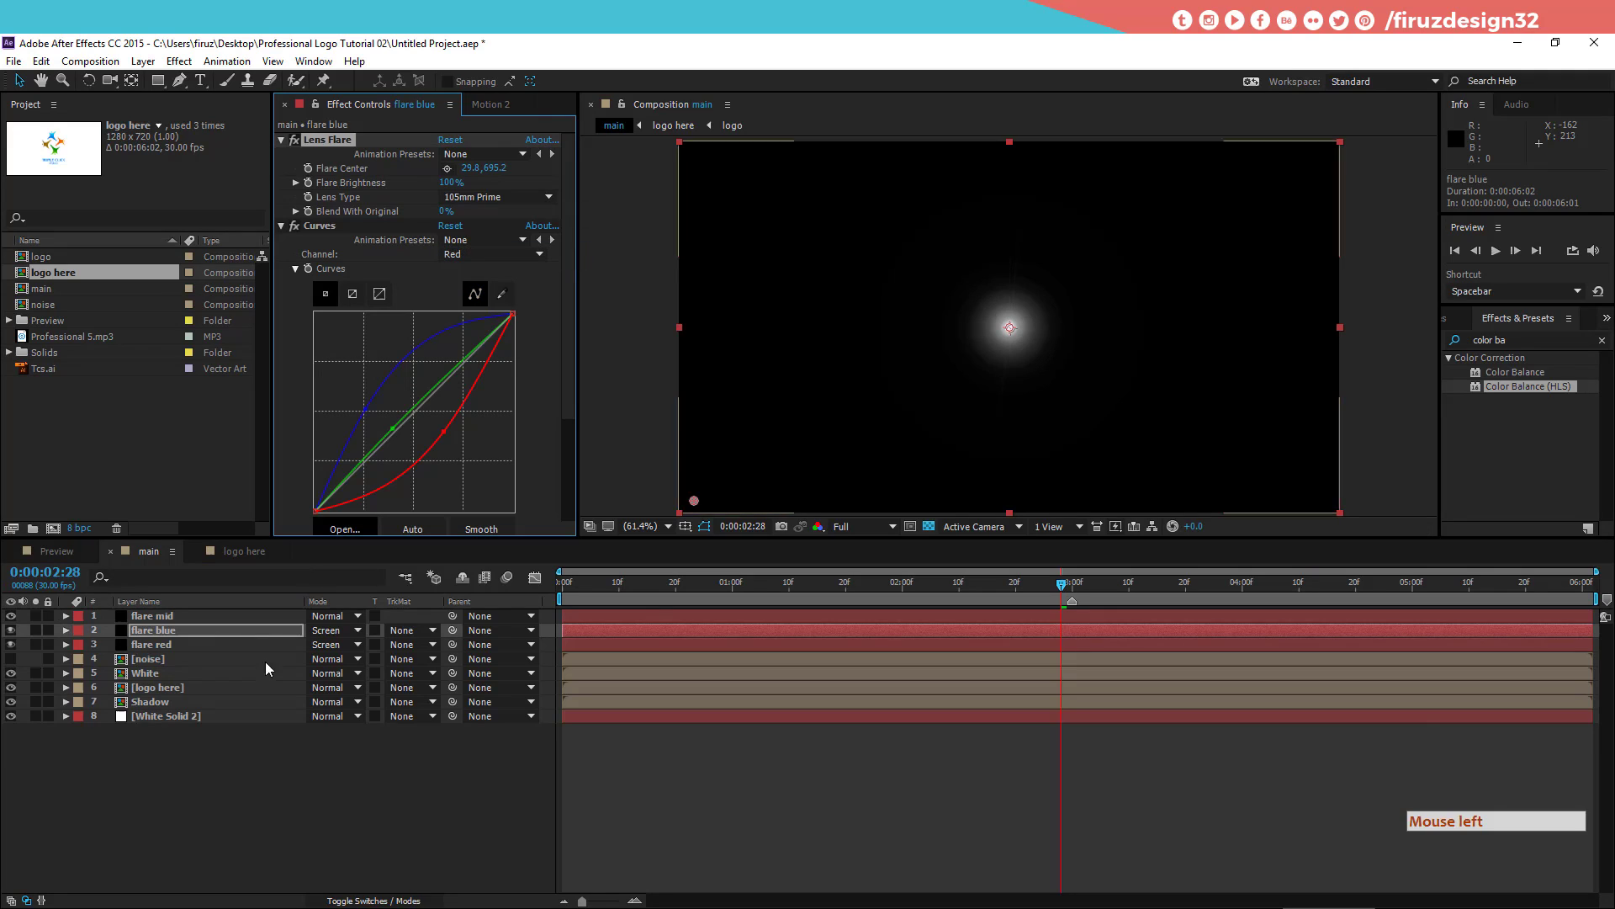
left_click(543, 211)
left_click(530, 257)
left_click(240, 633)
left_click(195, 617)
left_click(198, 620)
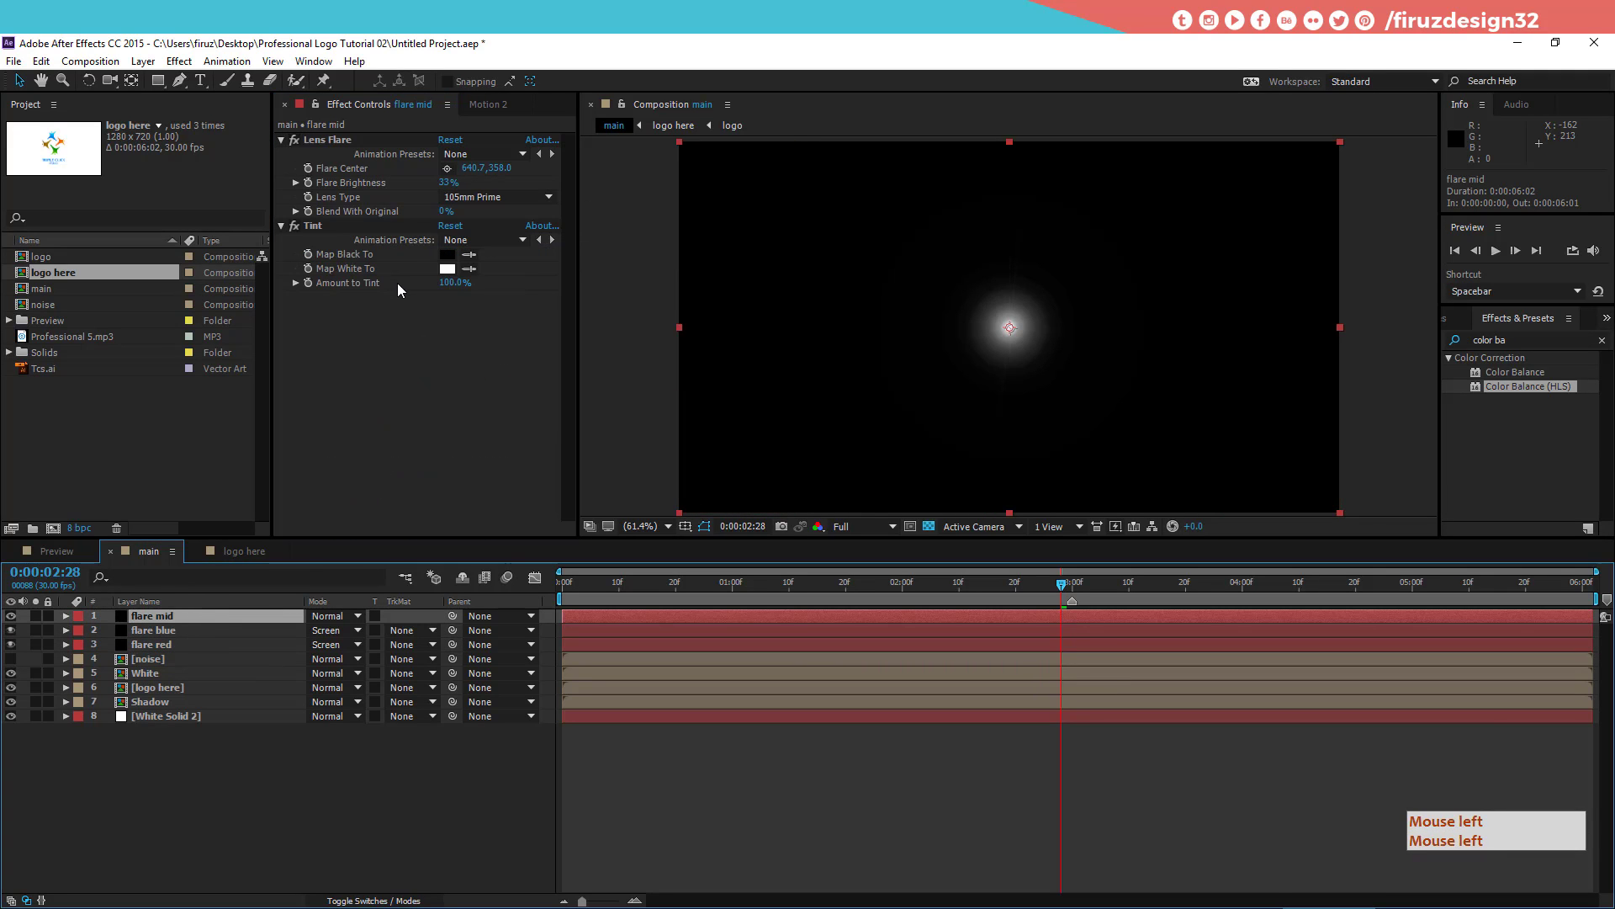
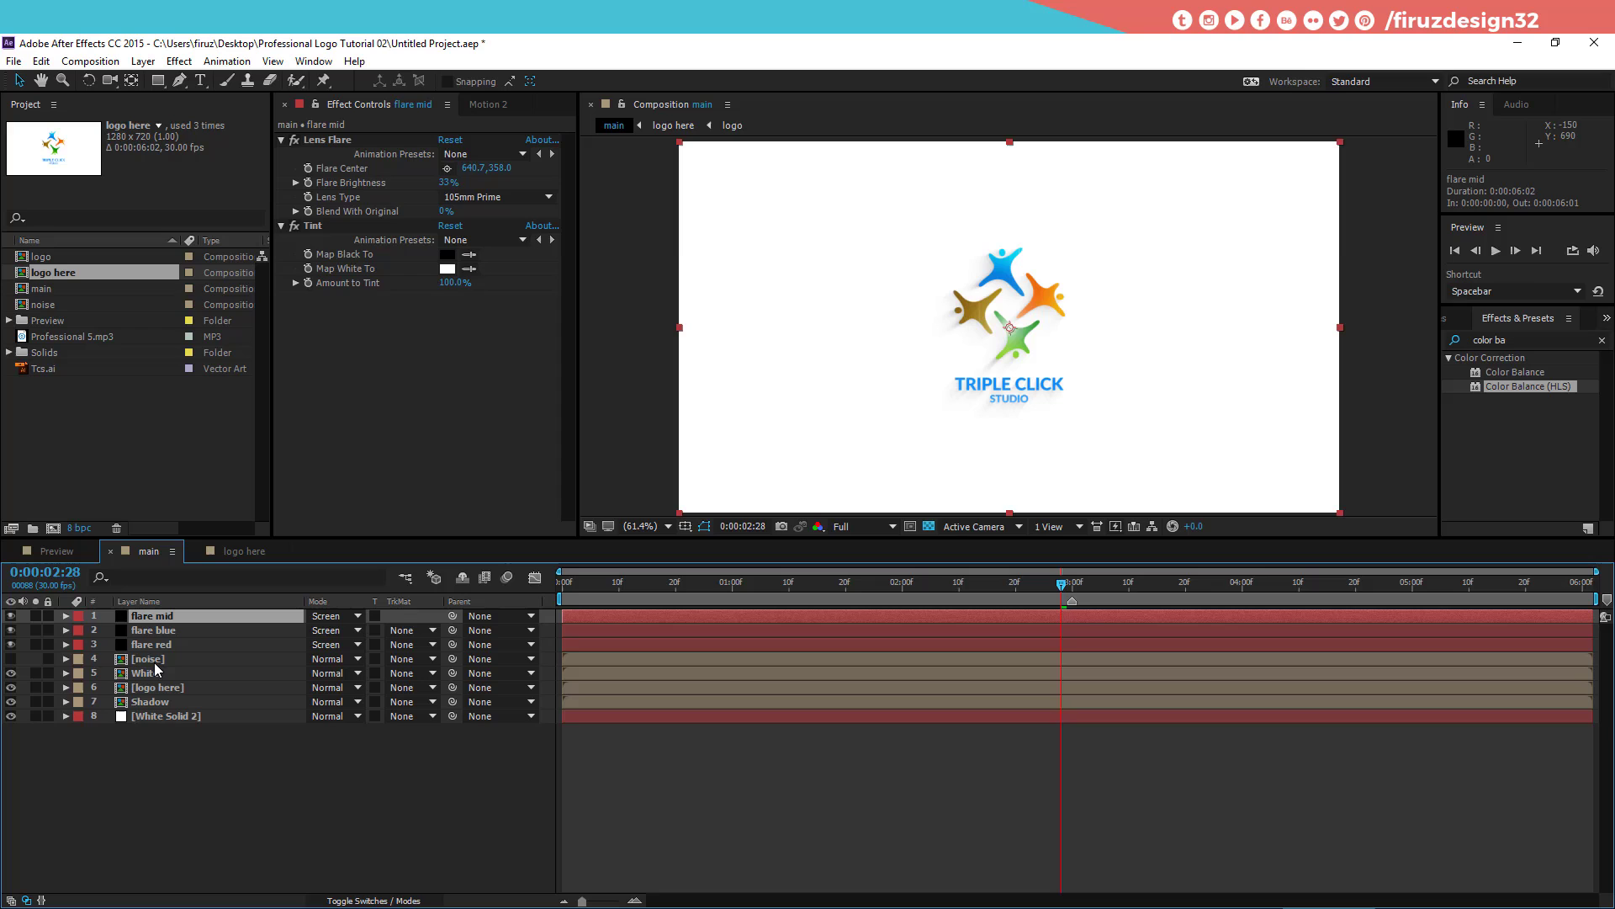
Step: Reveal White's Iris Wipe keyframes and move the time near the wipe's end
left_click(174, 682)
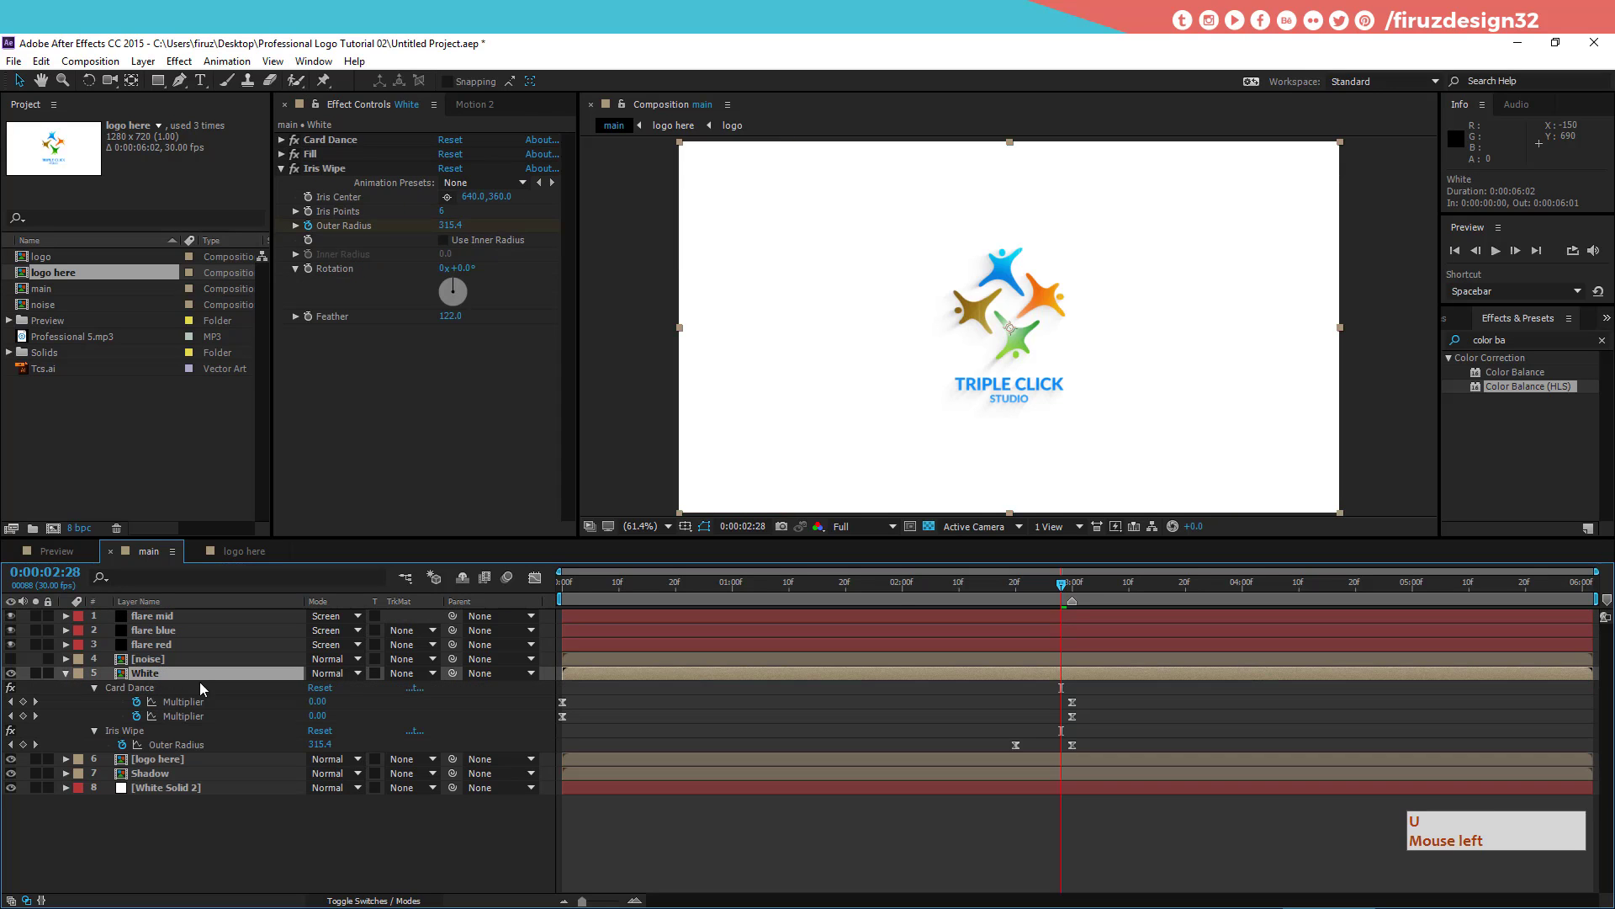
key("u")
left_click(1069, 586)
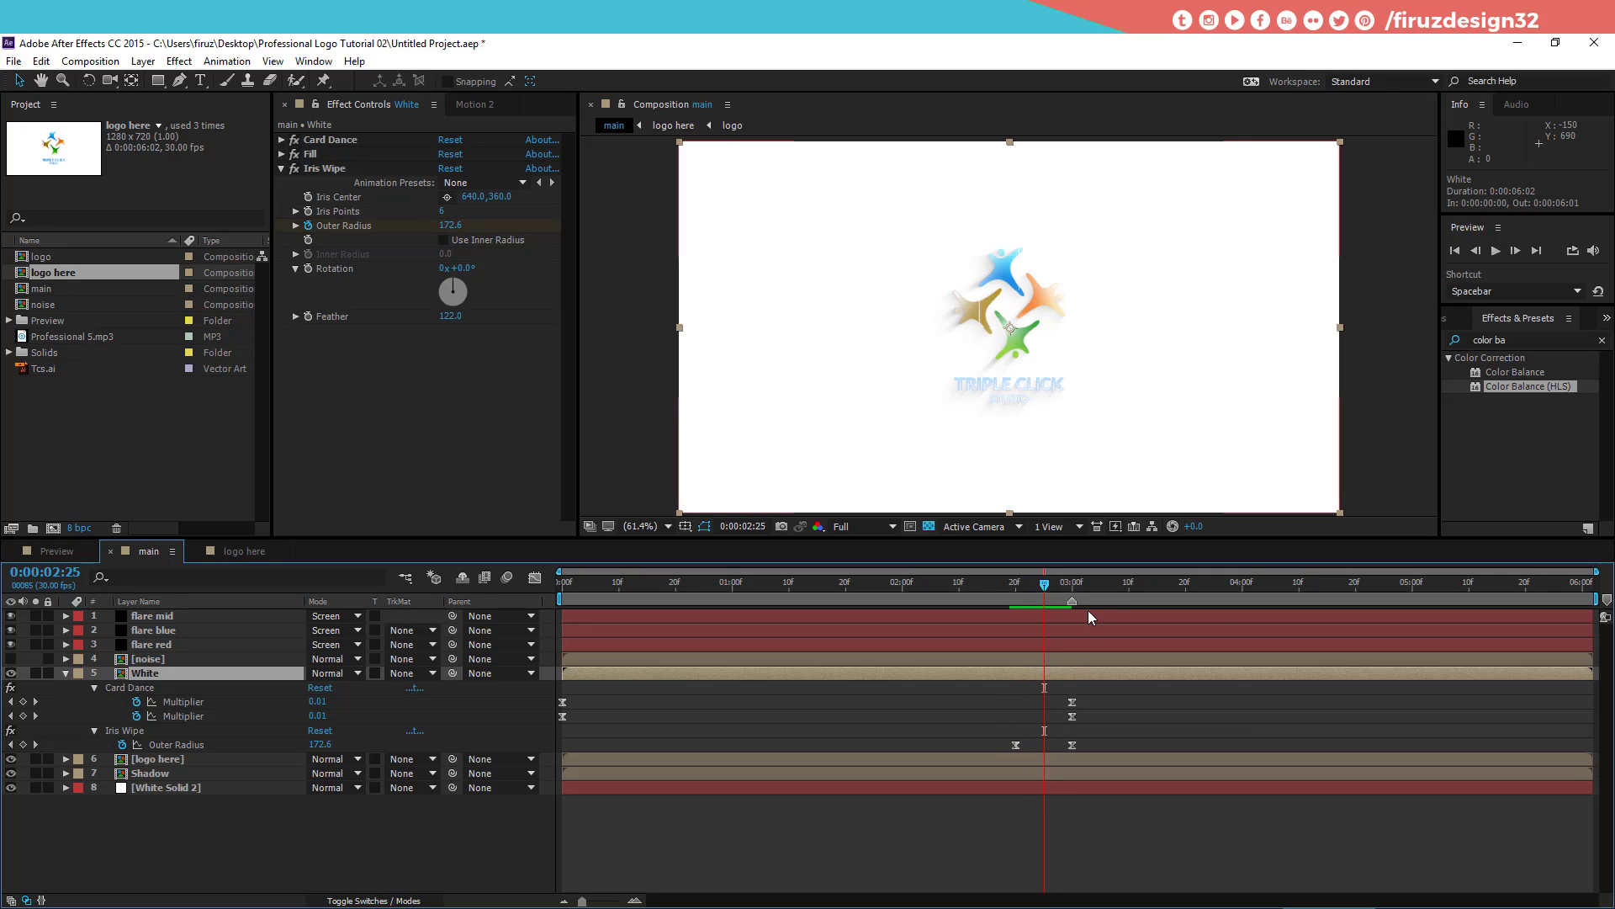
left_click(1068, 588)
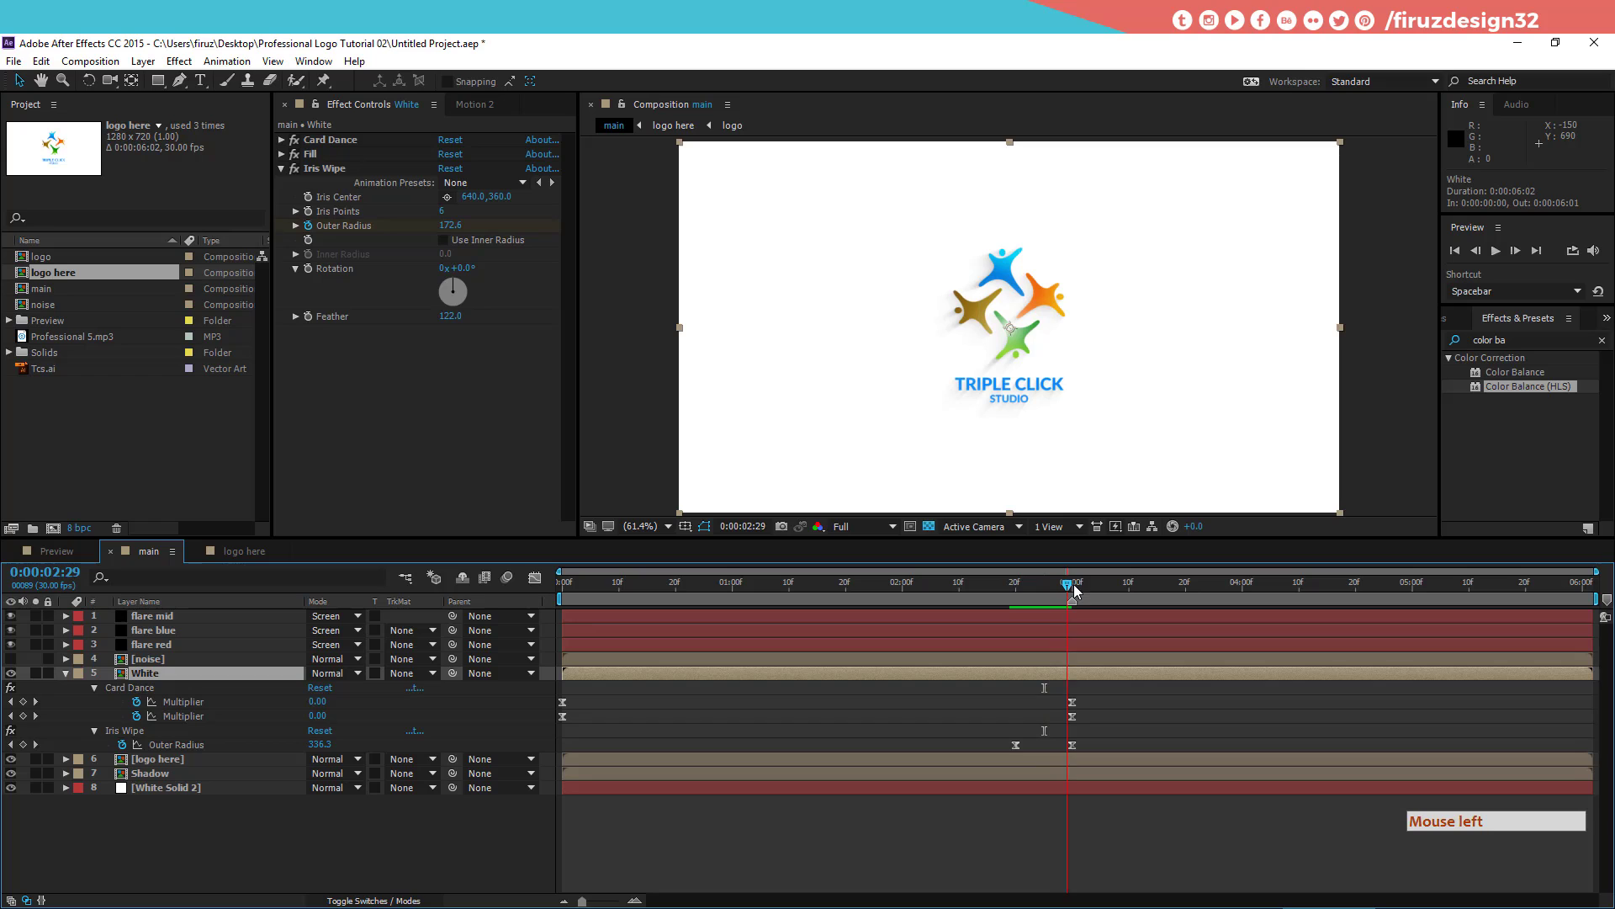
Step: Select the Iris Wipe keyframe at three seconds and step just past 3:00 for the flare flash
left_click(1048, 754)
left_click(1034, 751)
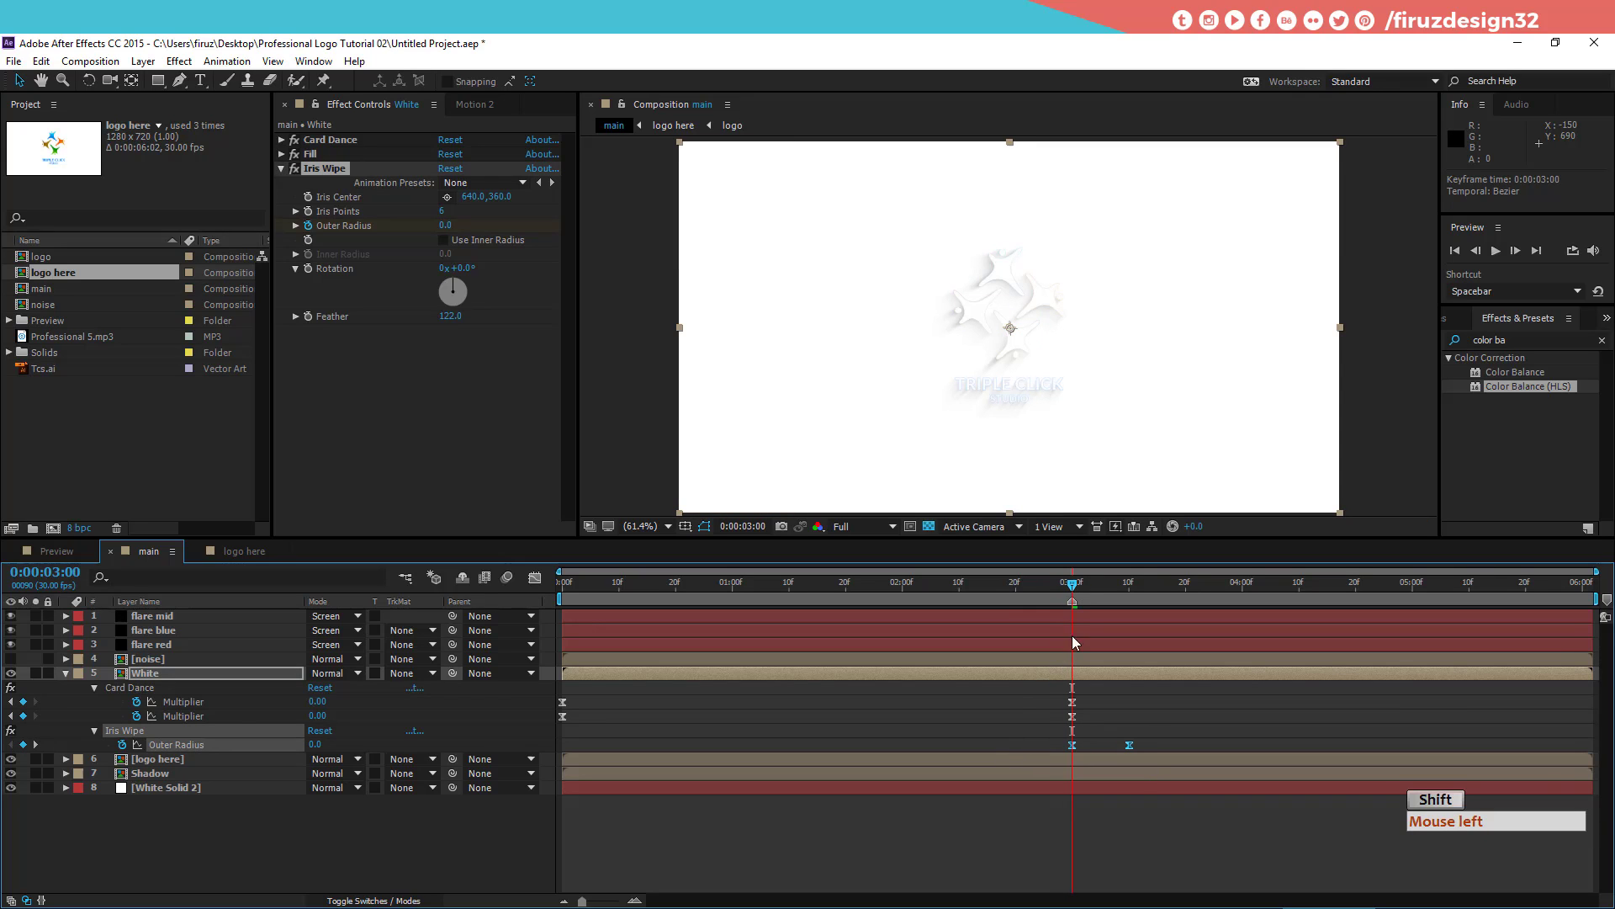
left_click(1070, 590)
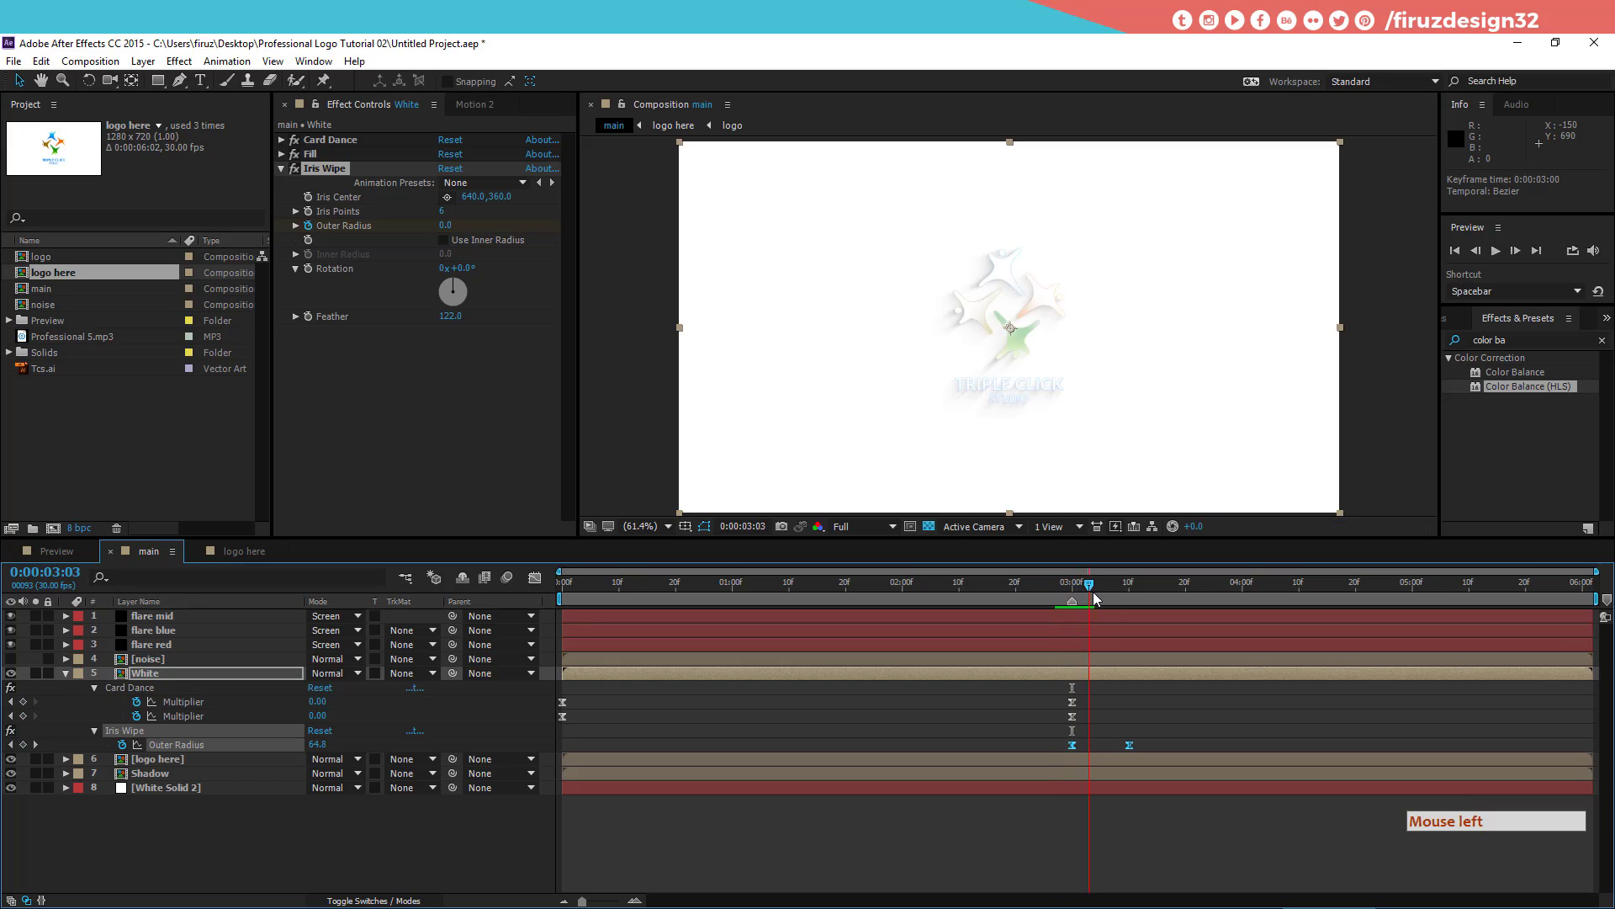
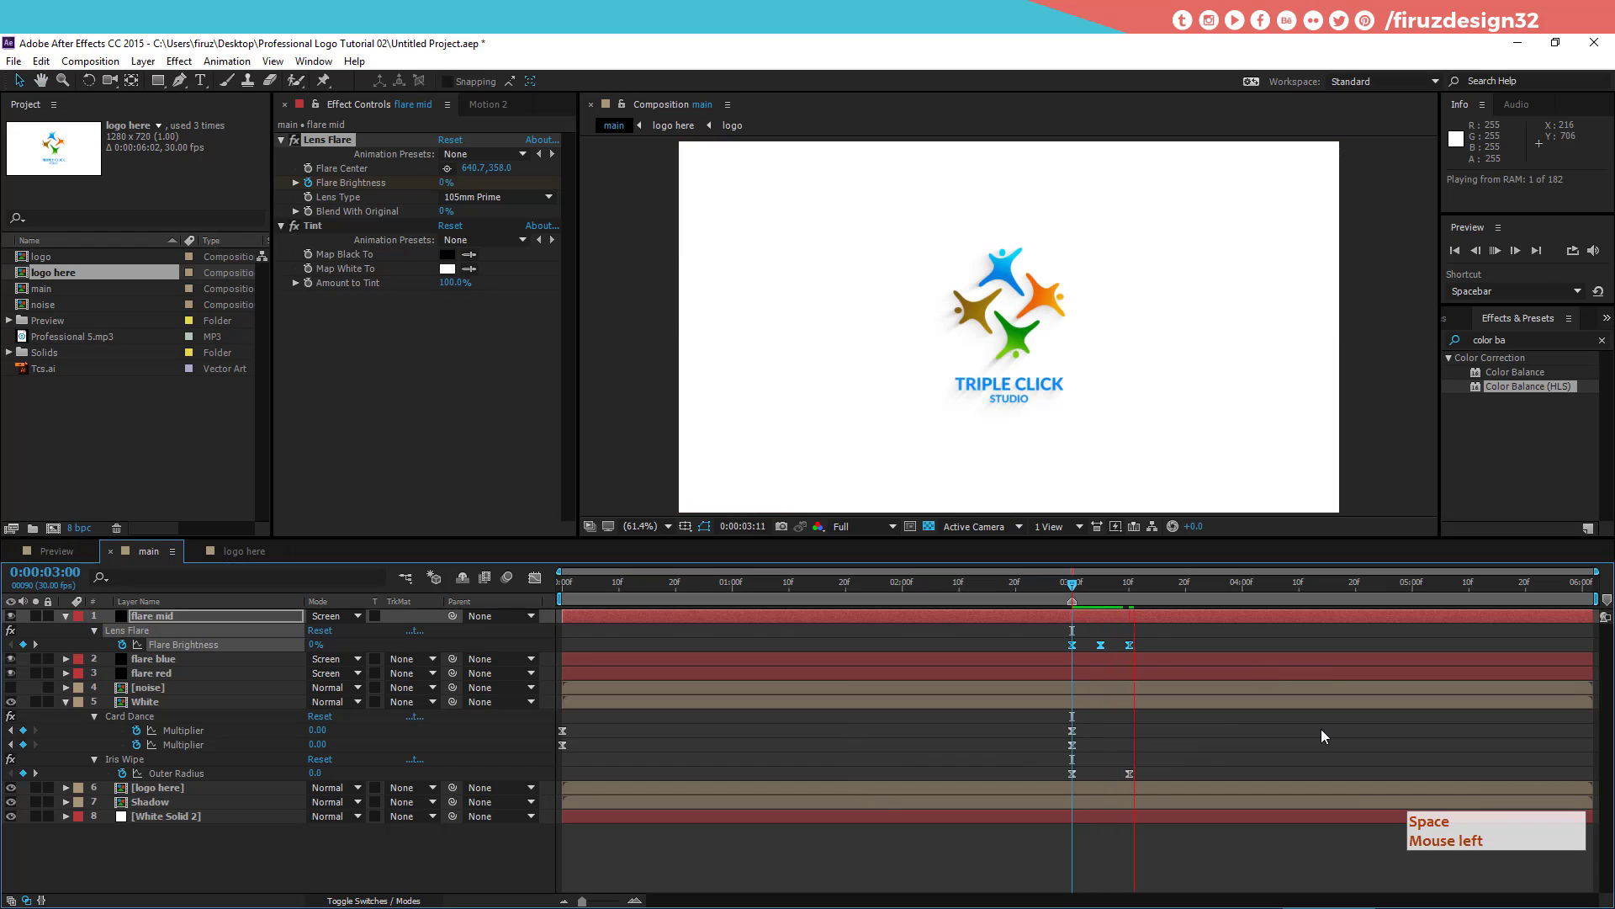
Step: Add Professional 5.mp3 to the main timeline and preview from the start with music
left_click(1080, 587)
left_click(1082, 588)
left_click(1066, 591)
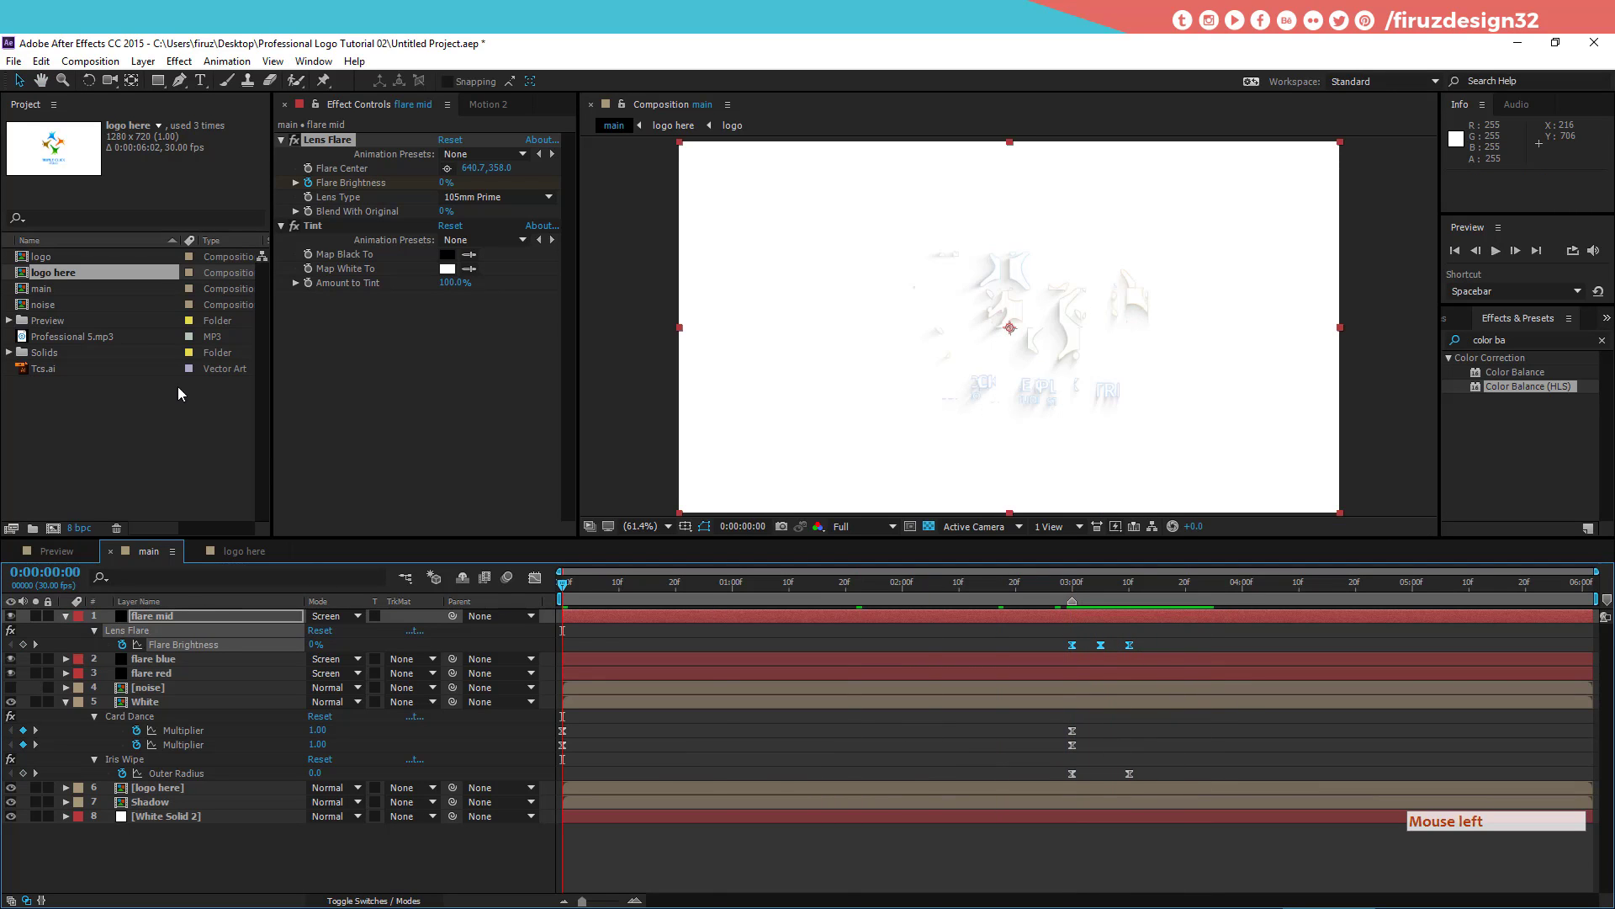
left_click(80, 349)
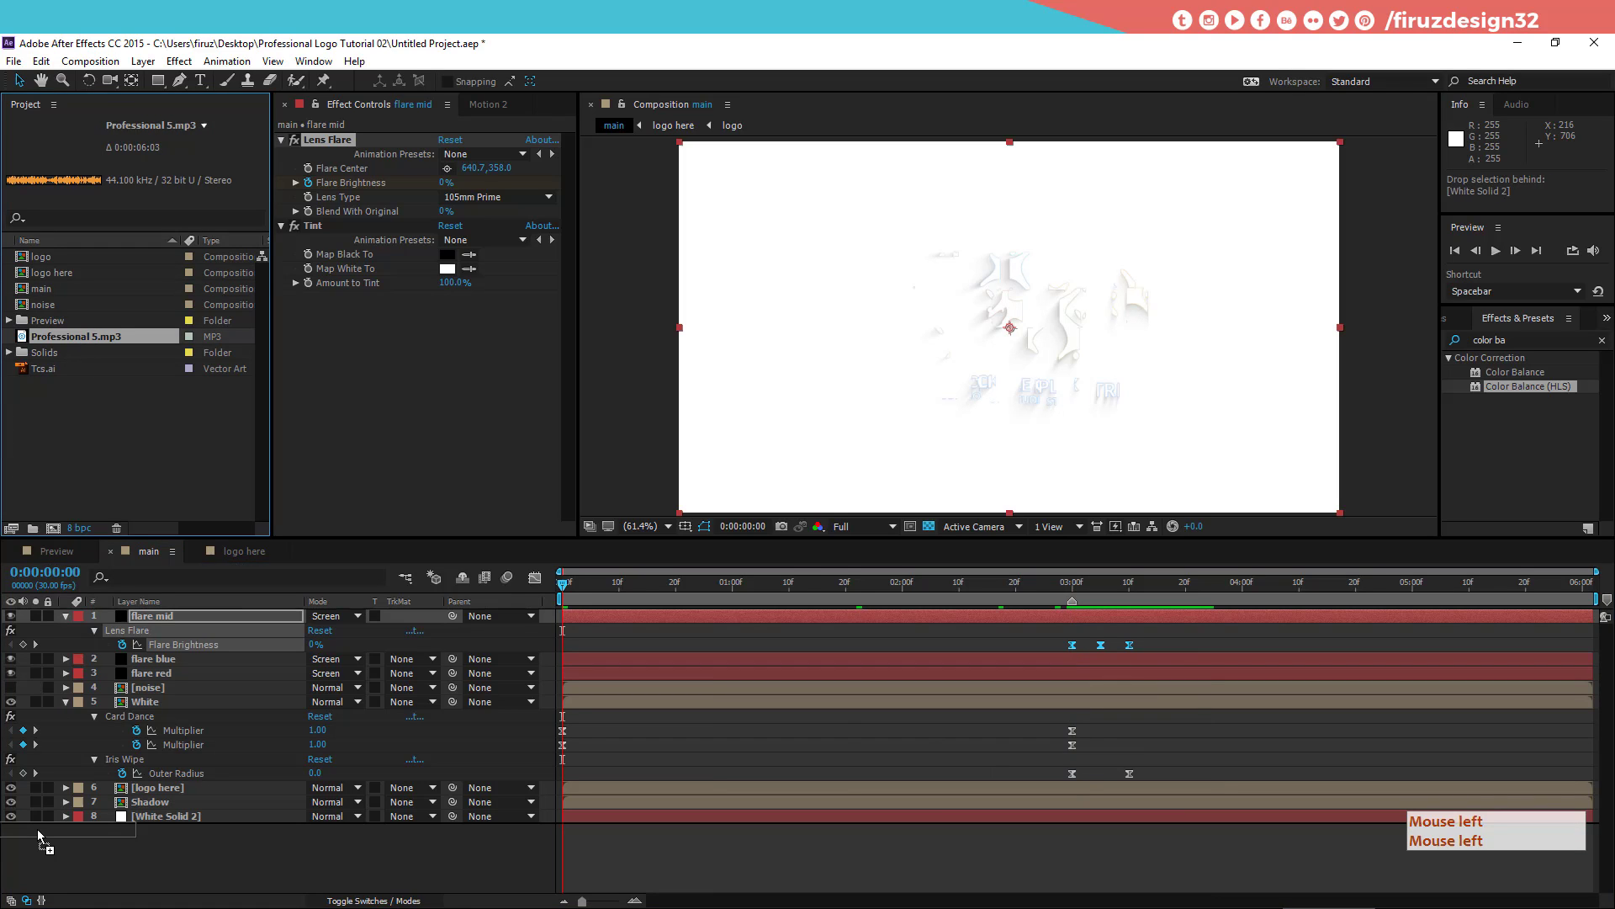
key("space")
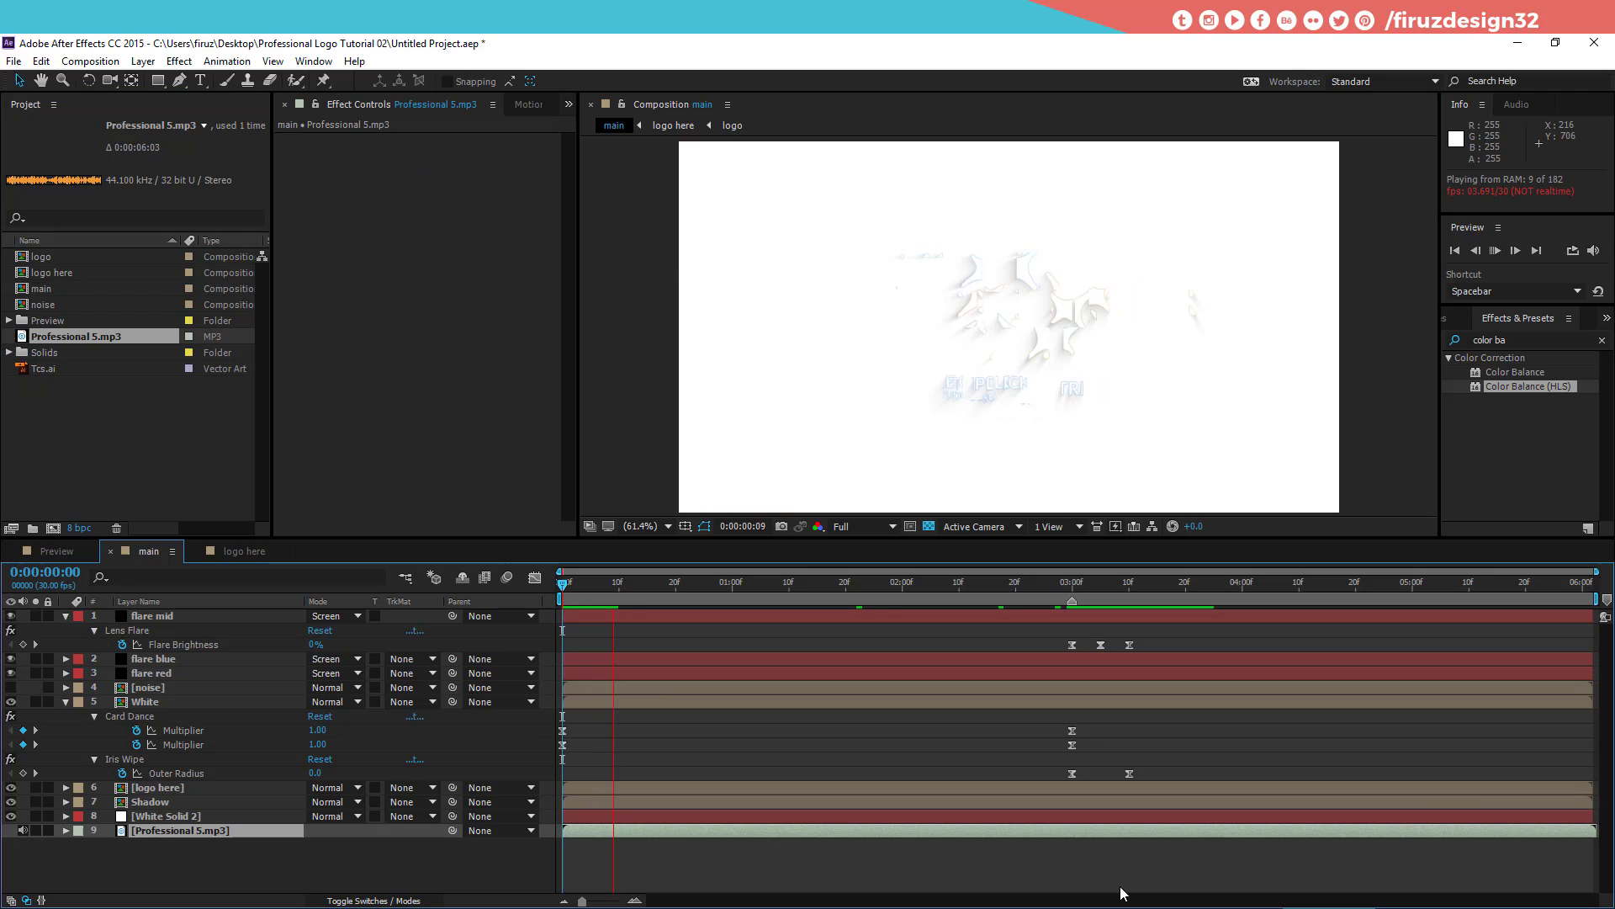
Step: Stop the preview and switch to the logo here composition
left_click(1129, 891)
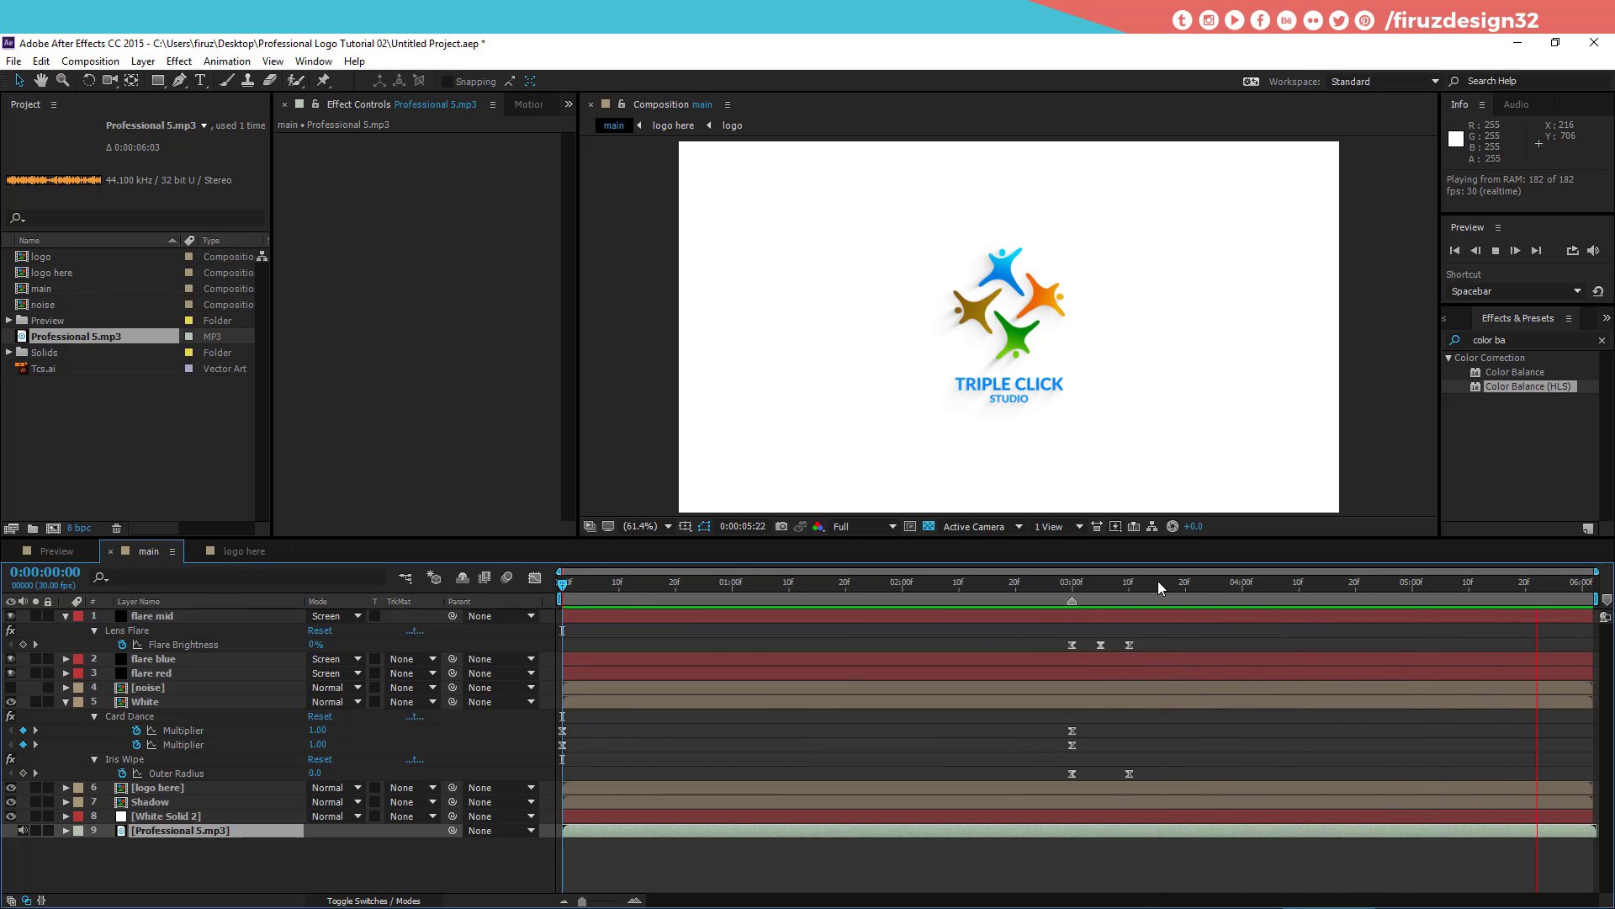
left_click(1166, 586)
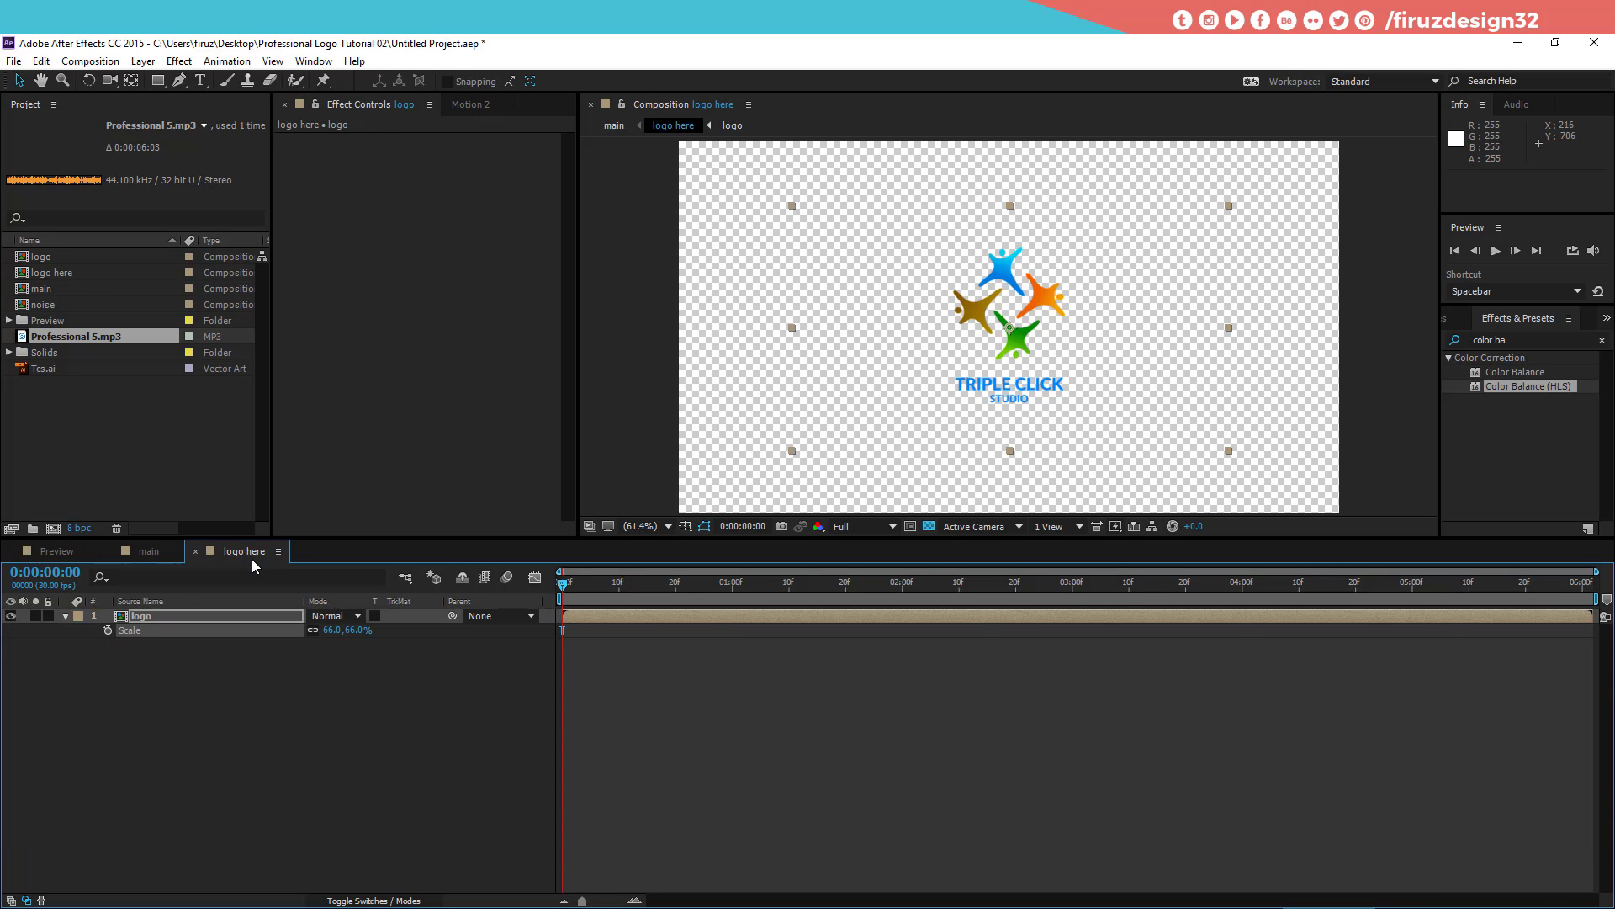
Step: Keyframe the logo's Scale from 66% at 3:00 down to 50% at the end
left_click(224, 627)
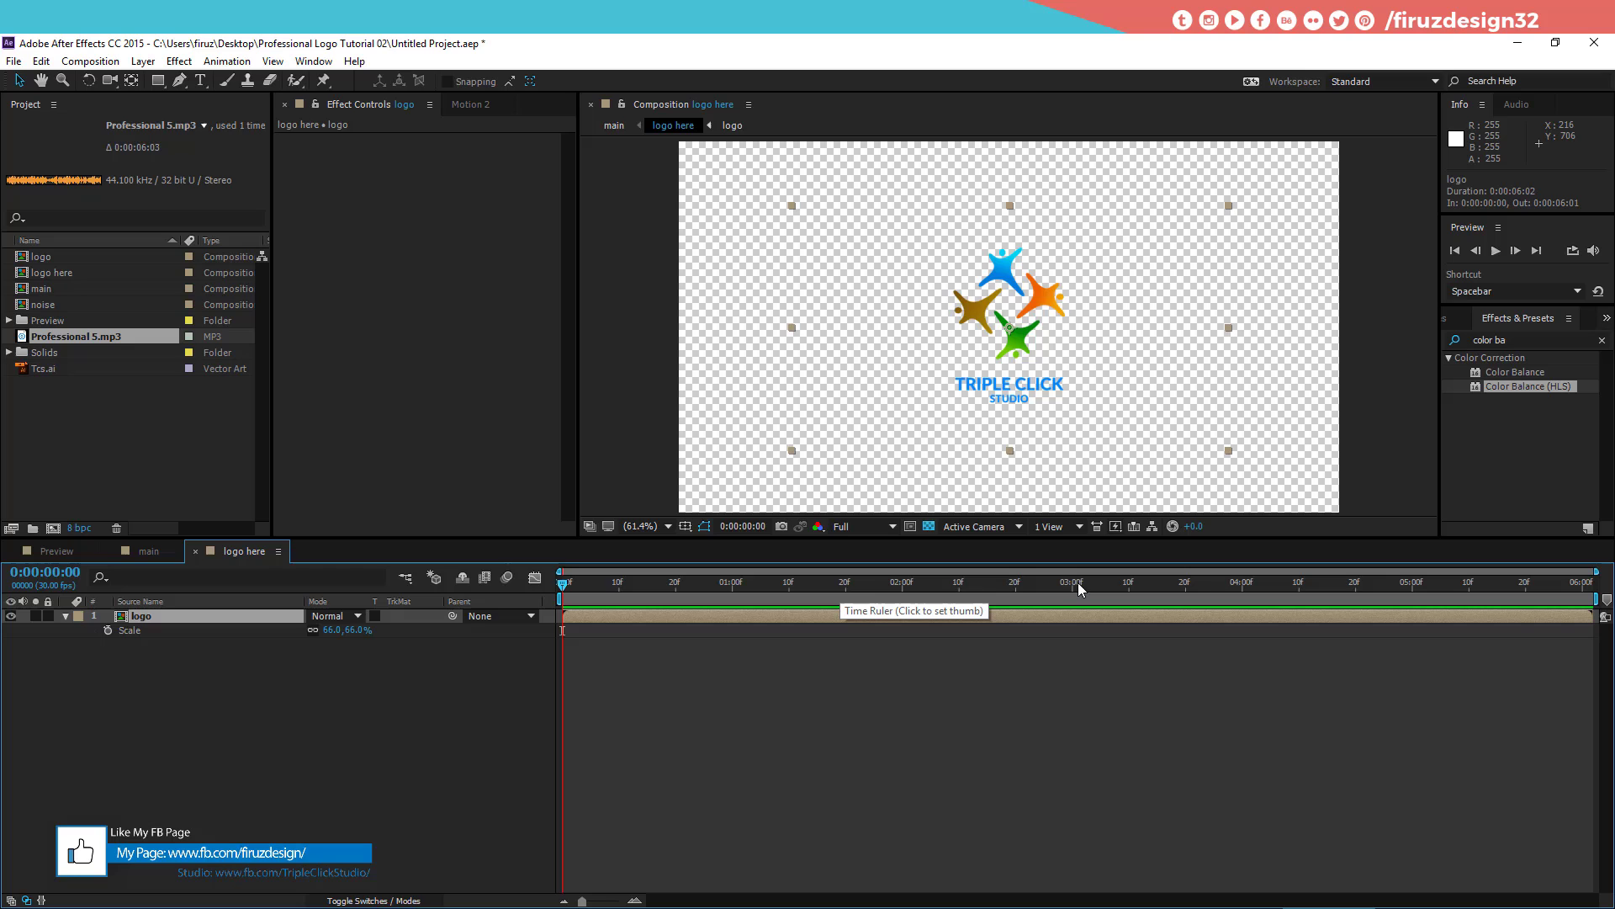
left_click(1079, 596)
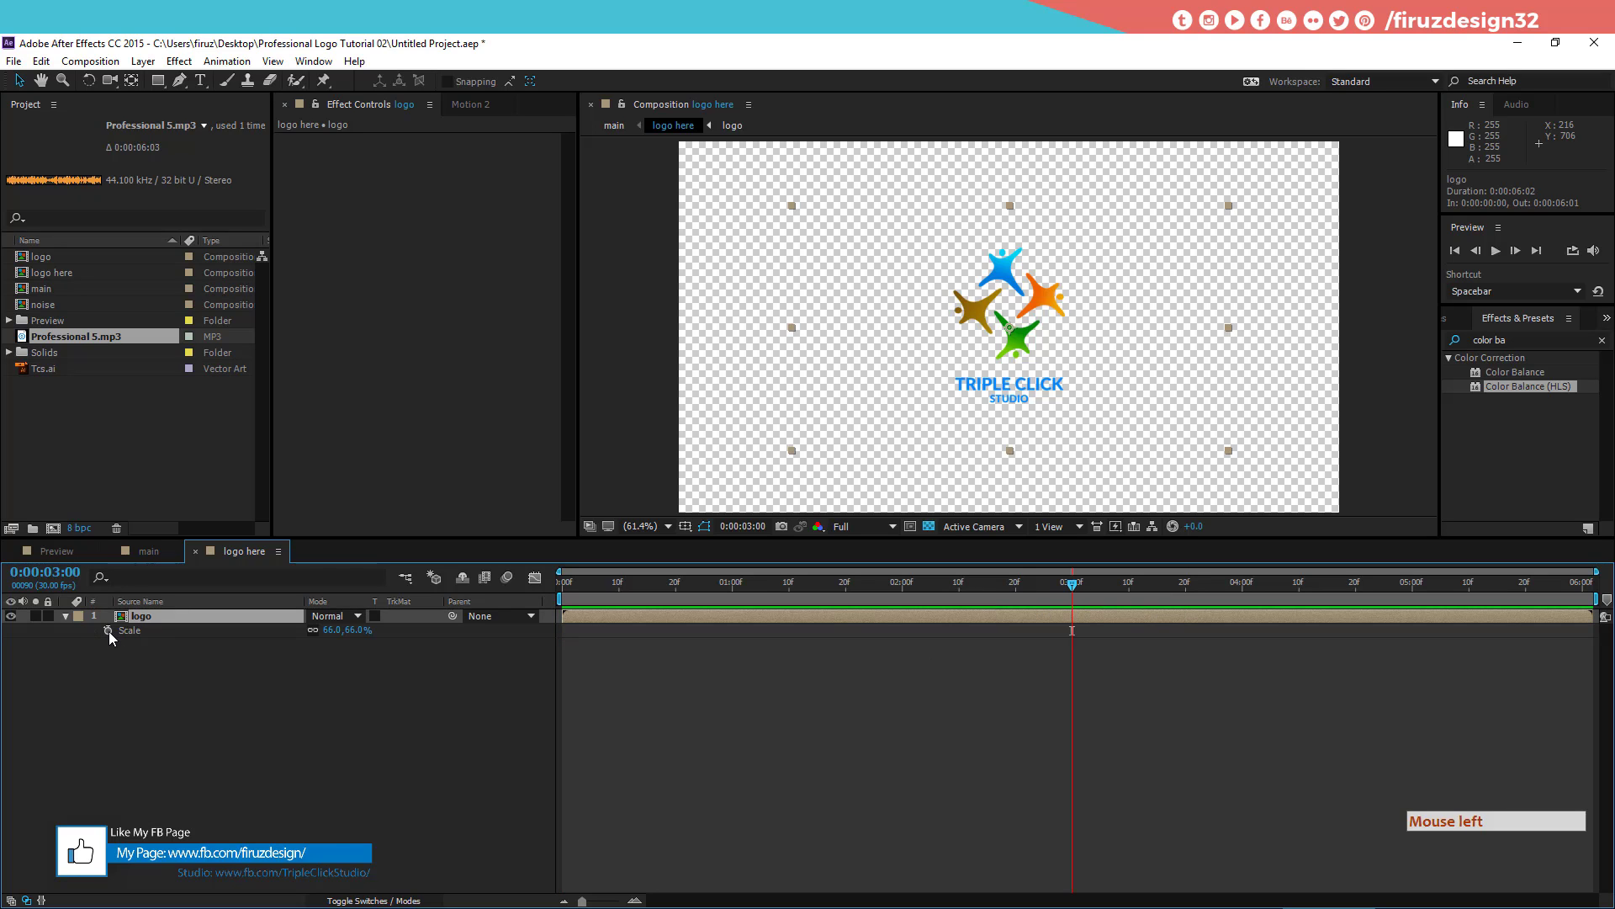
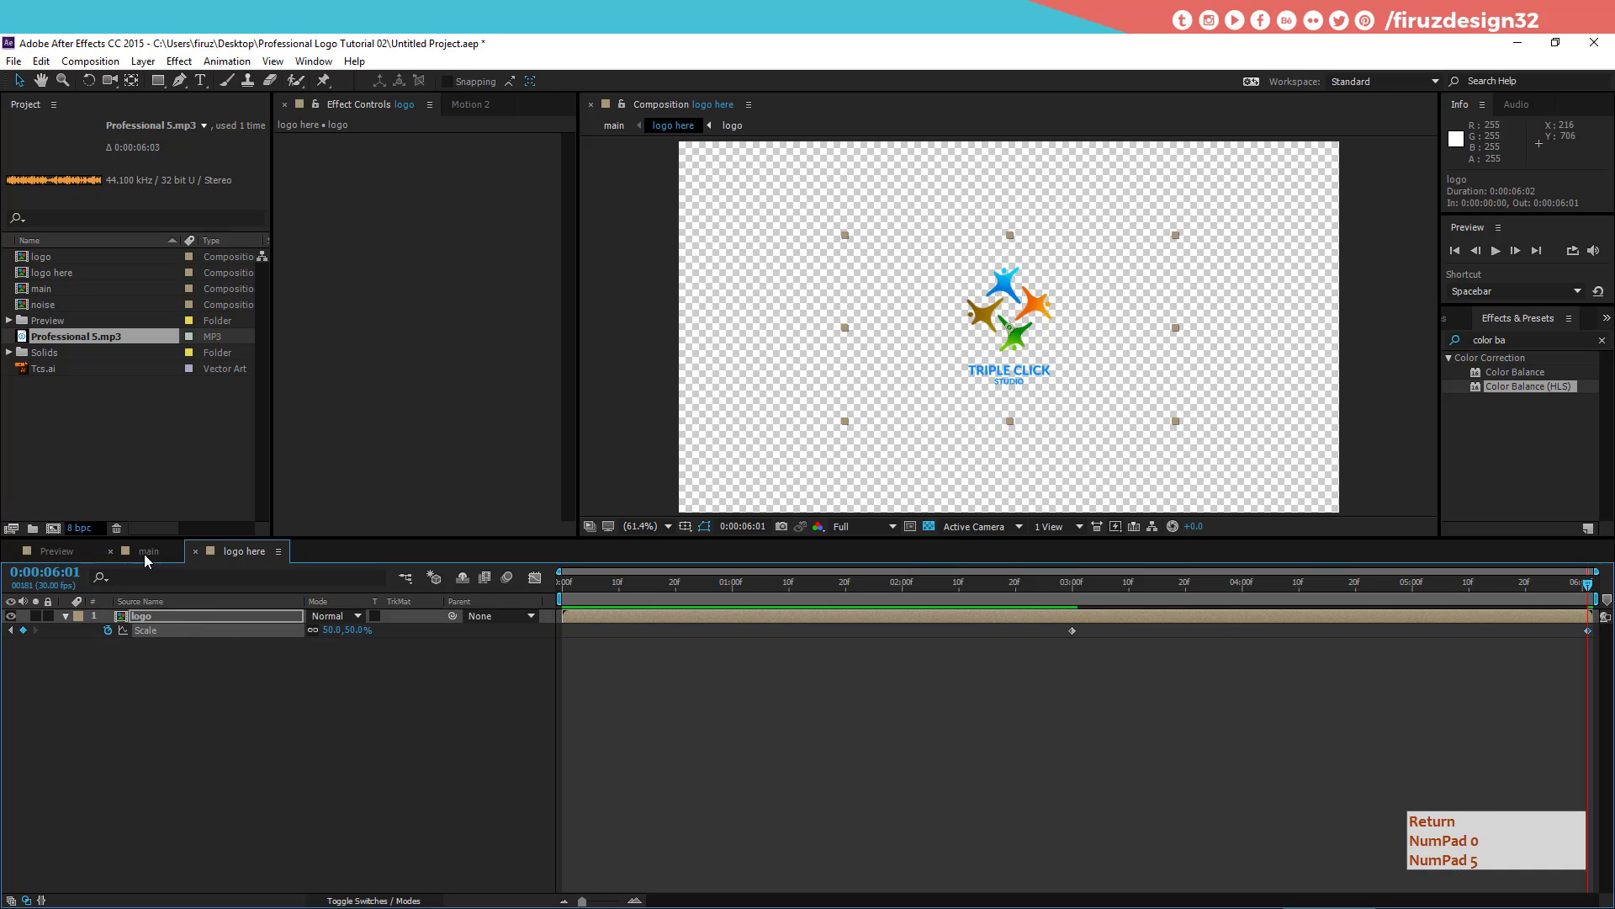
left_click(1079, 635)
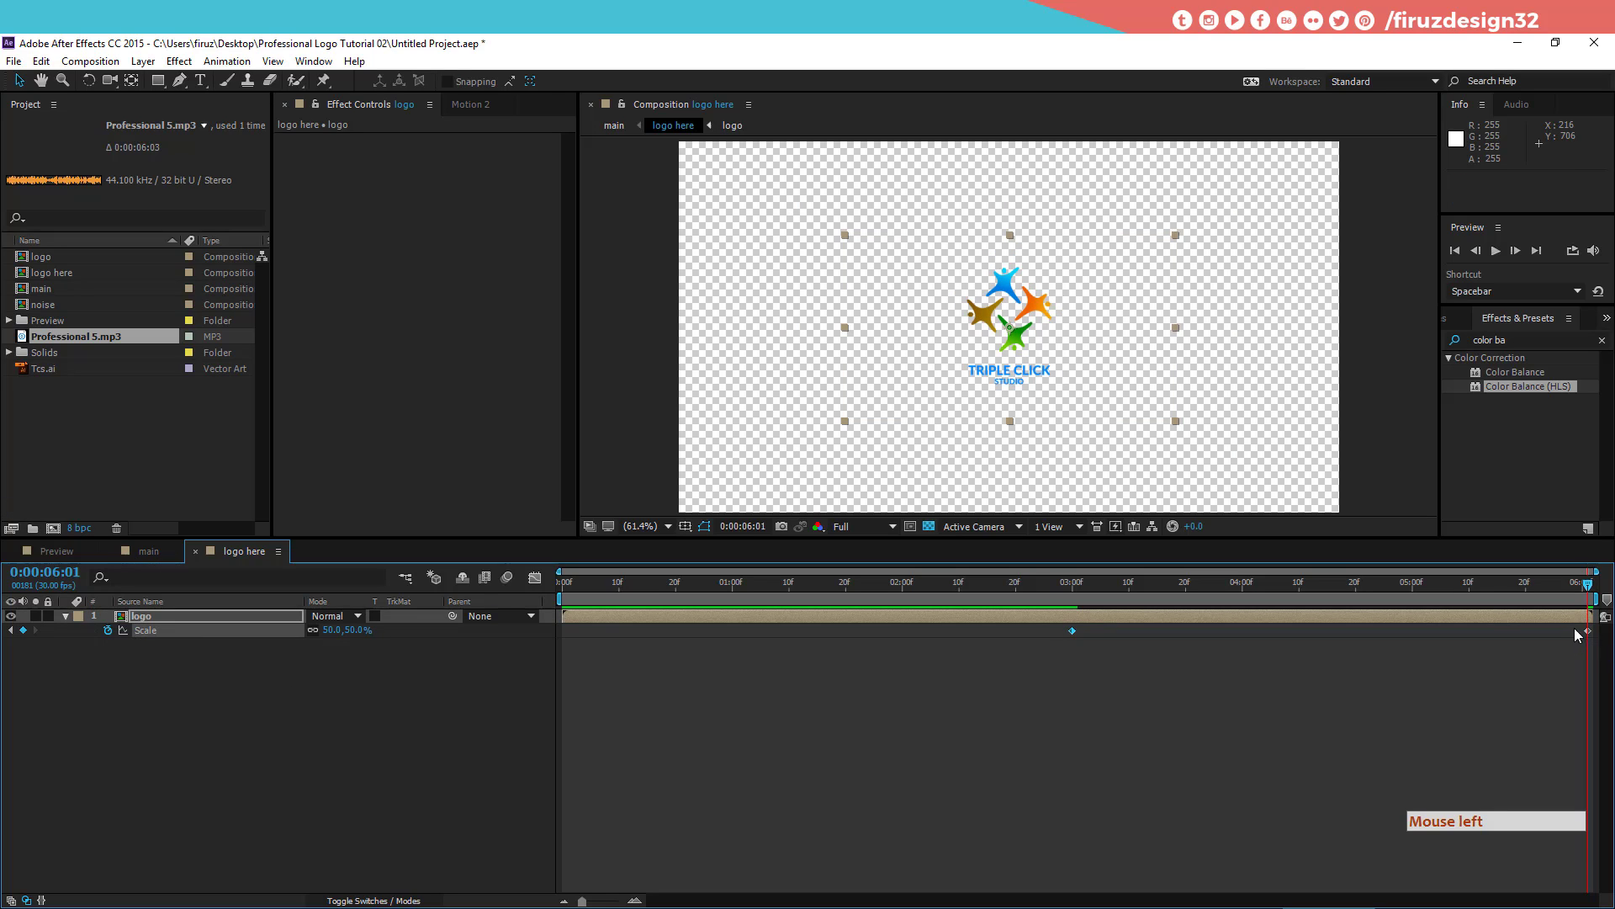
left_click(1593, 629)
Step: Adjust the final Scale keyframe's options and return to the main composition
right_click(1598, 641)
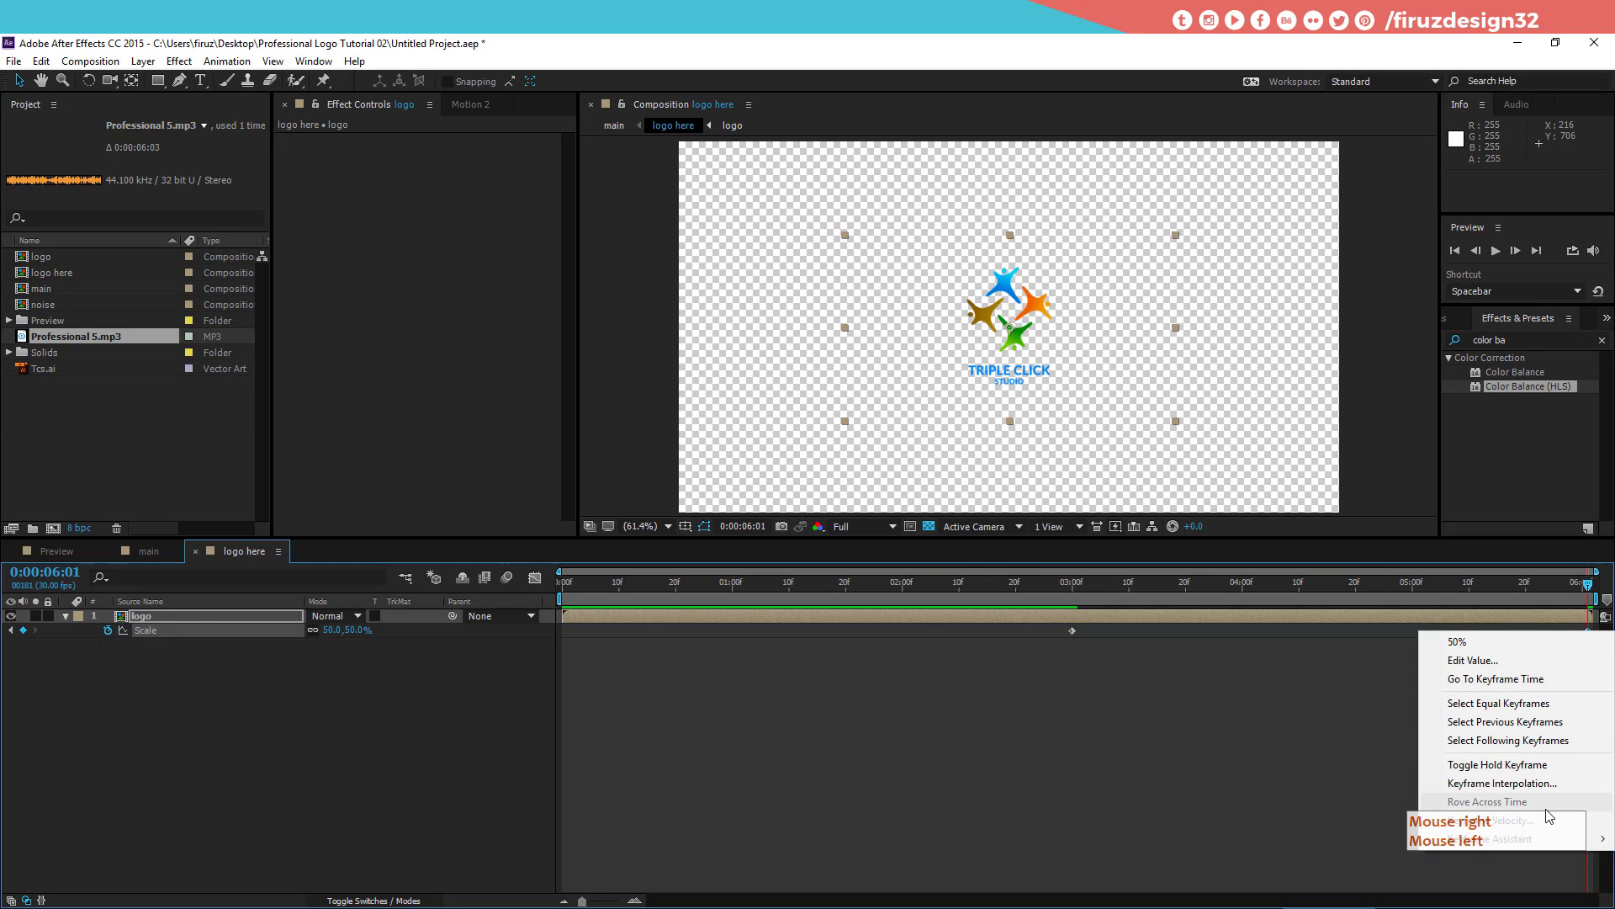
right_click(1610, 853)
left_click(1610, 853)
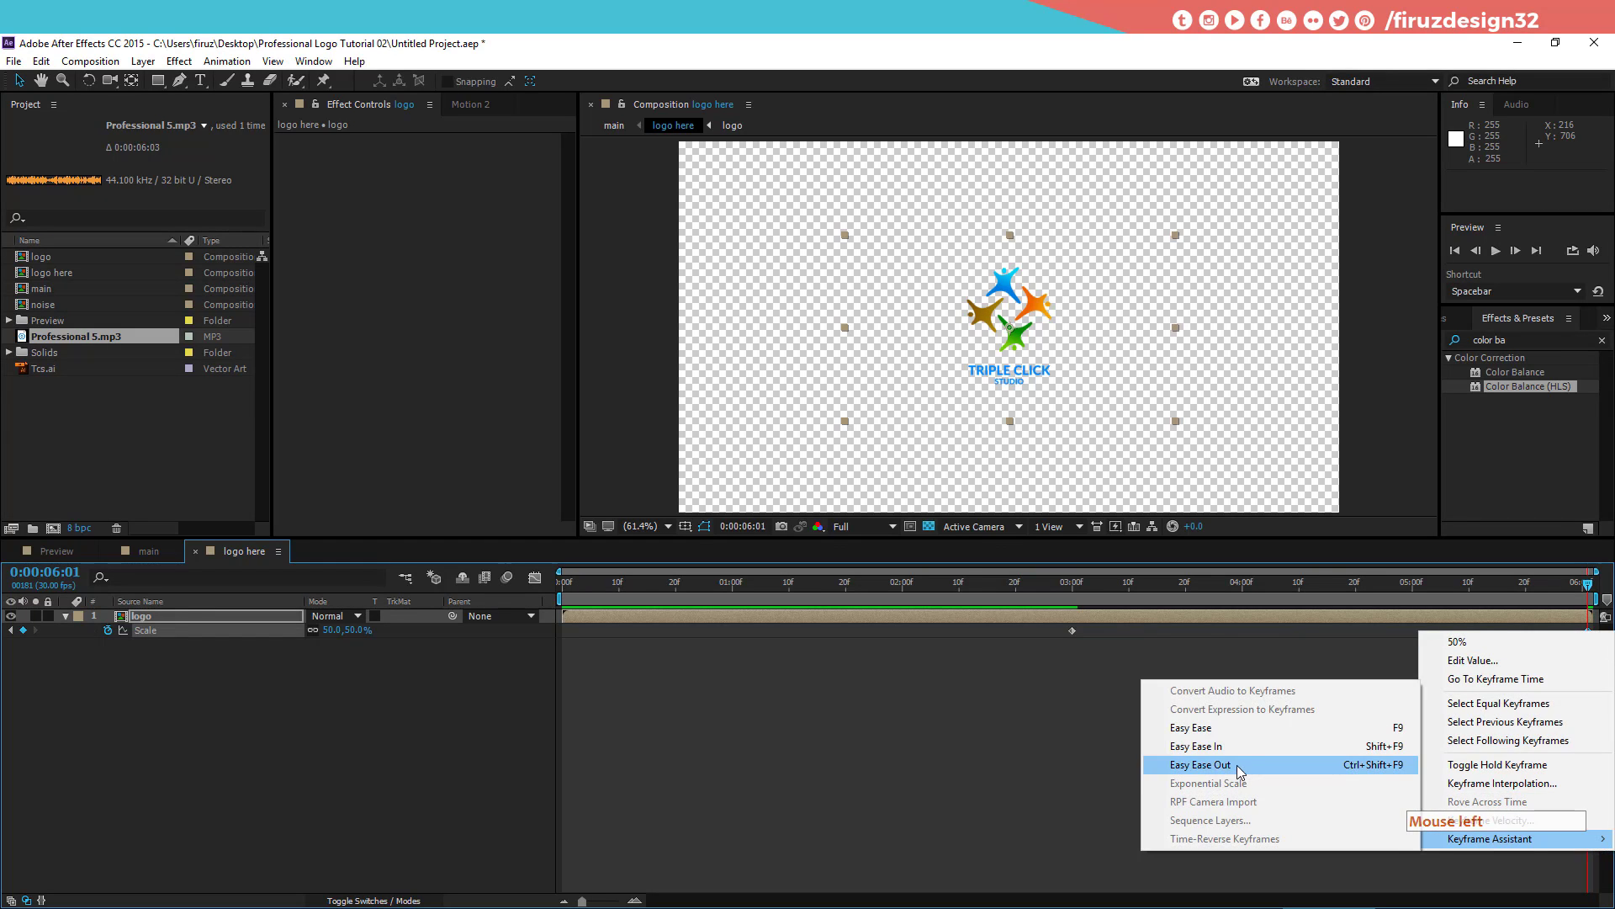